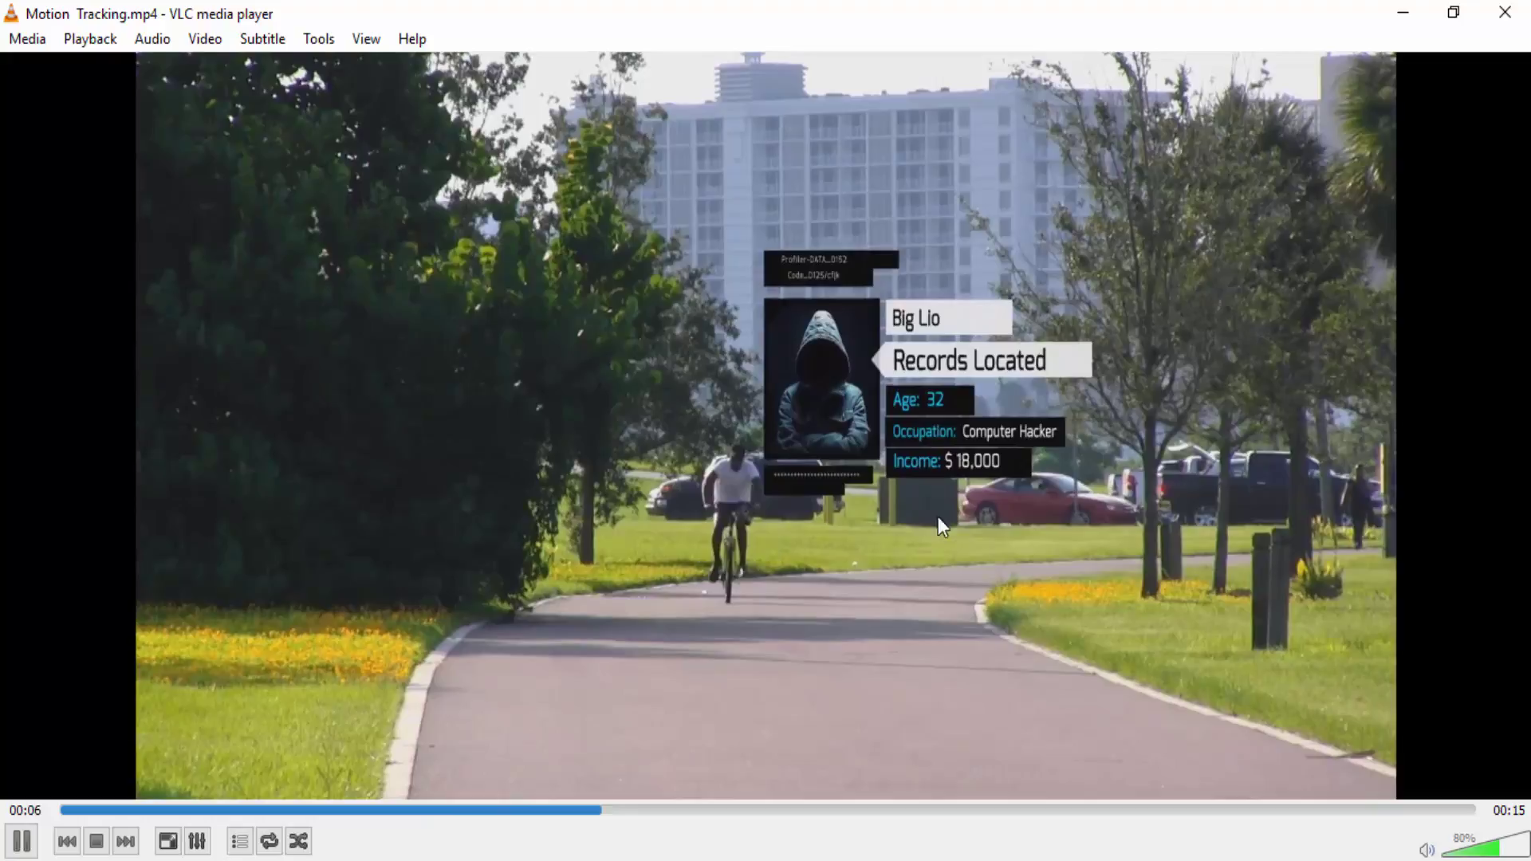
Stop the VLC playback and switch to the empty After Effects project.
{"action": "key", "text": "space"}
{"action": "left_click", "coordinate": [1519, 19]}
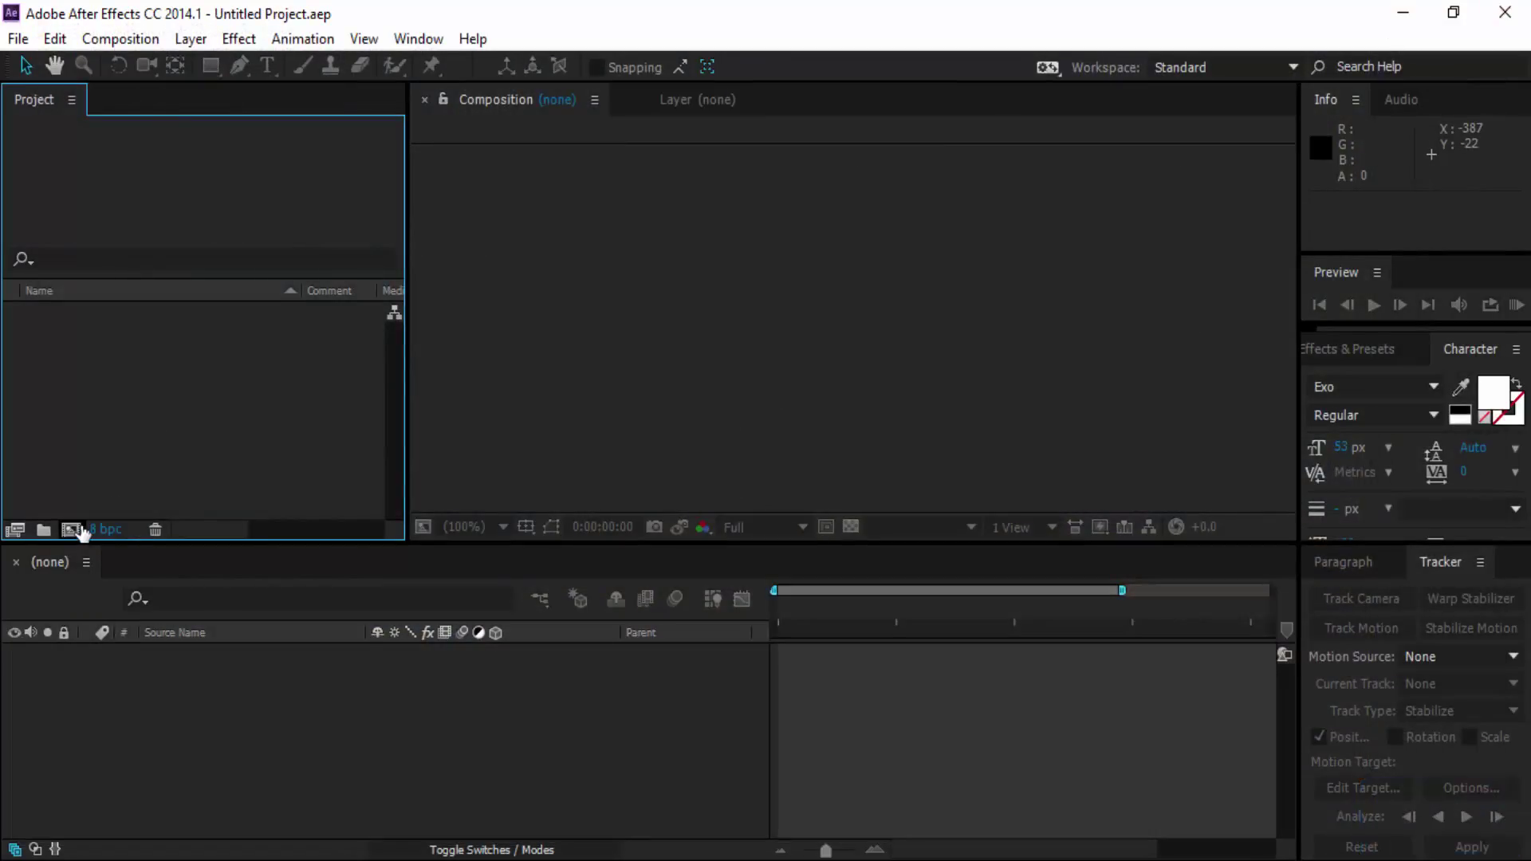
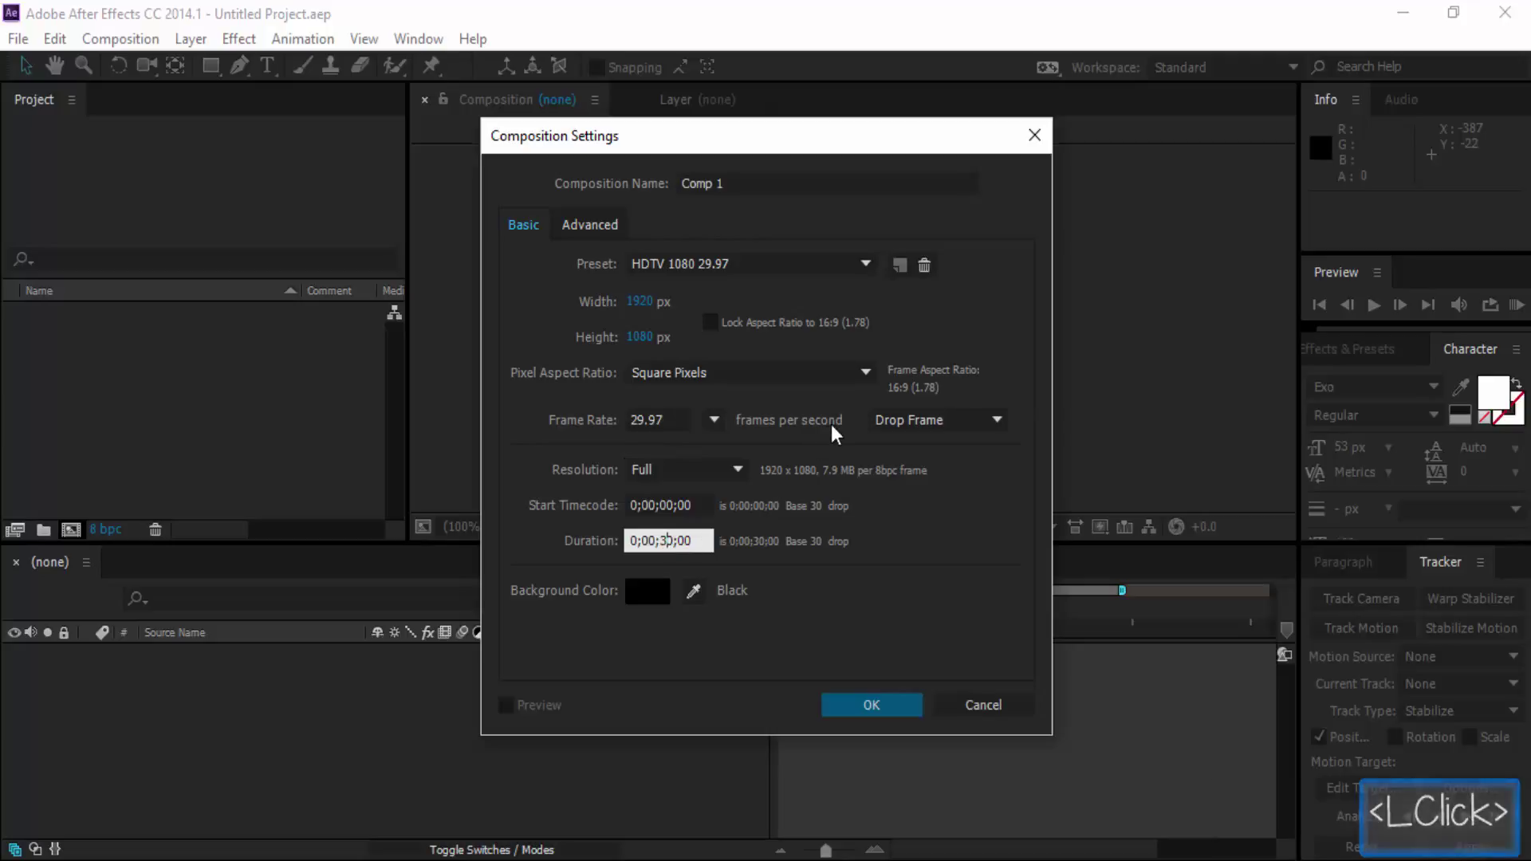
Enter composition name Photo, size 700 × 700 and a 0;00;10;00 duration.
{"action": "key", "text": "BackSpace"}
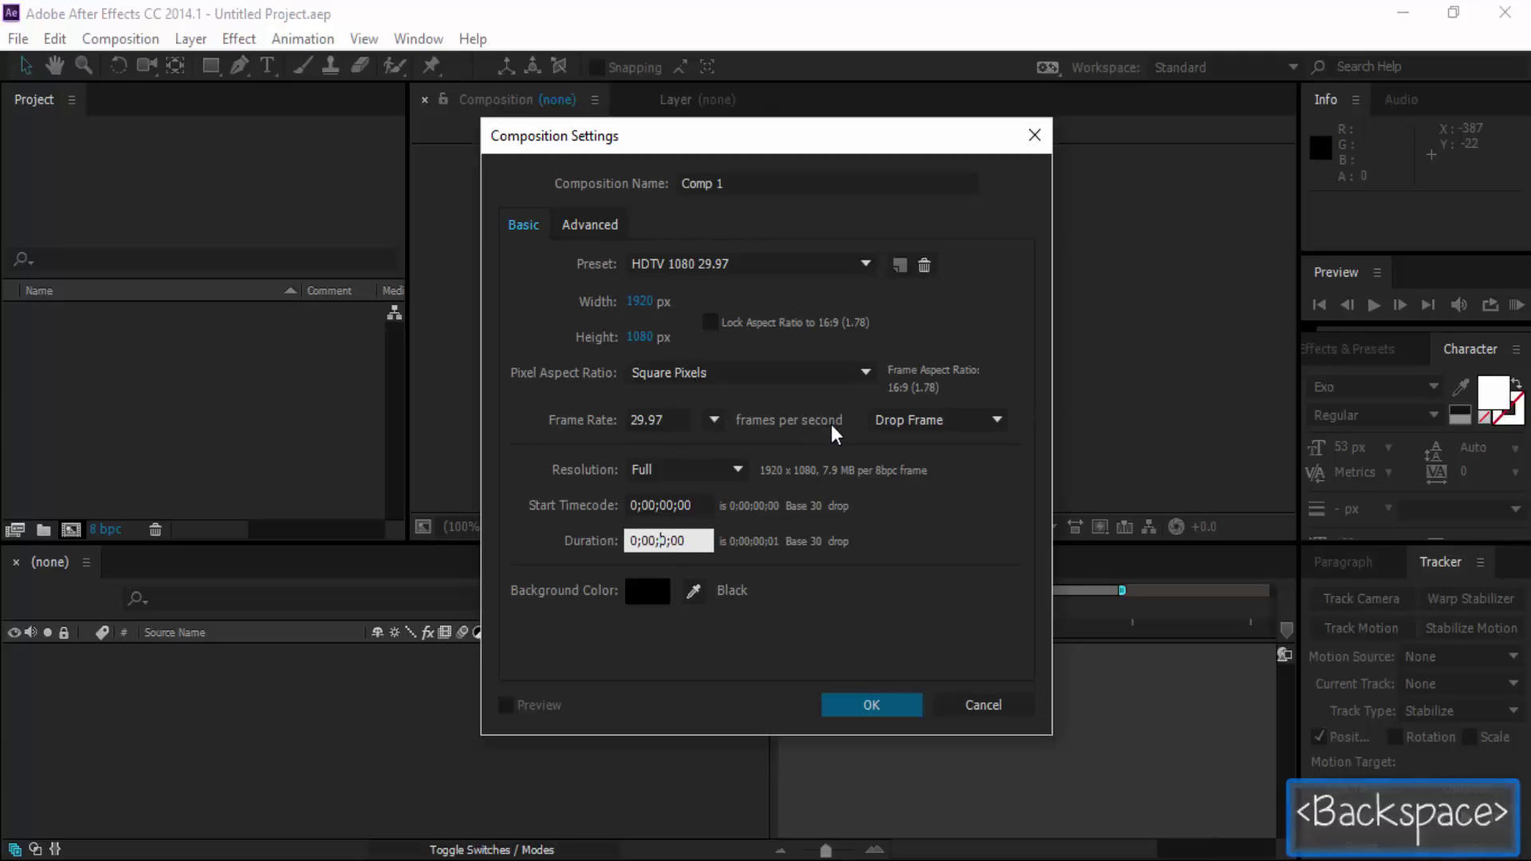
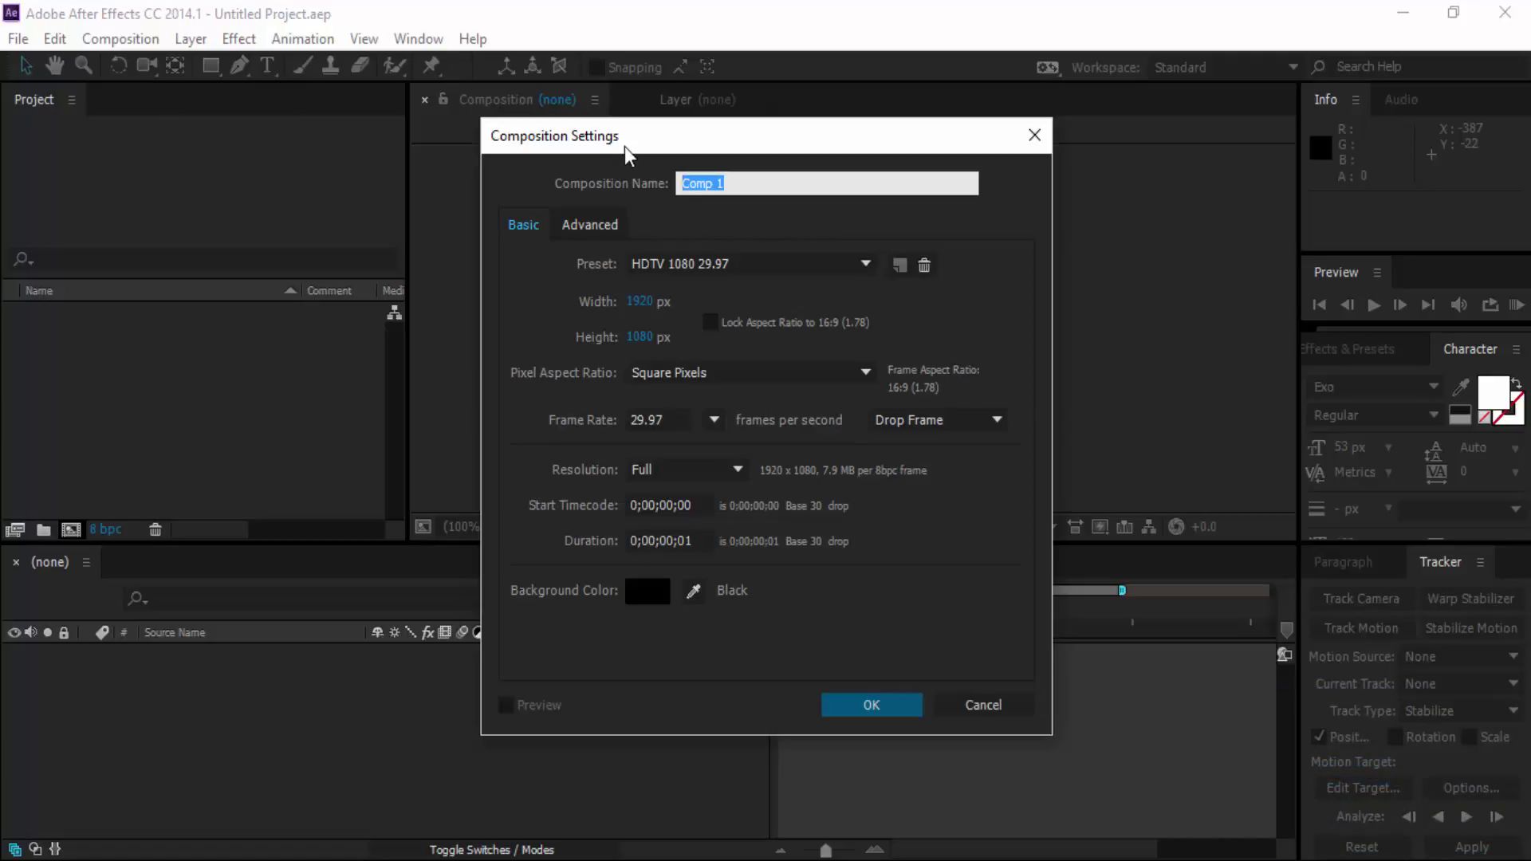
{"action": "type", "text": "phoo"}
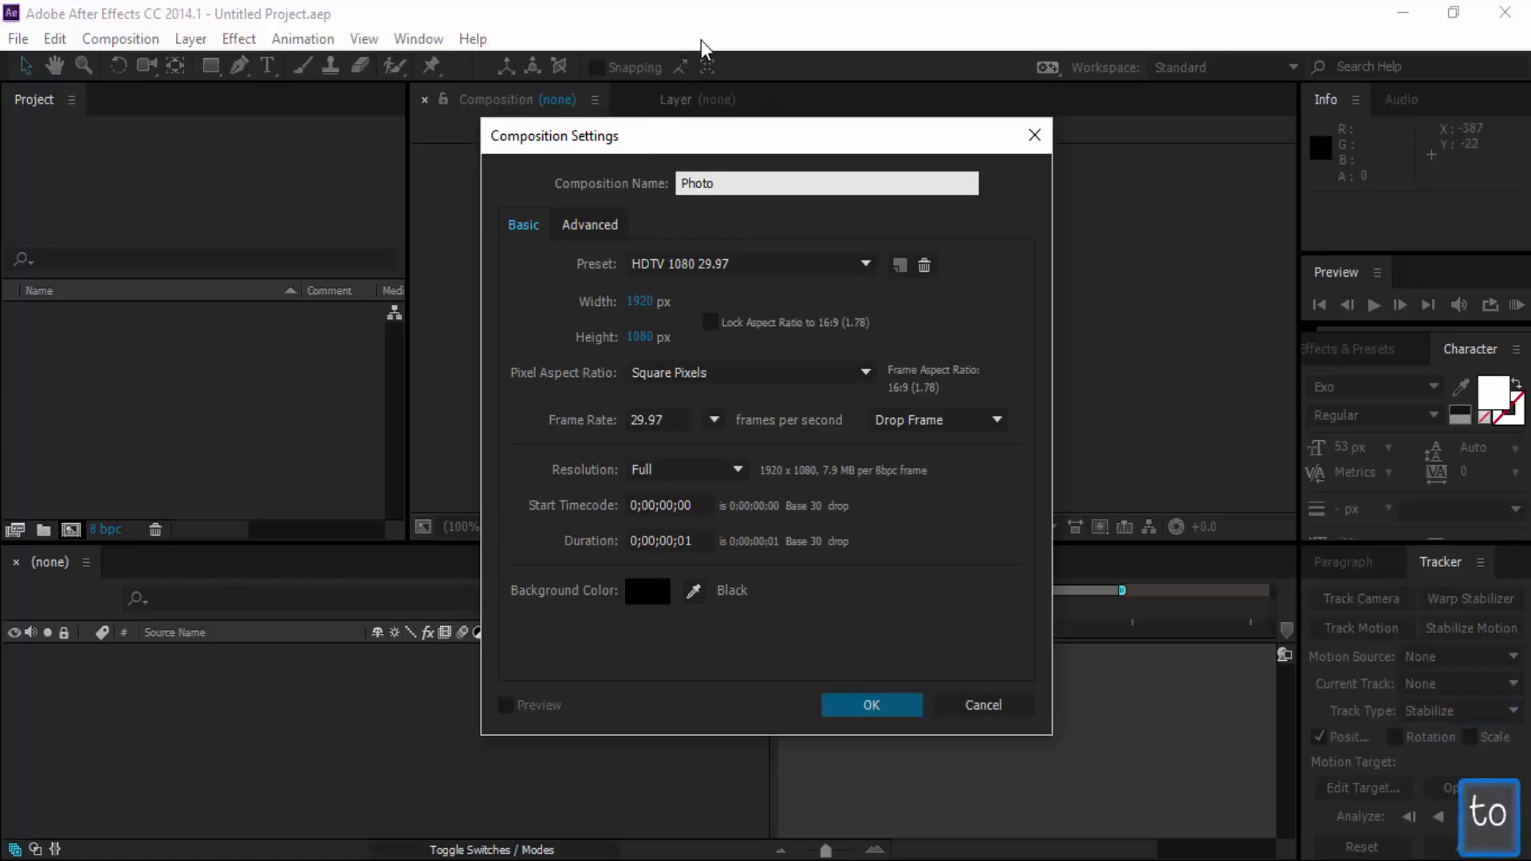
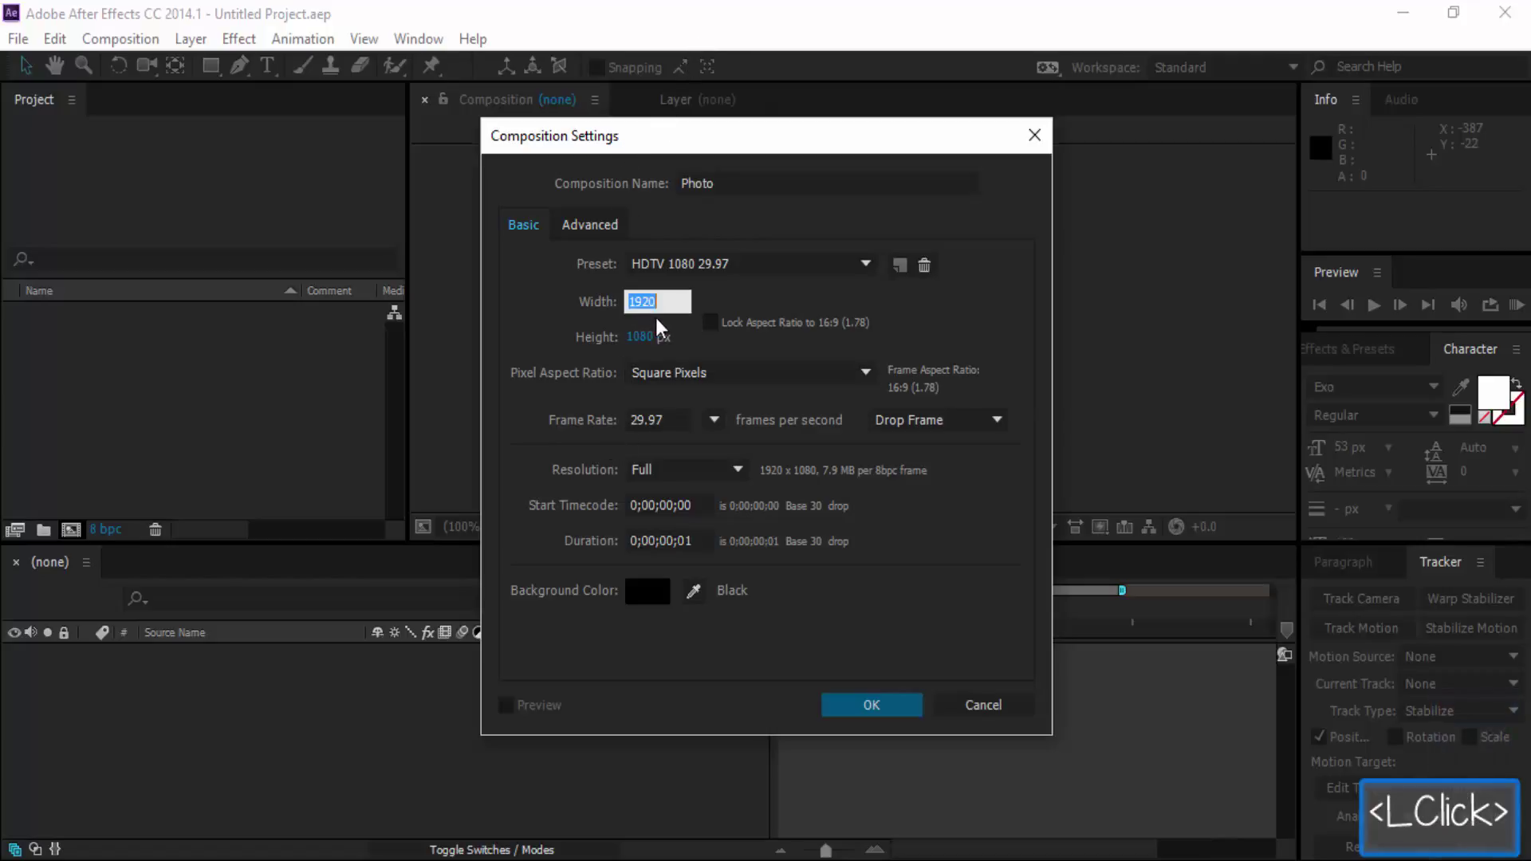
{"action": "type", "text": "70"}
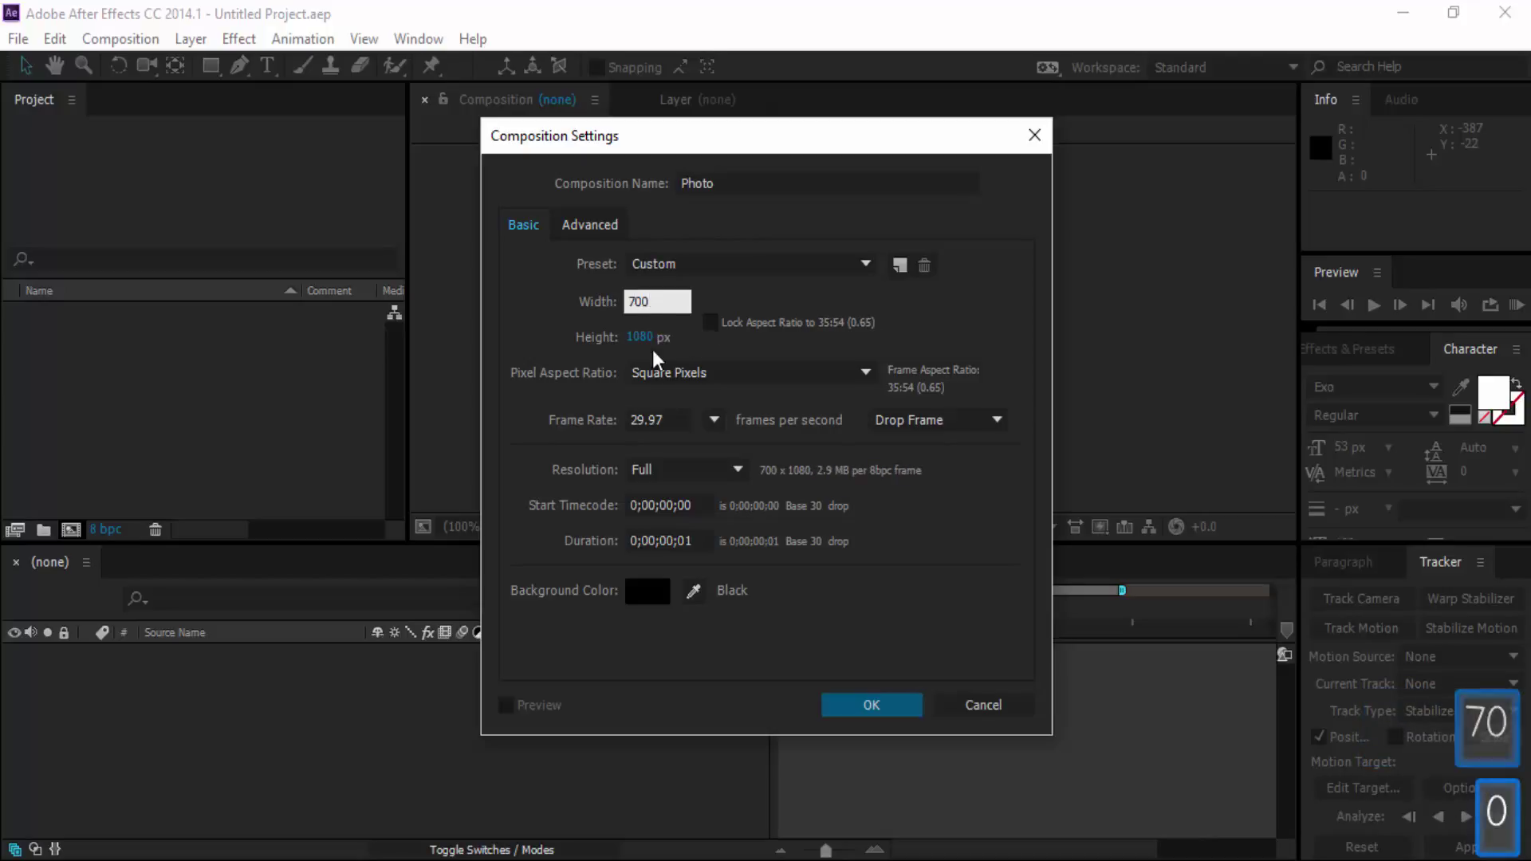
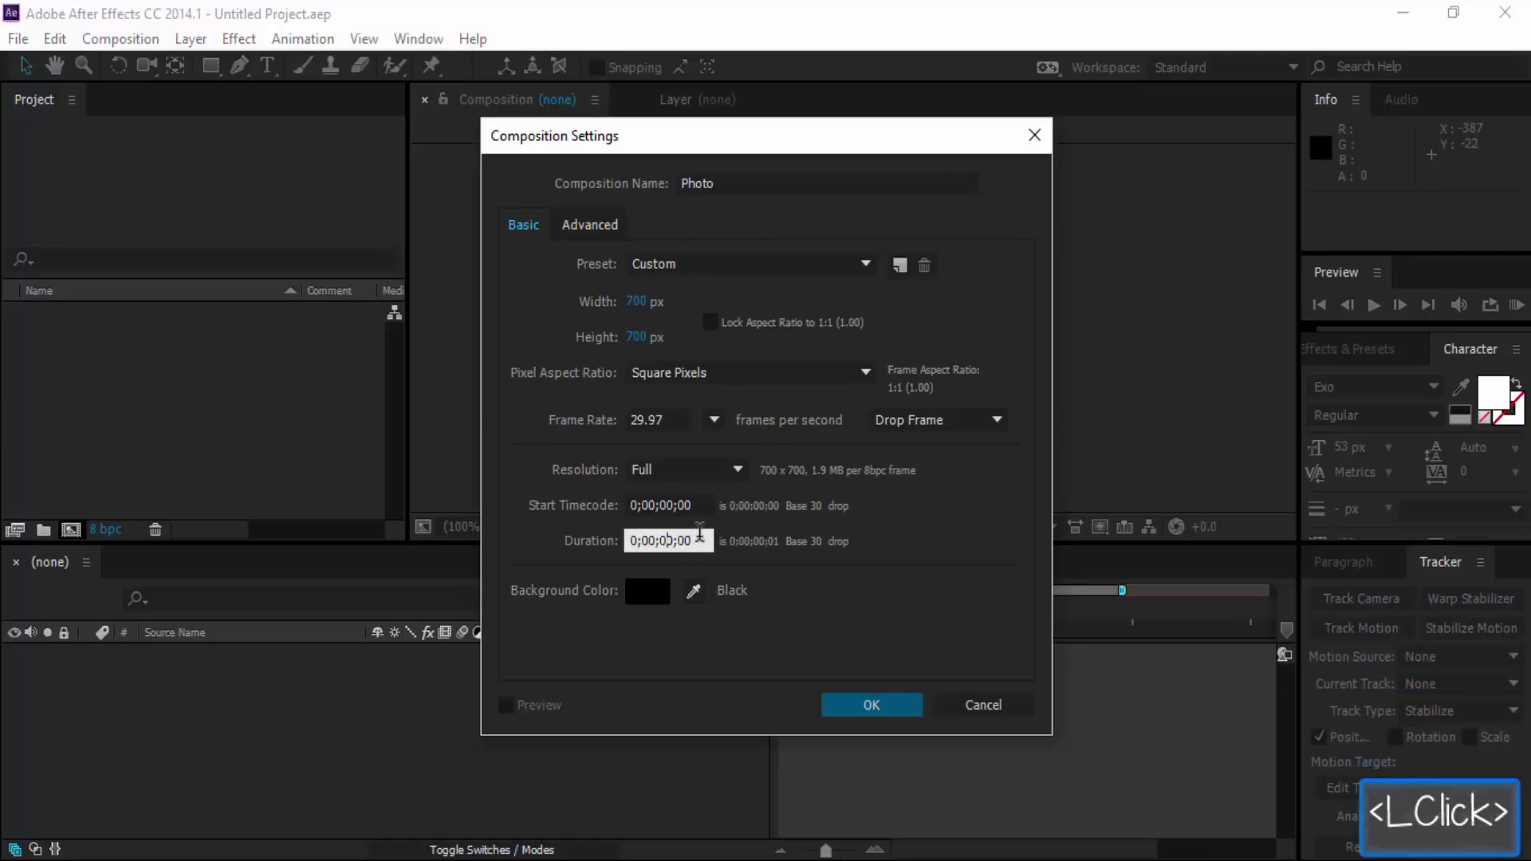
{"action": "key", "text": "BackSpace"}
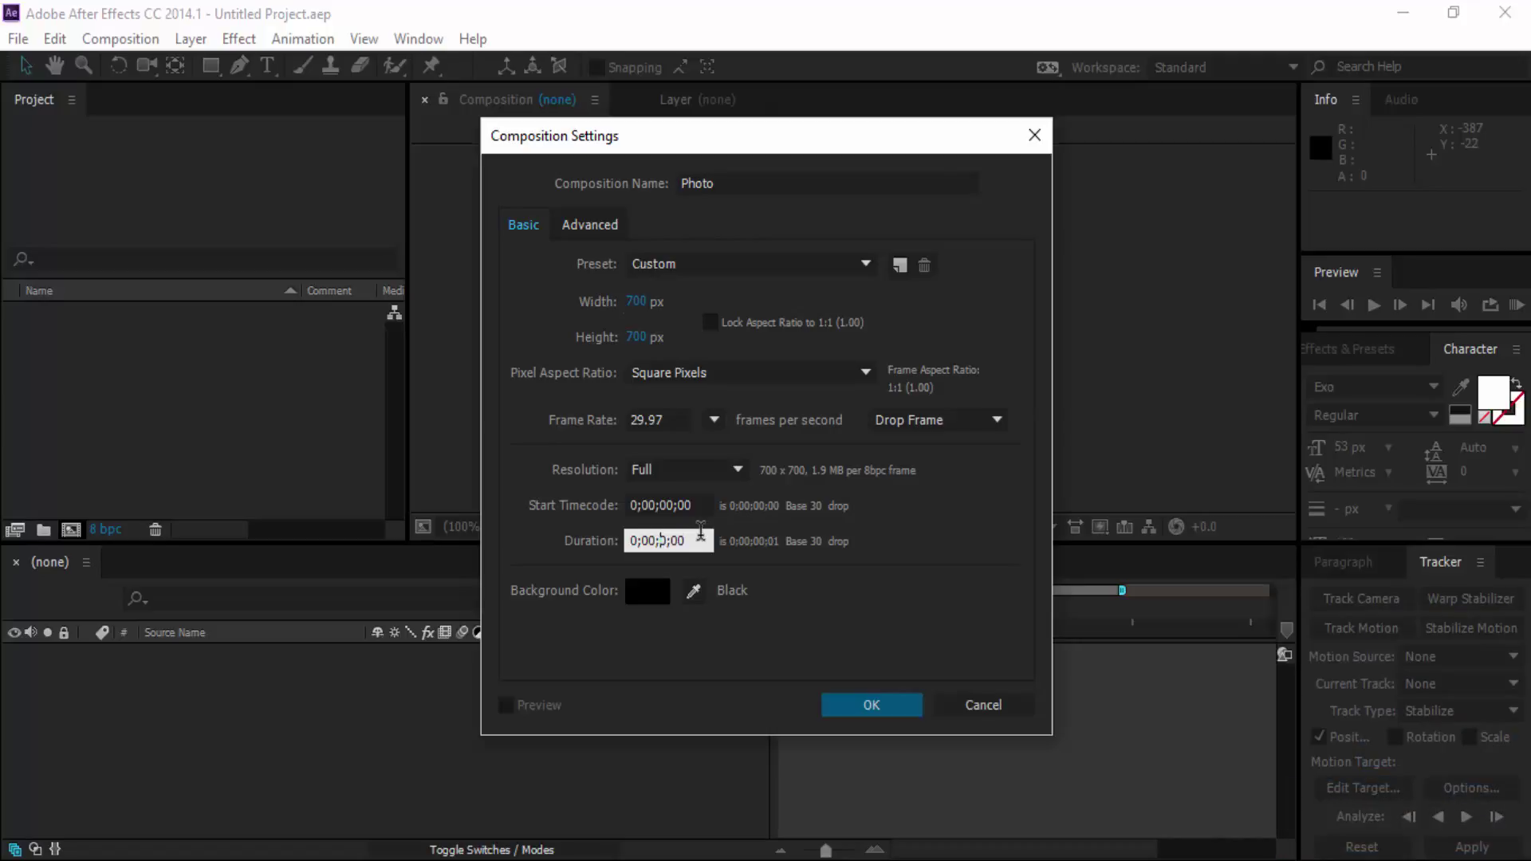
{"action": "key", "text": "1"}
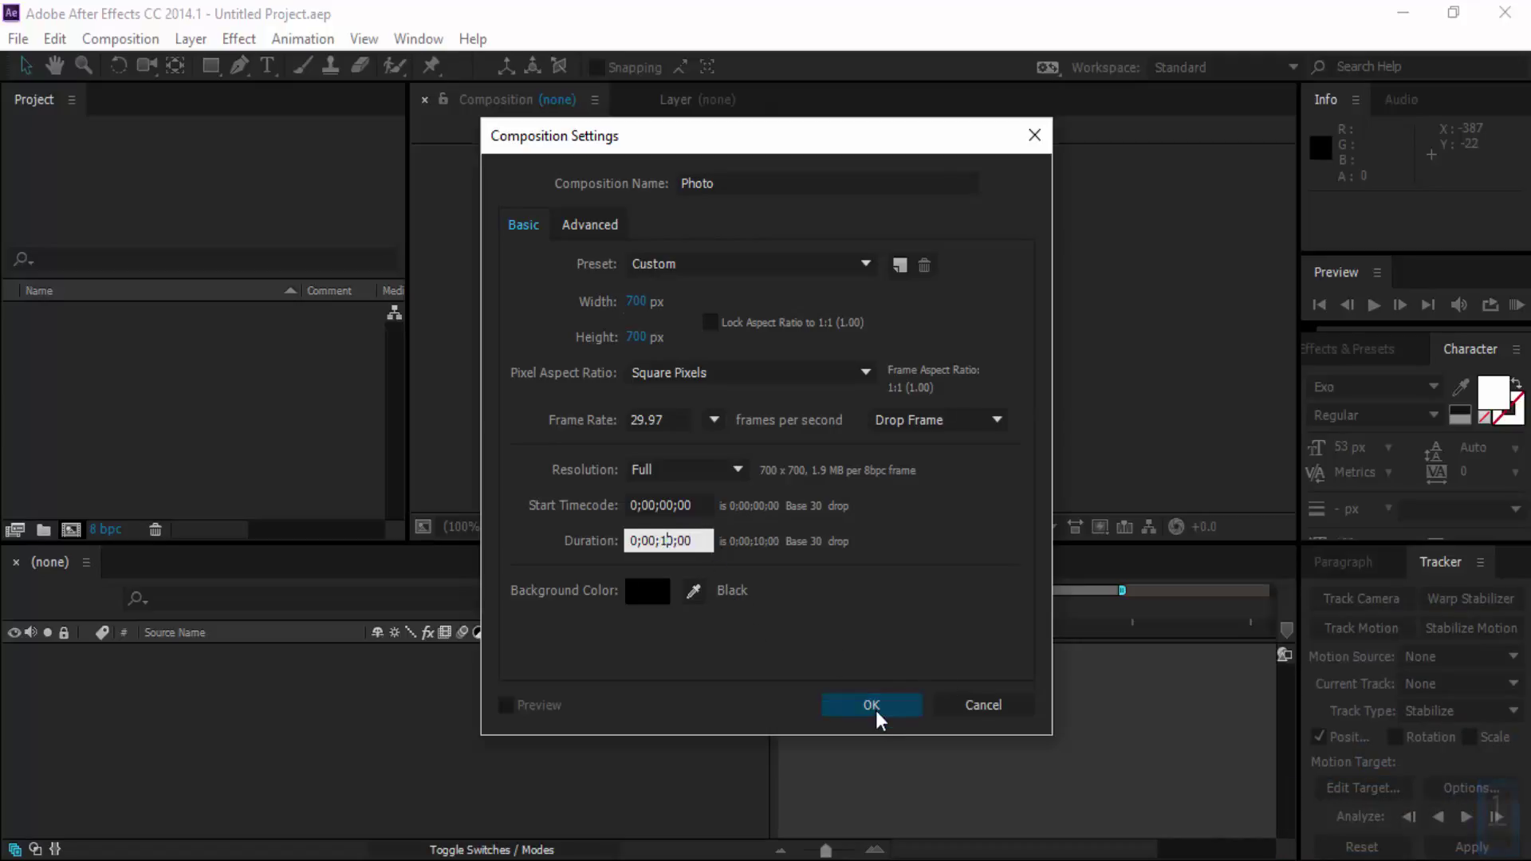
Confirm the Photo composition and set new rectangles to have no fill.
{"action": "left_click", "coordinate": [882, 718]}
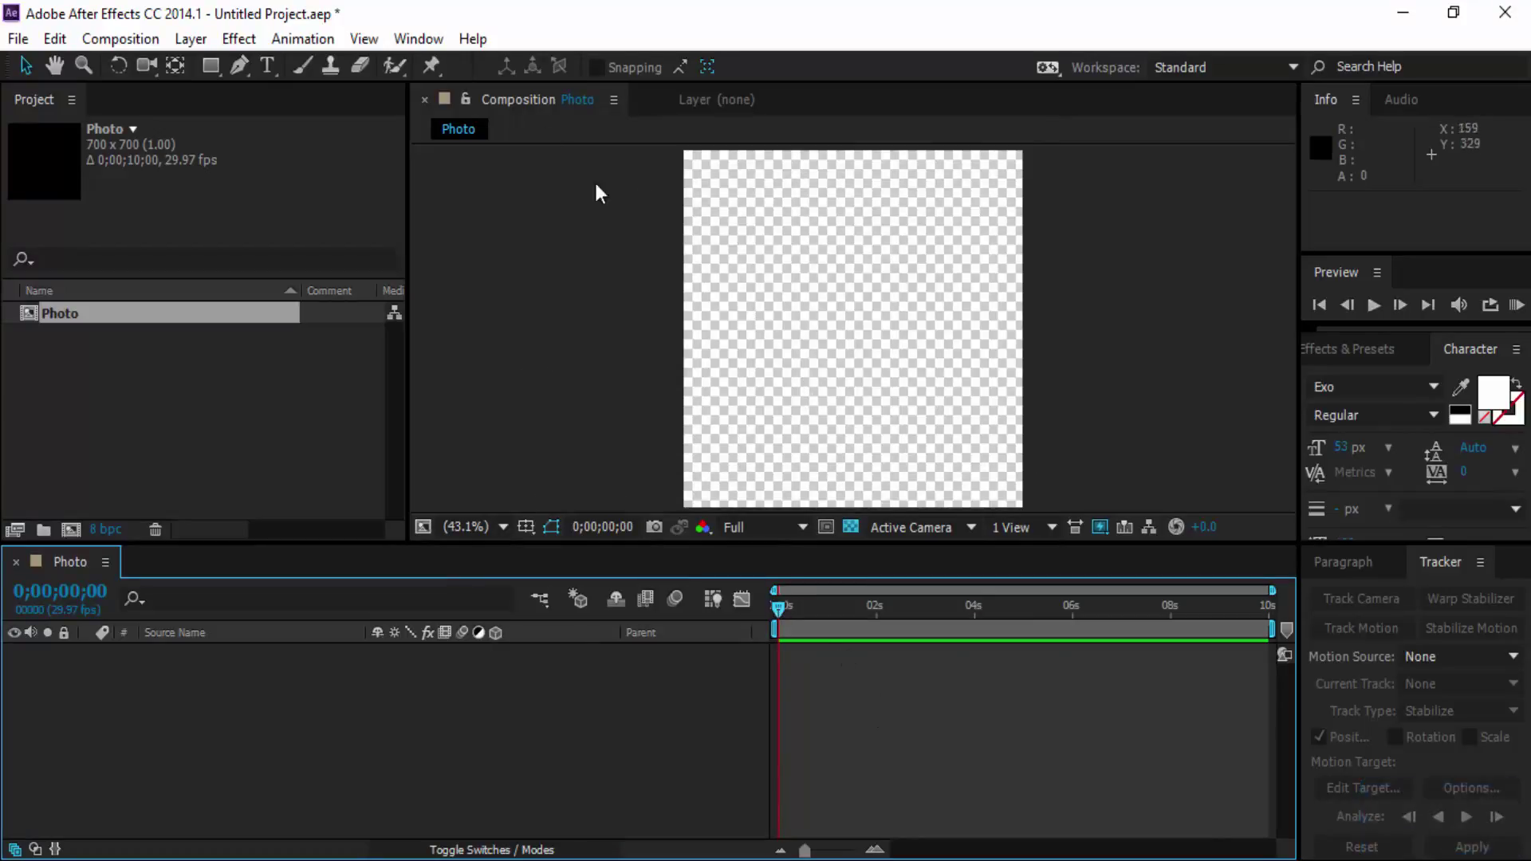
{"action": "left_click", "coordinate": [214, 65]}
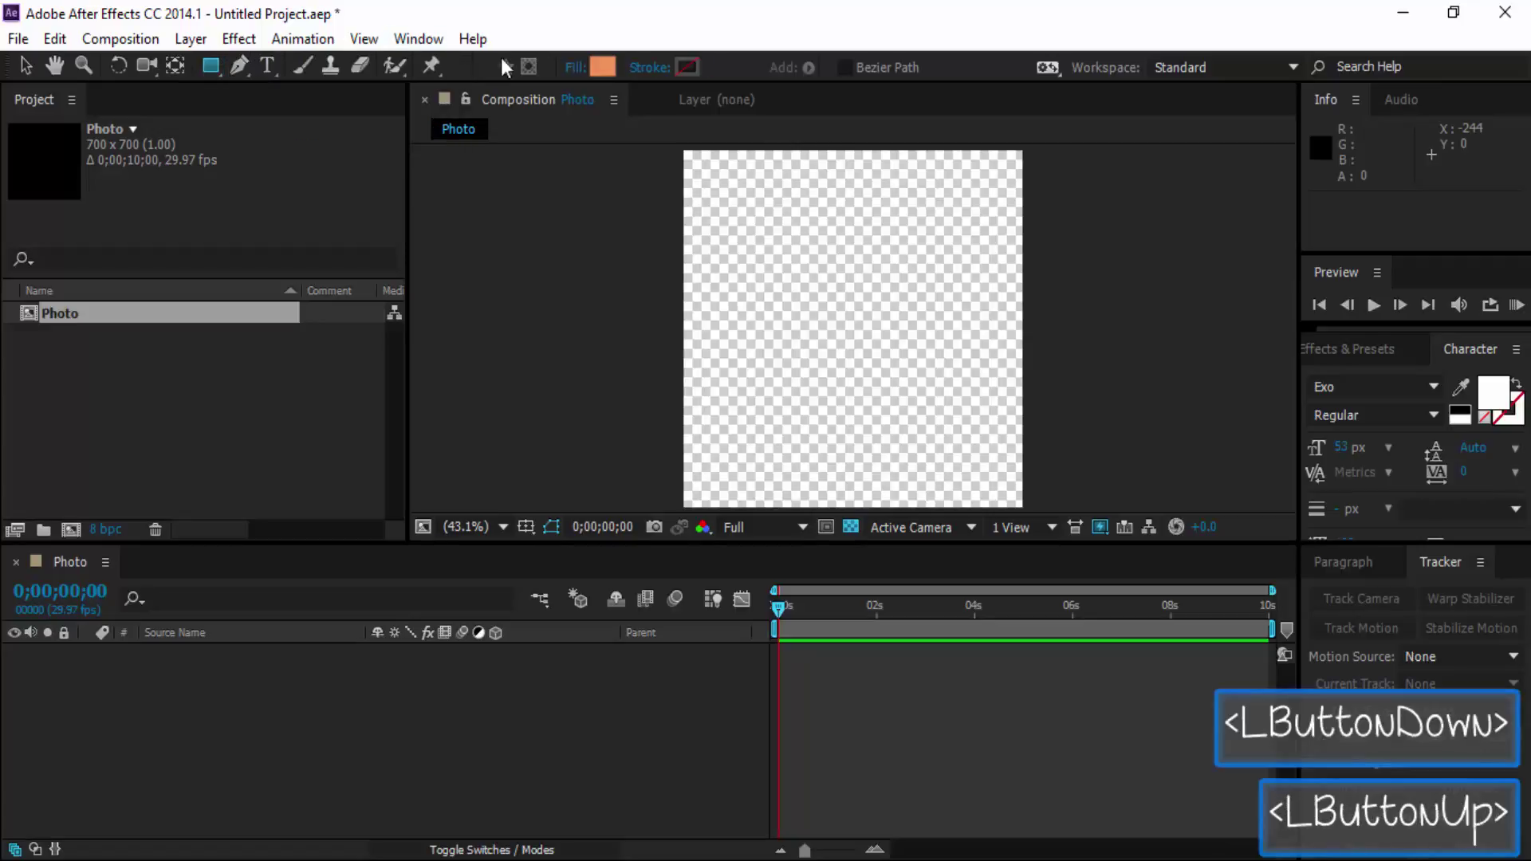
{"action": "double_click", "coordinate": [616, 80]}
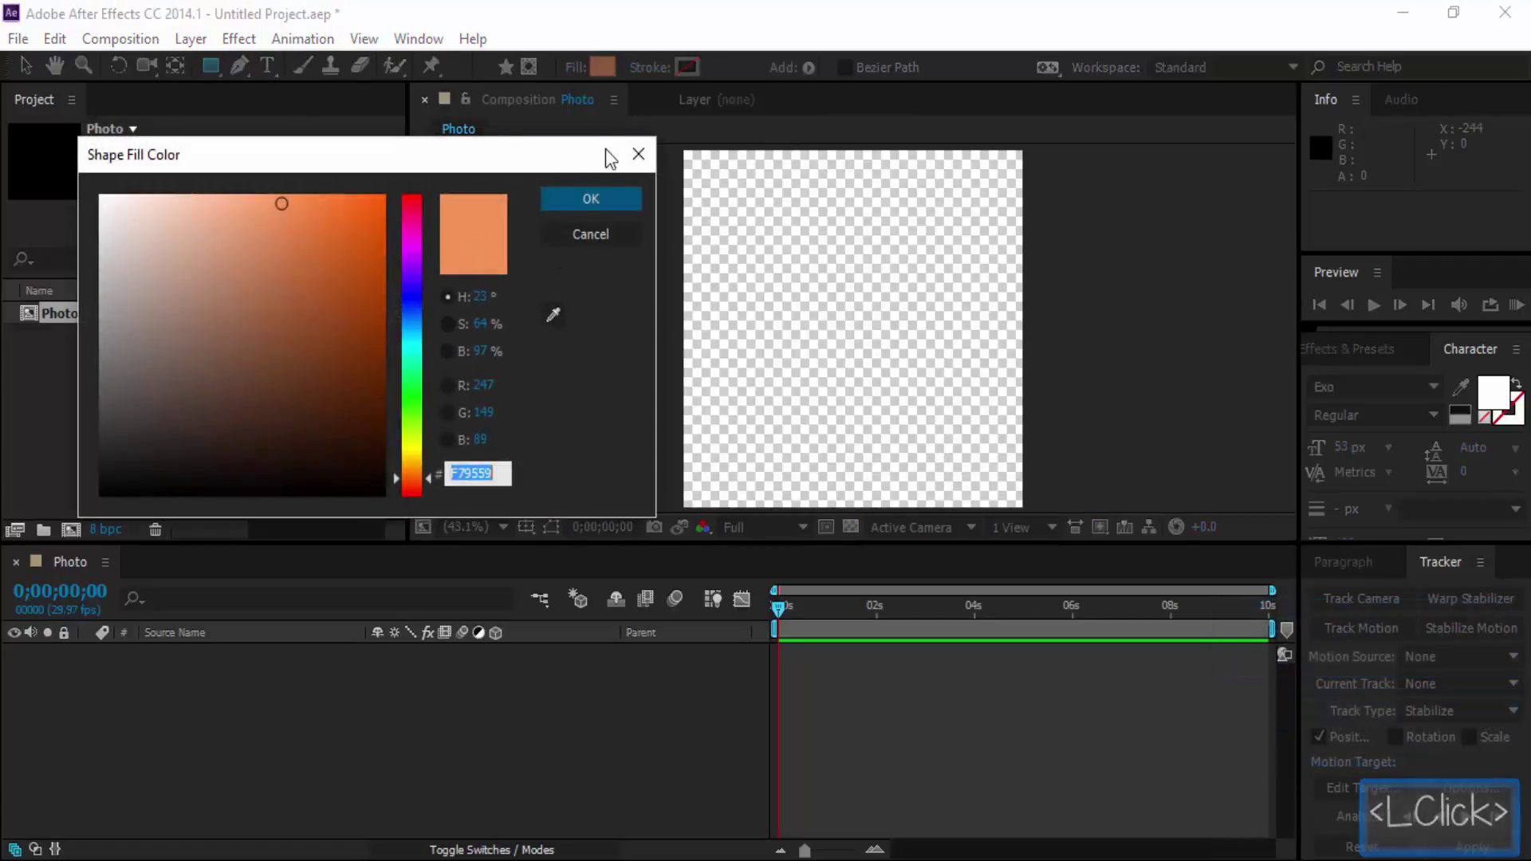
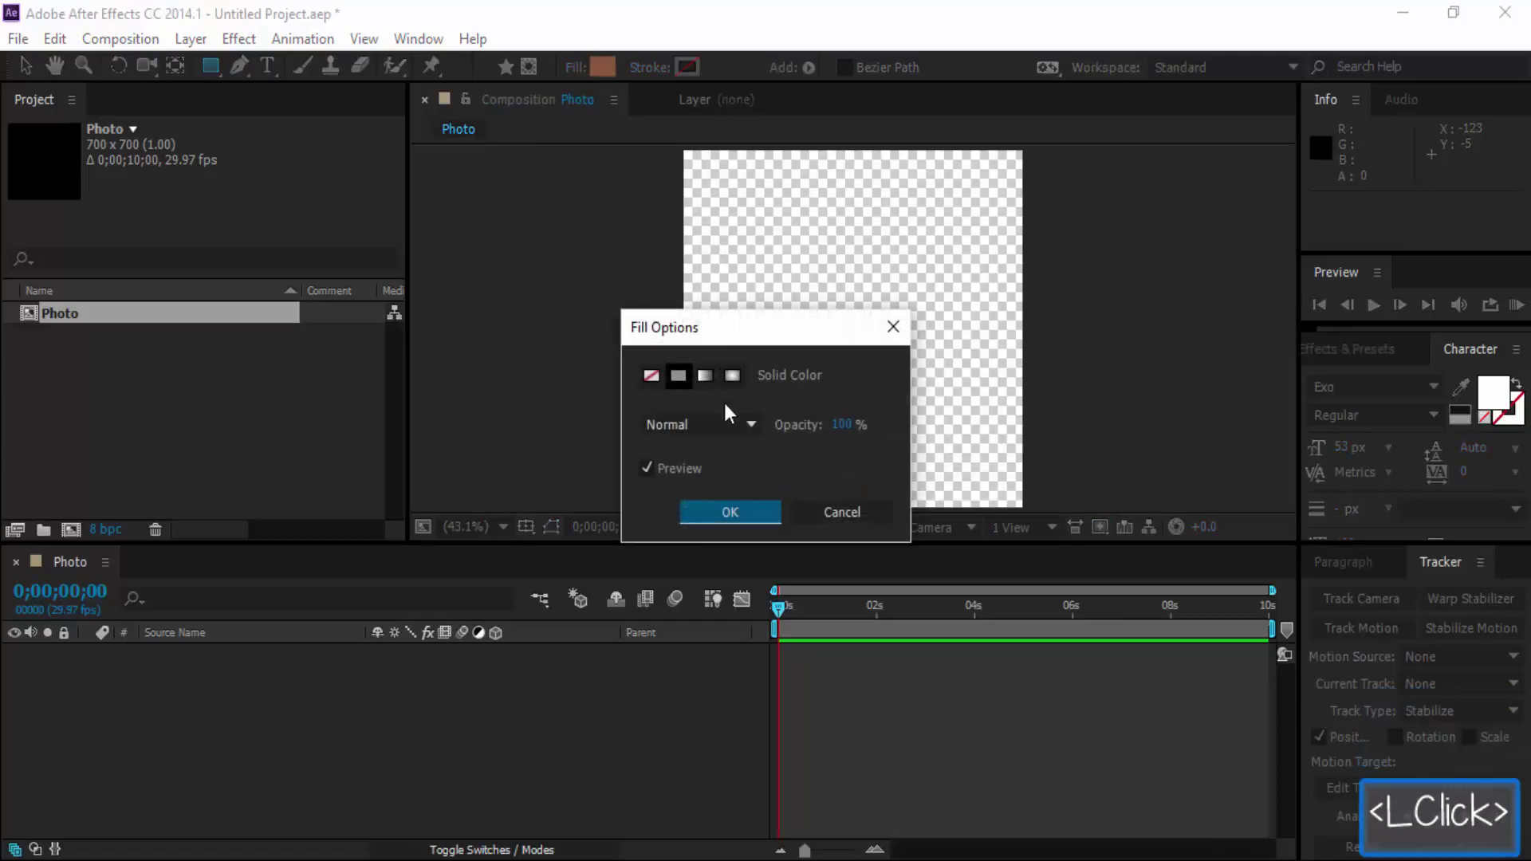
{"action": "left_click", "coordinate": [660, 384]}
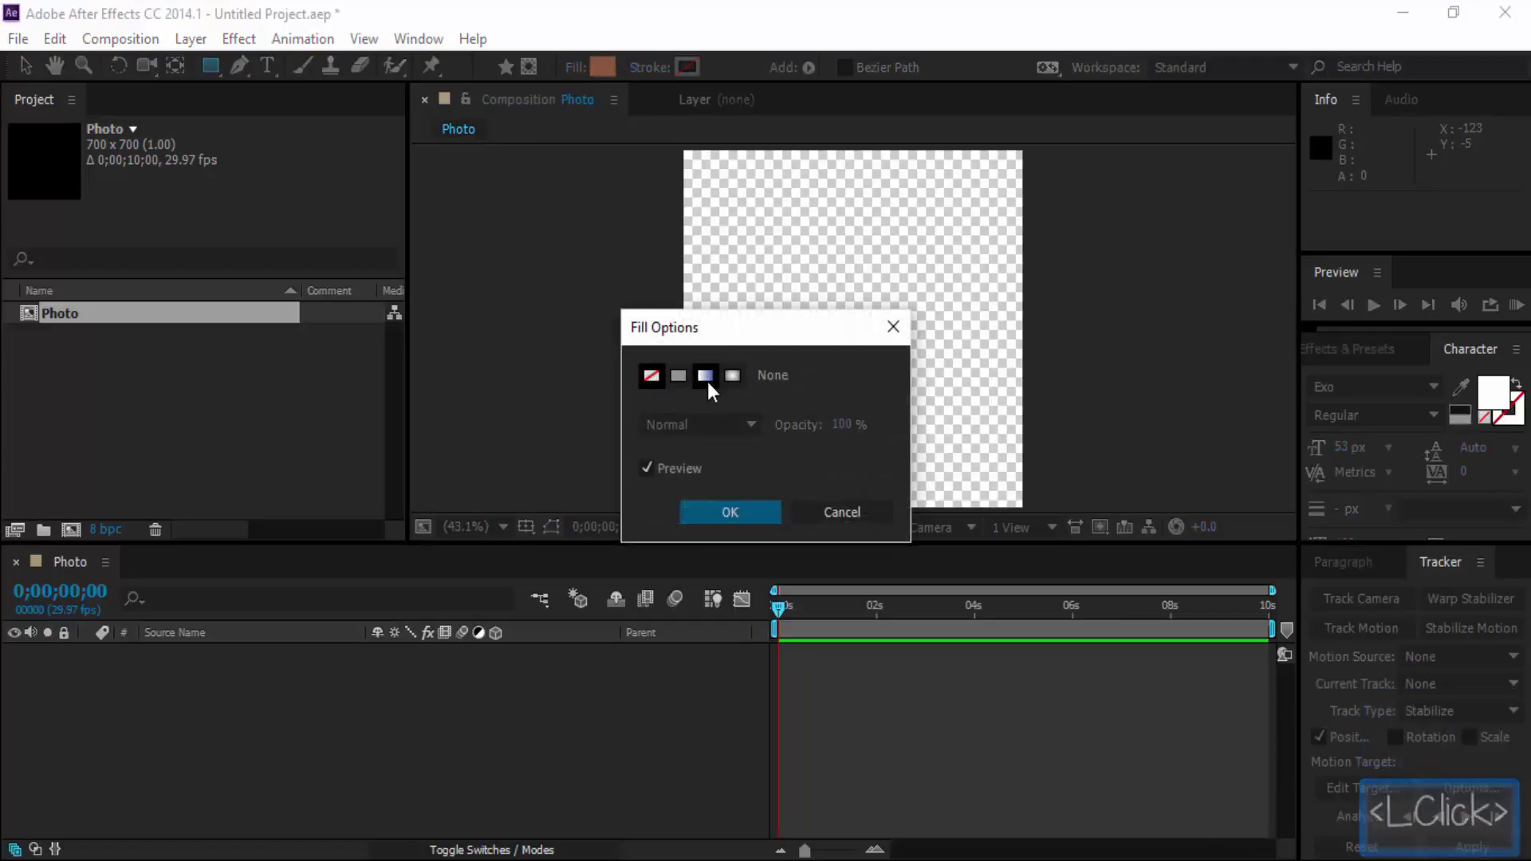
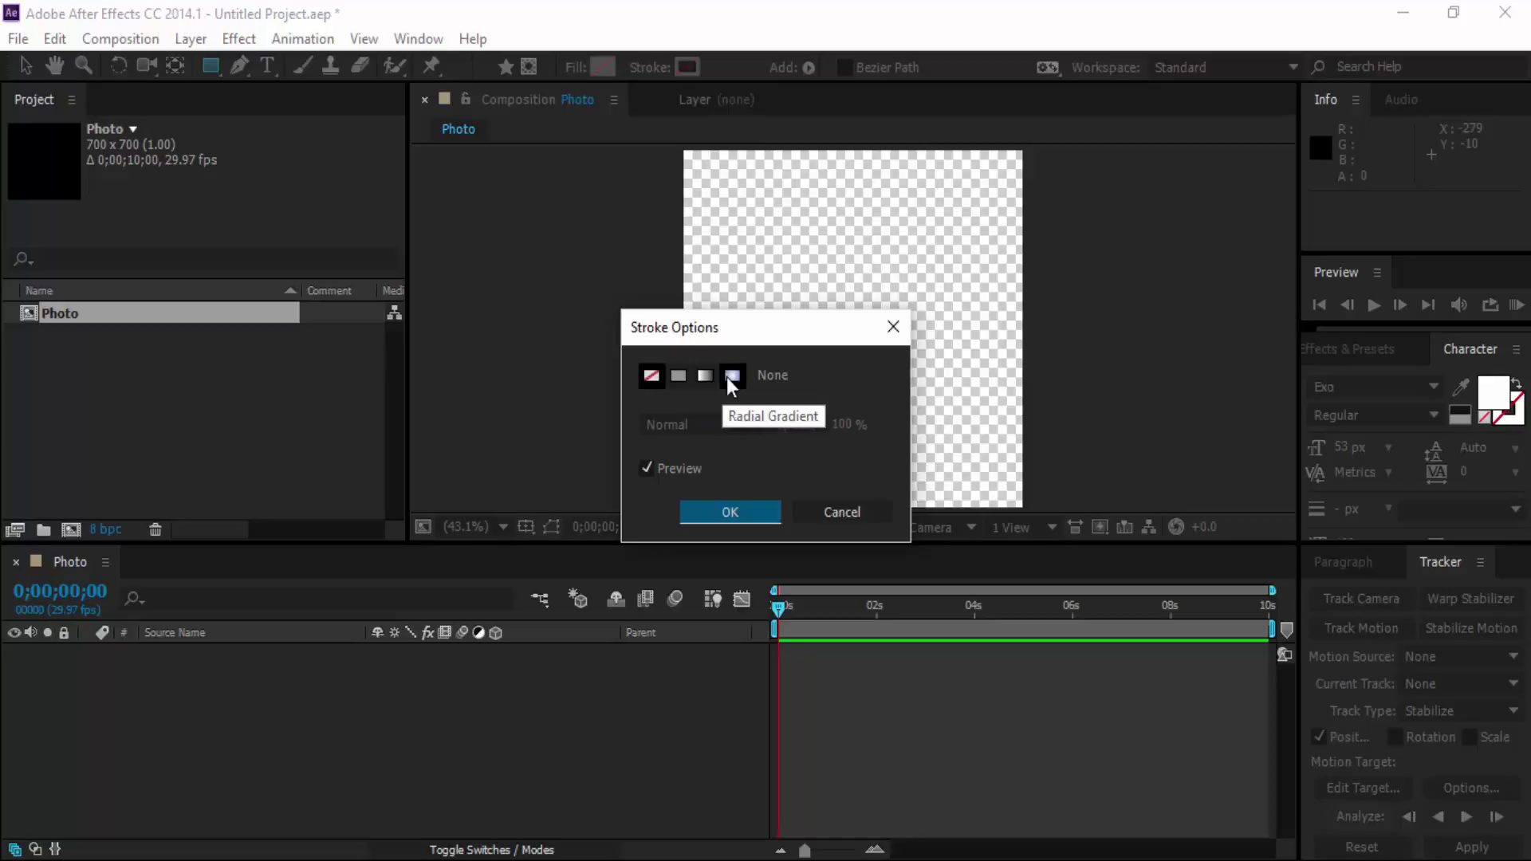
Make the rectangle stroke a solid black 4 px outline.
{"action": "left_click", "coordinate": [688, 379]}
{"action": "double_click", "coordinate": [743, 518]}
{"action": "left_click", "coordinate": [699, 68]}
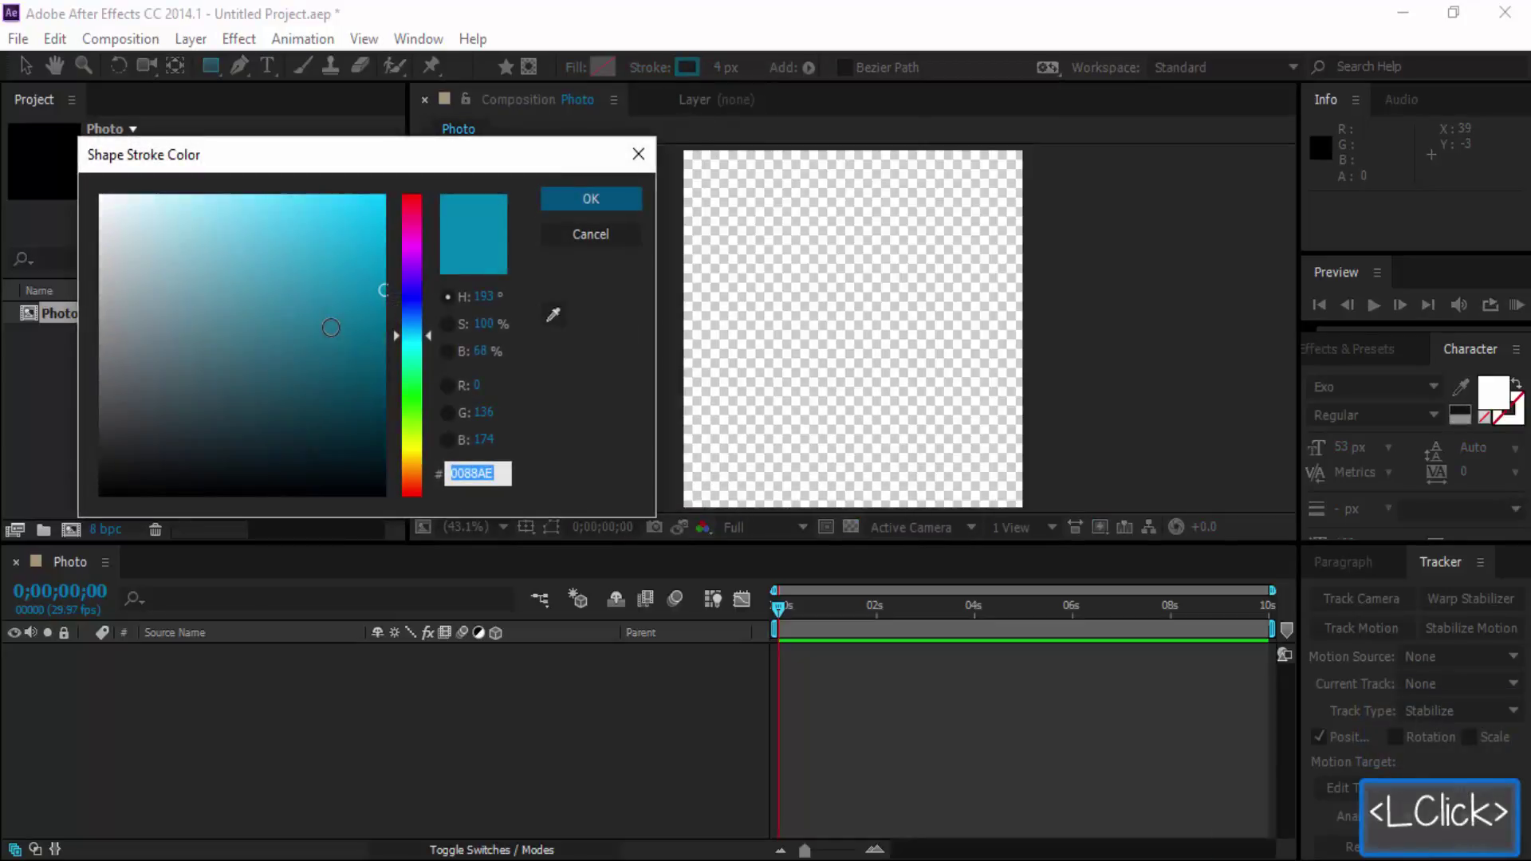
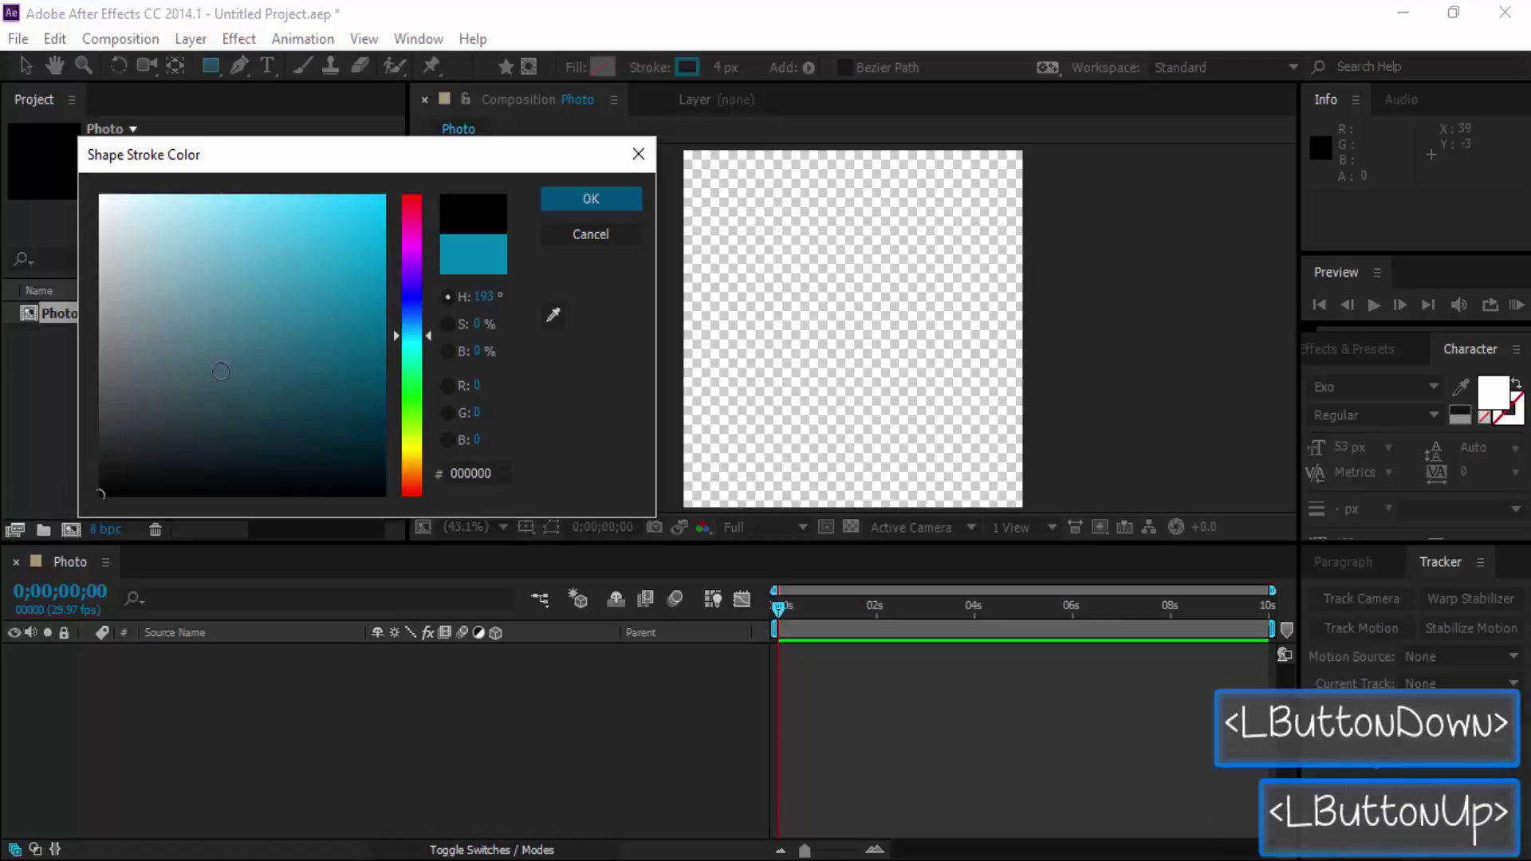
{"action": "left_click", "coordinate": [596, 207]}
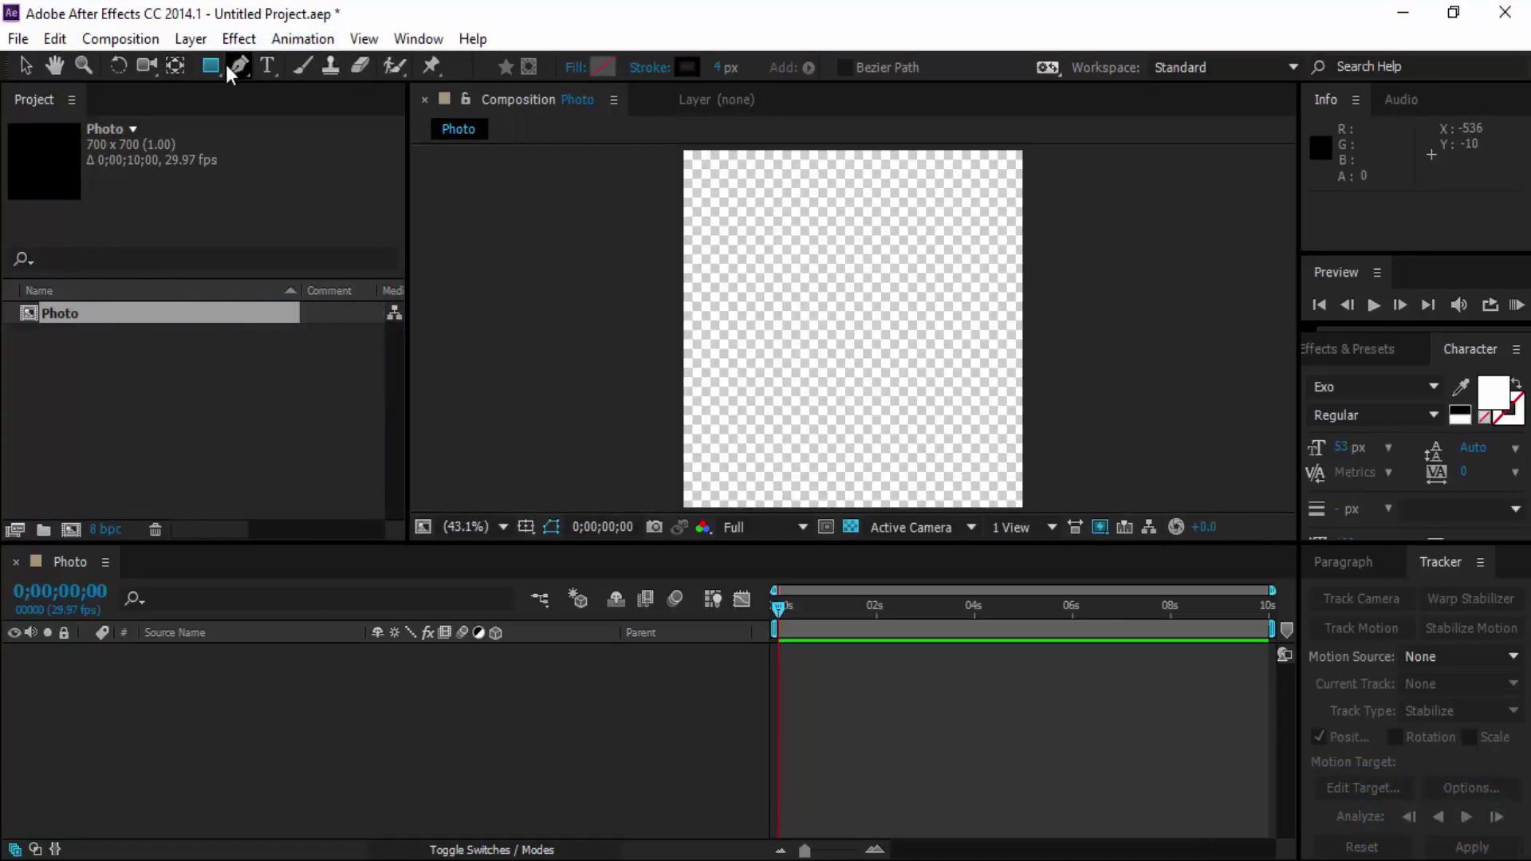
Add a comp-sized rectangle shape layer with a thick 39 px black border.
{"action": "double_click", "coordinate": [216, 70]}
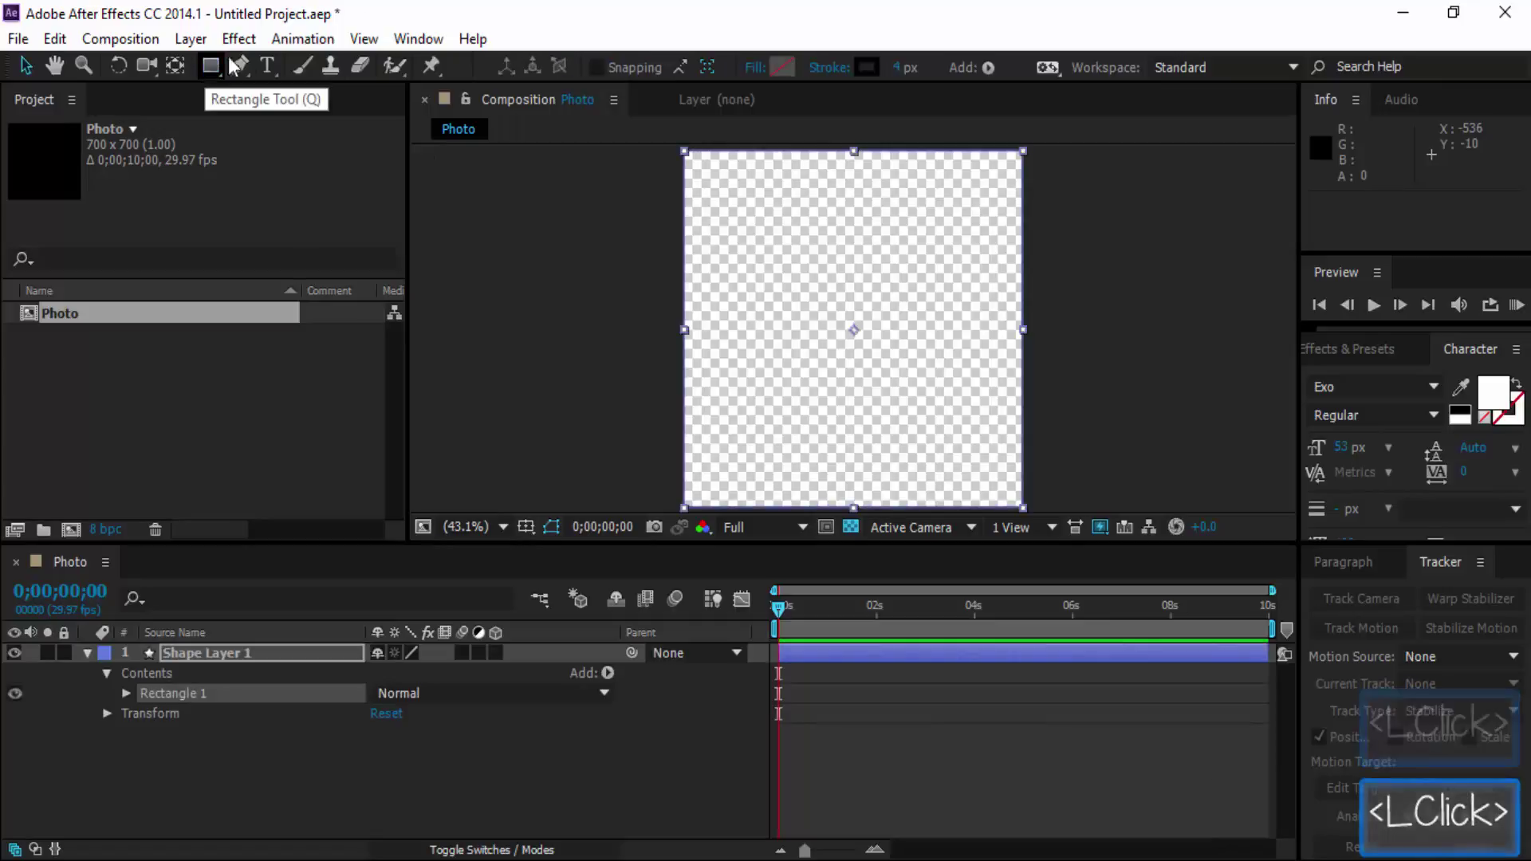
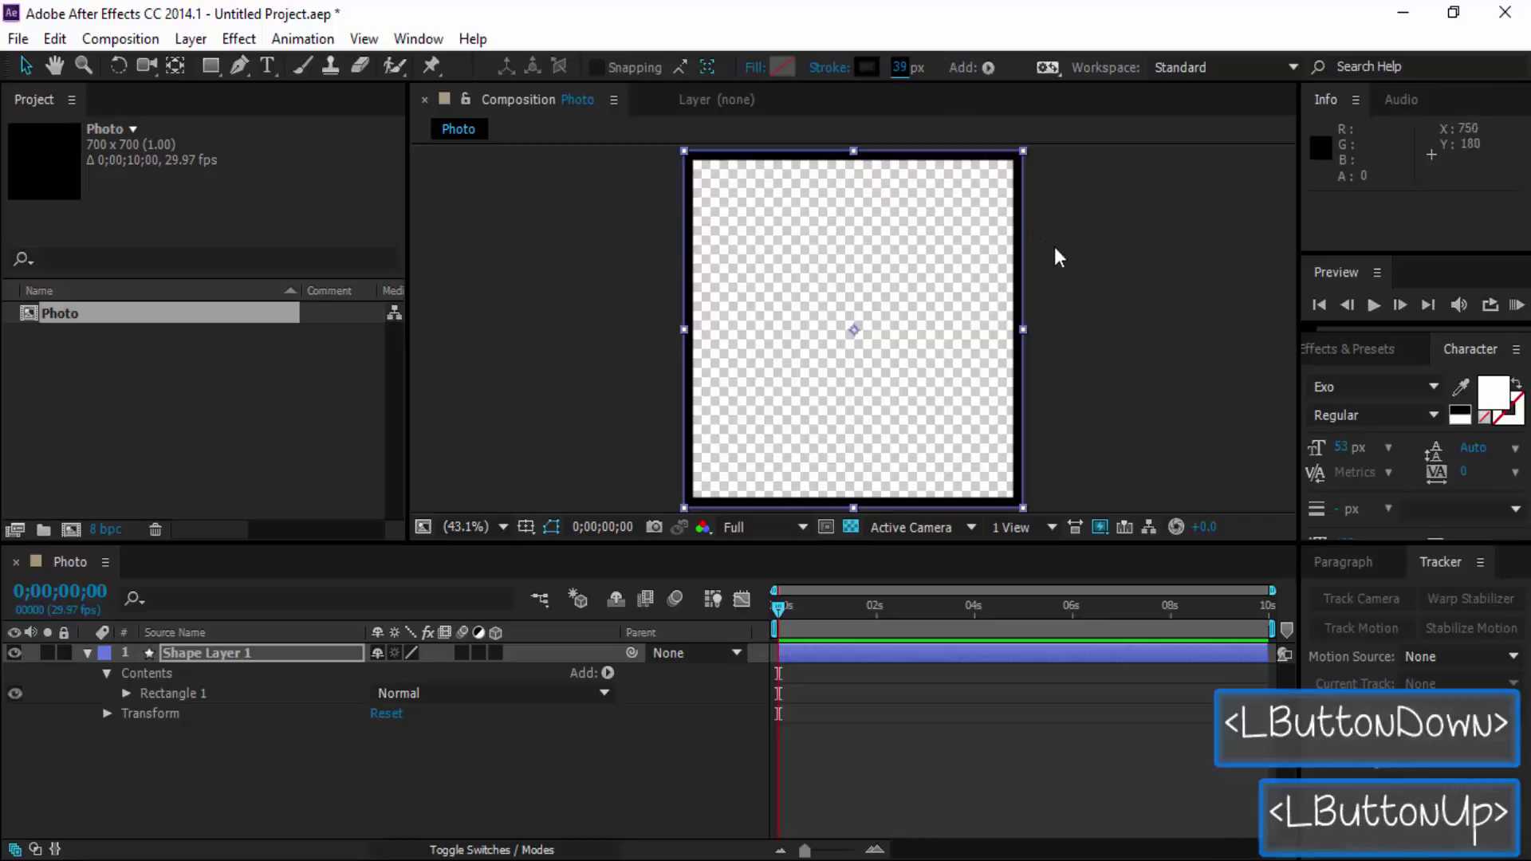
{"action": "left_click", "coordinate": [1086, 263]}
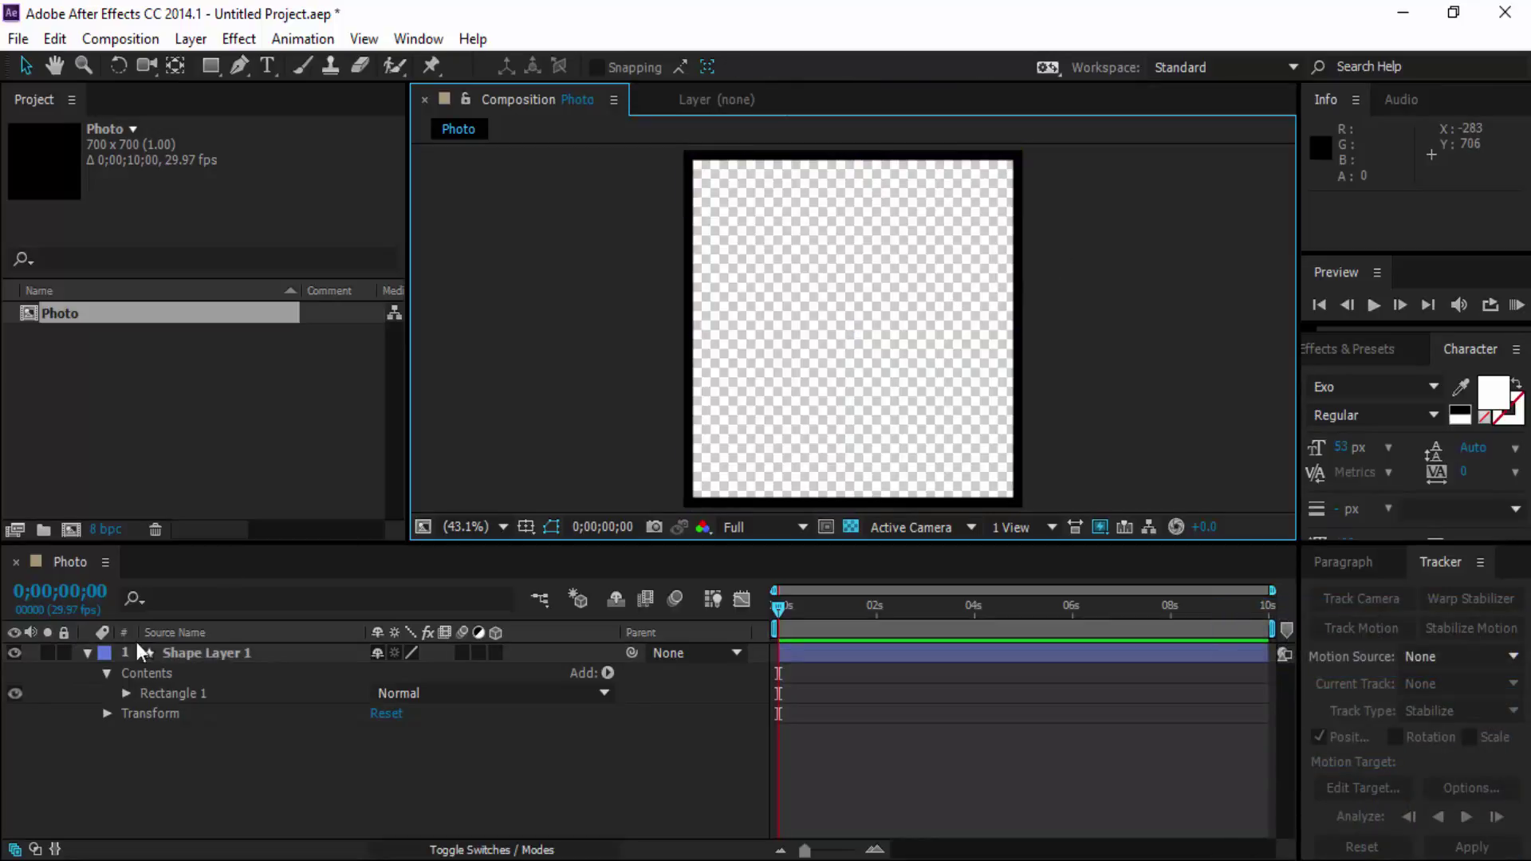
{"action": "left_click", "coordinate": [92, 664]}
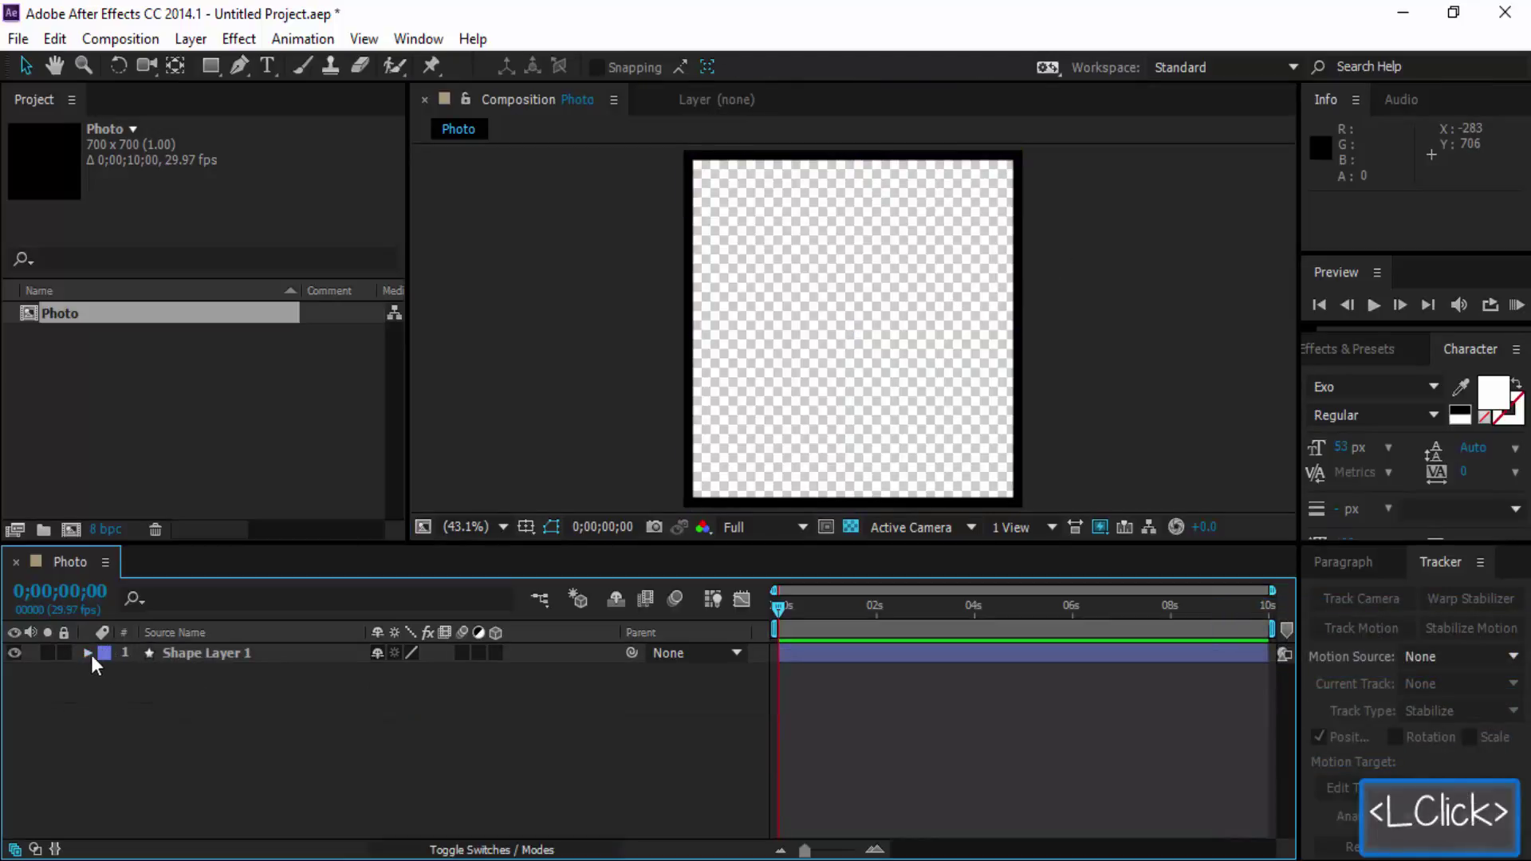
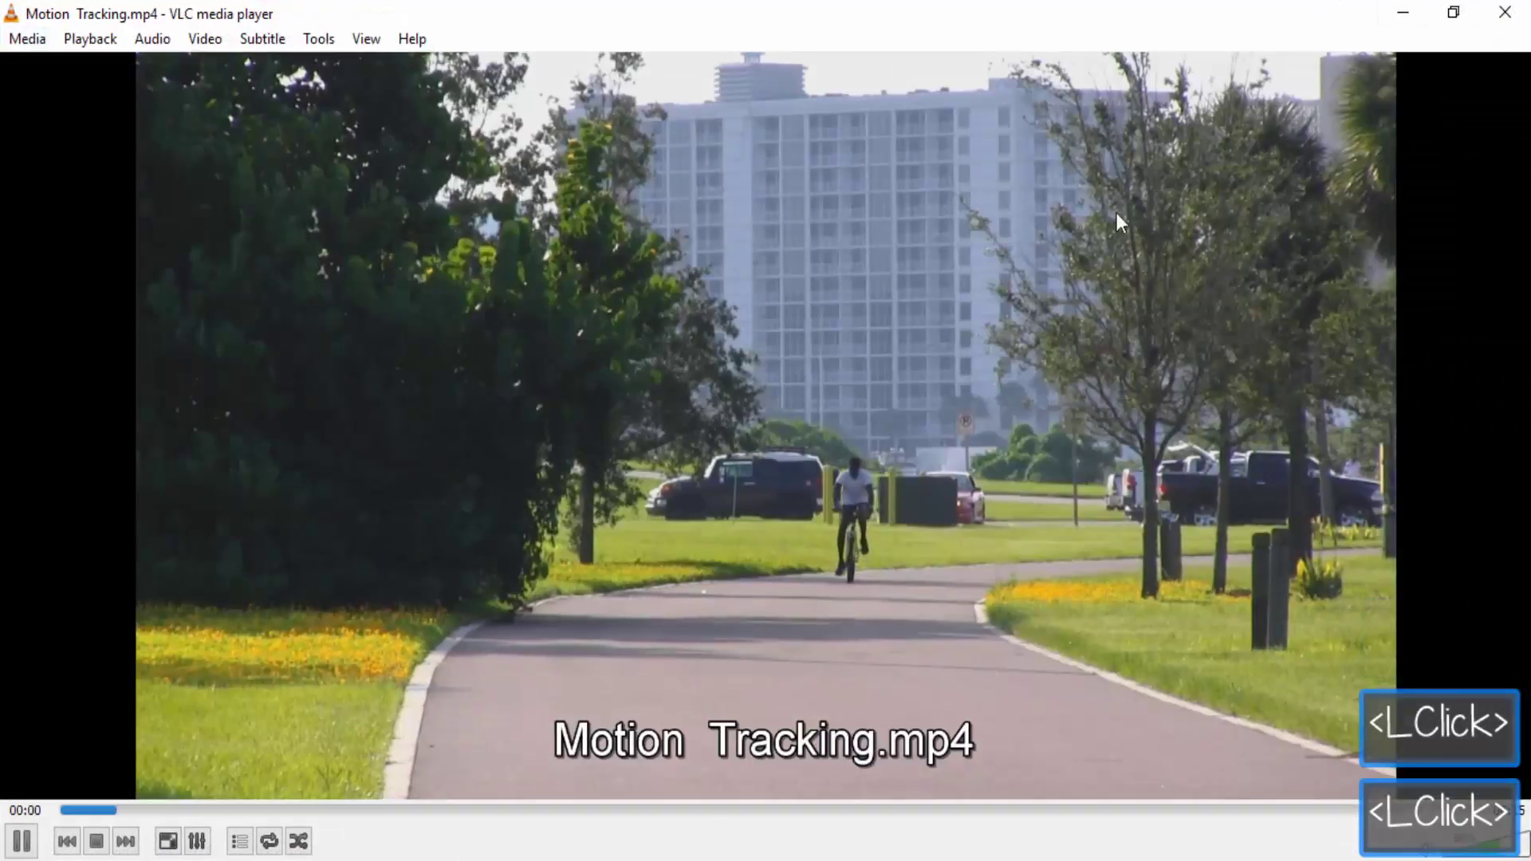
Pause VLC on the finished profile card and return to the Photo composition.
{"action": "key", "text": "space"}
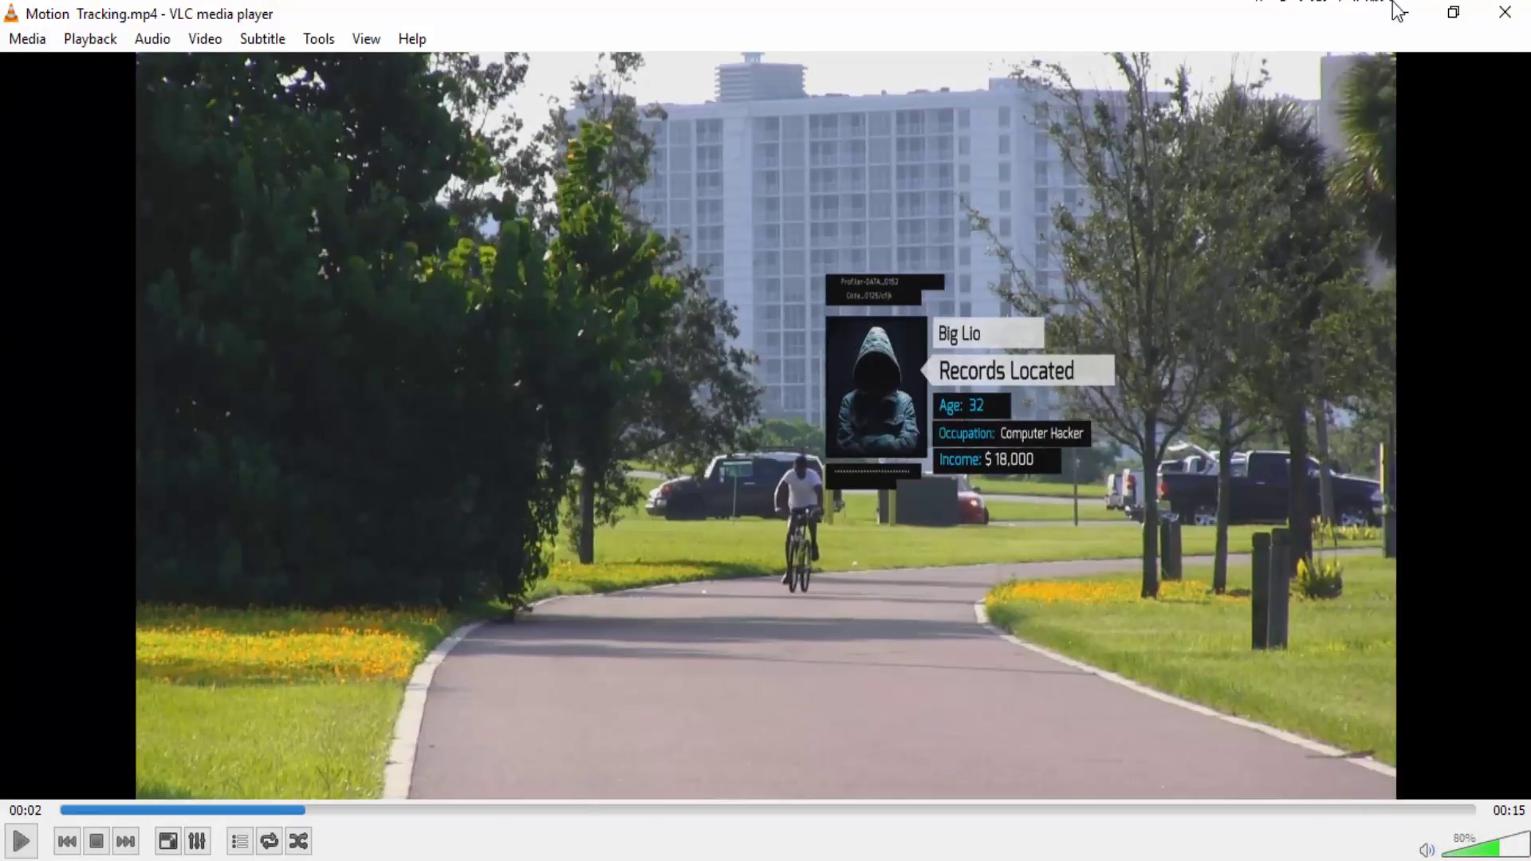
{"action": "left_click", "coordinate": [1397, 8]}
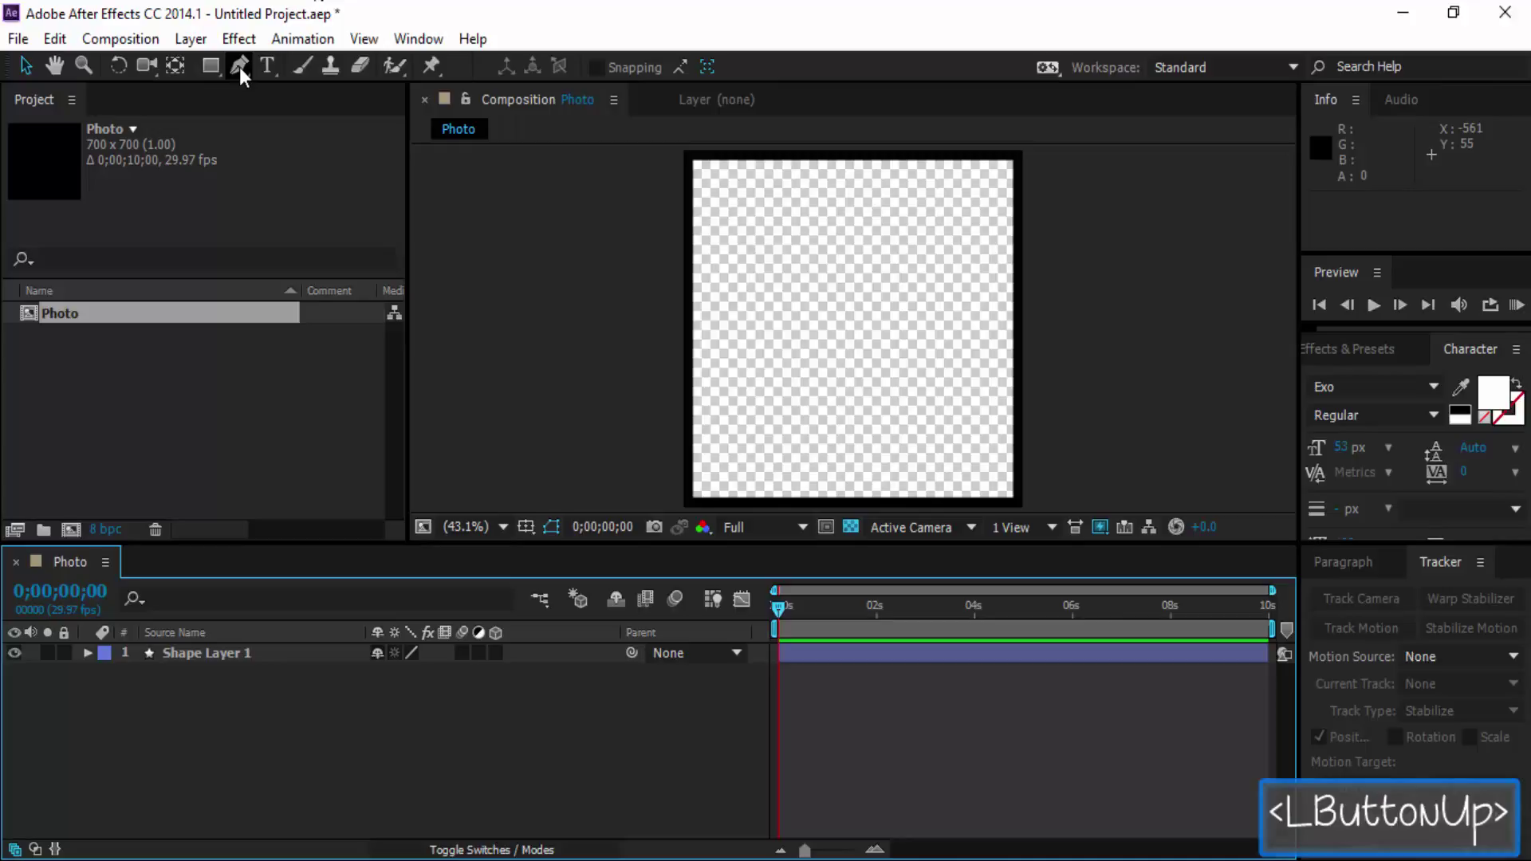
Switch to the Pen tool and zoom the viewer out around the square frame.
{"action": "left_click", "coordinate": [250, 72]}
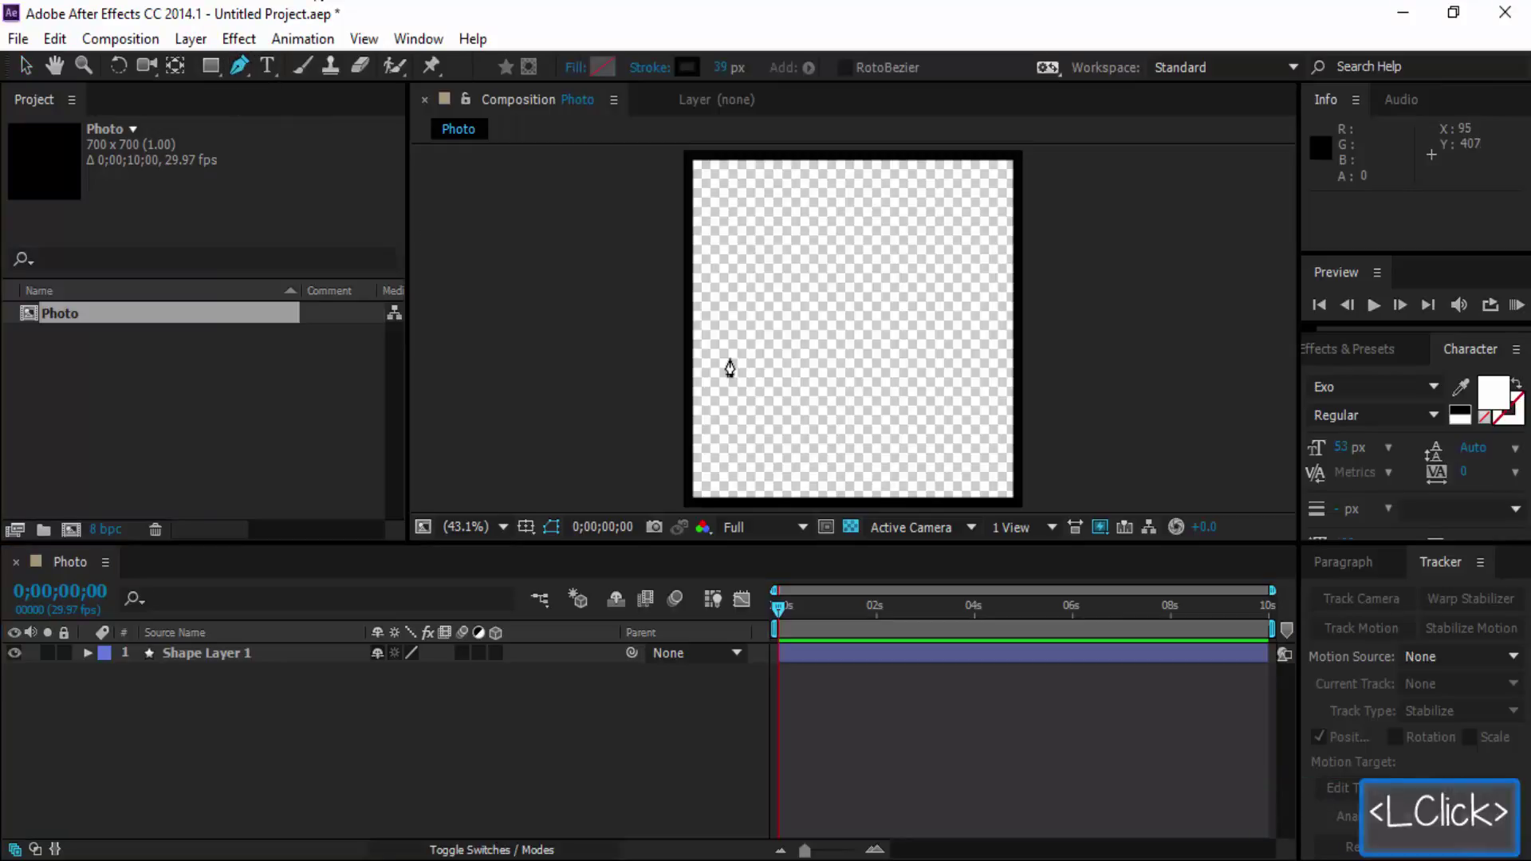
{"action": "key", "text": "g"}
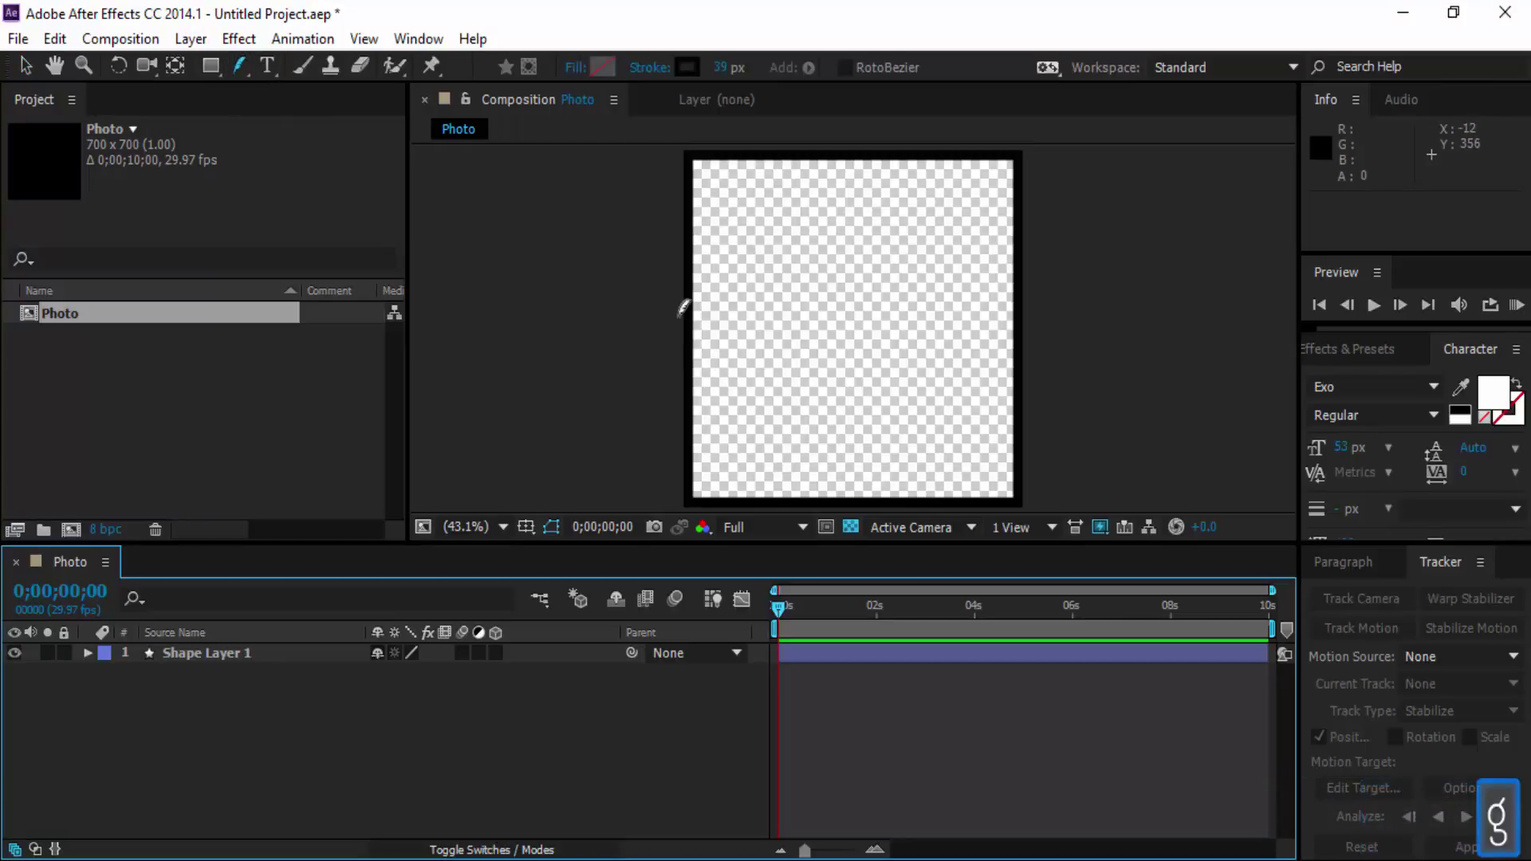
{"action": "key", "text": "g"}
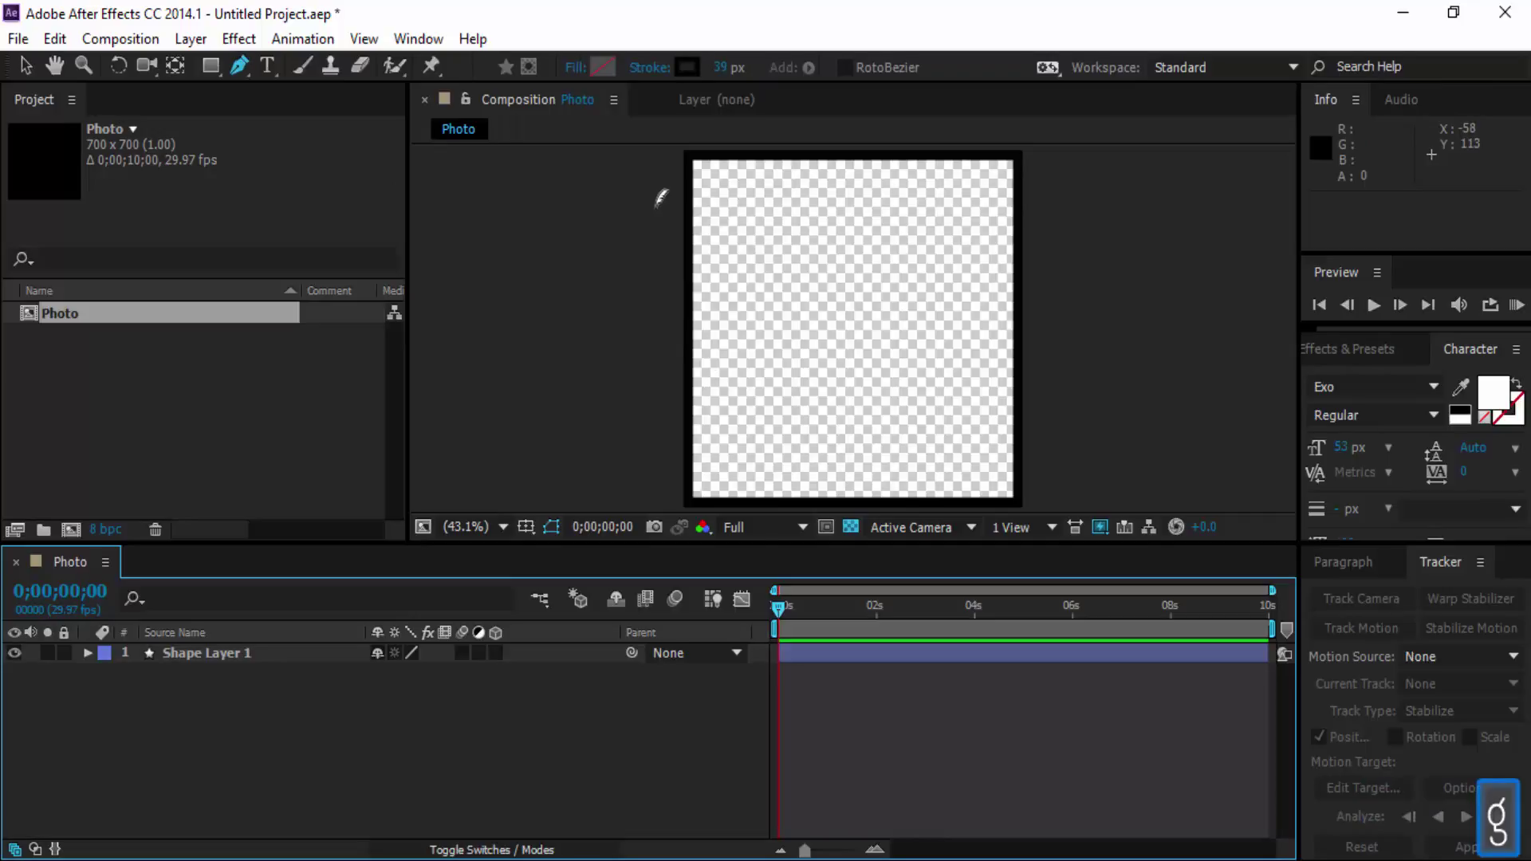
{"action": "scroll", "scroll_direction": "down", "scroll_amount": 3}
{"action": "scroll", "scroll_direction": "up", "scroll_amount": 3}
{"action": "scroll", "scroll_direction": "down", "scroll_amount": 3}
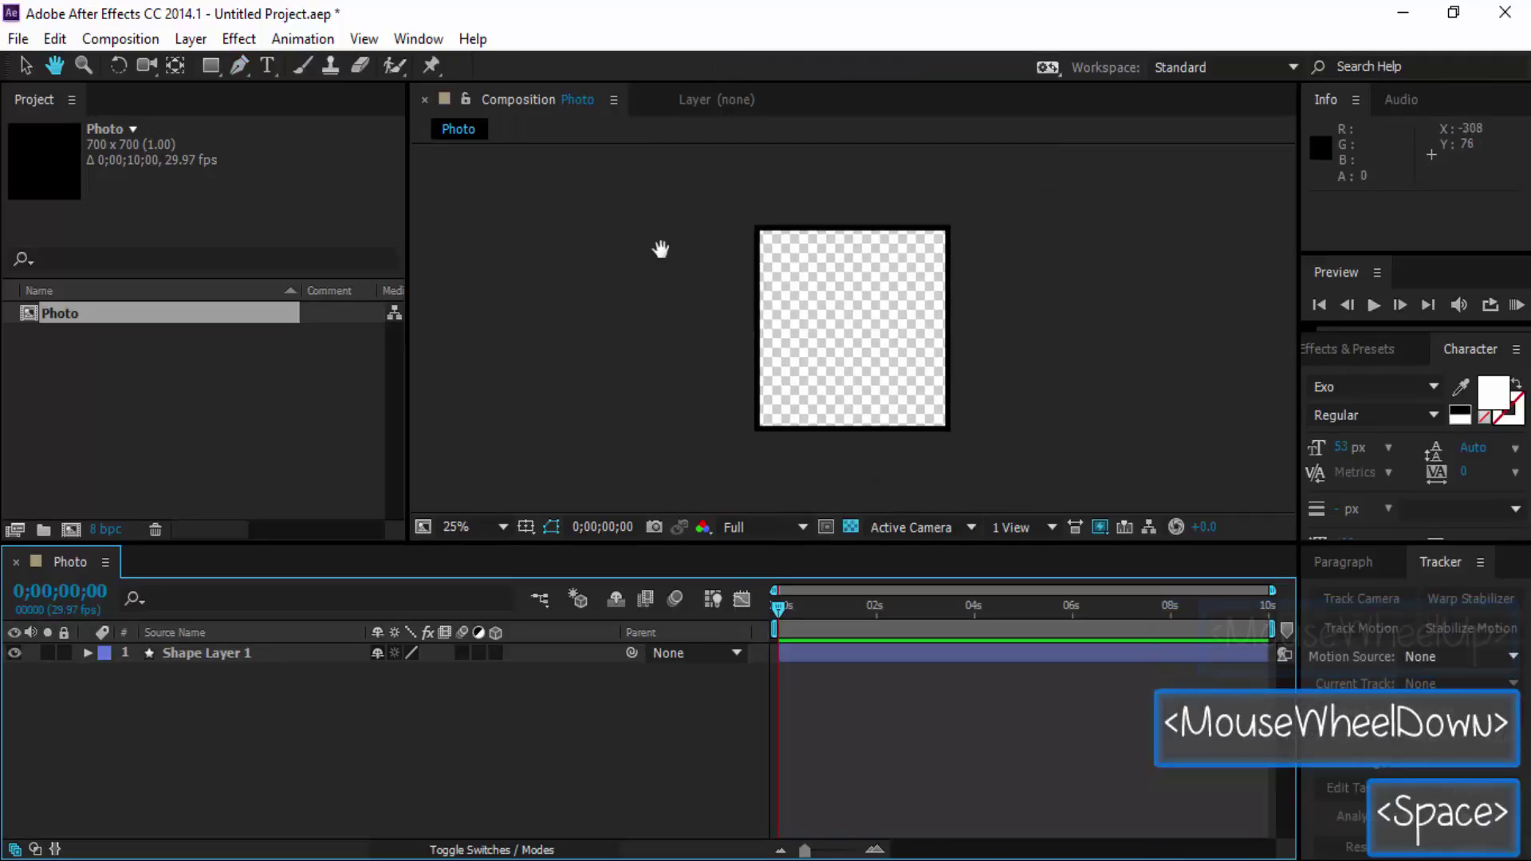
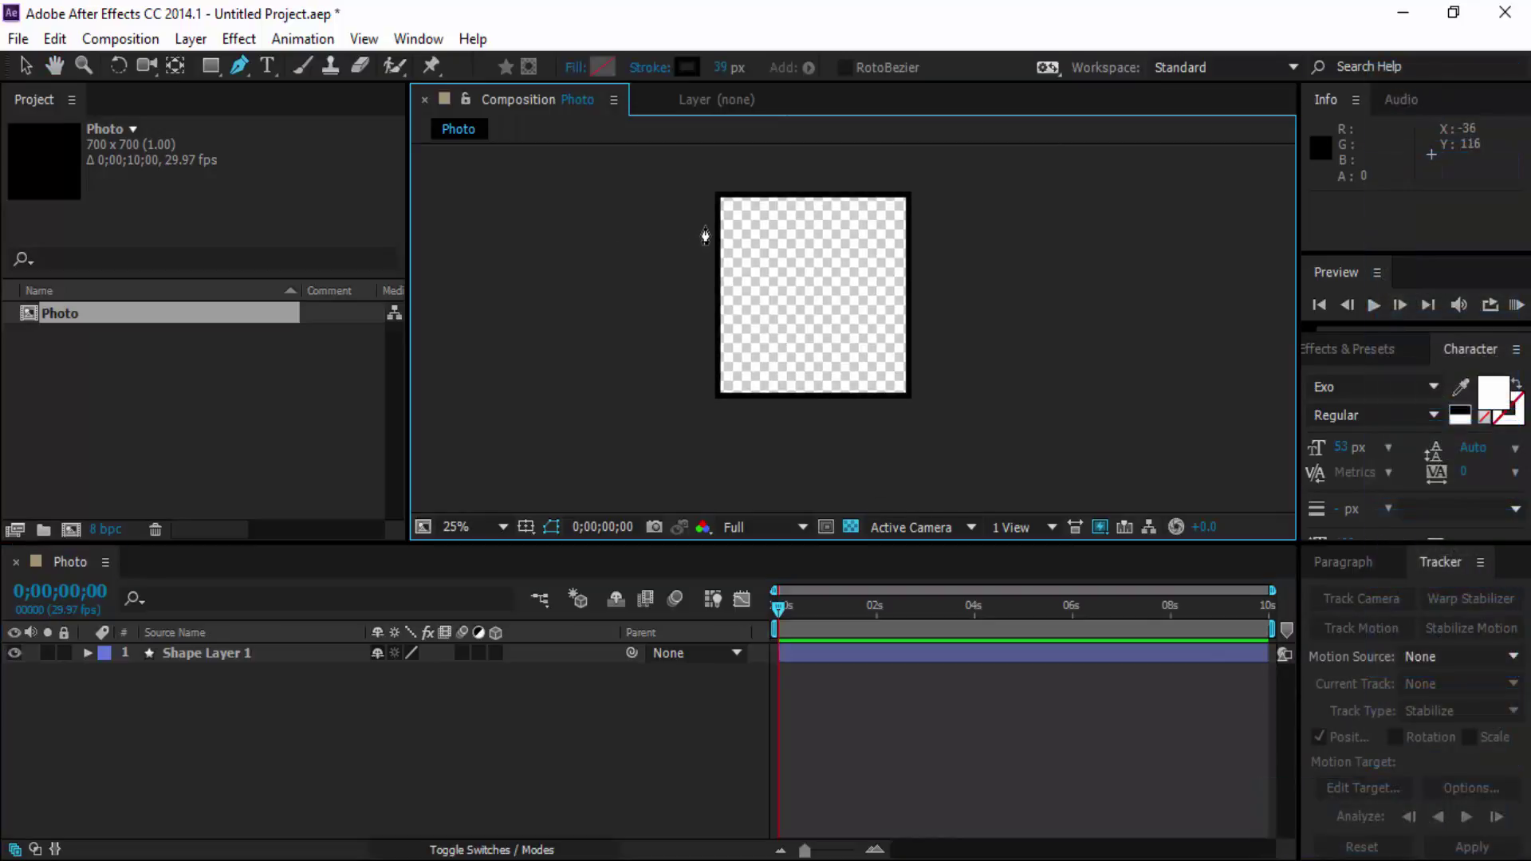
Draw a closed seven-point outline with two clipped corners around the square.
{"action": "left_click", "coordinate": [707, 232]}
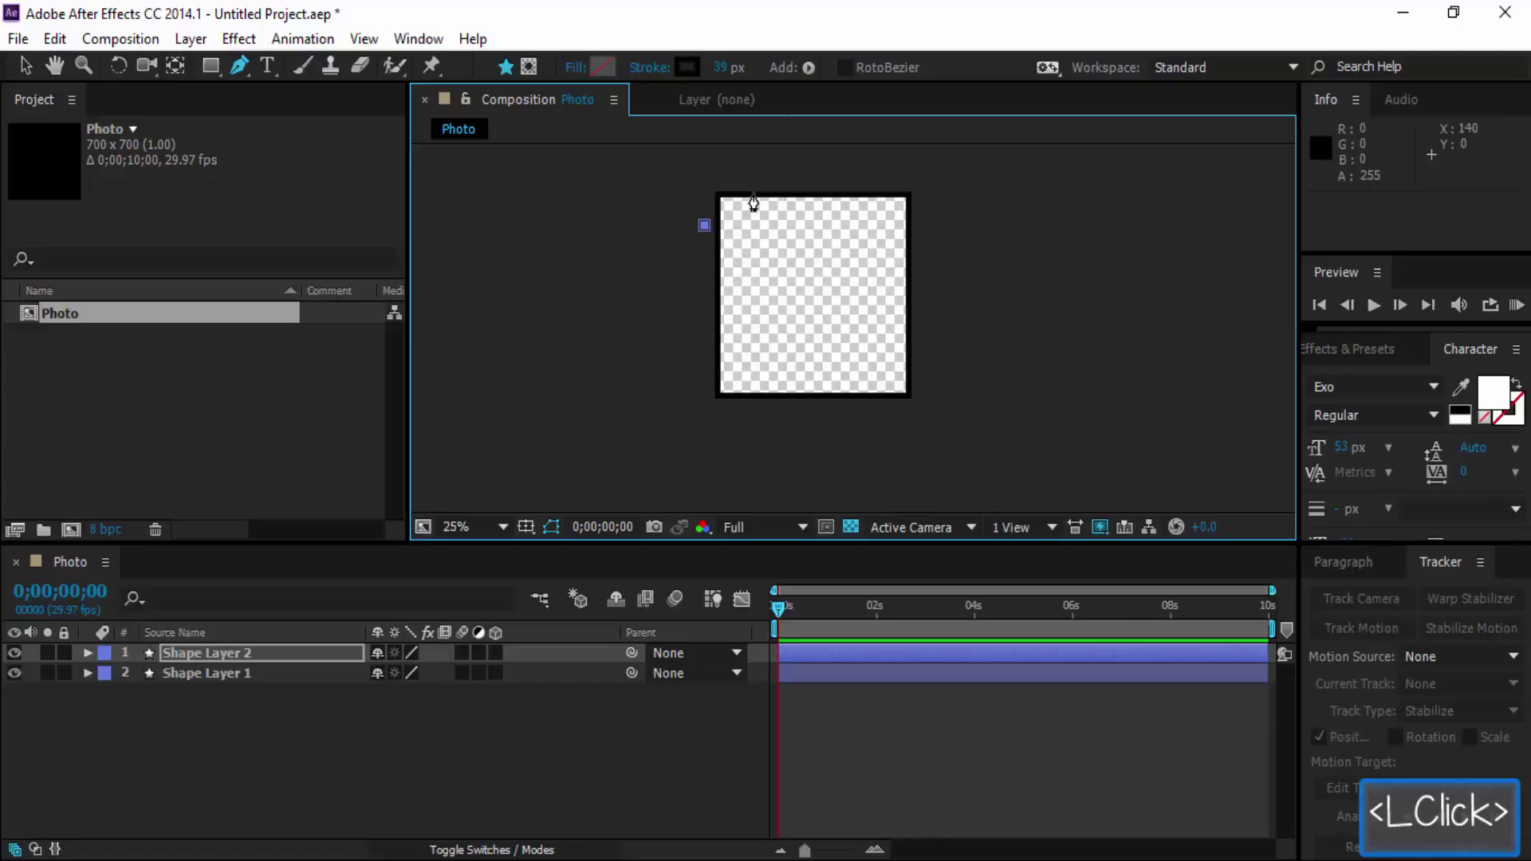
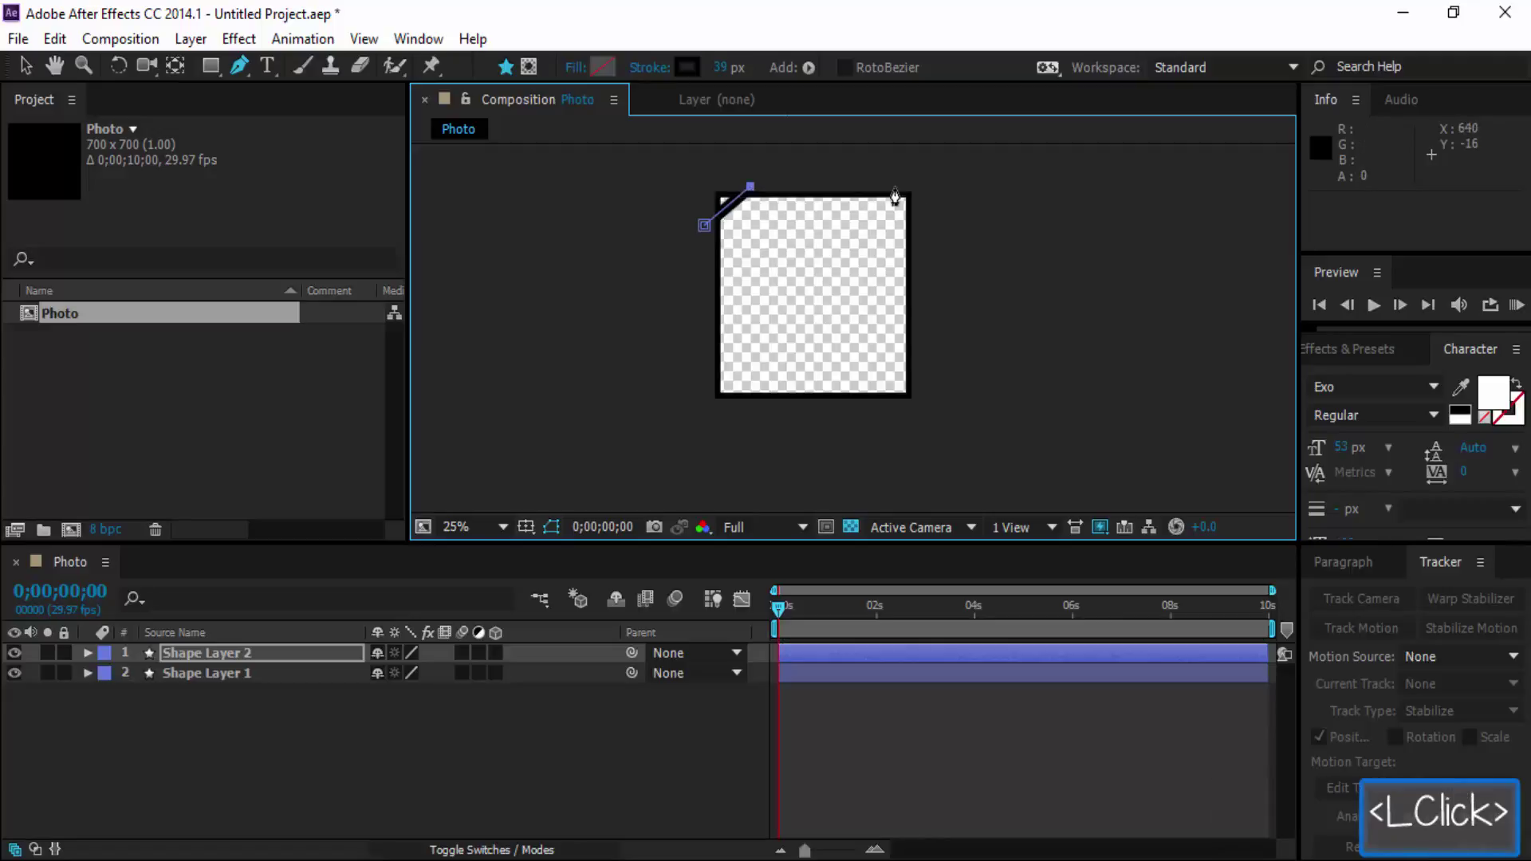
{"action": "left_click", "coordinate": [939, 188]}
{"action": "left_click", "coordinate": [936, 350]}
{"action": "left_click", "coordinate": [870, 413]}
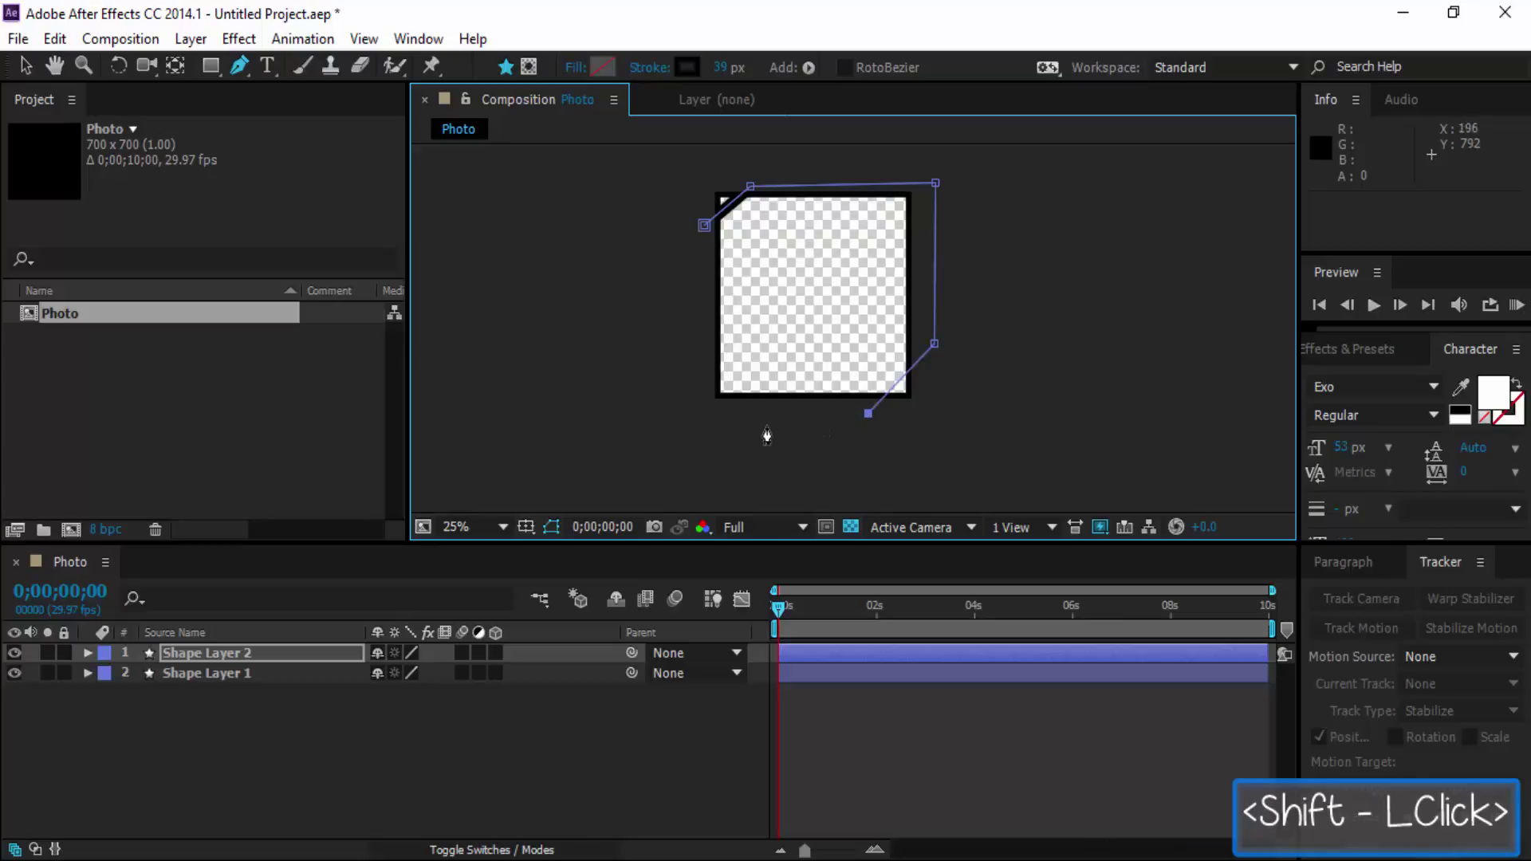
{"action": "left_click", "coordinate": [750, 428]}
{"action": "left_click", "coordinate": [707, 422]}
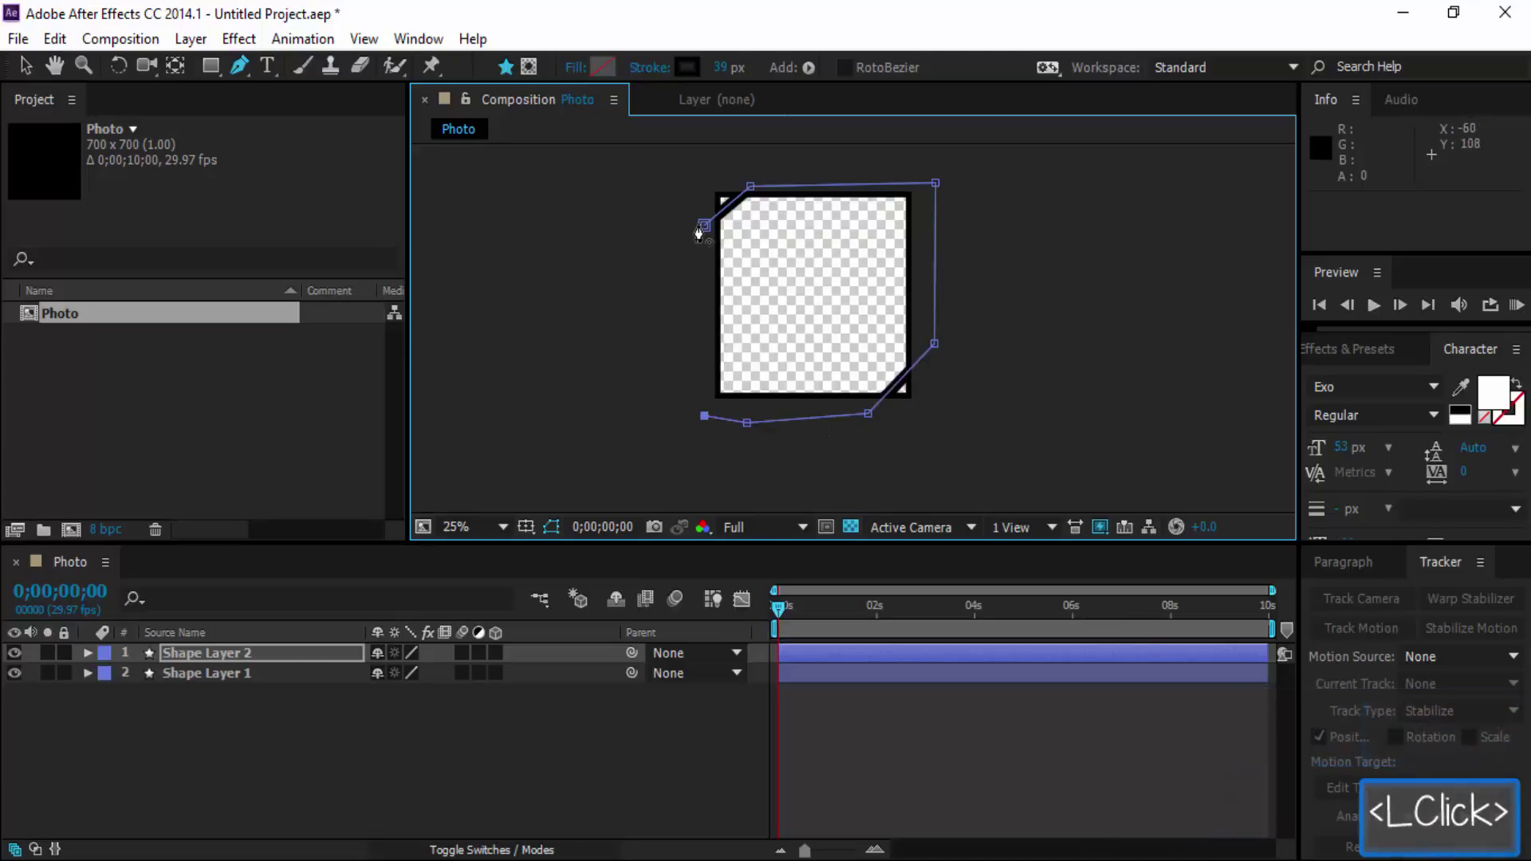
{"action": "left_click", "coordinate": [707, 228]}
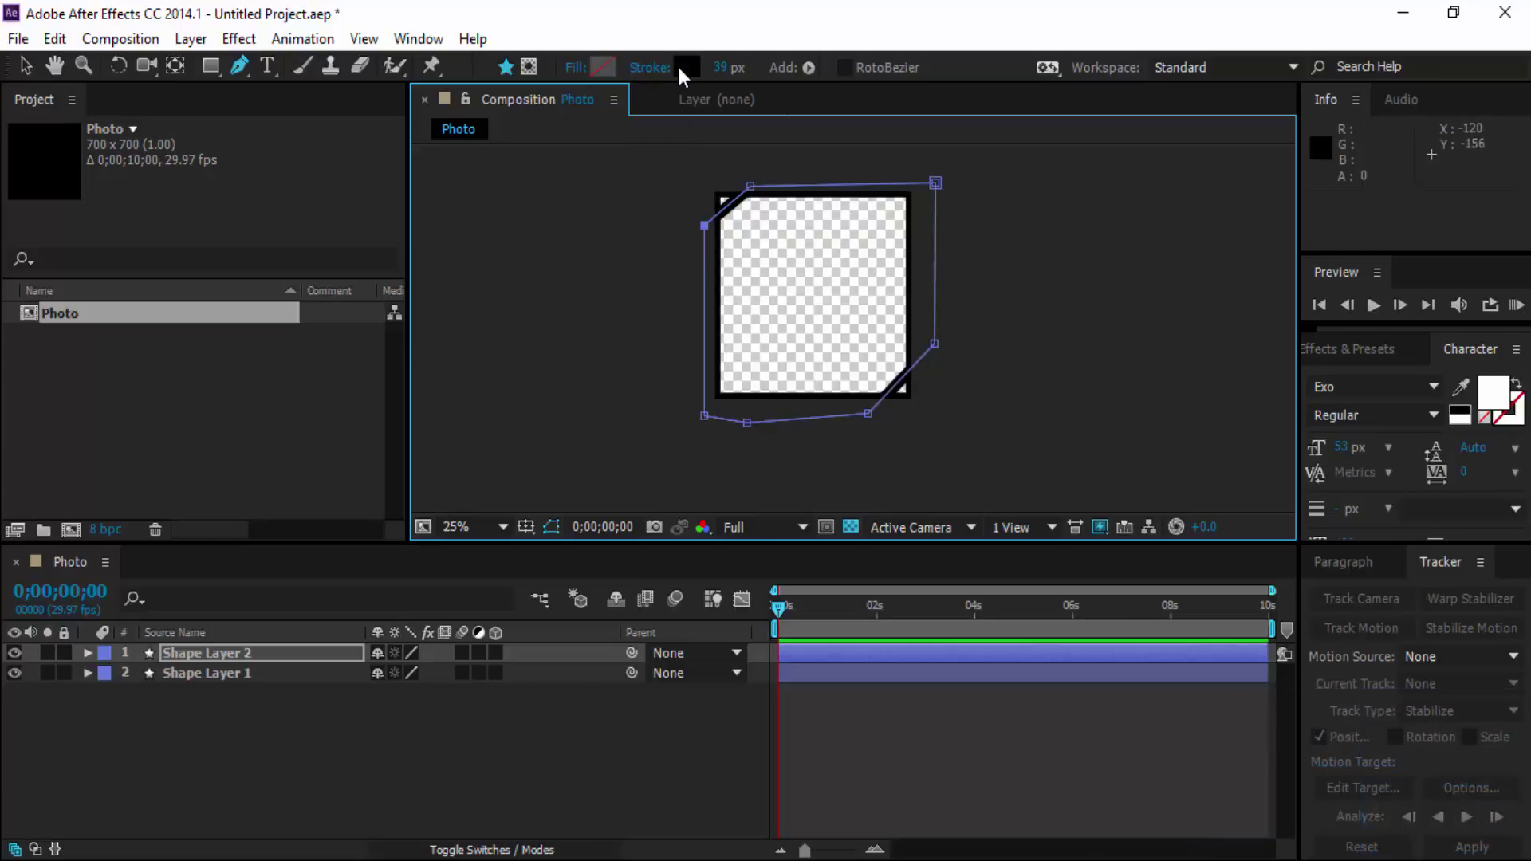
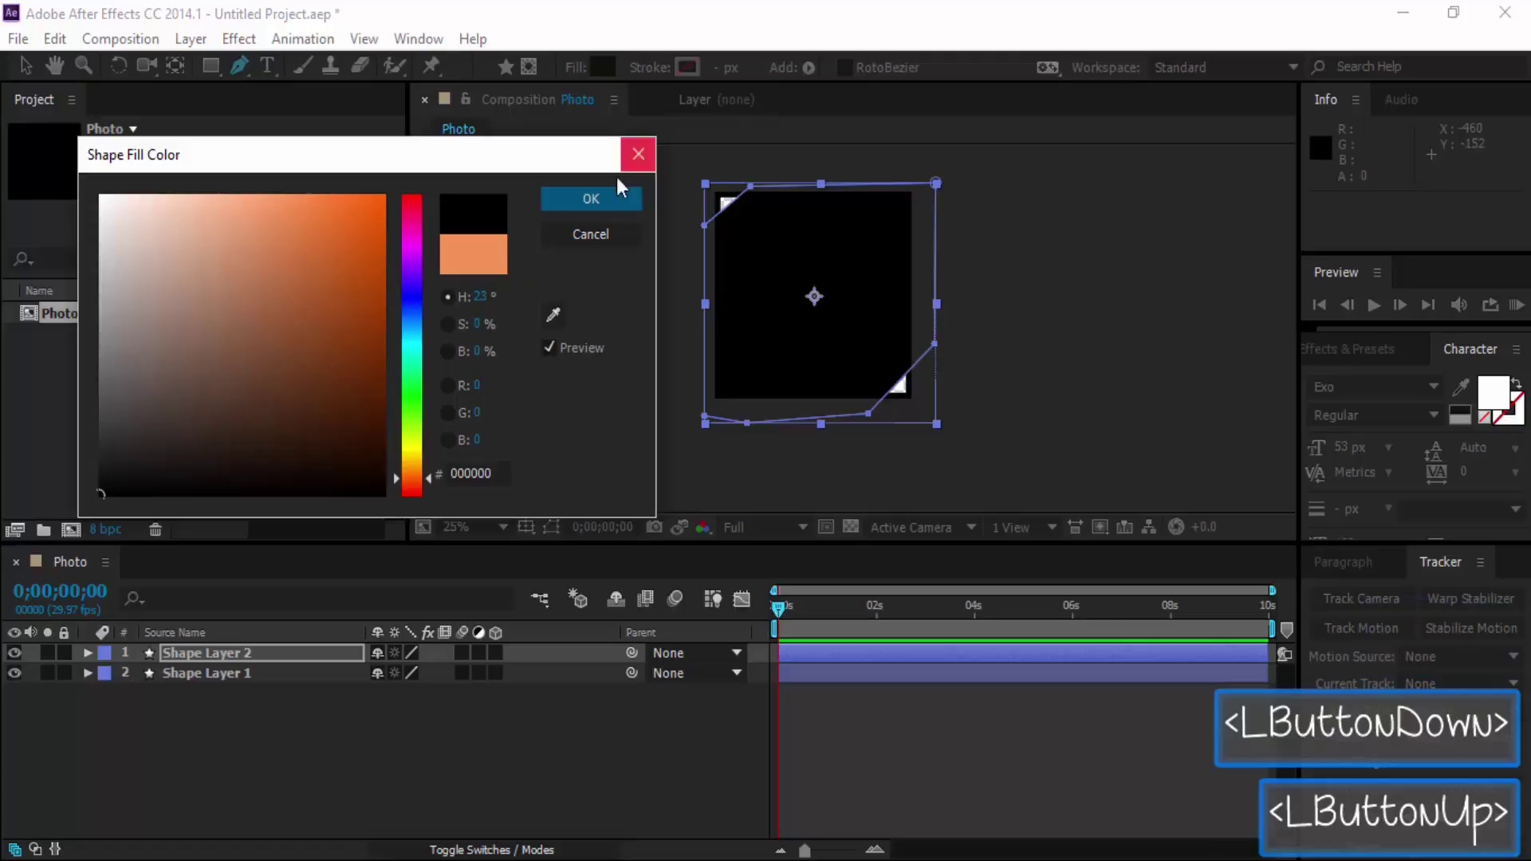
Fill the clipped-corner shape black, then fiddle with the new shape layer's mask shortcut.
{"action": "left_click", "coordinate": [603, 205]}
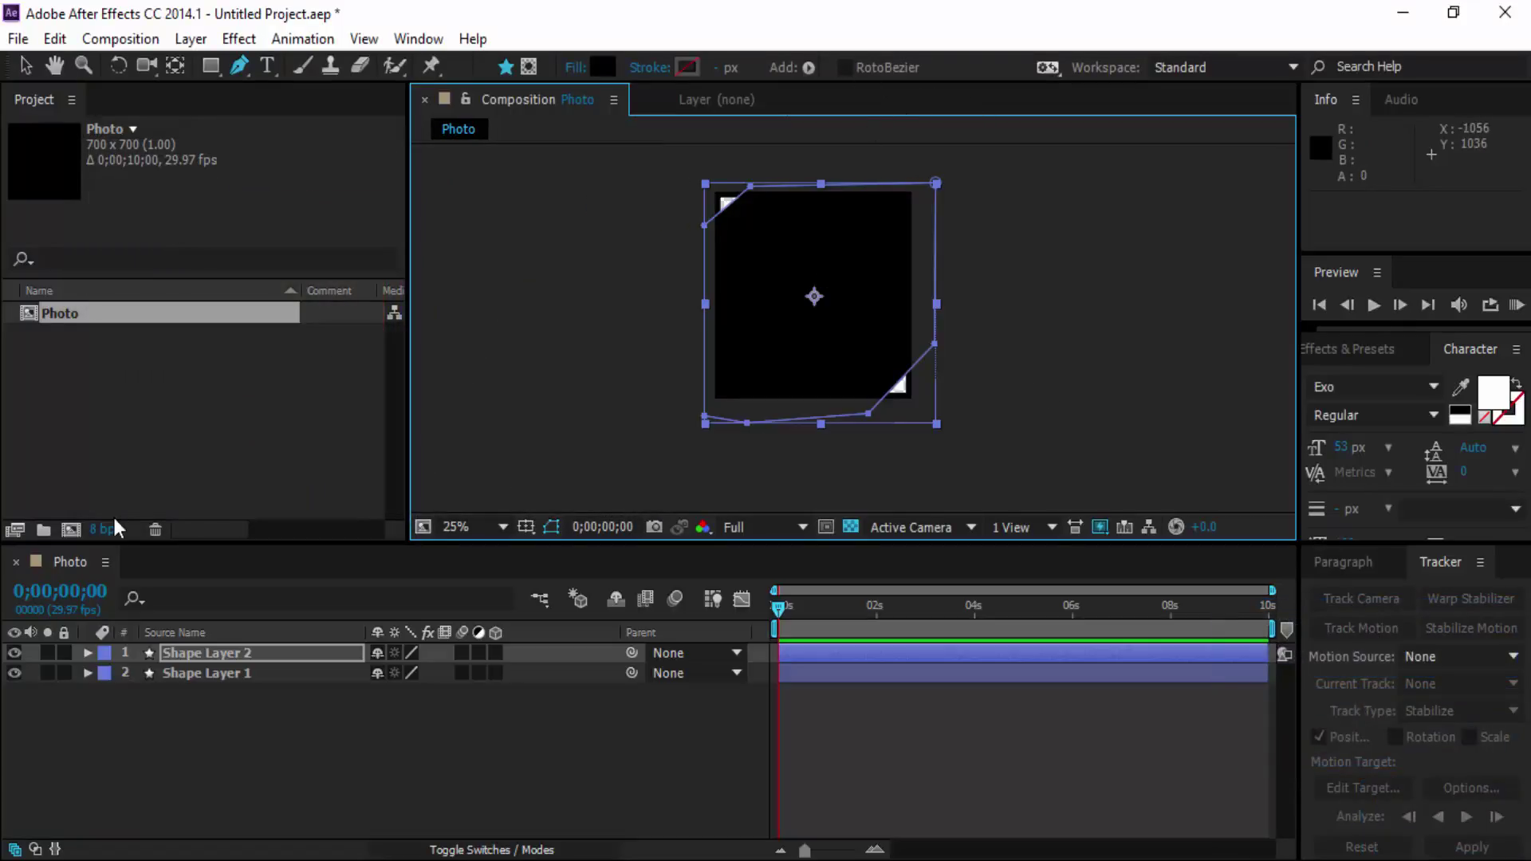
{"action": "left_click", "coordinate": [303, 756]}
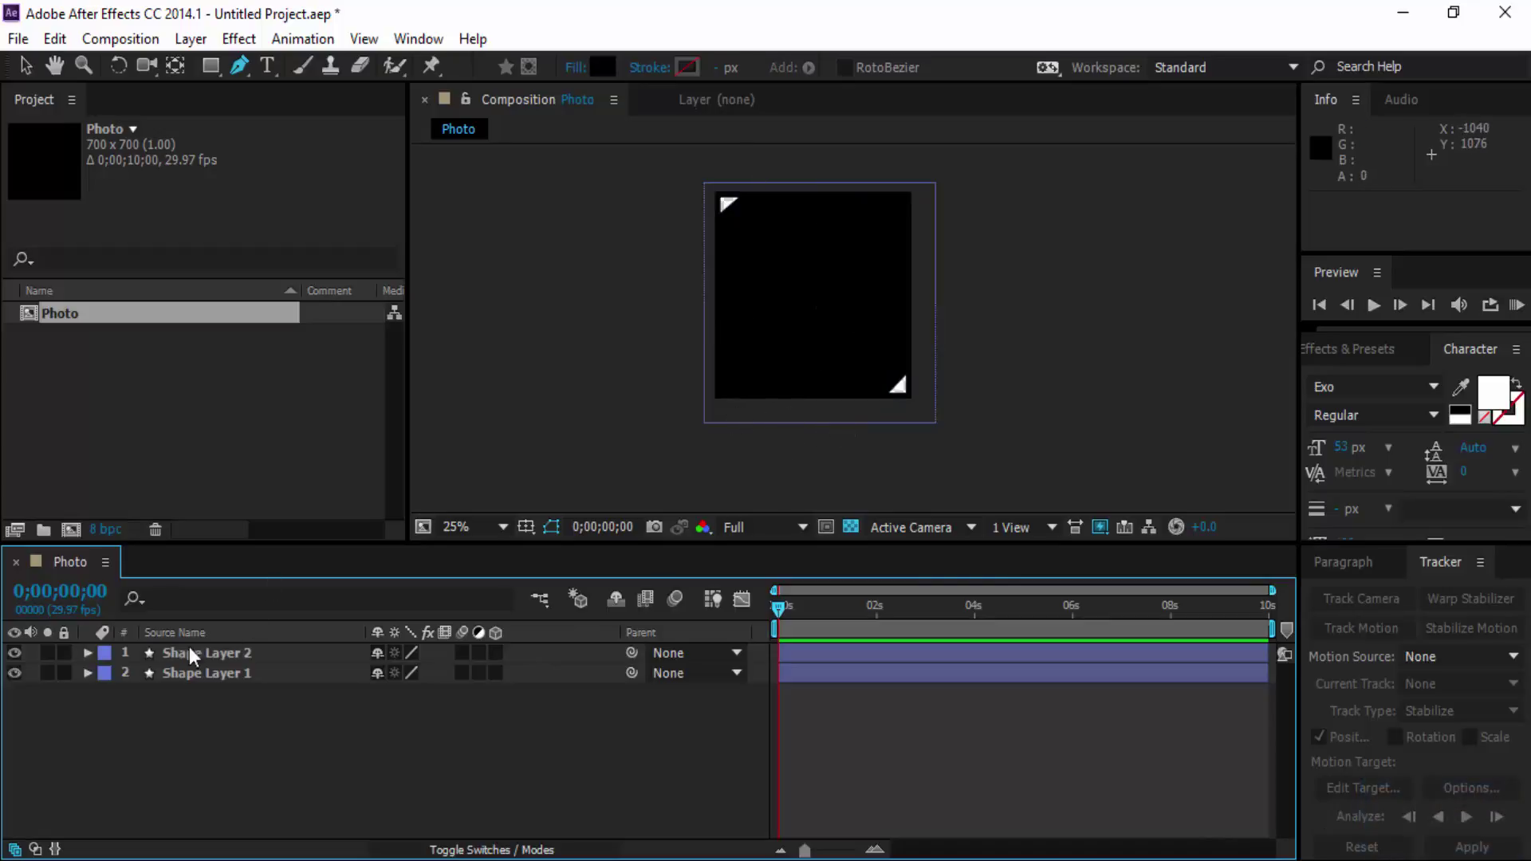
{"action": "left_click", "coordinate": [271, 649]}
{"action": "left_click", "coordinate": [259, 655]}
{"action": "type", "text": "mm"}
{"action": "key", "text": "BackSpace"}
{"action": "left_click", "coordinate": [186, 683]}
{"action": "type", "text": "<LClick>Mm"}
{"action": "left_click", "coordinate": [204, 664]}
{"action": "left_click", "coordinate": [87, 665]}
{"action": "left_click", "coordinate": [100, 661]}
{"action": "left_click", "coordinate": [267, 651]}
{"action": "key", "text": "m"}
{"action": "key", "text": "m"}
{"action": "key", "text": "m"}
Twirl open the new shape layer's Contents and Shape 1 path, stroke and fill.
{"action": "double_click", "coordinate": [97, 661]}
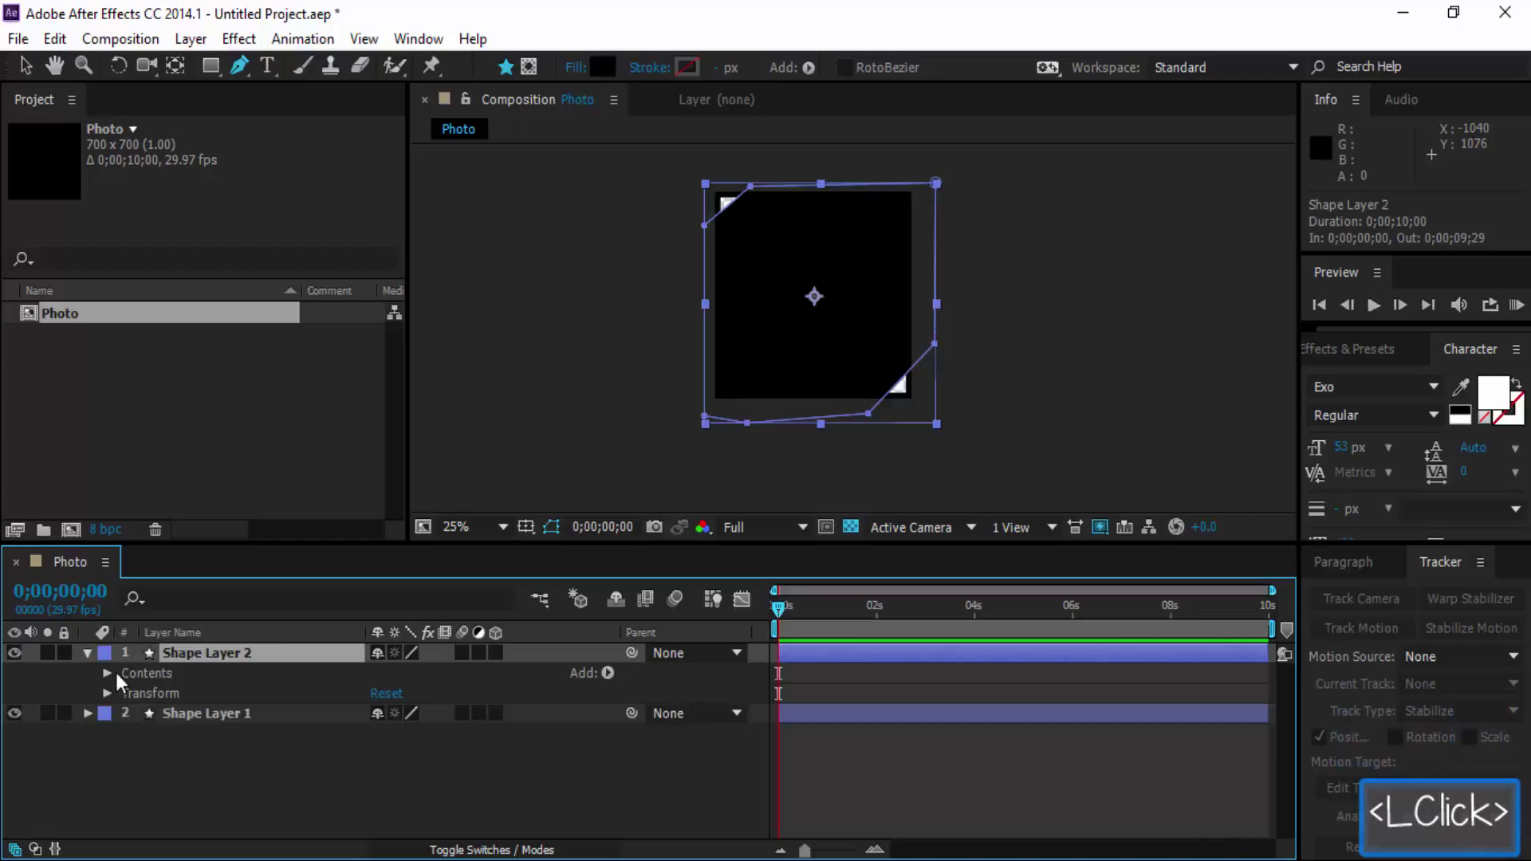
{"action": "left_click", "coordinate": [117, 682]}
{"action": "left_click", "coordinate": [116, 683]}
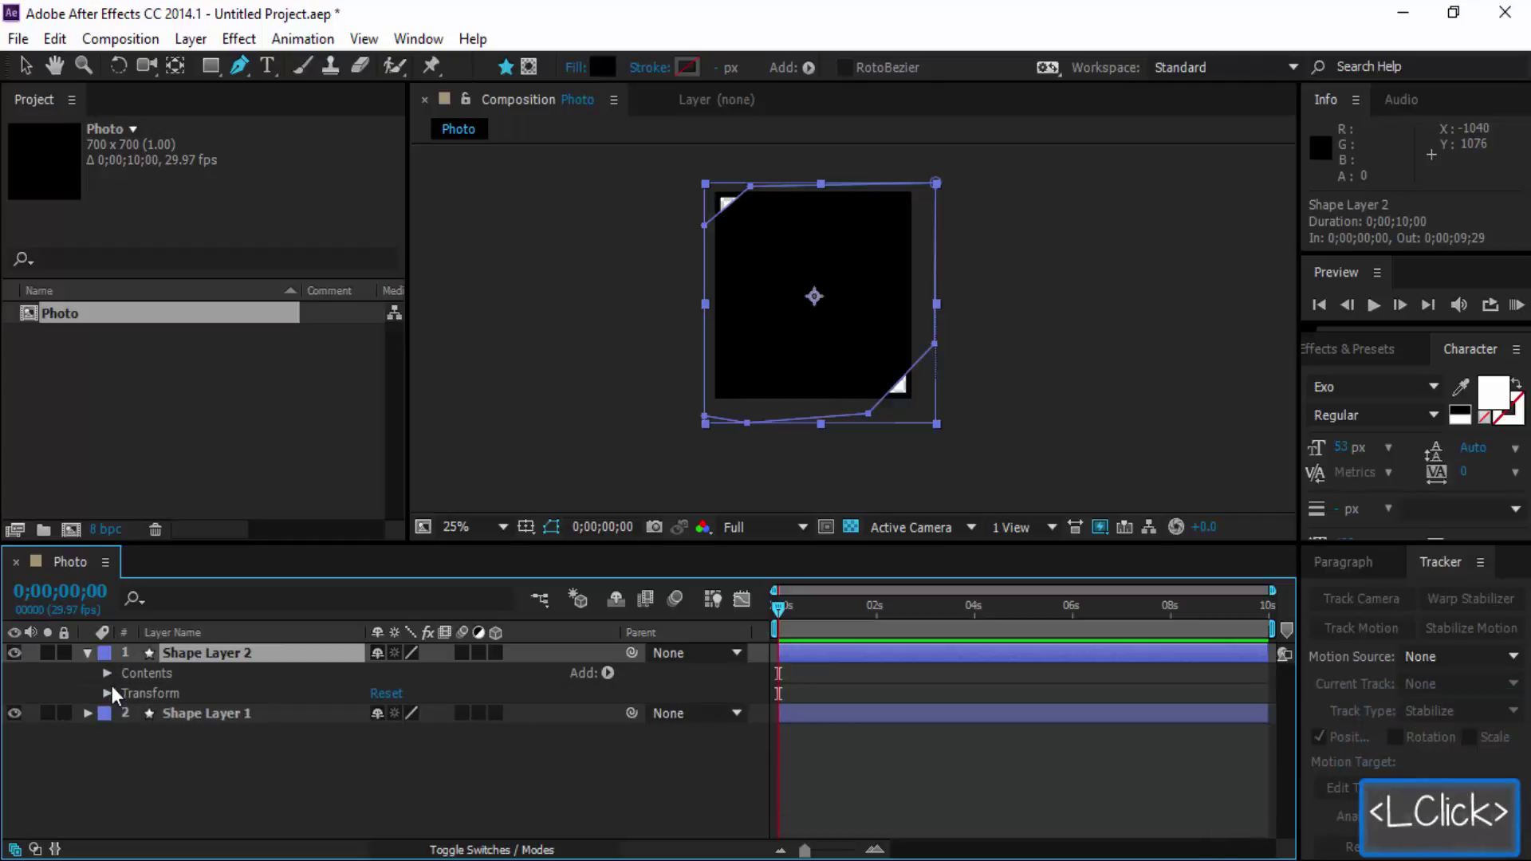
{"action": "double_click", "coordinate": [114, 702]}
{"action": "double_click", "coordinate": [114, 703]}
{"action": "left_click", "coordinate": [115, 688]}
{"action": "left_click", "coordinate": [114, 678]}
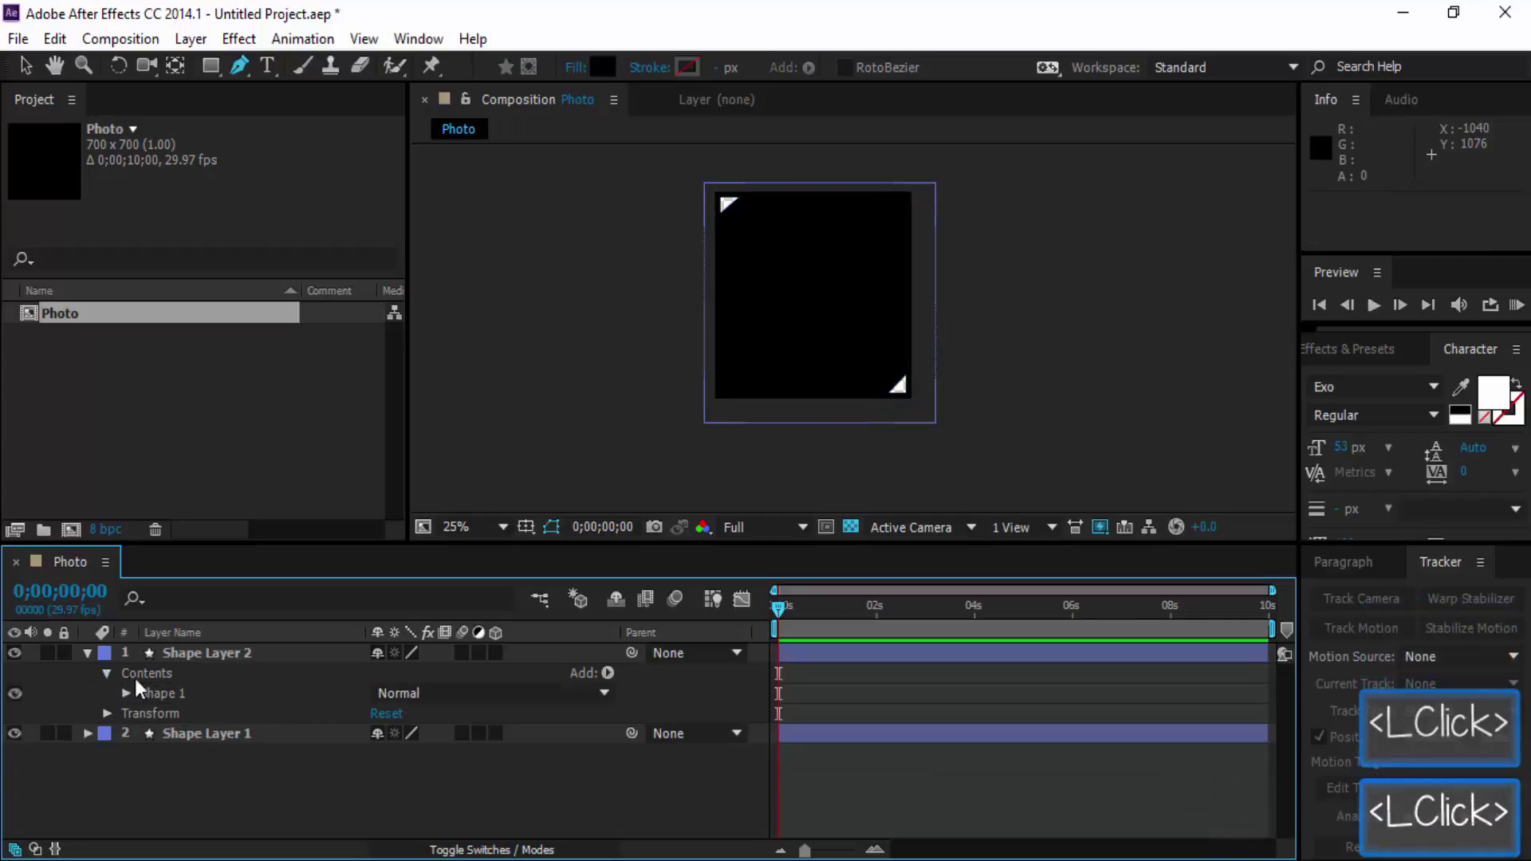
{"action": "left_click", "coordinate": [416, 693]}
{"action": "left_click", "coordinate": [416, 693]}
{"action": "double_click", "coordinate": [670, 708]}
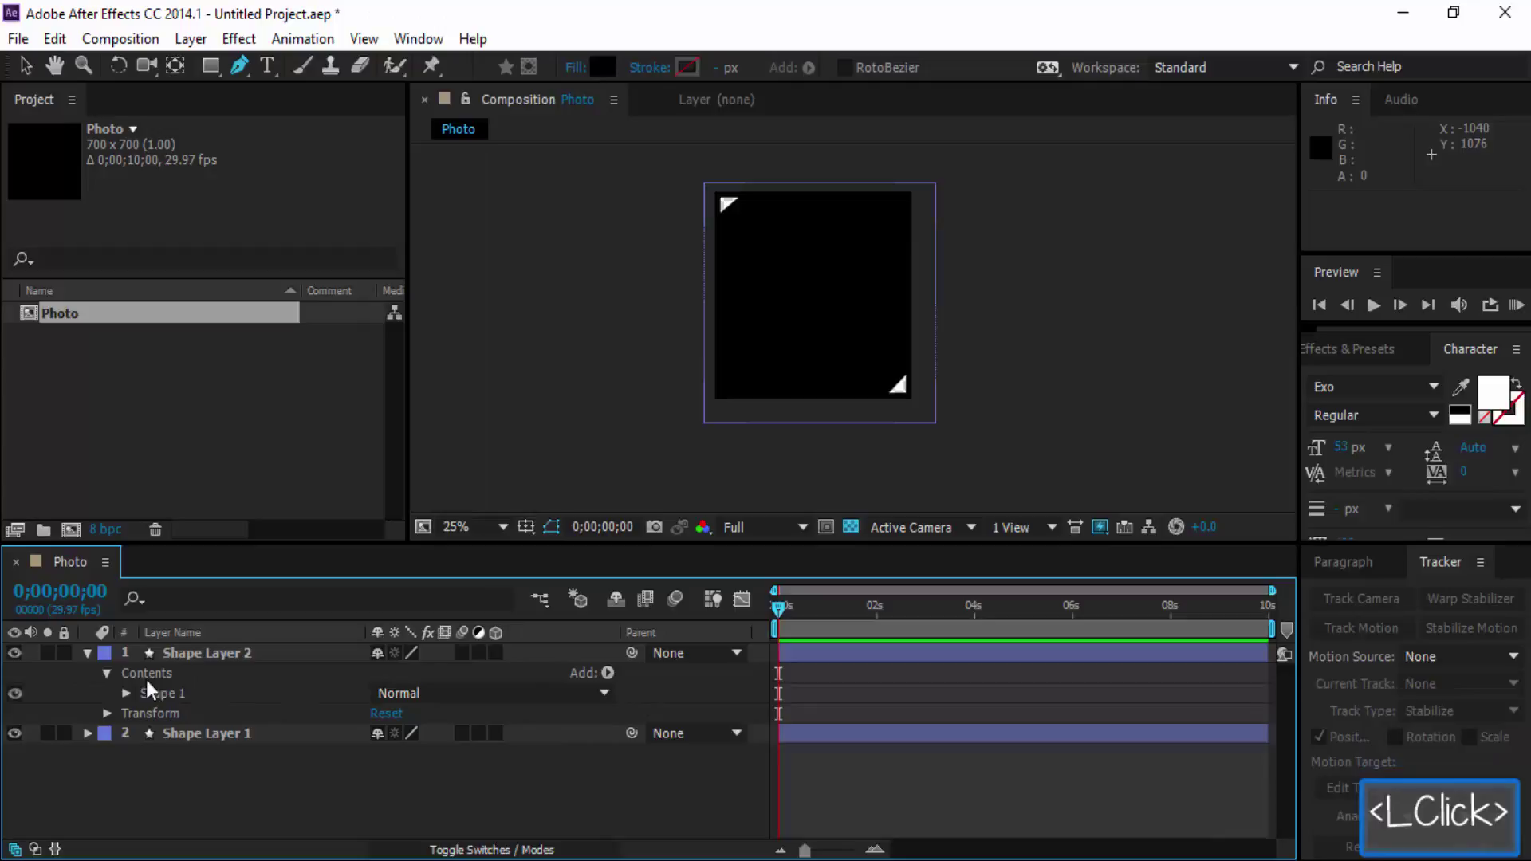
{"action": "left_click", "coordinate": [135, 702]}
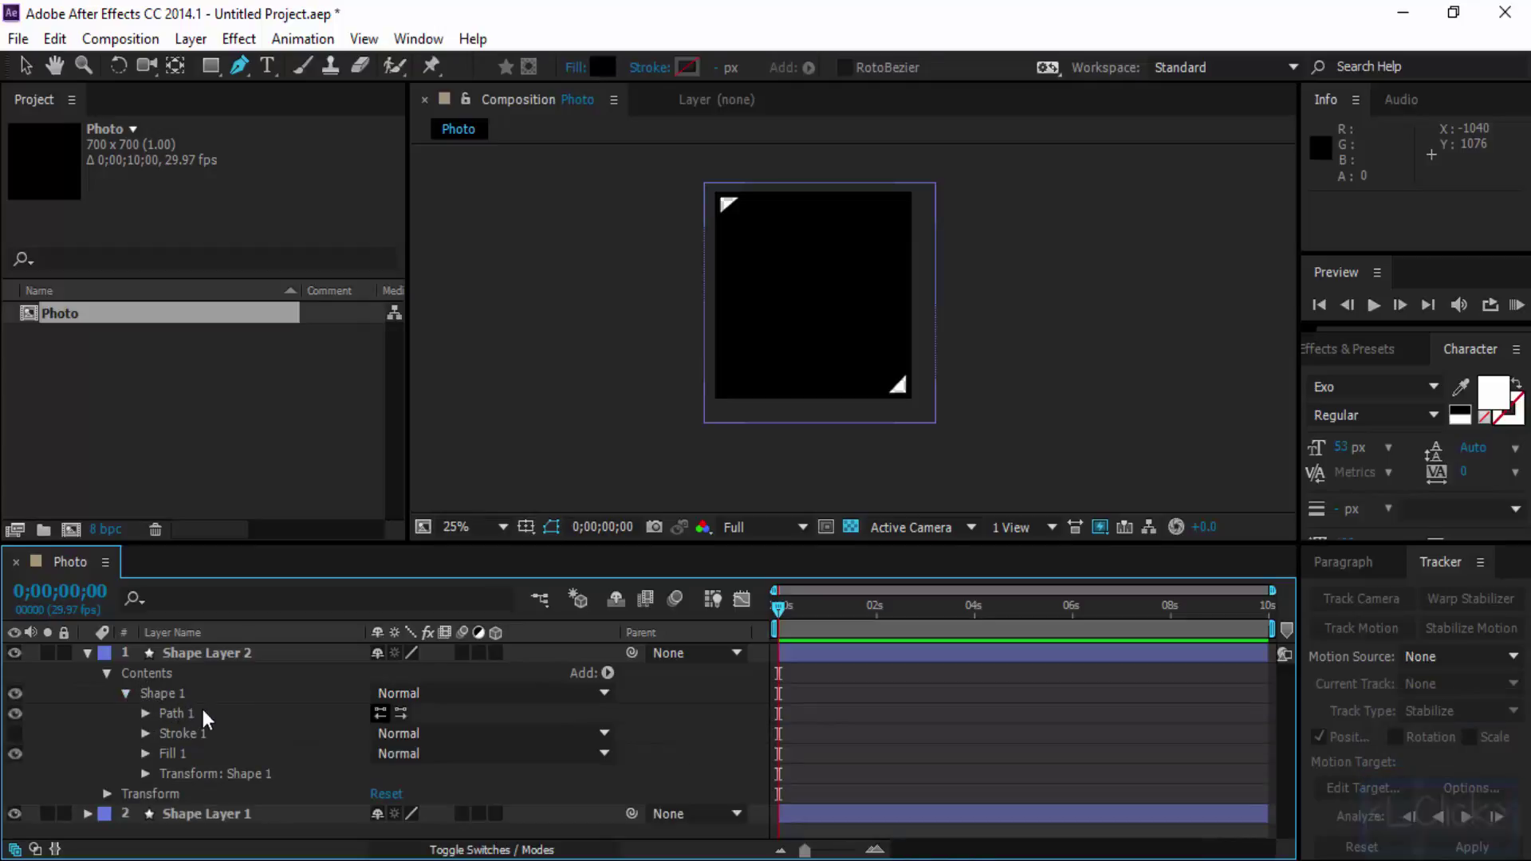
Undo back through the changes, discarding the extra clipped-corner shape layer.
{"action": "key", "text": "ctrl+z"}
{"action": "left_click", "coordinate": [94, 657]}
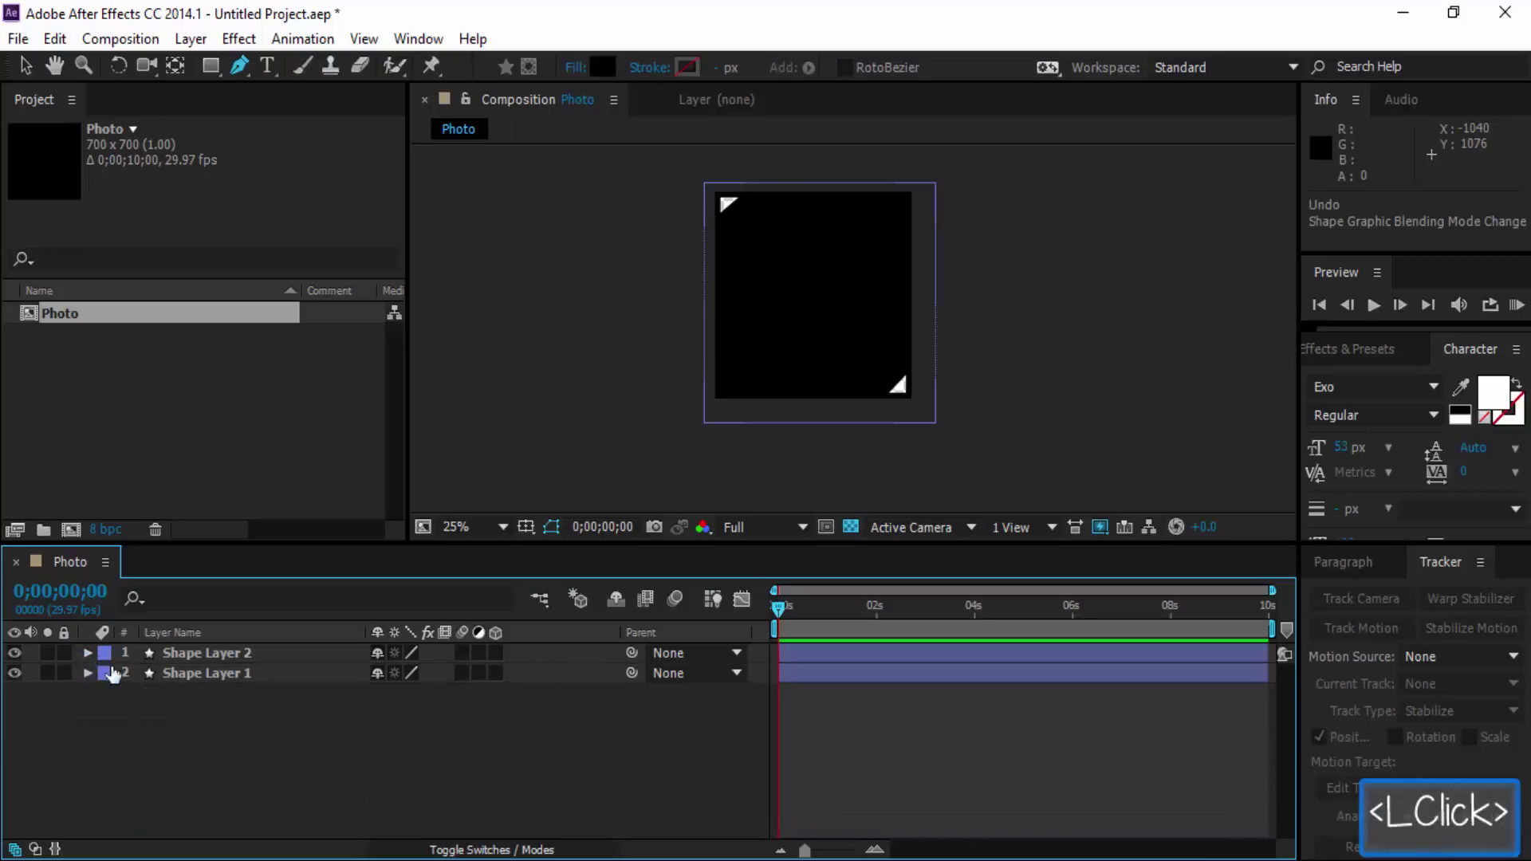
{"action": "key", "text": "ctrl+z"}
{"action": "key", "text": "ctrl+z"}
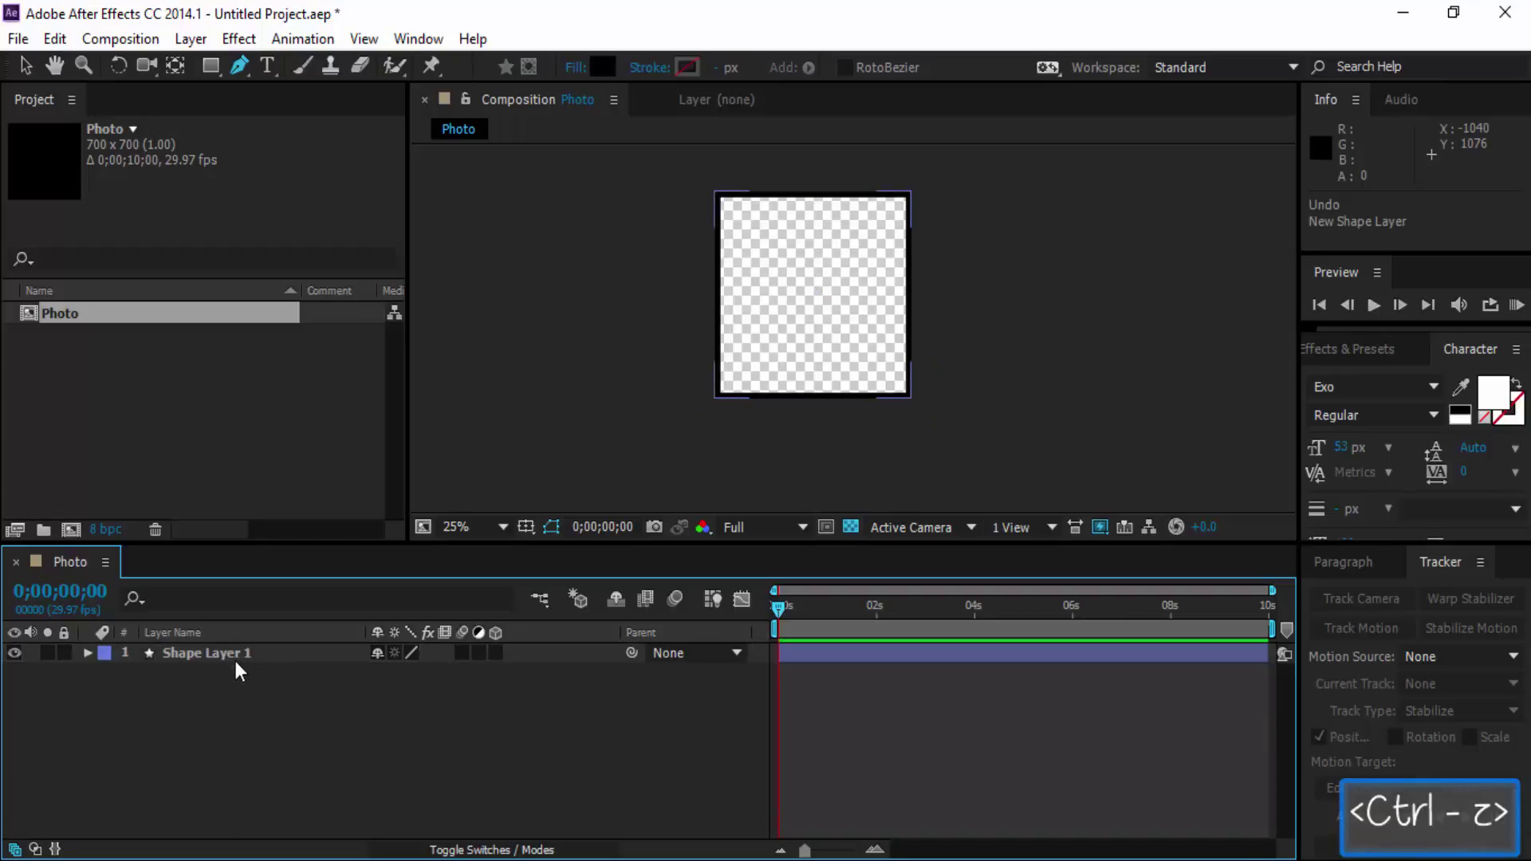
Draw a black, strokeless cut-corner path inside Shape Layer 1, leaving two corner triangles uncovered.
{"action": "left_click", "coordinate": [237, 665]}
{"action": "left_click", "coordinate": [708, 241]}
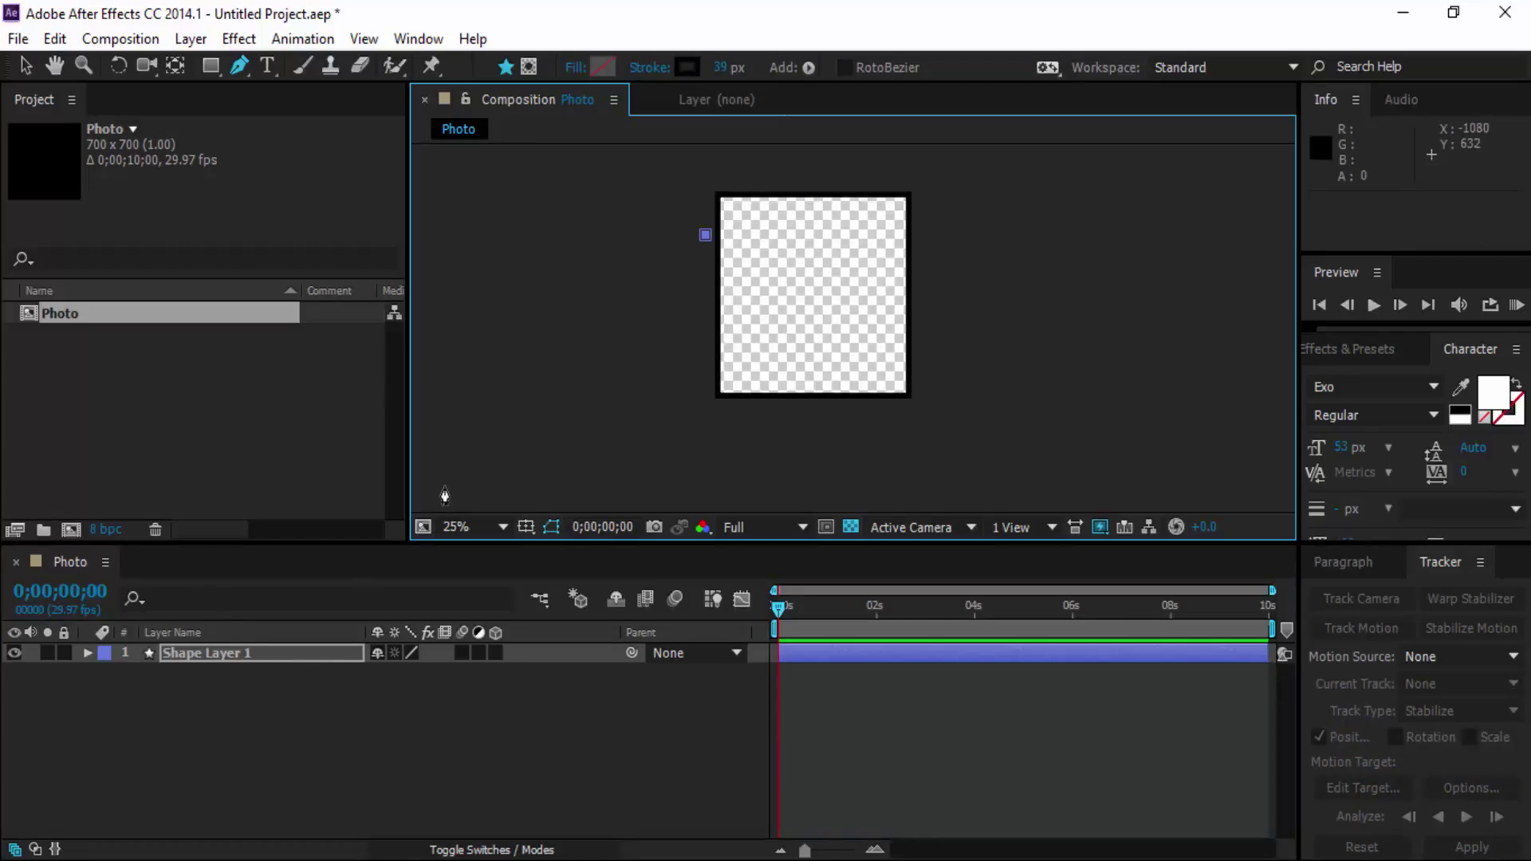
{"action": "left_click", "coordinate": [757, 185]}
{"action": "left_click", "coordinate": [917, 181]}
{"action": "left_click", "coordinate": [928, 361]}
{"action": "left_click", "coordinate": [862, 405]}
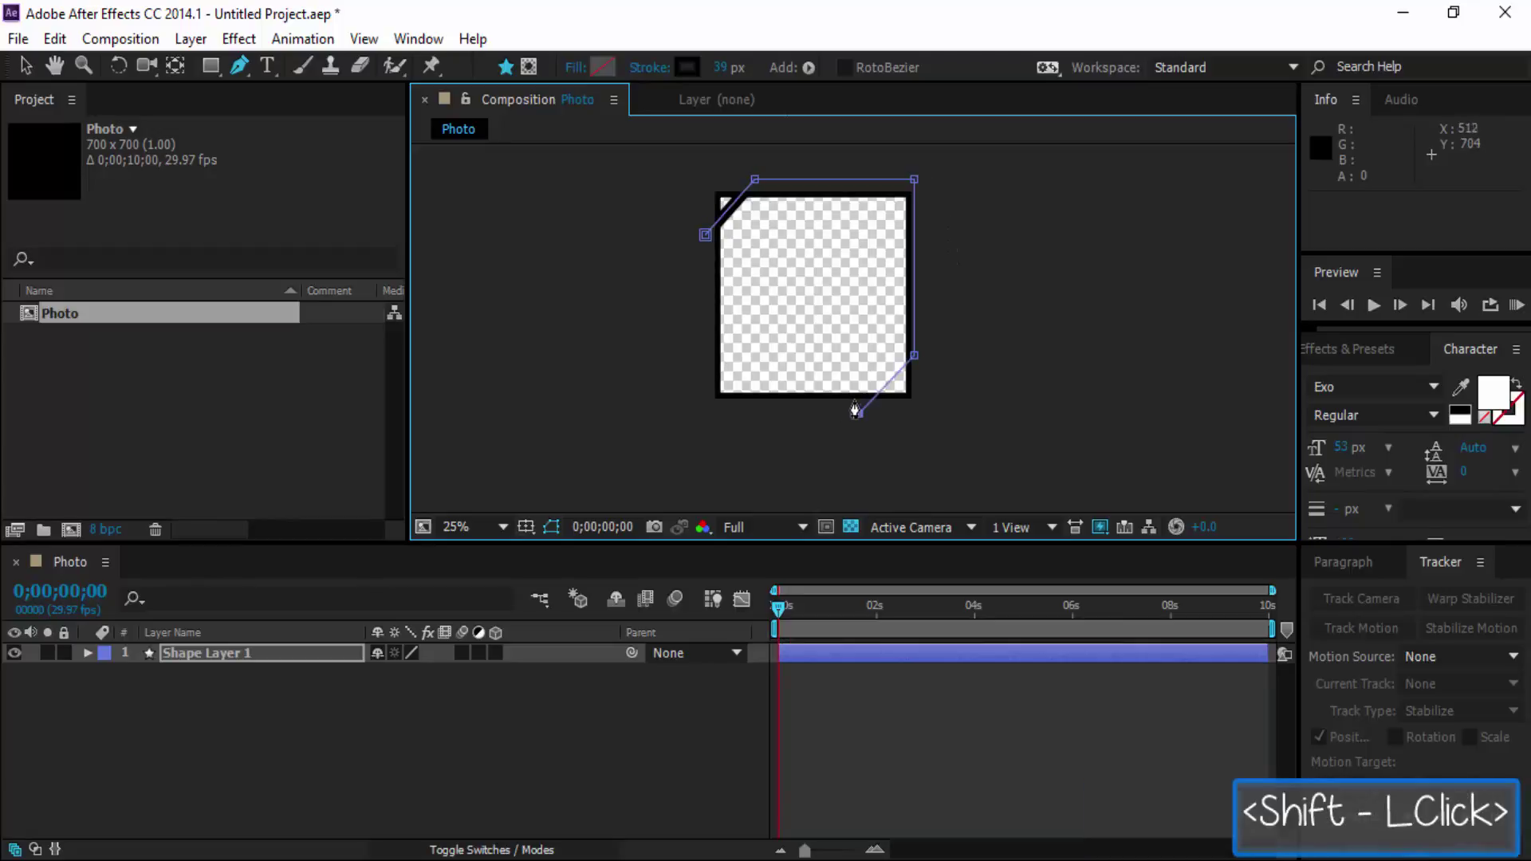
{"action": "left_click", "coordinate": [710, 413]}
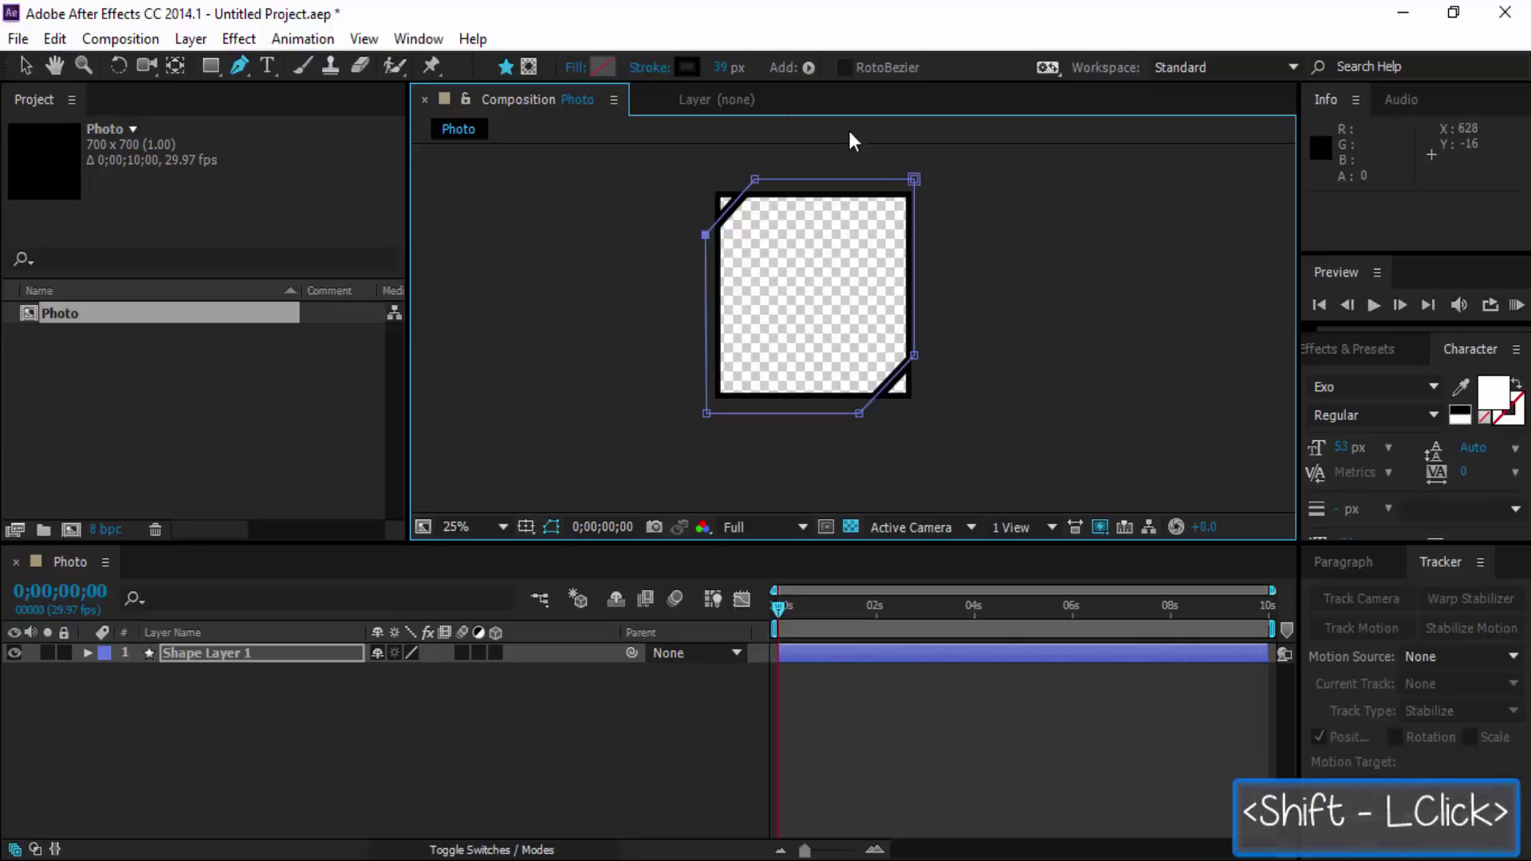
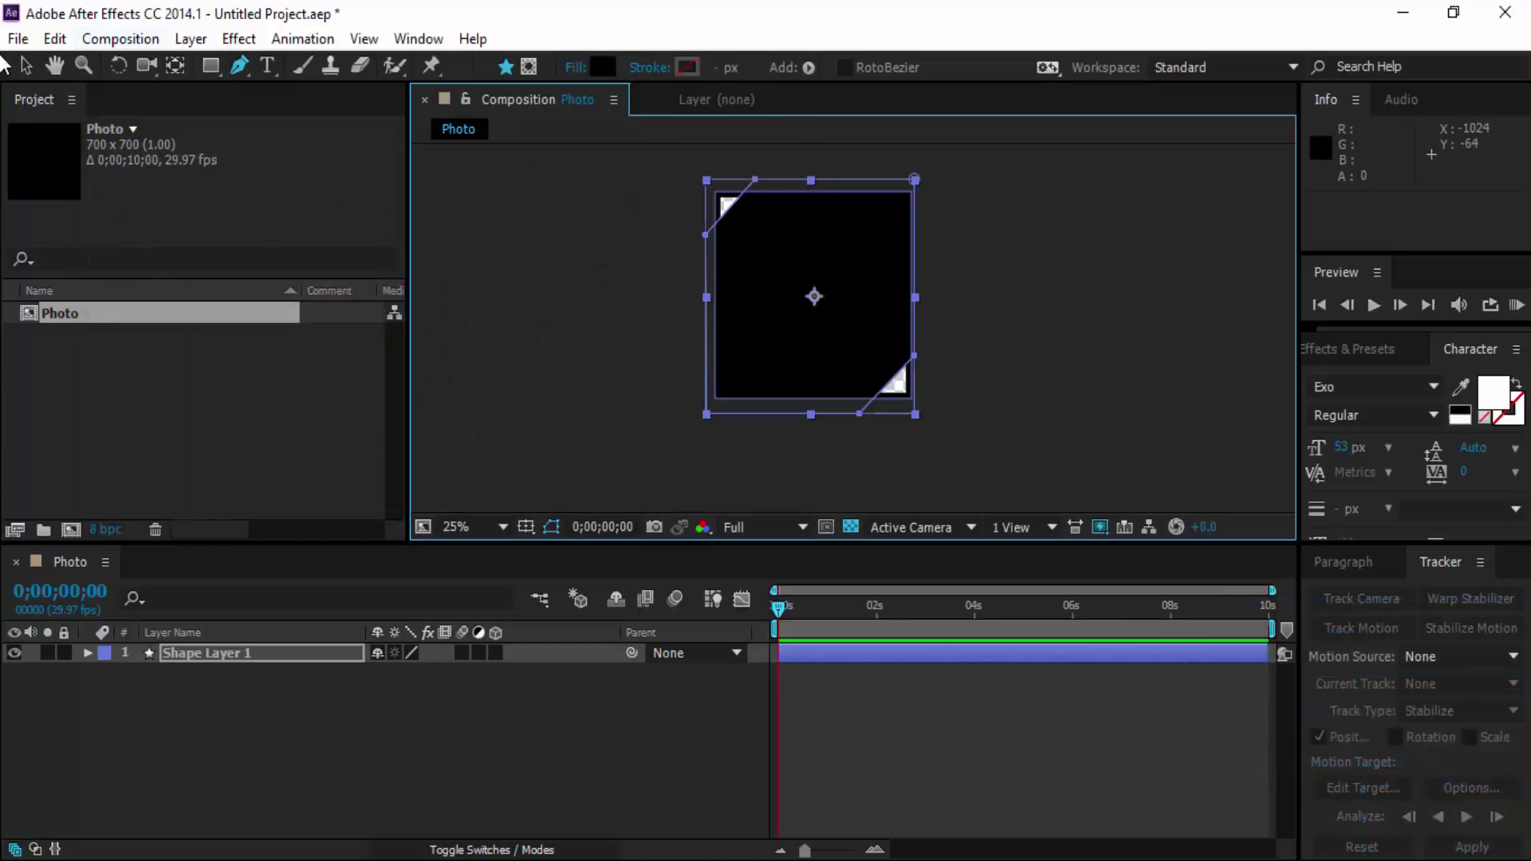
{"action": "left_click", "coordinate": [34, 76]}
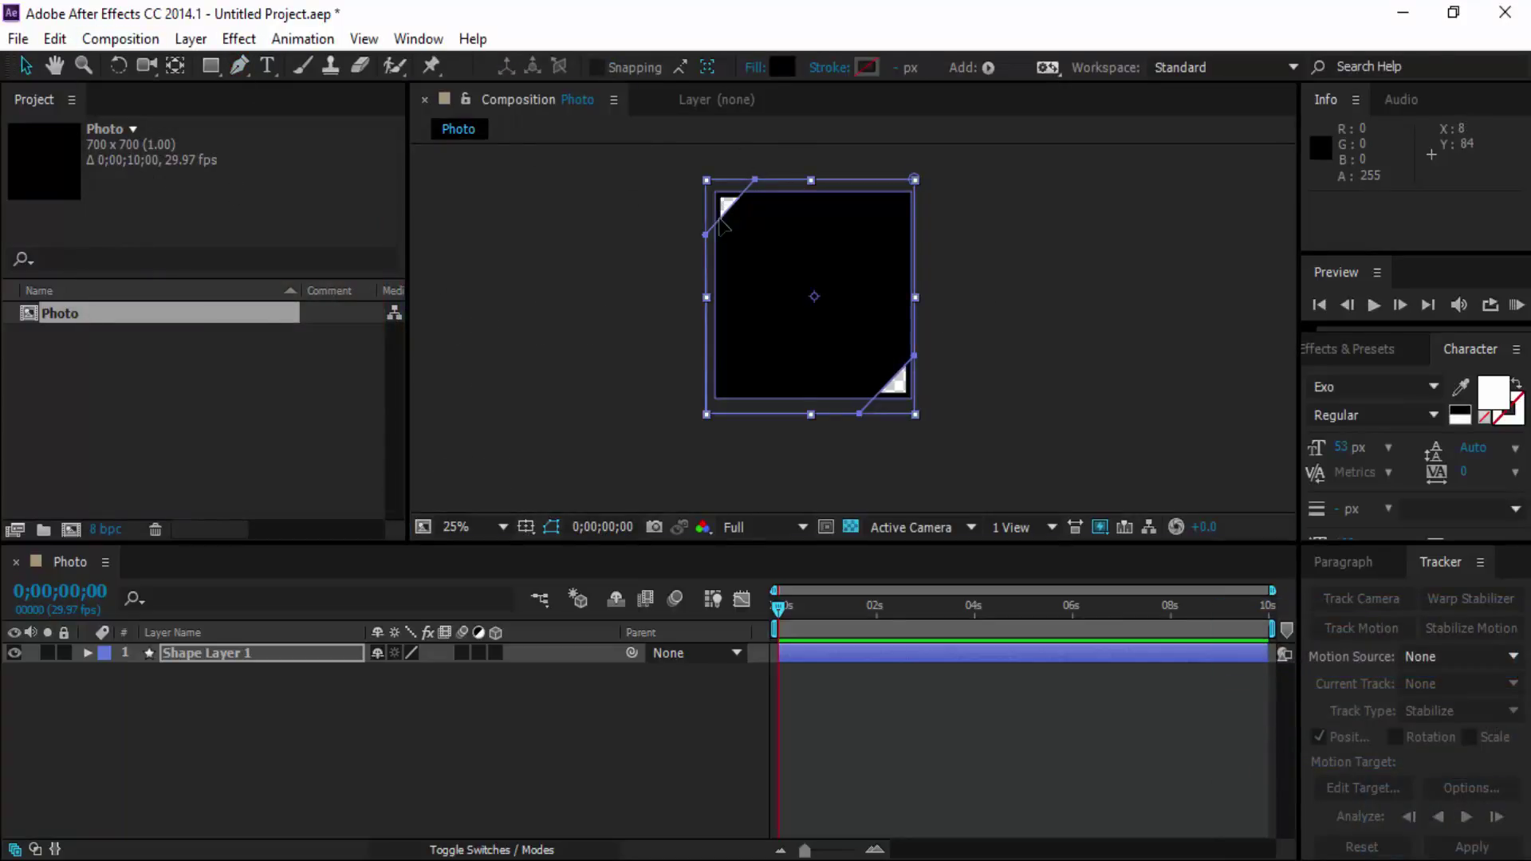
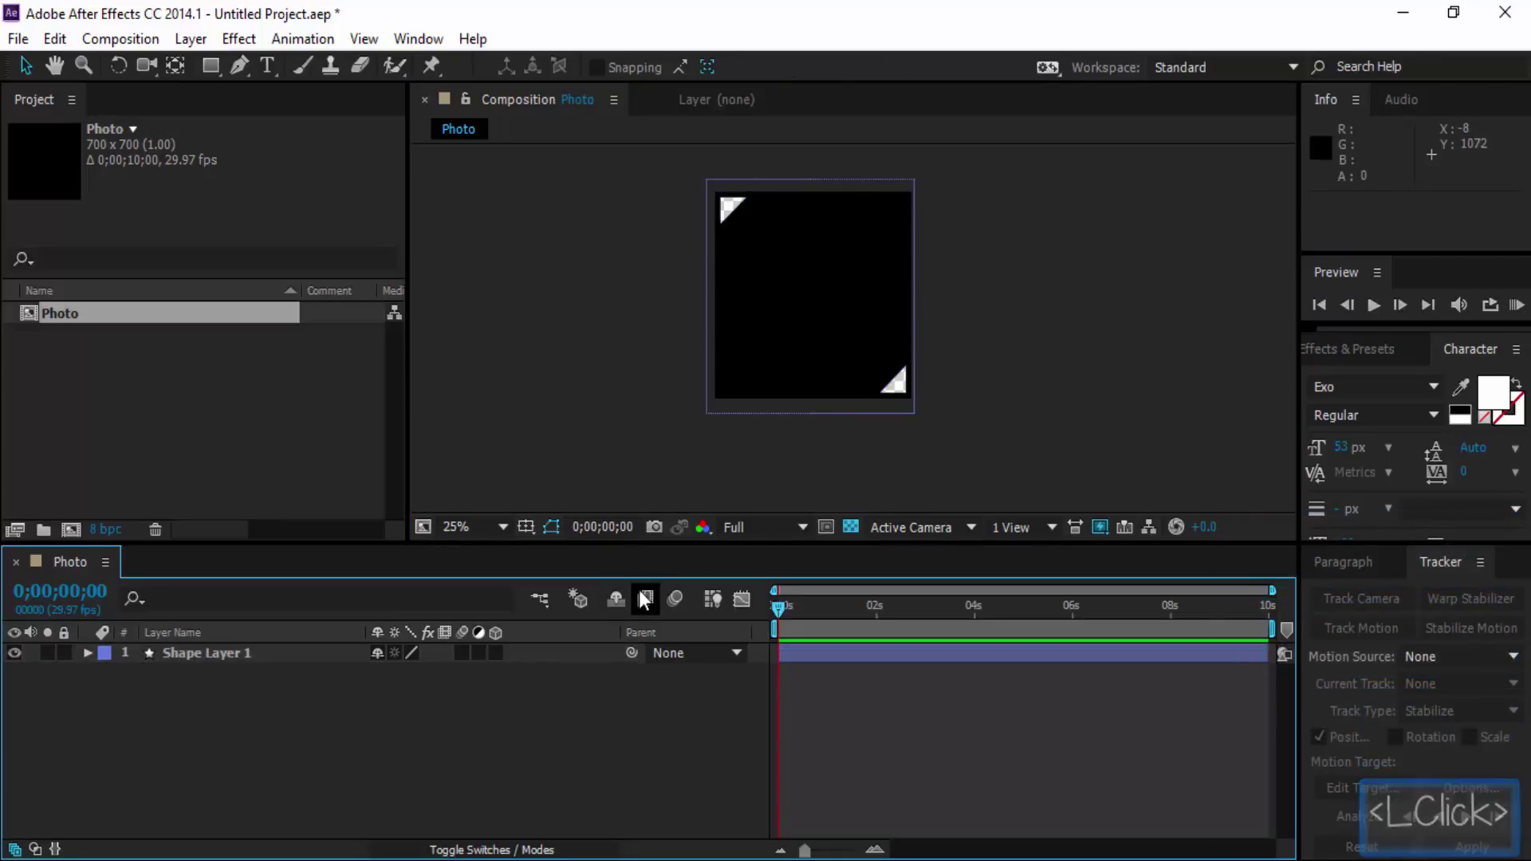
Expand Shape Layer 1's Contents to reveal the Shape 1 path beside Rectangle 1.
{"action": "left_click", "coordinate": [271, 669]}
{"action": "key", "text": "m"}
{"action": "key", "text": "m"}
{"action": "key", "text": "m"}
{"action": "key", "text": "m"}
{"action": "left_click", "coordinate": [94, 661]}
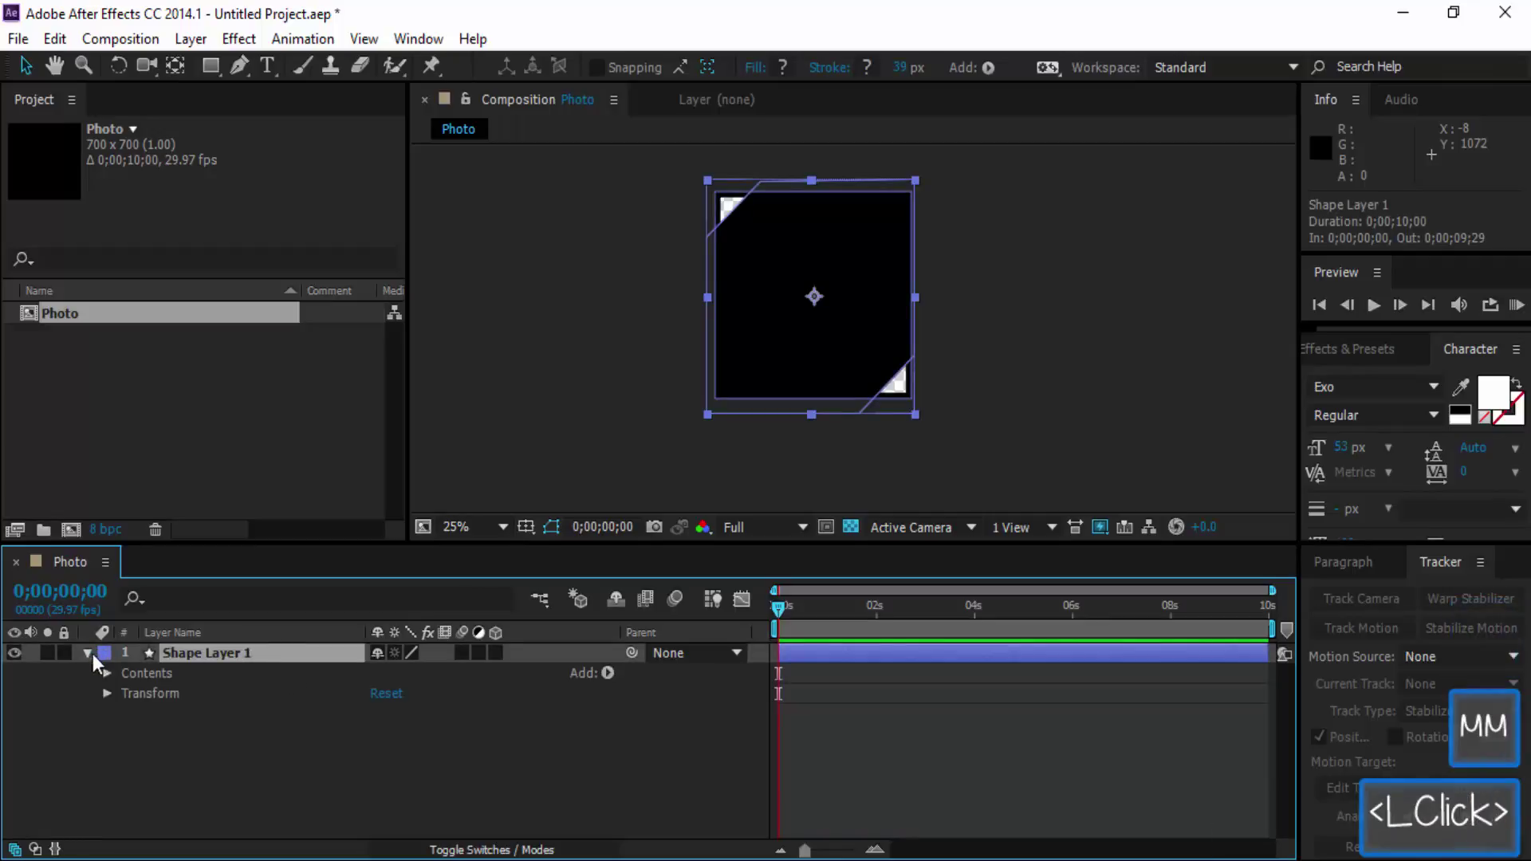
{"action": "left_click", "coordinate": [113, 677]}
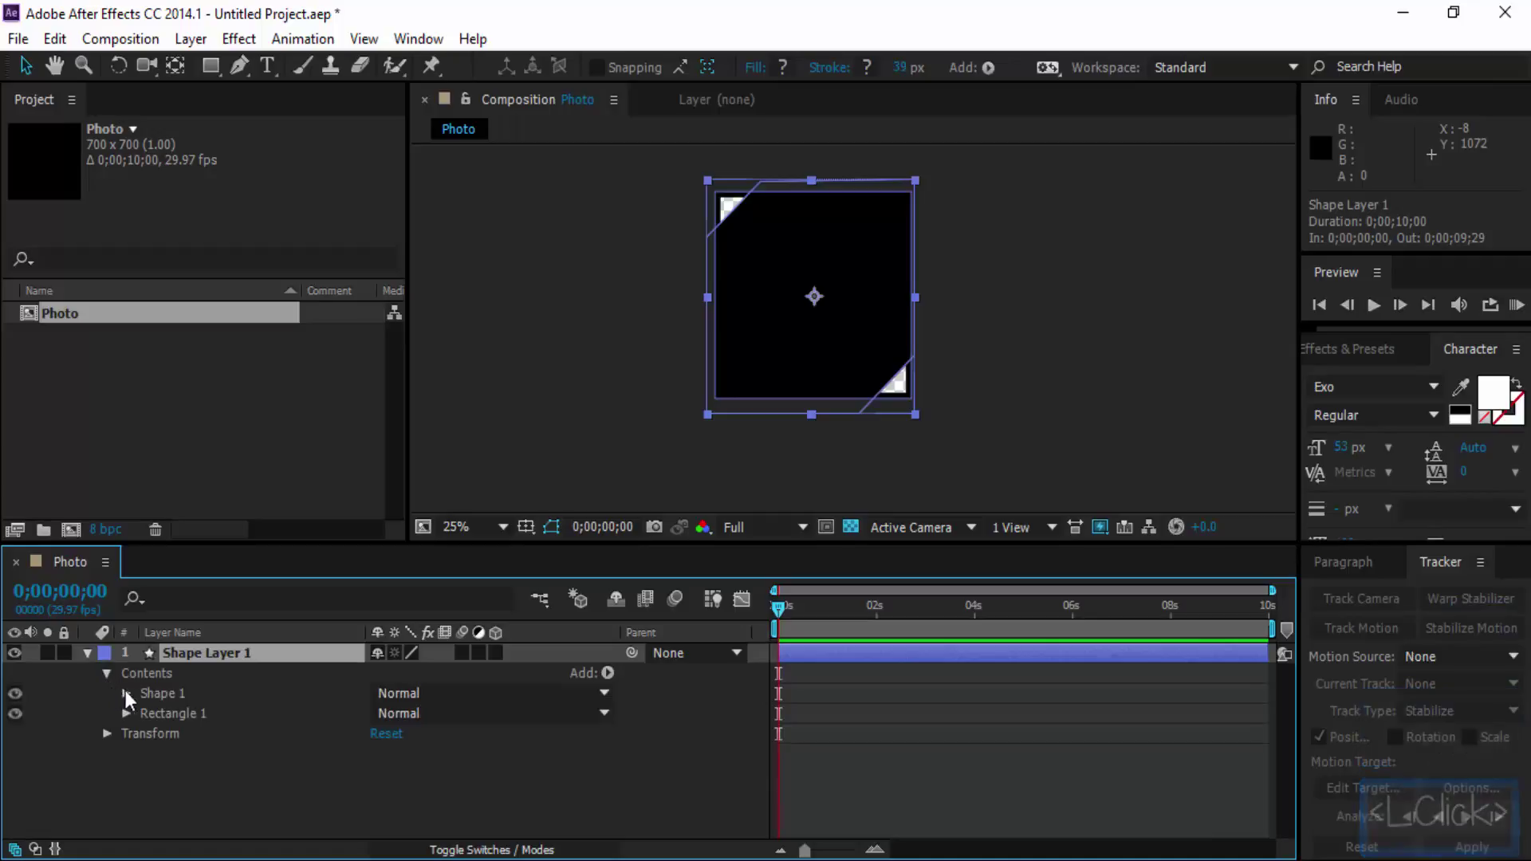
{"action": "left_click", "coordinate": [179, 706]}
{"action": "left_click", "coordinate": [130, 708]}
{"action": "left_click", "coordinate": [138, 701]}
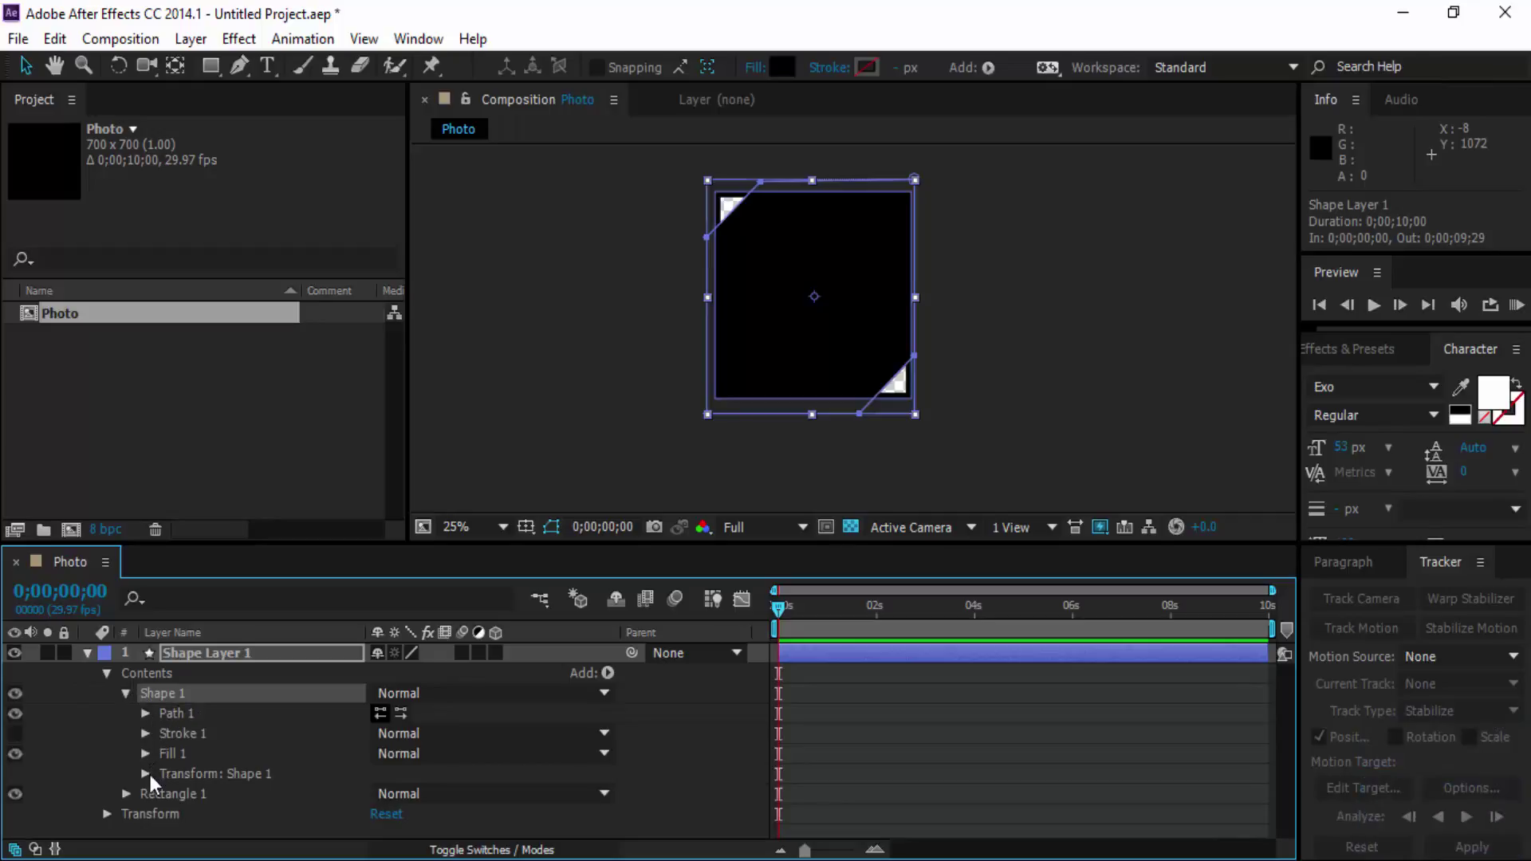
Remove the cut-corner Shape 1 path, leaving only the hollow Rectangle 1 frame.
{"action": "left_click", "coordinate": [827, 322]}
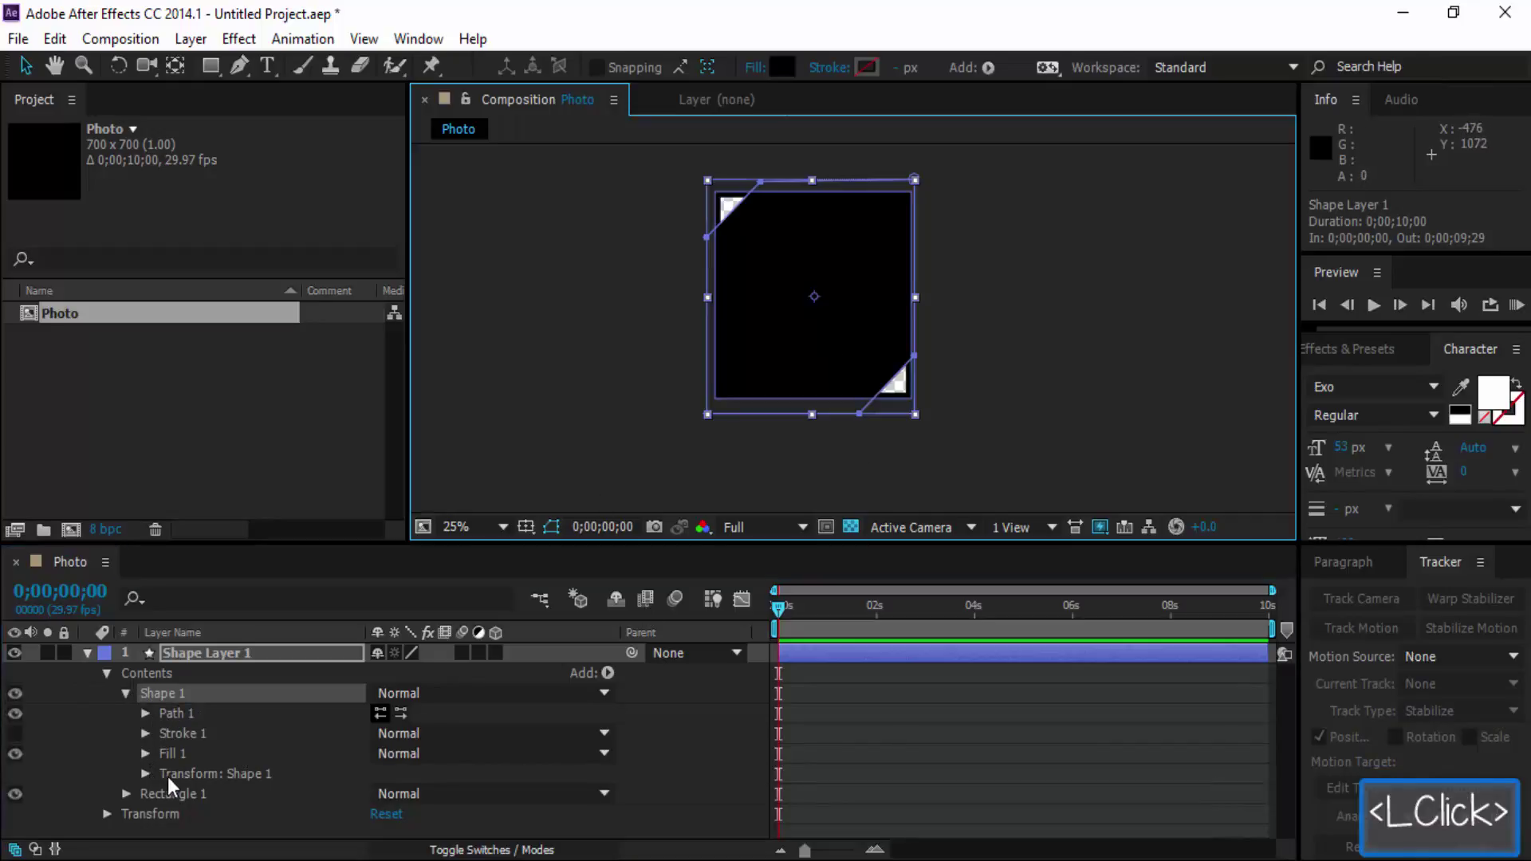
{"action": "key", "text": "m"}
{"action": "key", "text": "m"}
{"action": "left_click", "coordinate": [263, 654]}
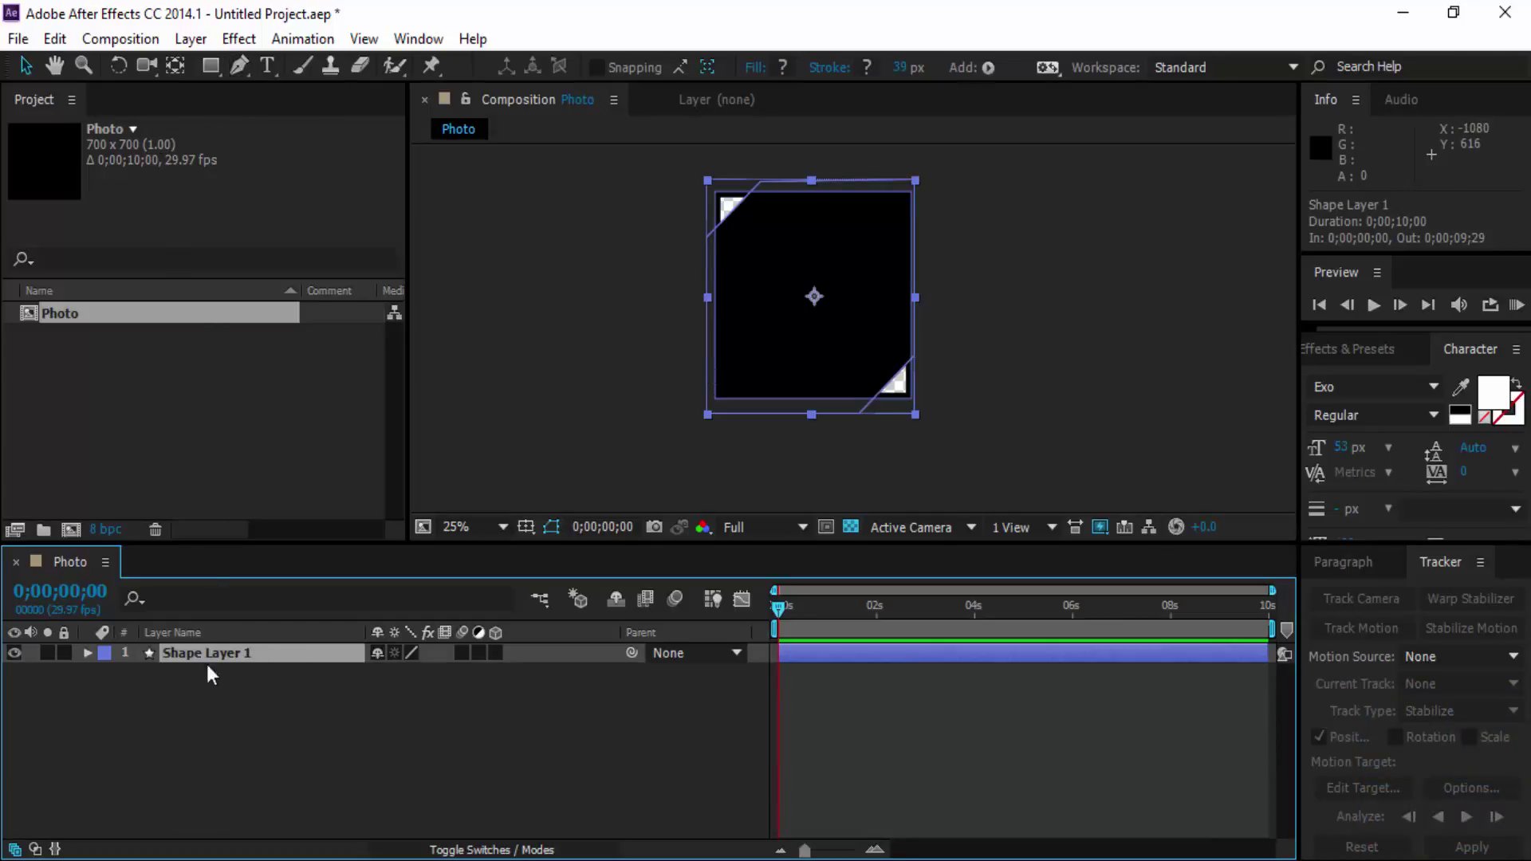
{"action": "left_click", "coordinate": [96, 661]}
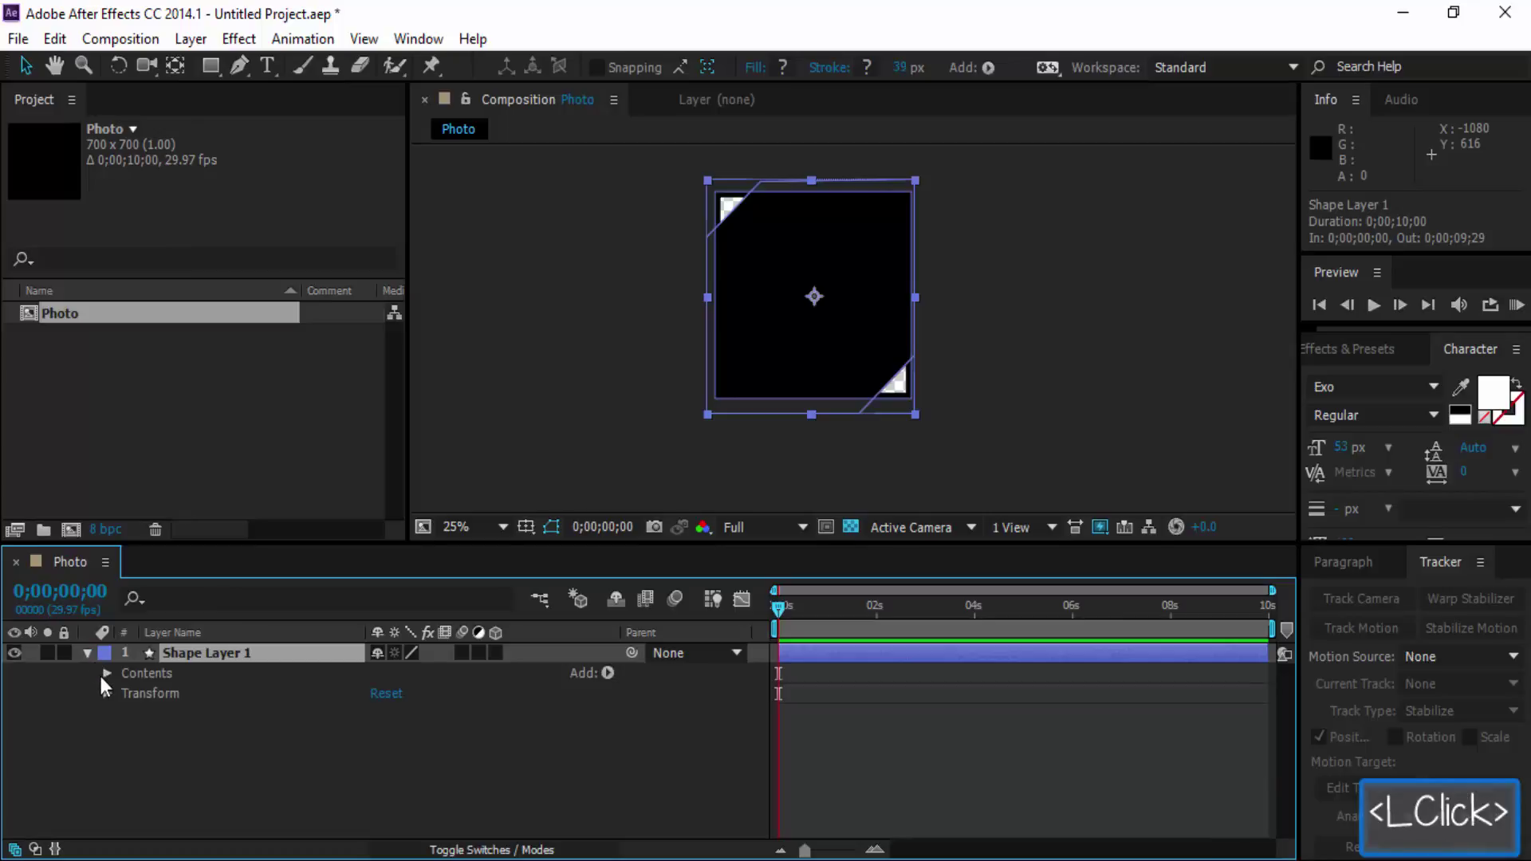
{"action": "left_click", "coordinate": [111, 682]}
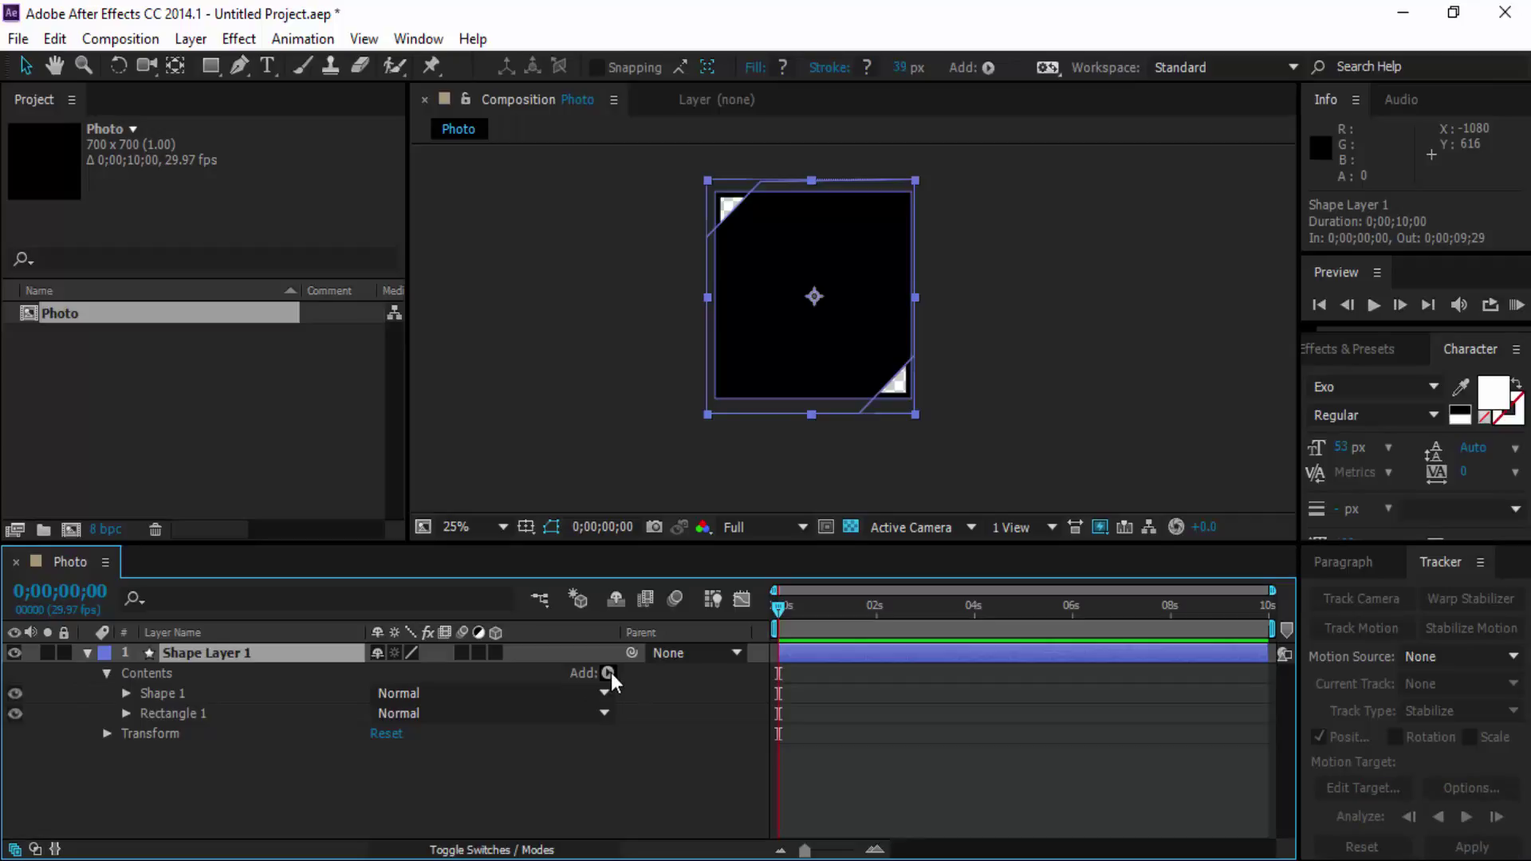
{"action": "left_click", "coordinate": [90, 665]}
{"action": "right_click", "coordinate": [316, 710]}
{"action": "left_click", "coordinate": [129, 755]}
{"action": "key", "text": "ctrl+z"}
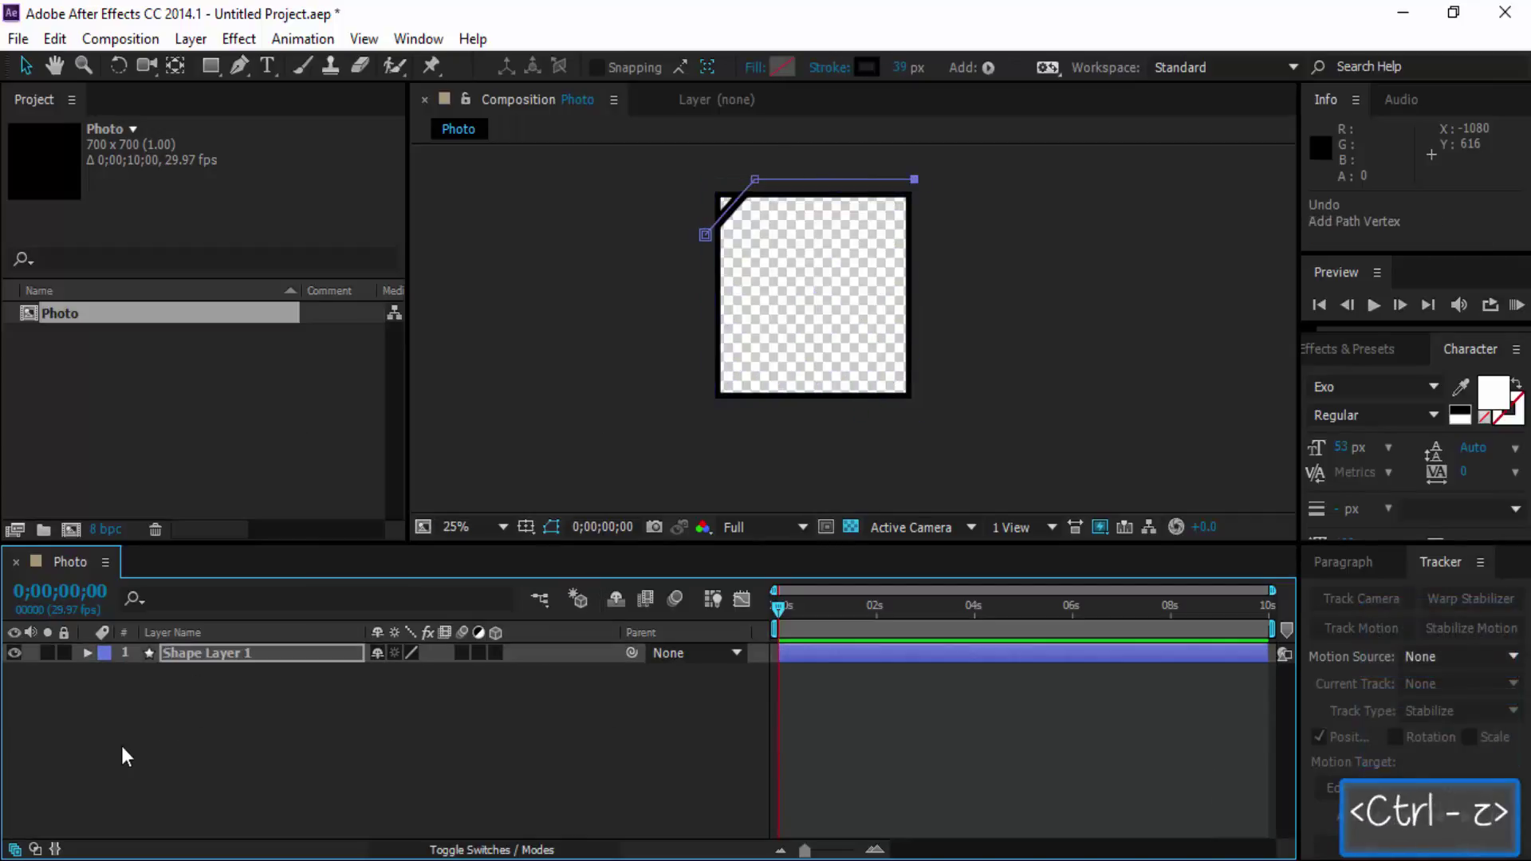
Add a full-size black solid layer and switch to the Pen tool for masking.
{"action": "right_click", "coordinate": [277, 749]}
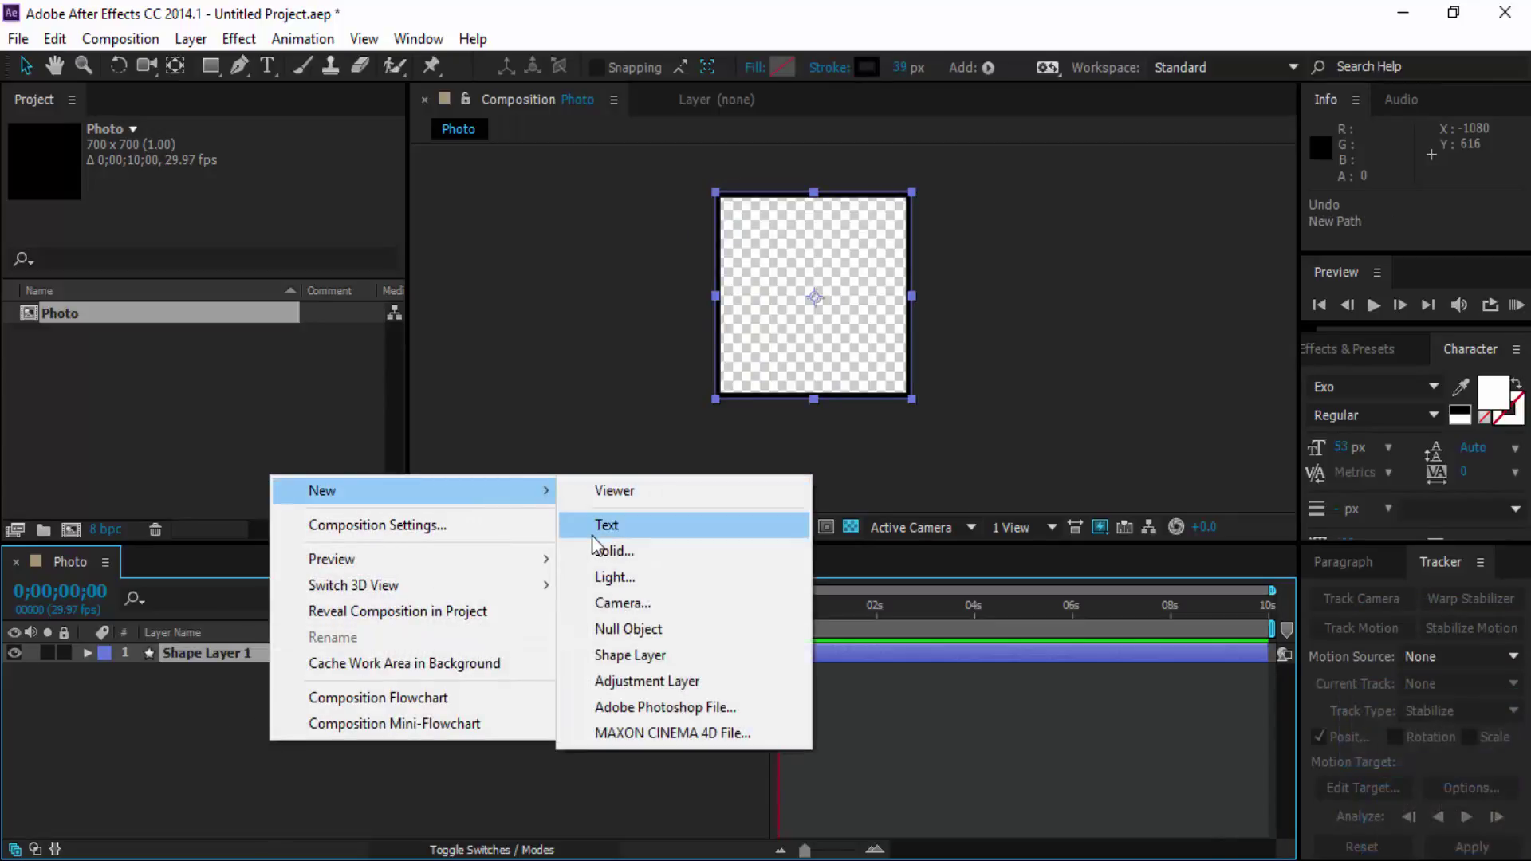
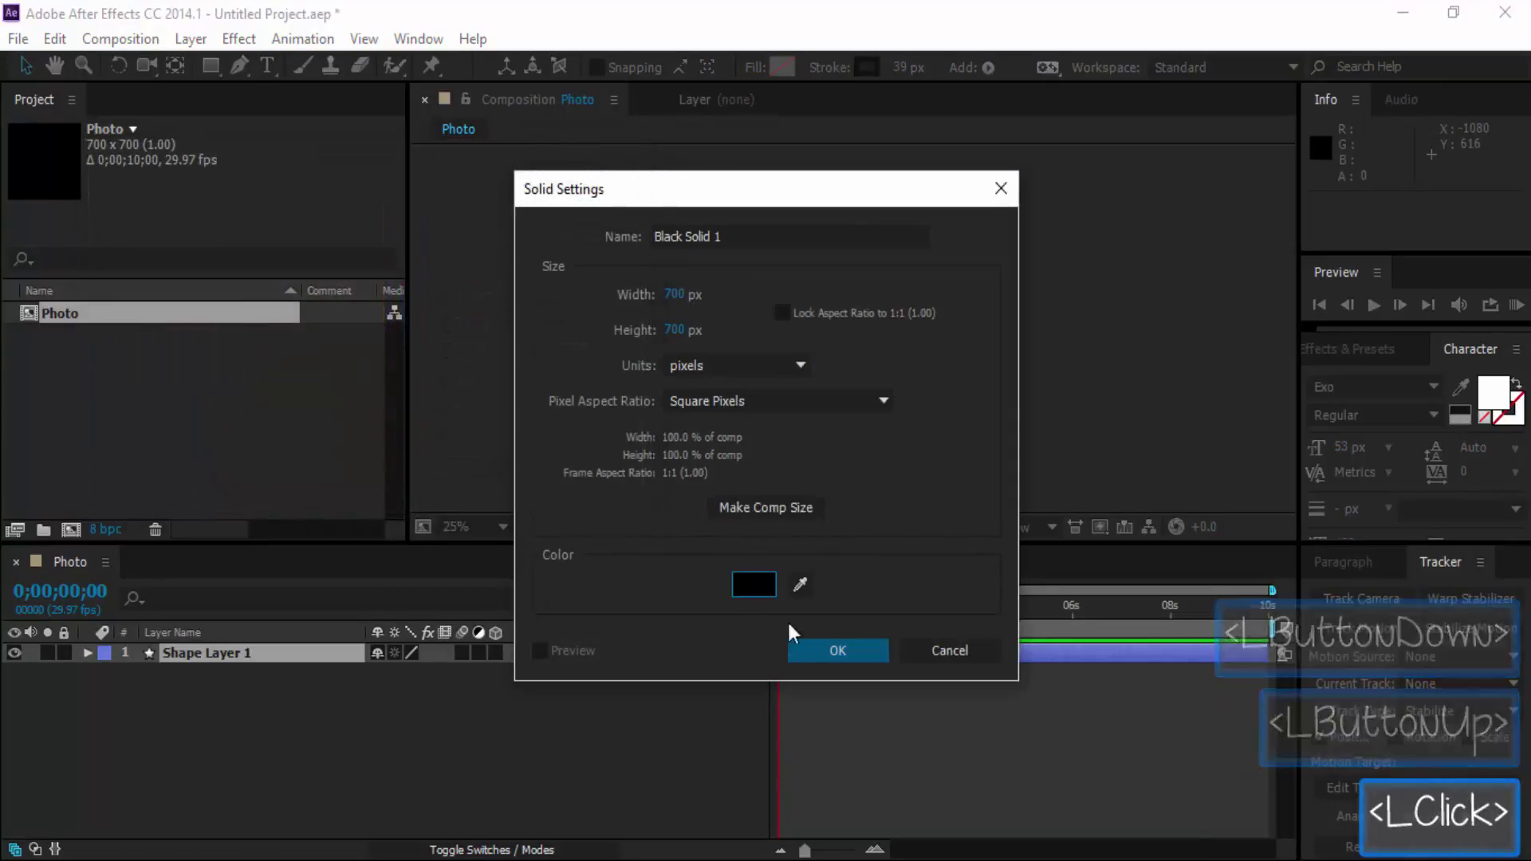
{"action": "left_click", "coordinate": [826, 650]}
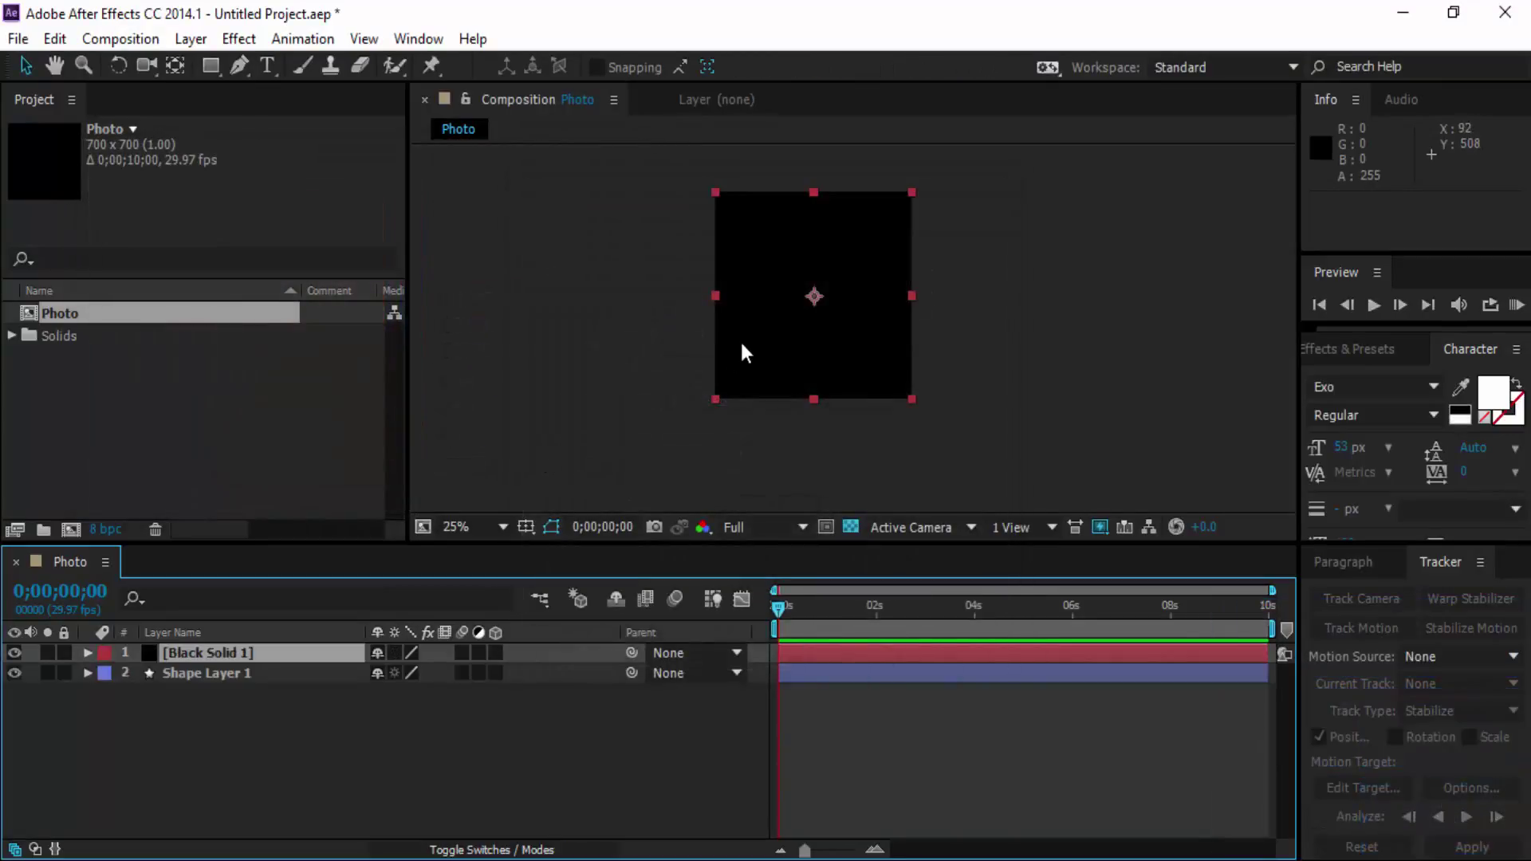
{"action": "key", "text": "g"}
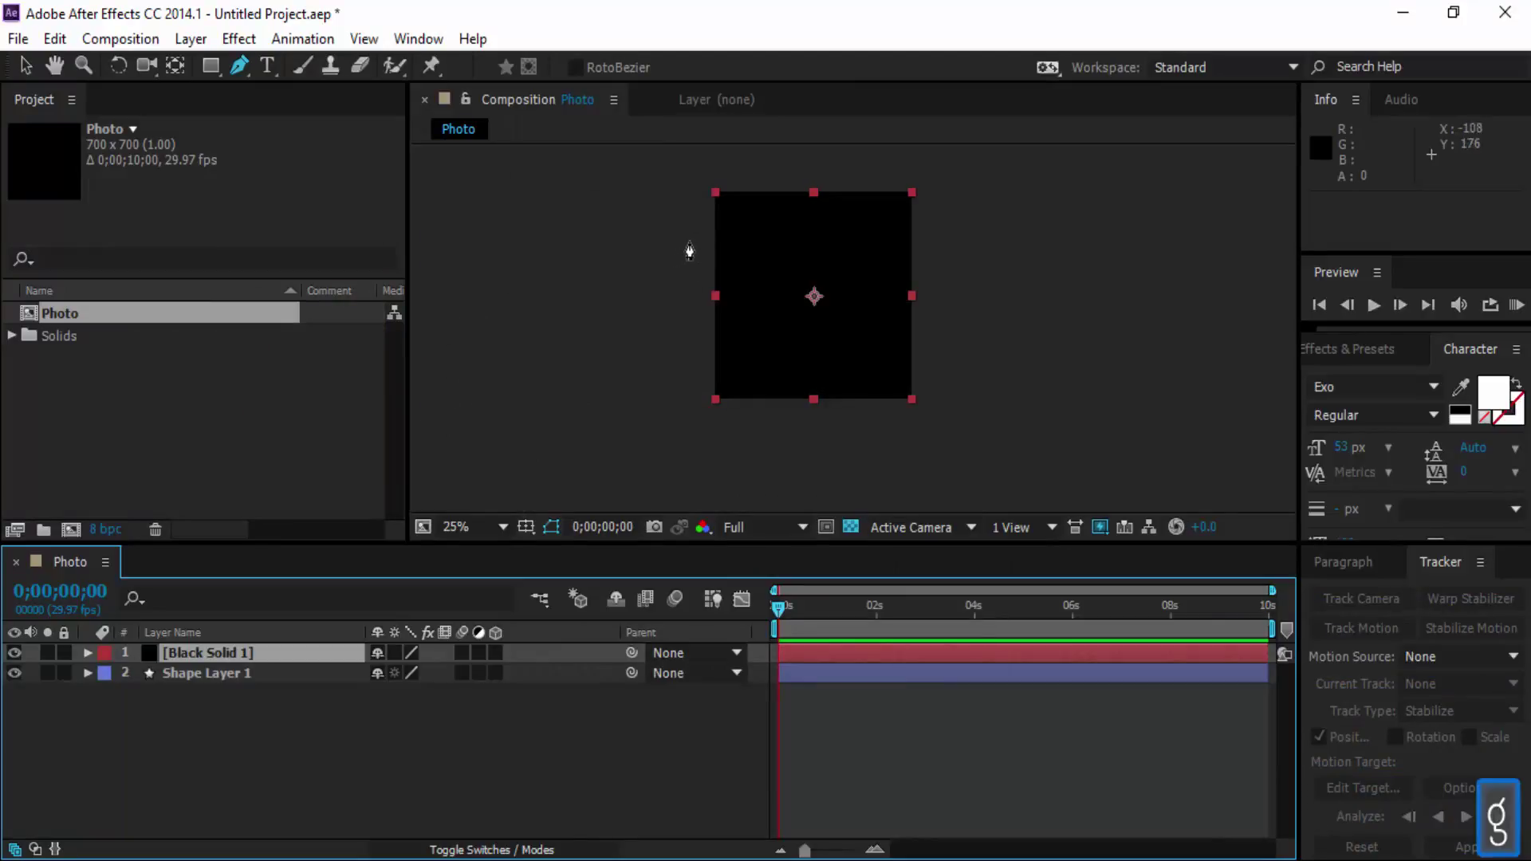
Draw a closed clipped-corner polygon mask around the black solid.
{"action": "left_click", "coordinate": [702, 235]}
{"action": "left_click", "coordinate": [769, 185]}
{"action": "left_click", "coordinate": [895, 188]}
{"action": "left_click", "coordinate": [962, 202]}
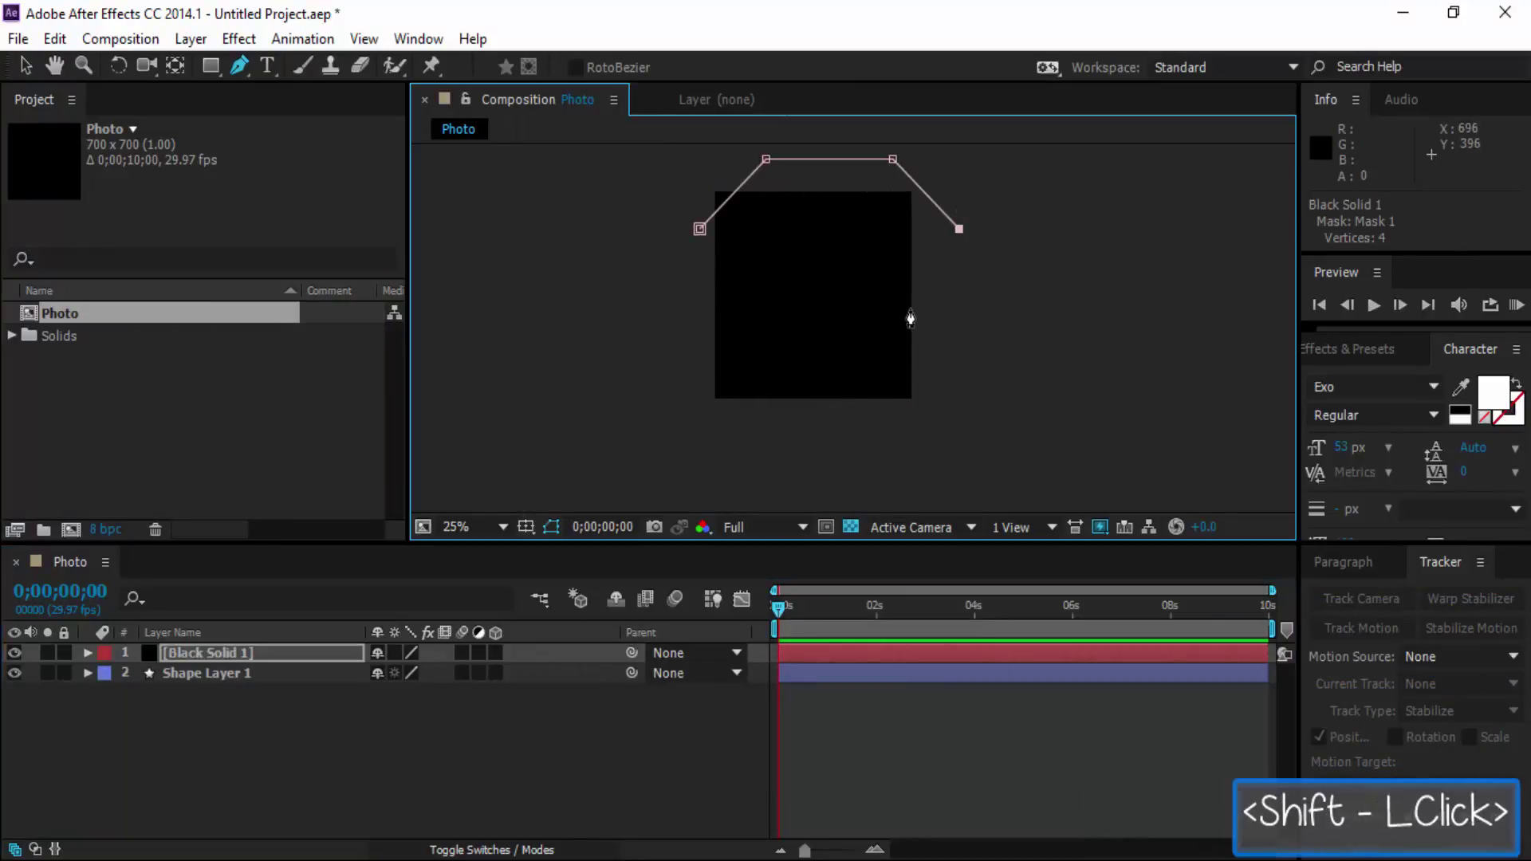
{"action": "left_click", "coordinate": [925, 363]}
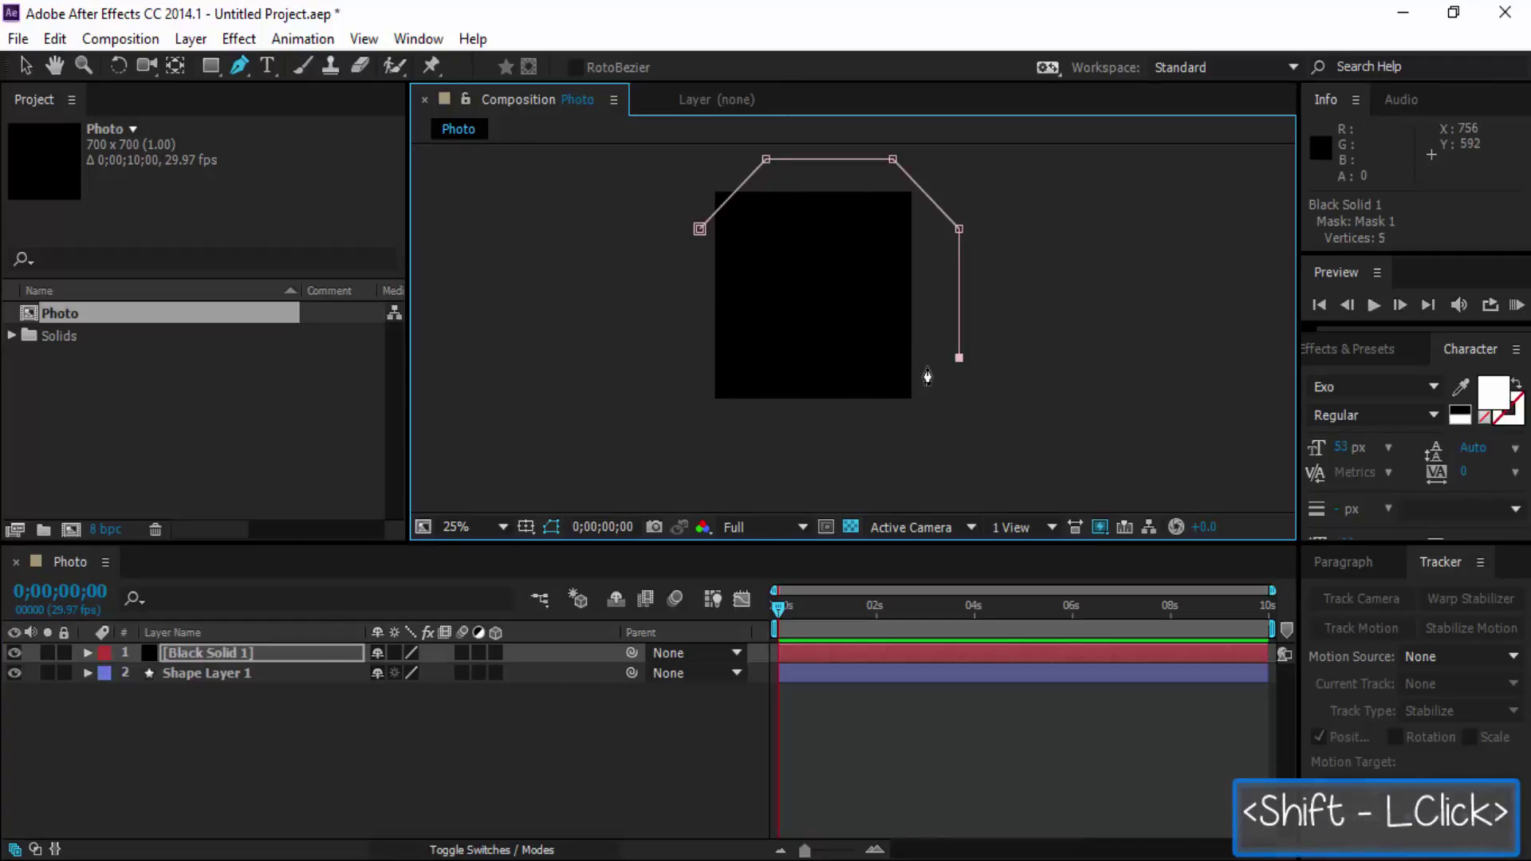
{"action": "key", "text": "ctrl+z"}
{"action": "left_click", "coordinate": [925, 346]}
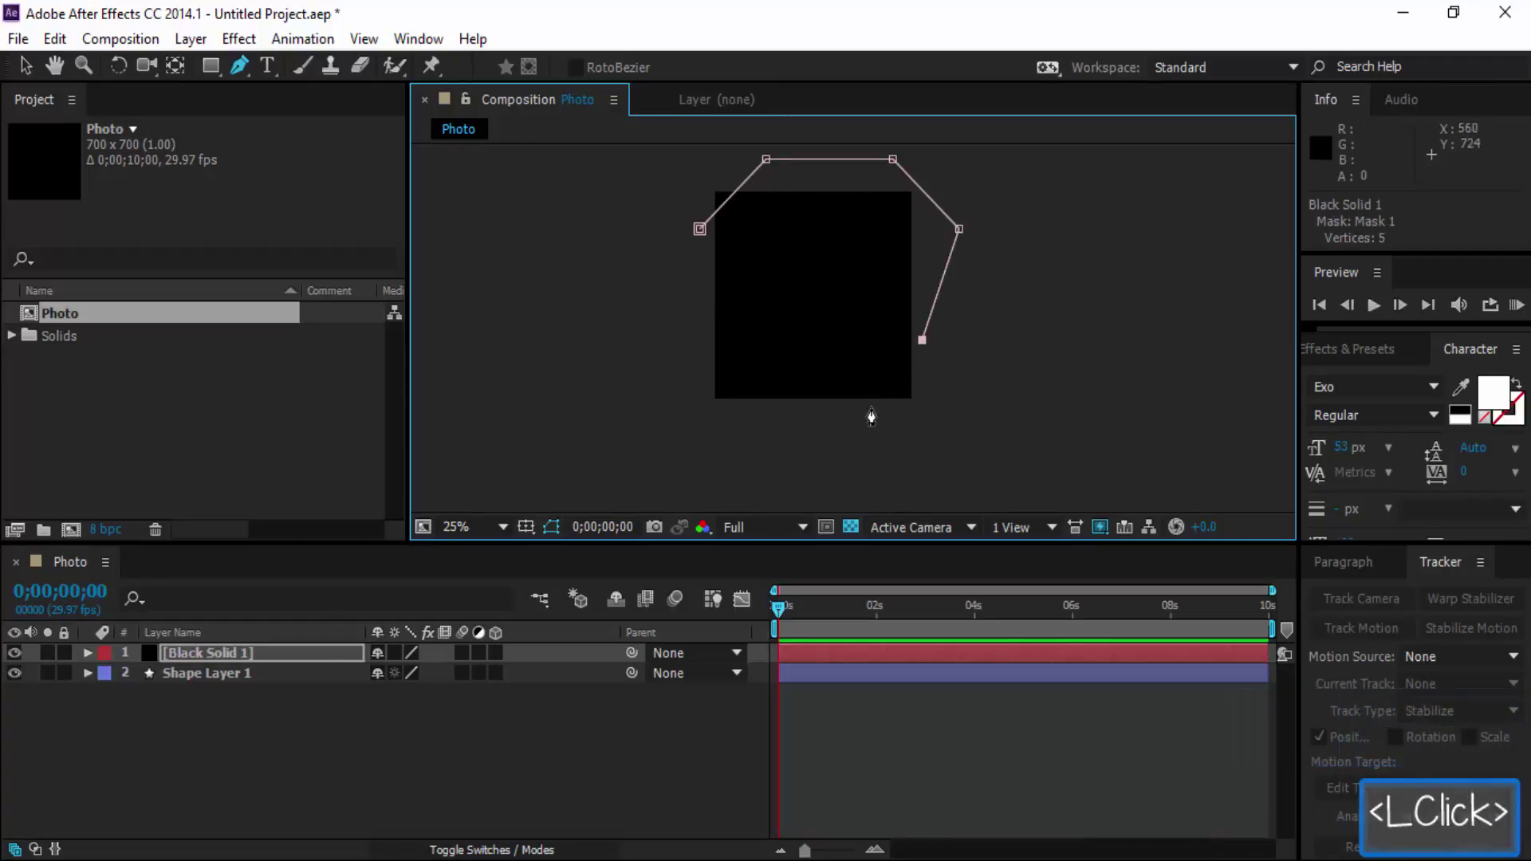
{"action": "left_click", "coordinate": [872, 413]}
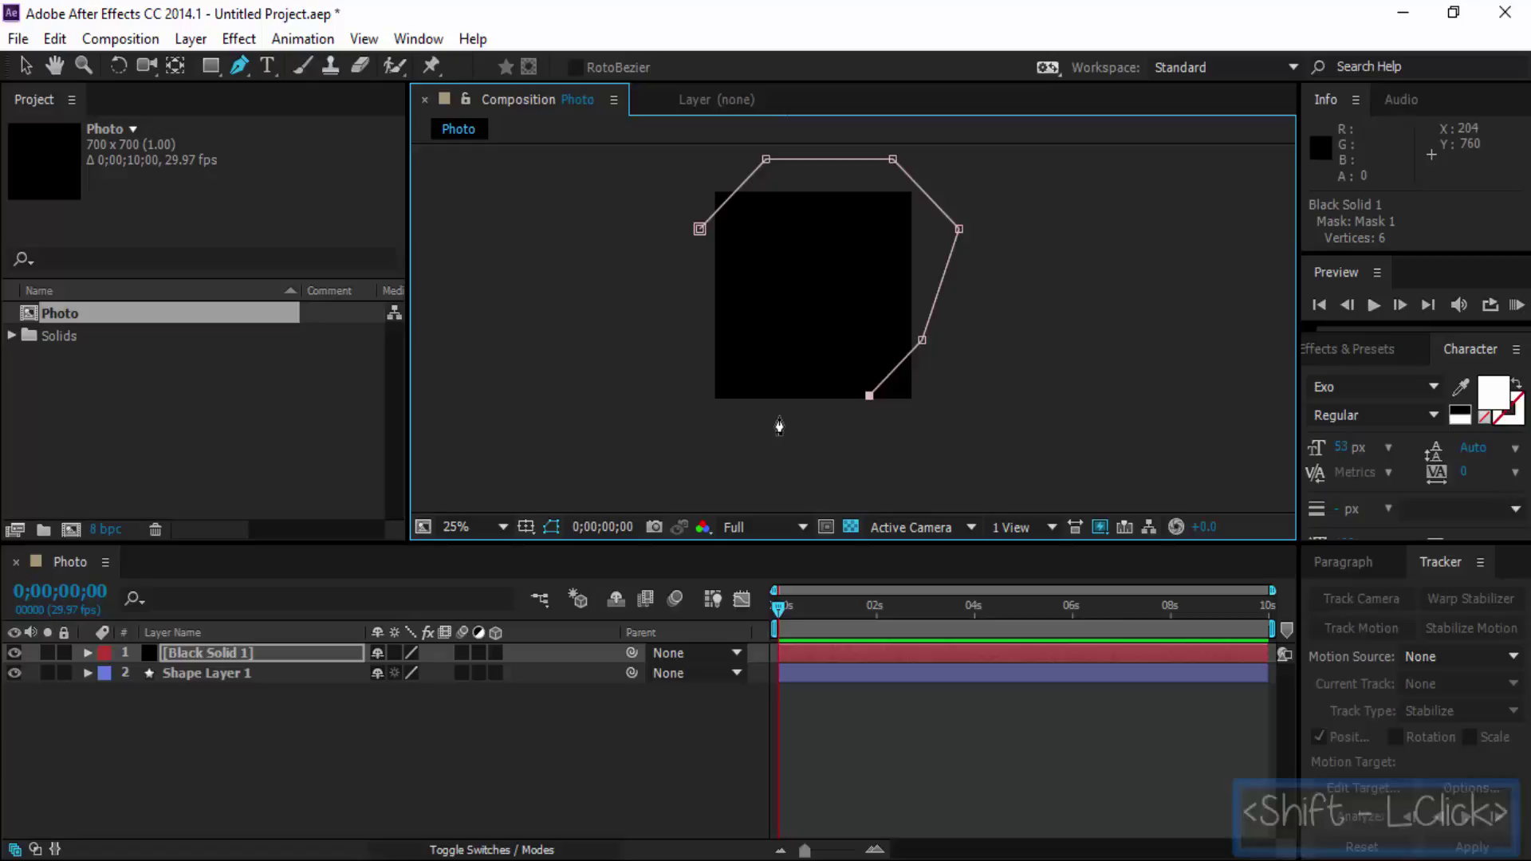
{"action": "left_click", "coordinate": [785, 422]}
{"action": "key", "text": "ctrl+z"}
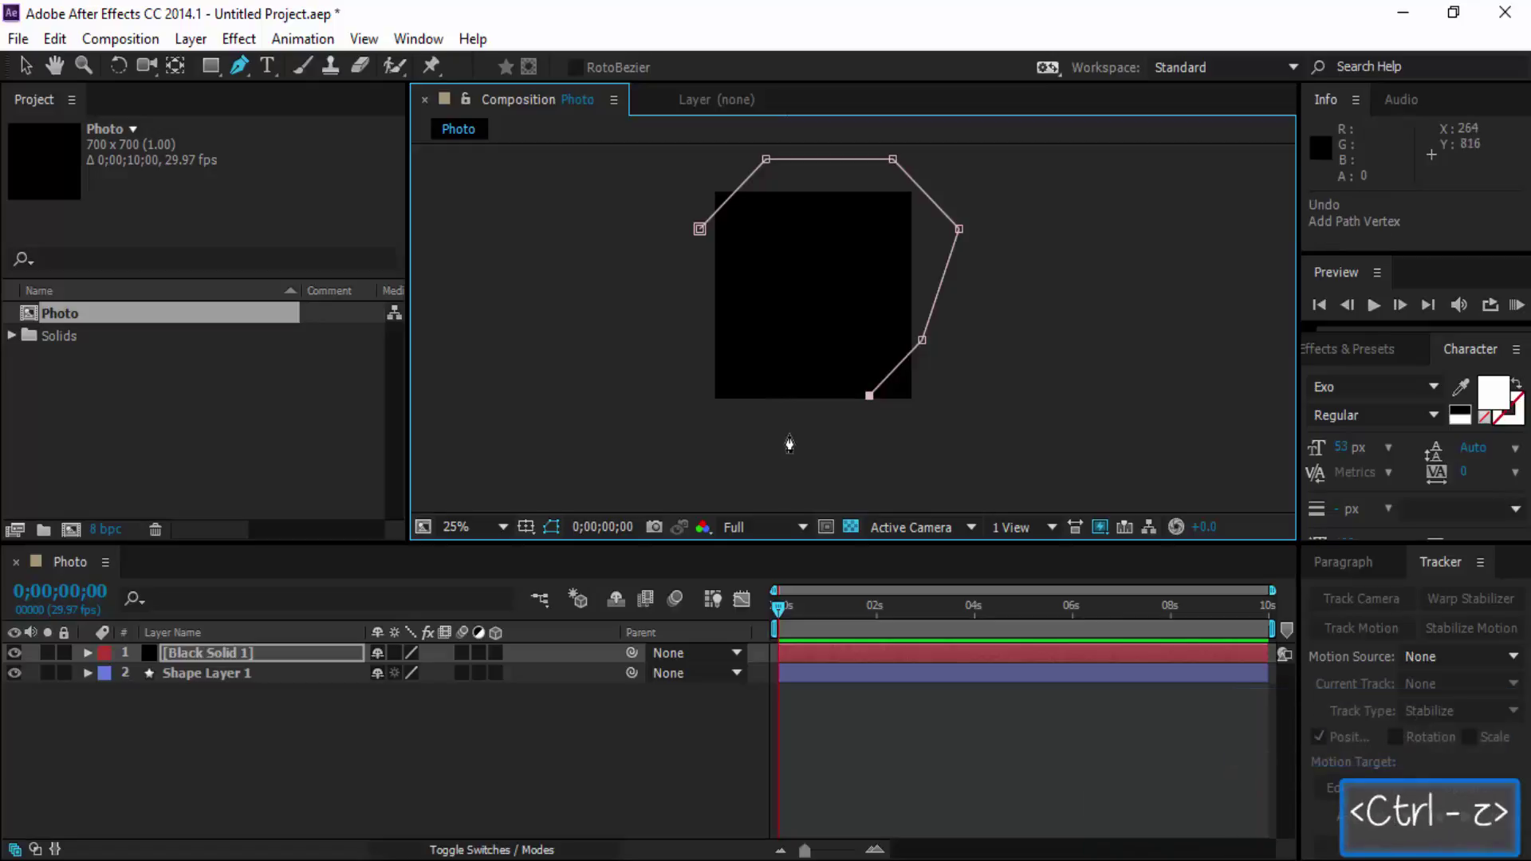
{"action": "left_click", "coordinate": [791, 439]}
{"action": "left_click", "coordinate": [711, 434]}
{"action": "left_click", "coordinate": [700, 232]}
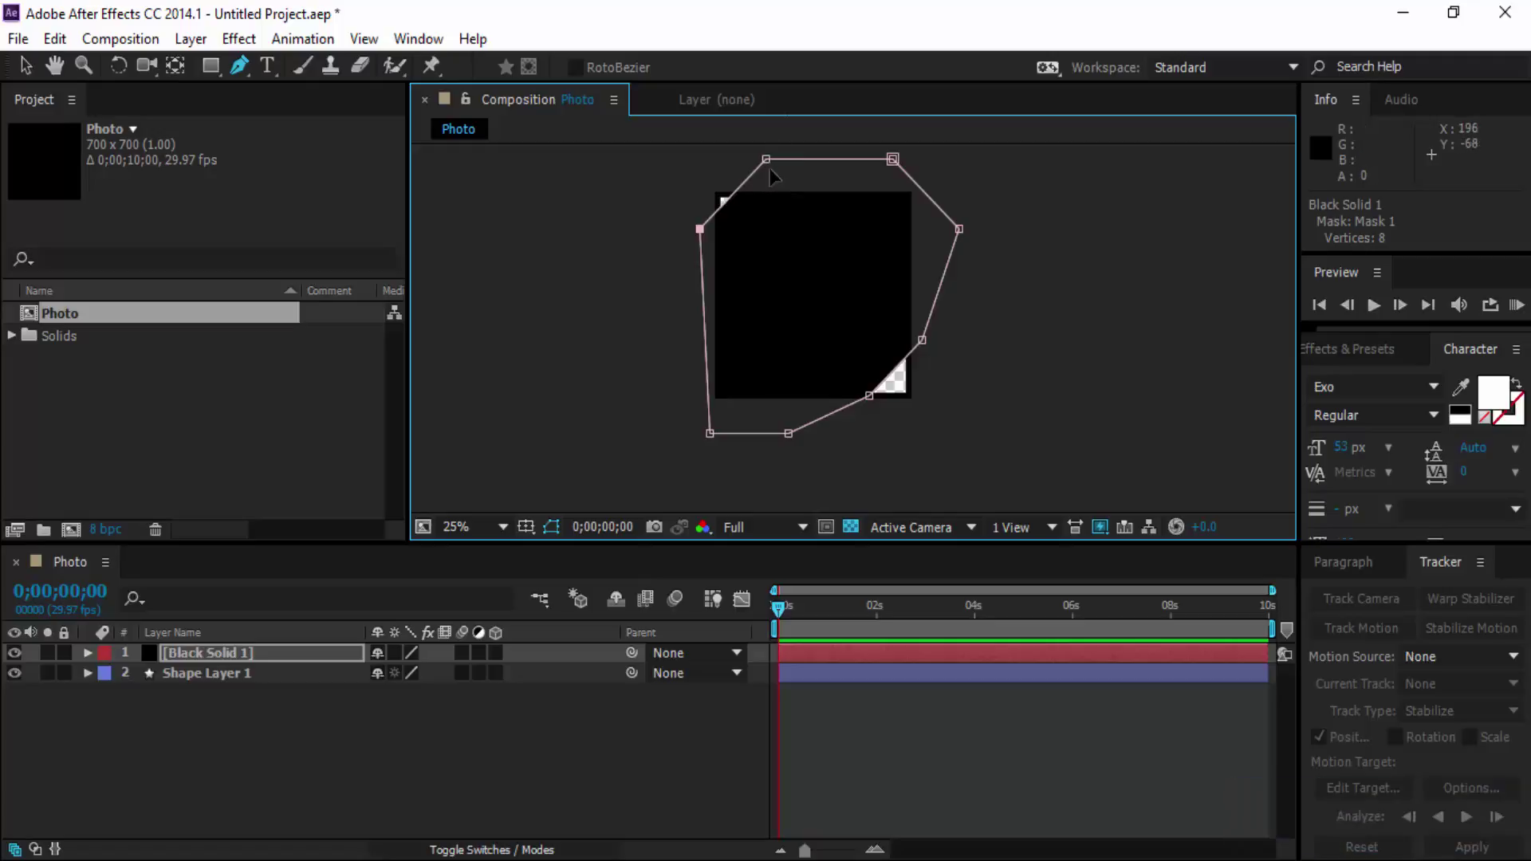
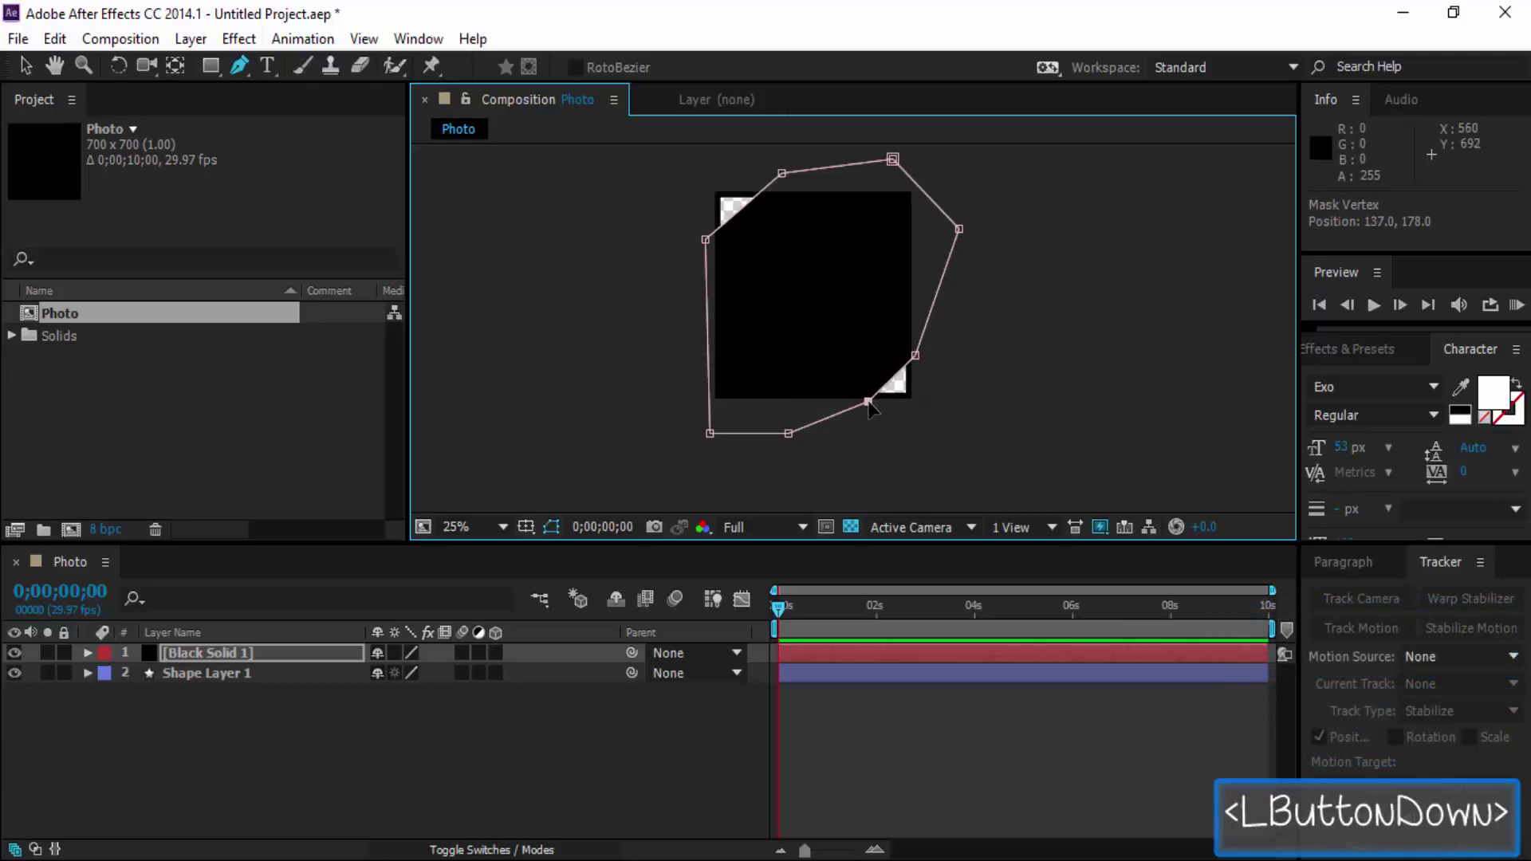
Invert the mask so only black triangles remain at two corners, then collapse the layer.
{"action": "double_click", "coordinate": [1062, 399]}
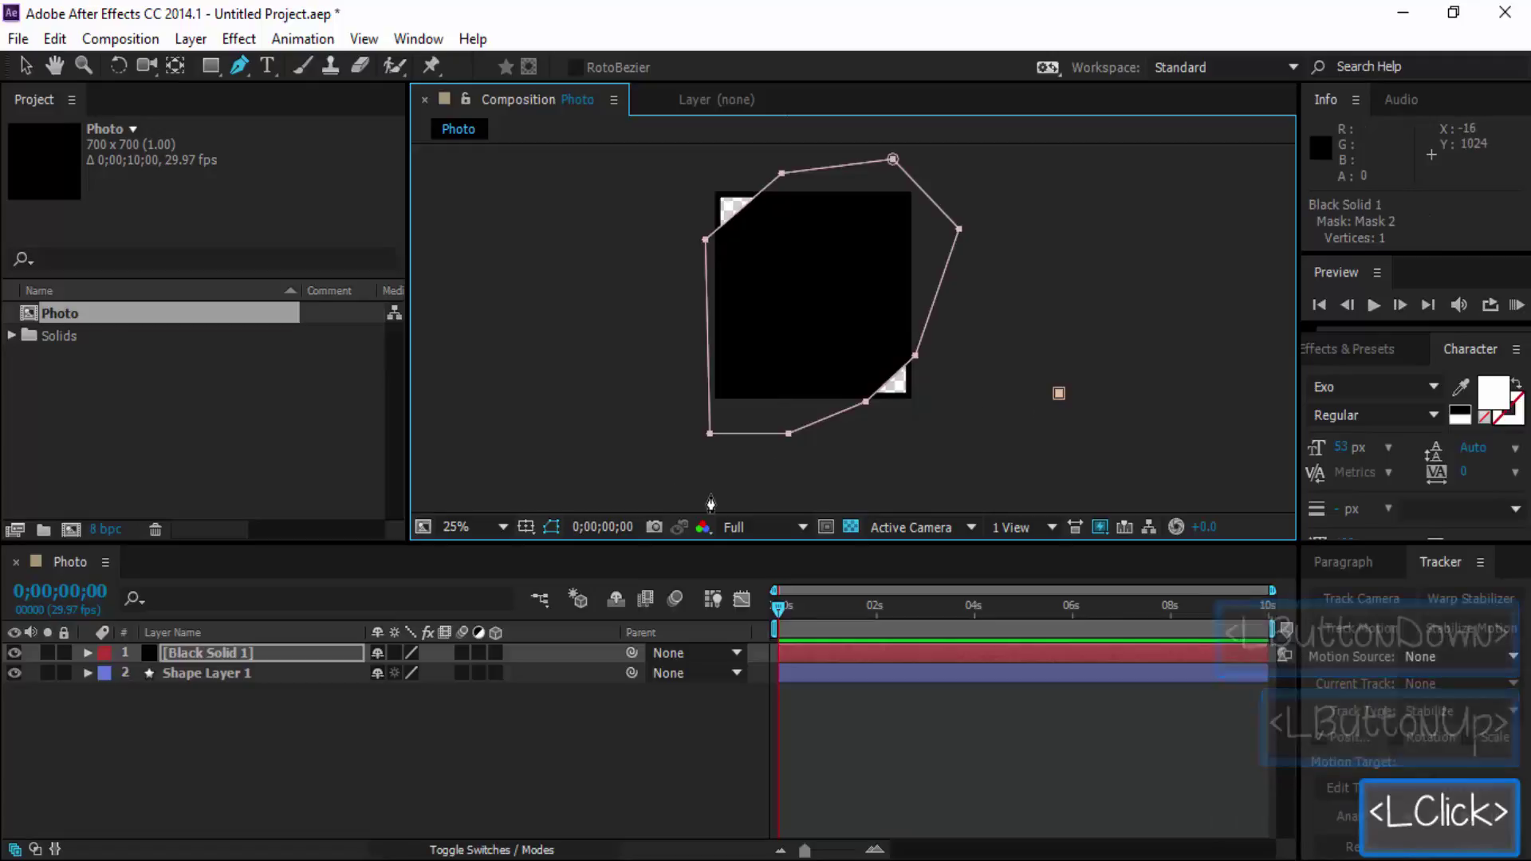
{"action": "key", "text": "ctrl+z"}
{"action": "key", "text": "m"}
{"action": "key", "text": "m"}
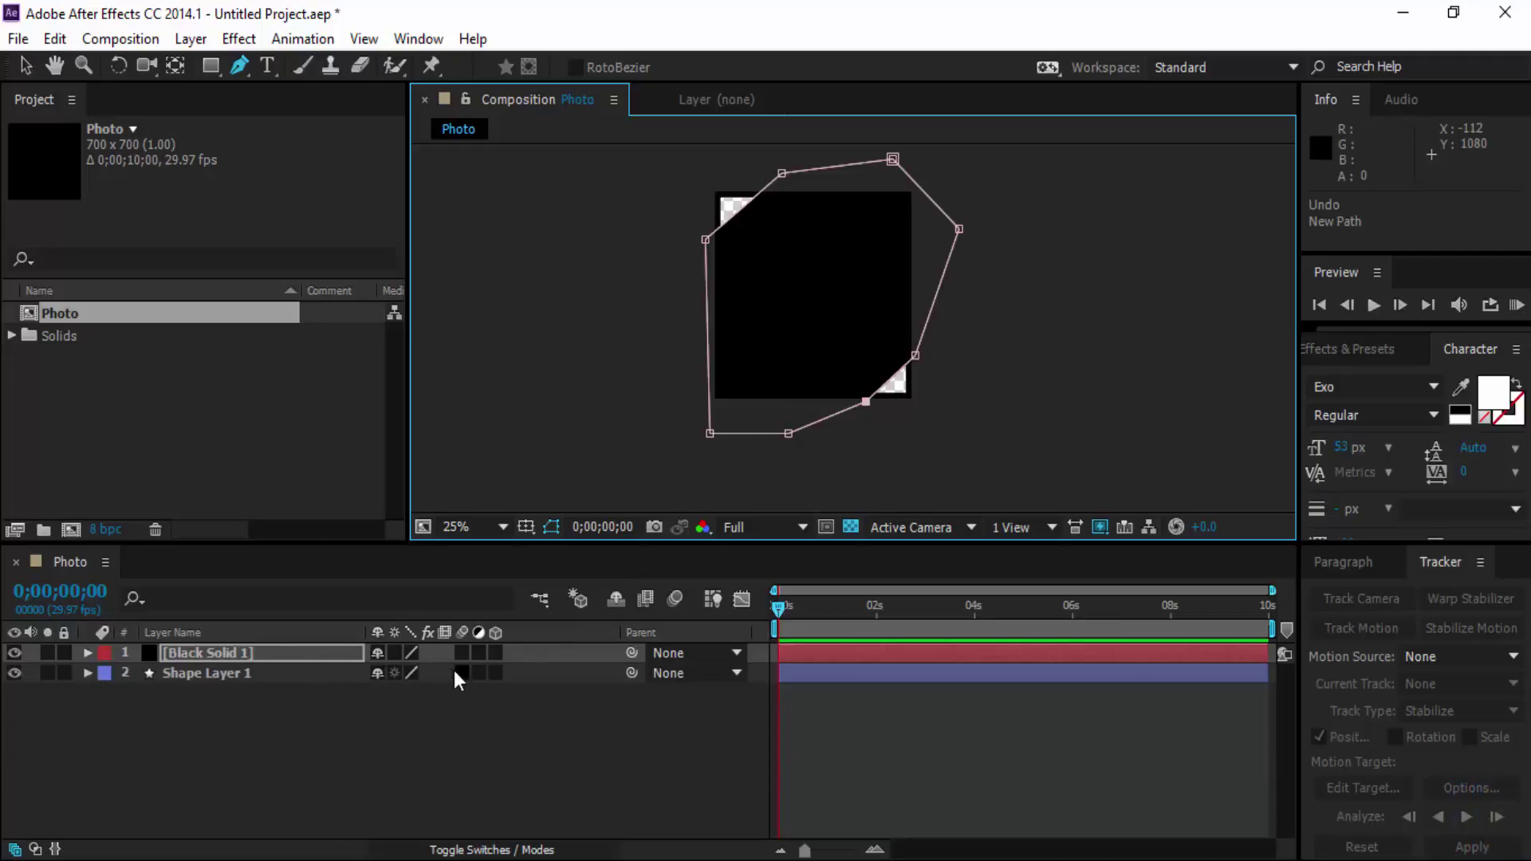
{"action": "left_click", "coordinate": [28, 70]}
{"action": "key", "text": "m"}
{"action": "key", "text": "m"}
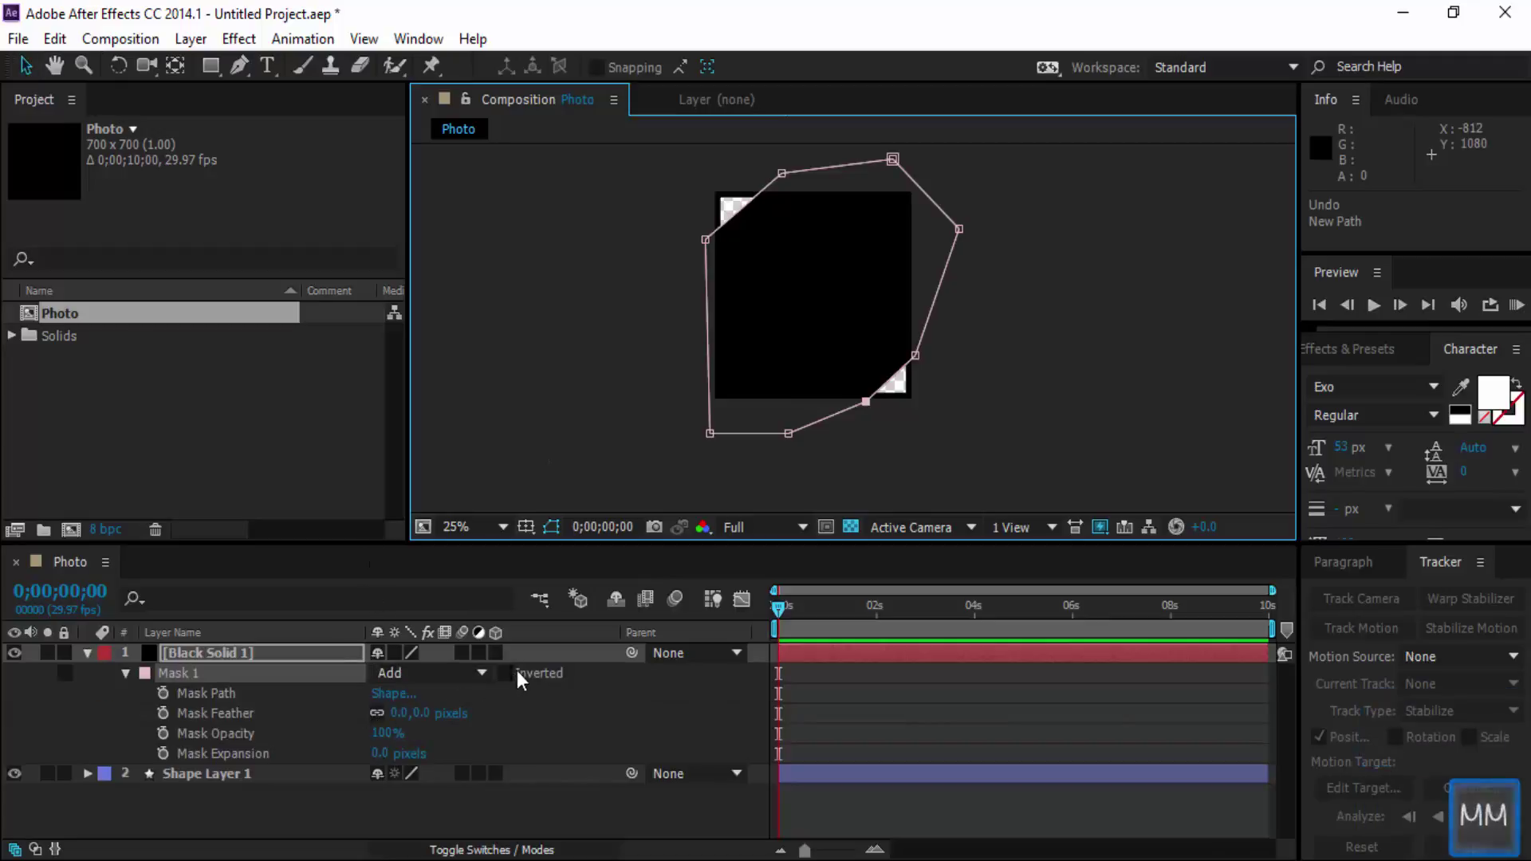
{"action": "left_click", "coordinate": [509, 678]}
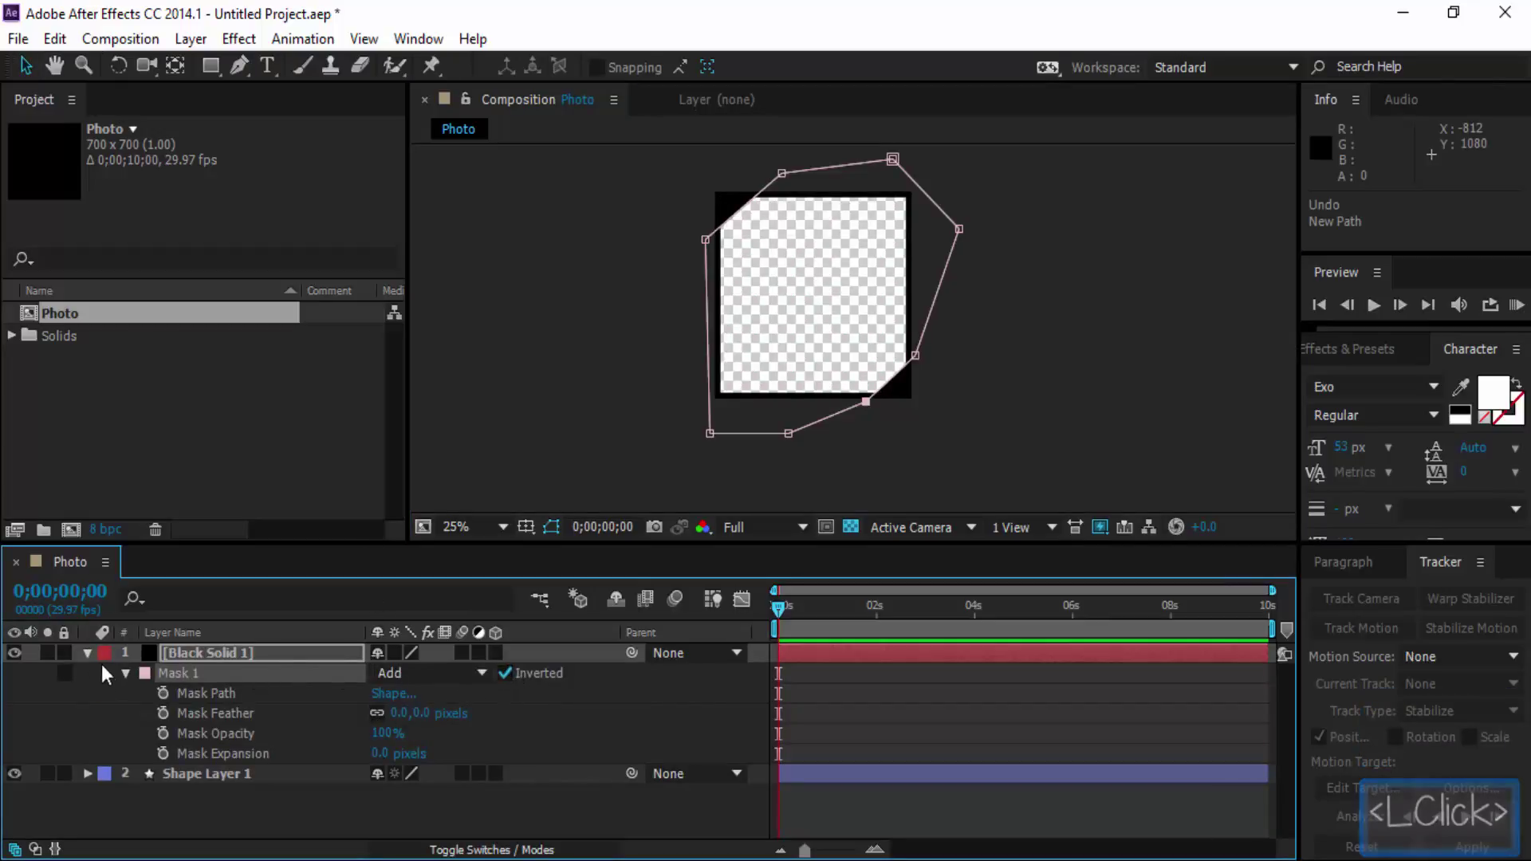
{"action": "left_click", "coordinate": [95, 661]}
{"action": "left_click", "coordinate": [335, 800]}
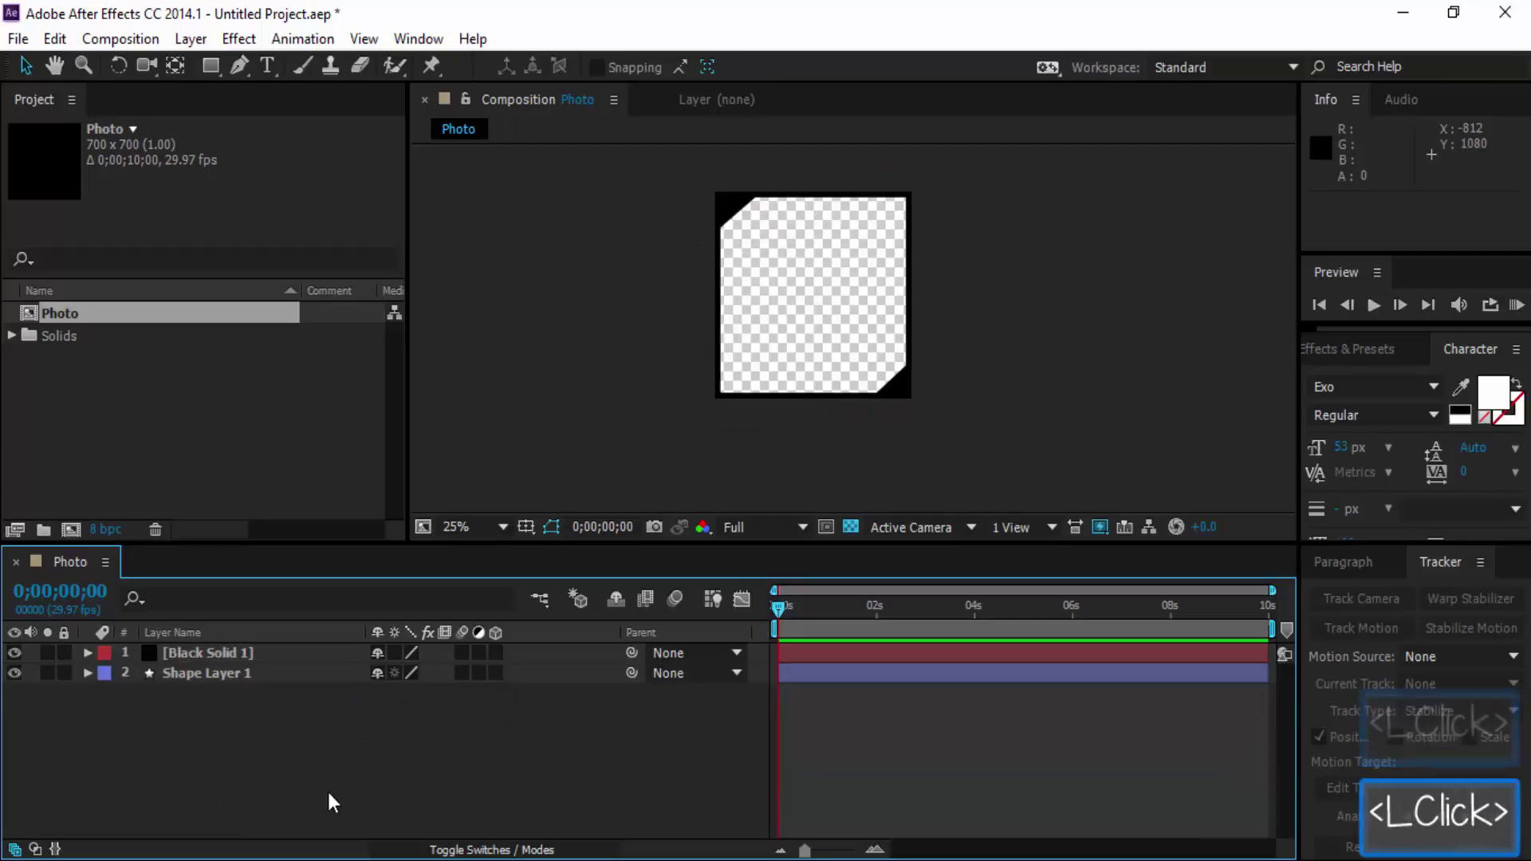
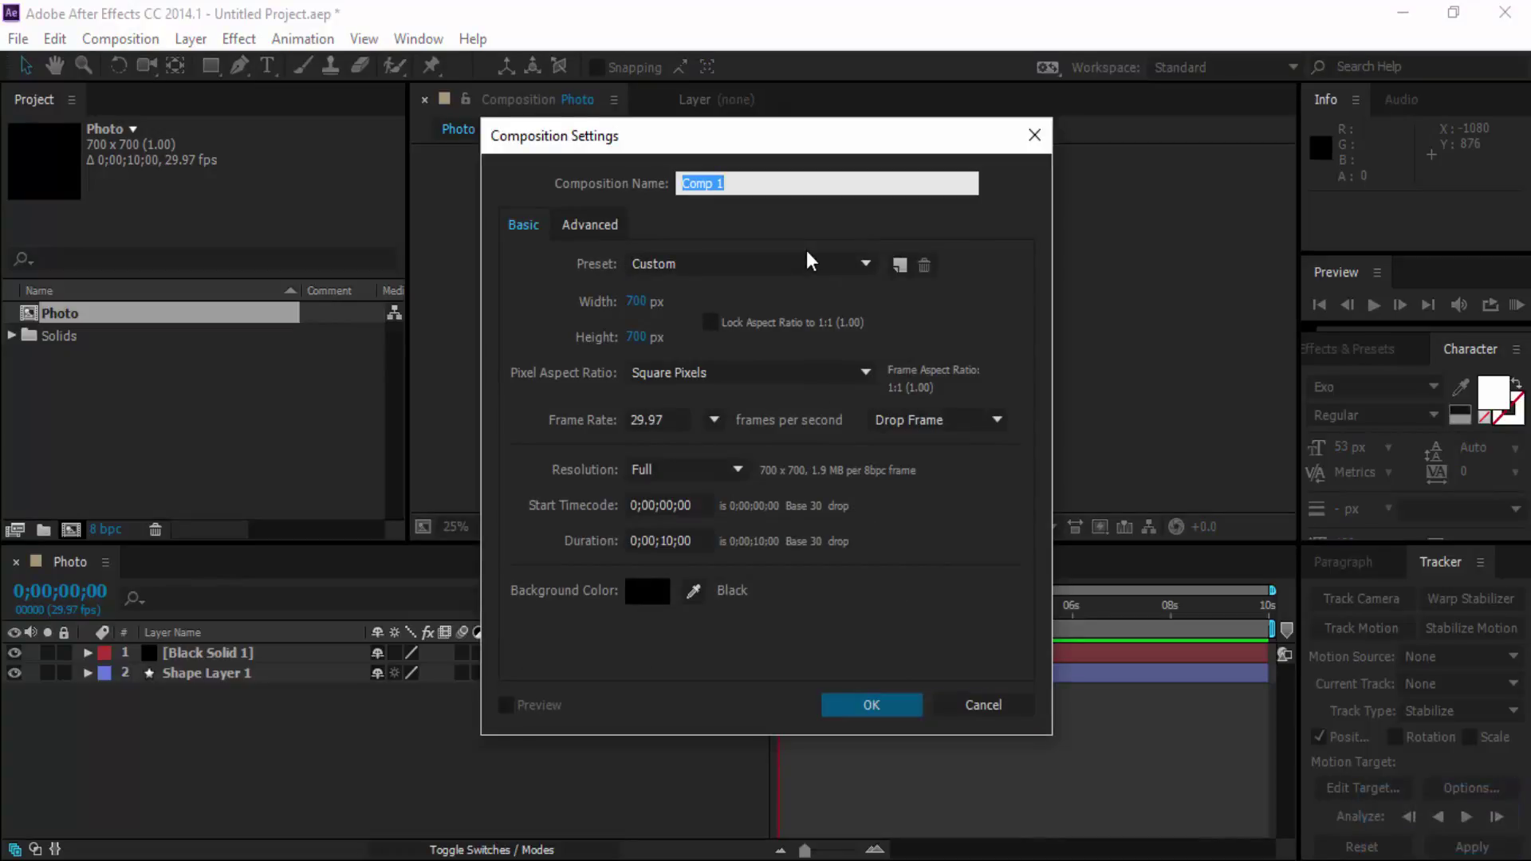
Create the 1920×1080 composition named 'Watch dogs' with the HDTV 1080 29.97 preset.
{"action": "type", "text": "w"}
{"action": "type", "text": "a"}
{"action": "key", "text": "BackSpace"}
{"action": "key", "text": "BackSpace"}
{"action": "type", "text": "atu"}
{"action": "key", "text": "BackSpace"}
{"action": "type", "text": "h"}
{"action": "key", "text": "space"}
{"action": "type", "text": "s"}
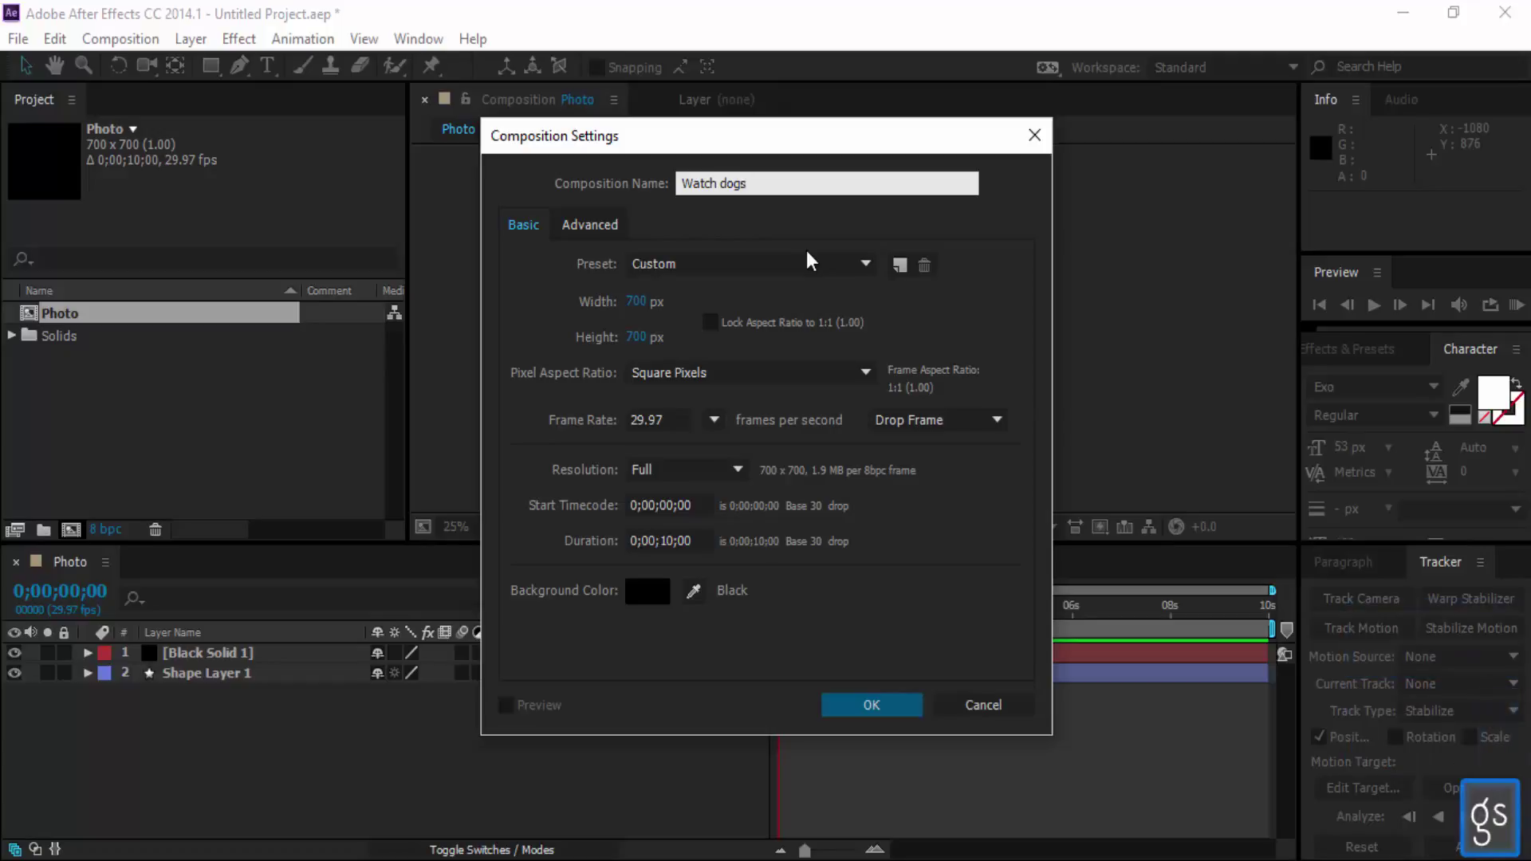
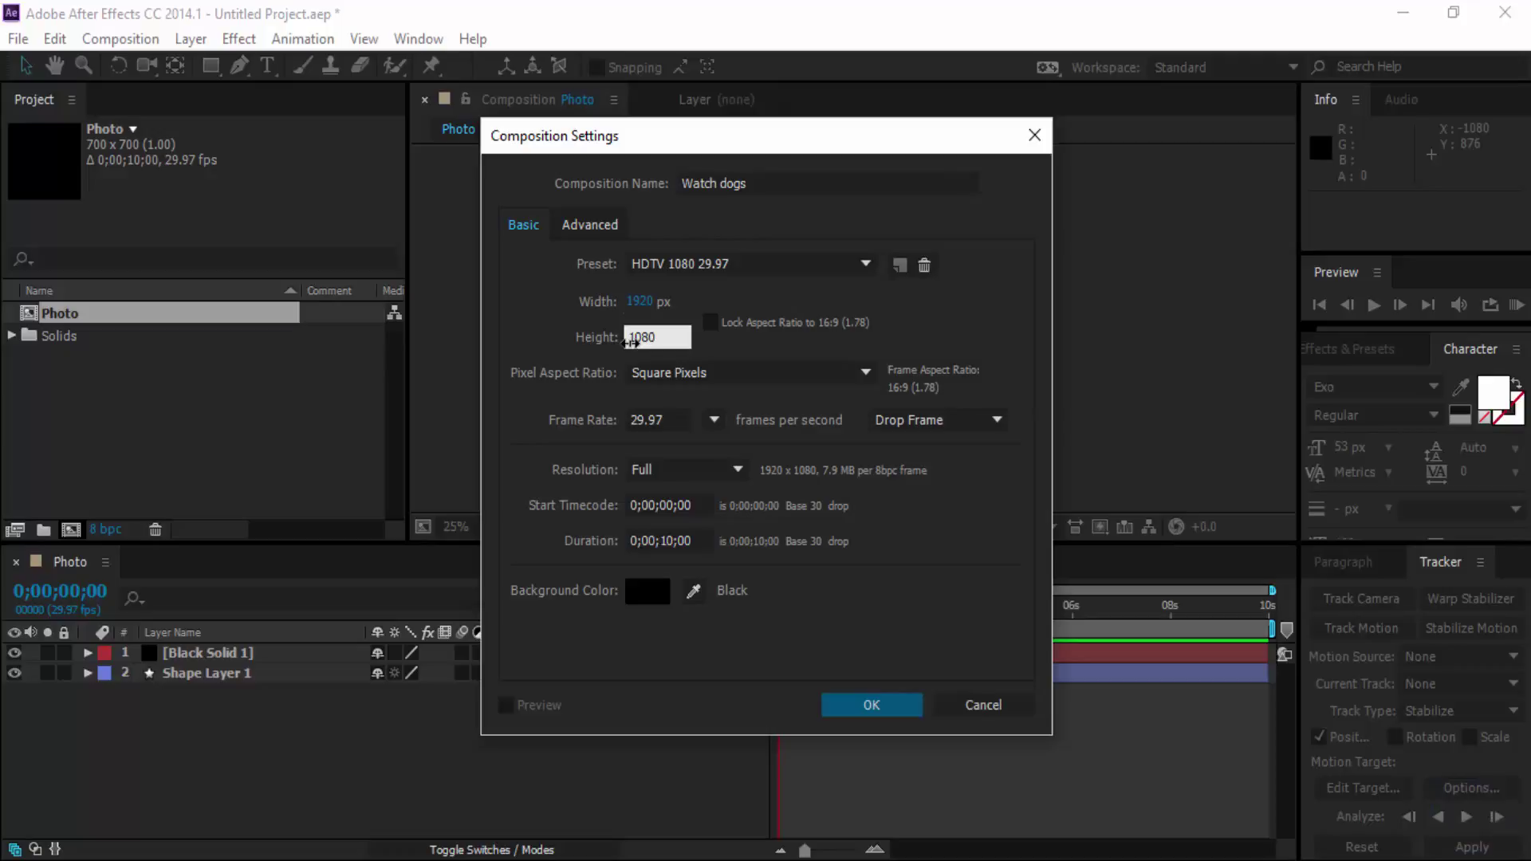
{"action": "key", "text": "Return"}
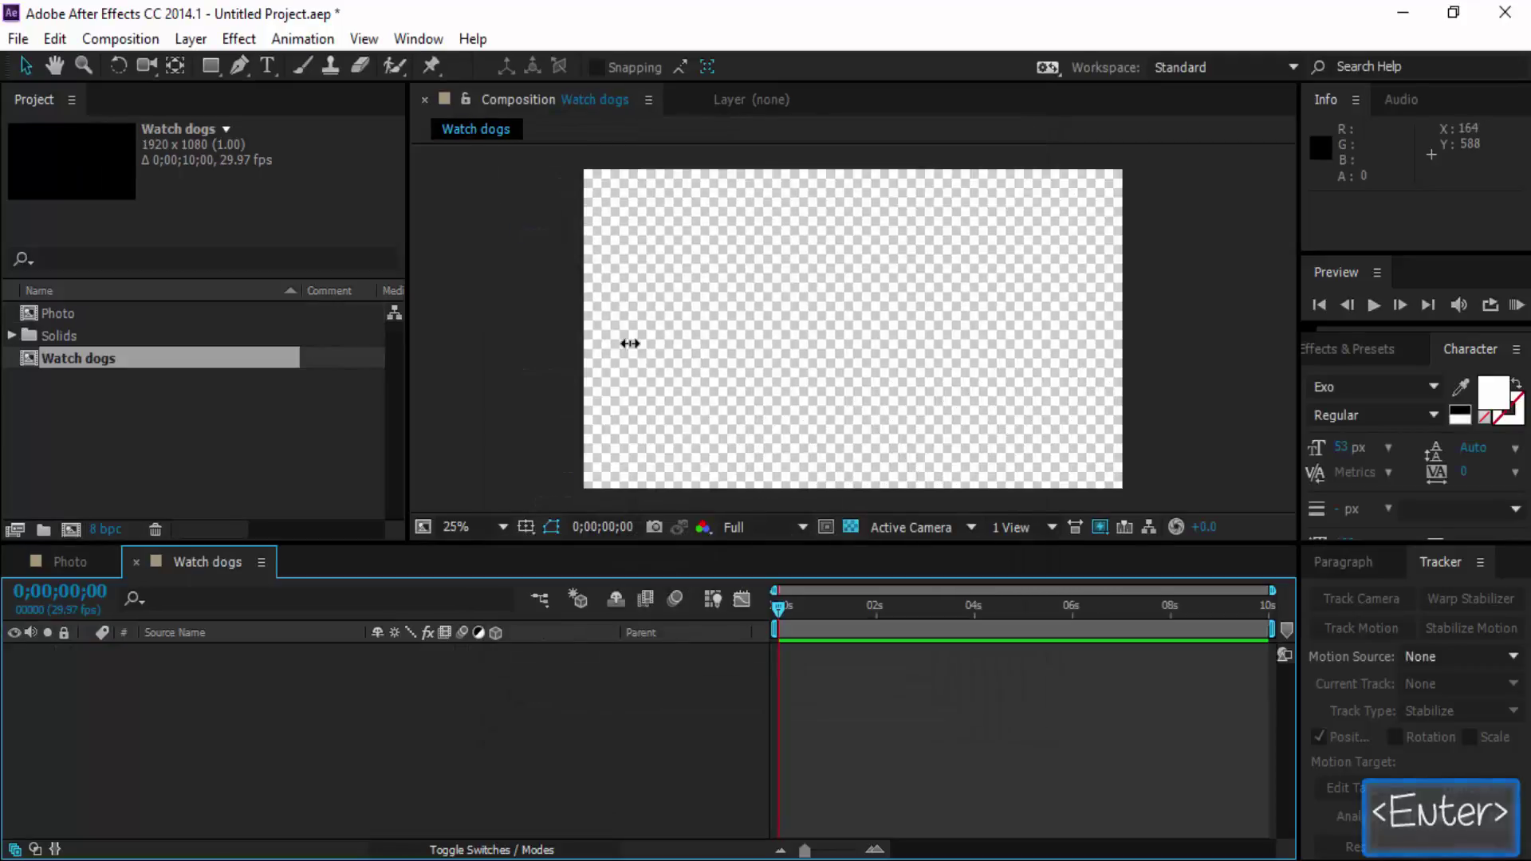
Place the Photo composition into the Watch dogs timeline as a layer and select it.
{"action": "left_click", "coordinate": [90, 570]}
{"action": "left_click", "coordinate": [172, 579]}
{"action": "left_click", "coordinate": [54, 311]}
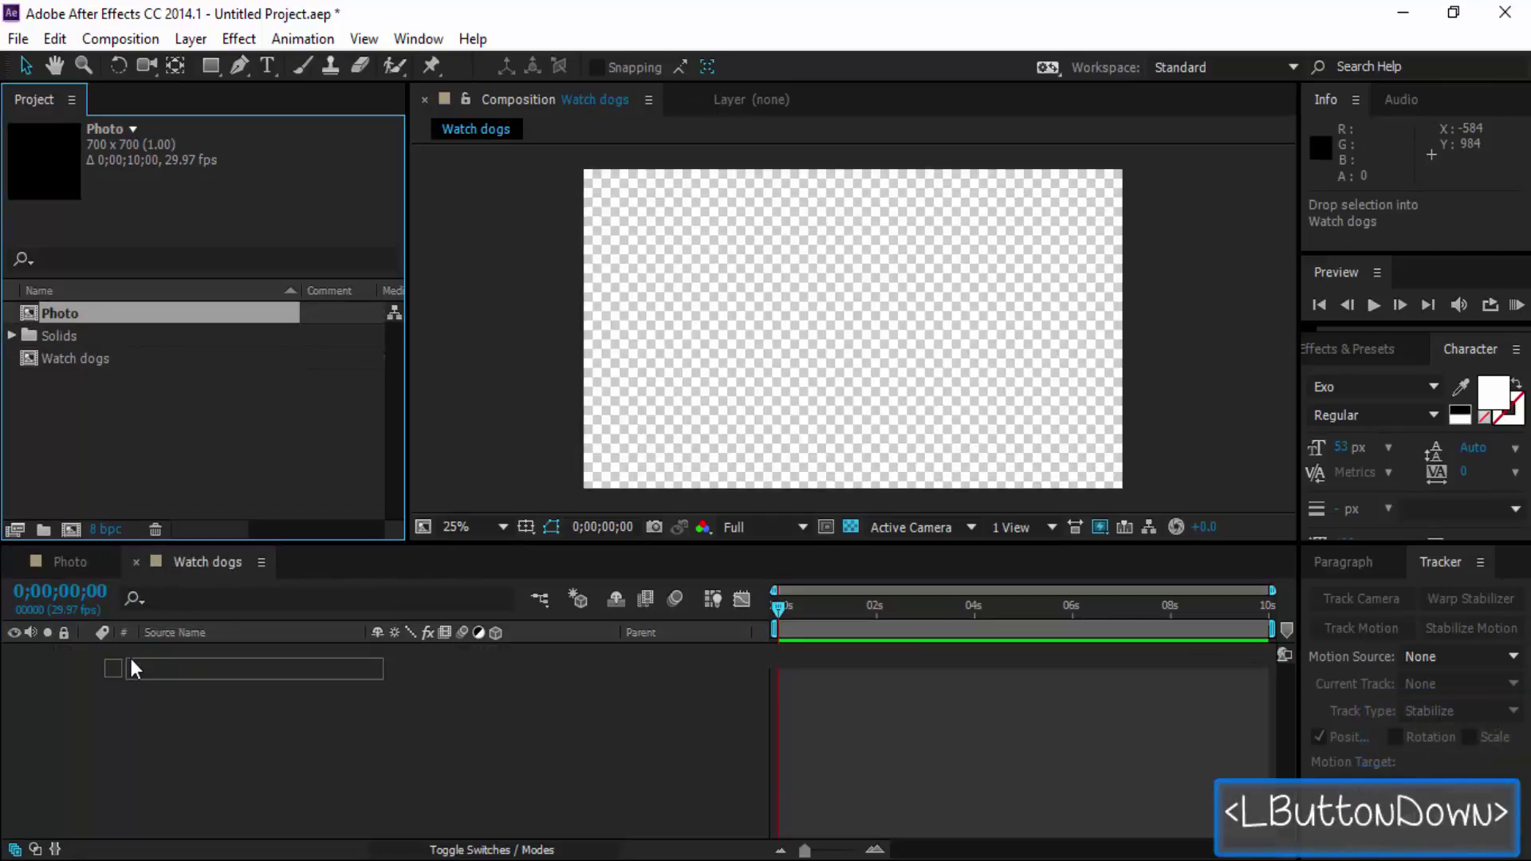
{"action": "left_click", "coordinate": [958, 443]}
{"action": "left_click", "coordinate": [936, 421]}
Shrink the photo frame to 45 percent and move it toward the upper left.
{"action": "left_click", "coordinate": [958, 437]}
{"action": "left_click", "coordinate": [938, 434]}
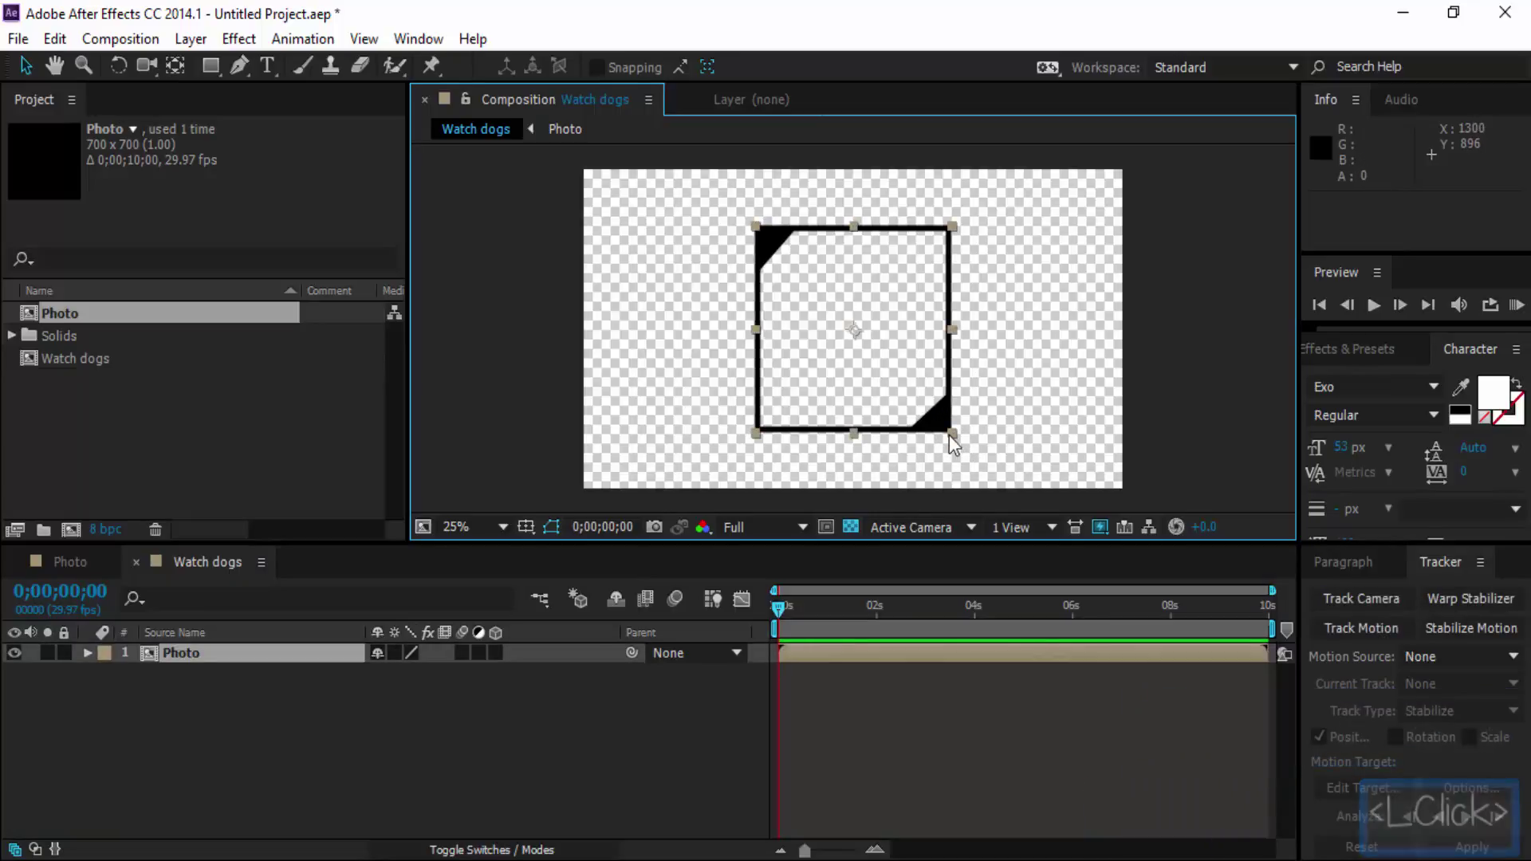
{"action": "left_click", "coordinate": [957, 441]}
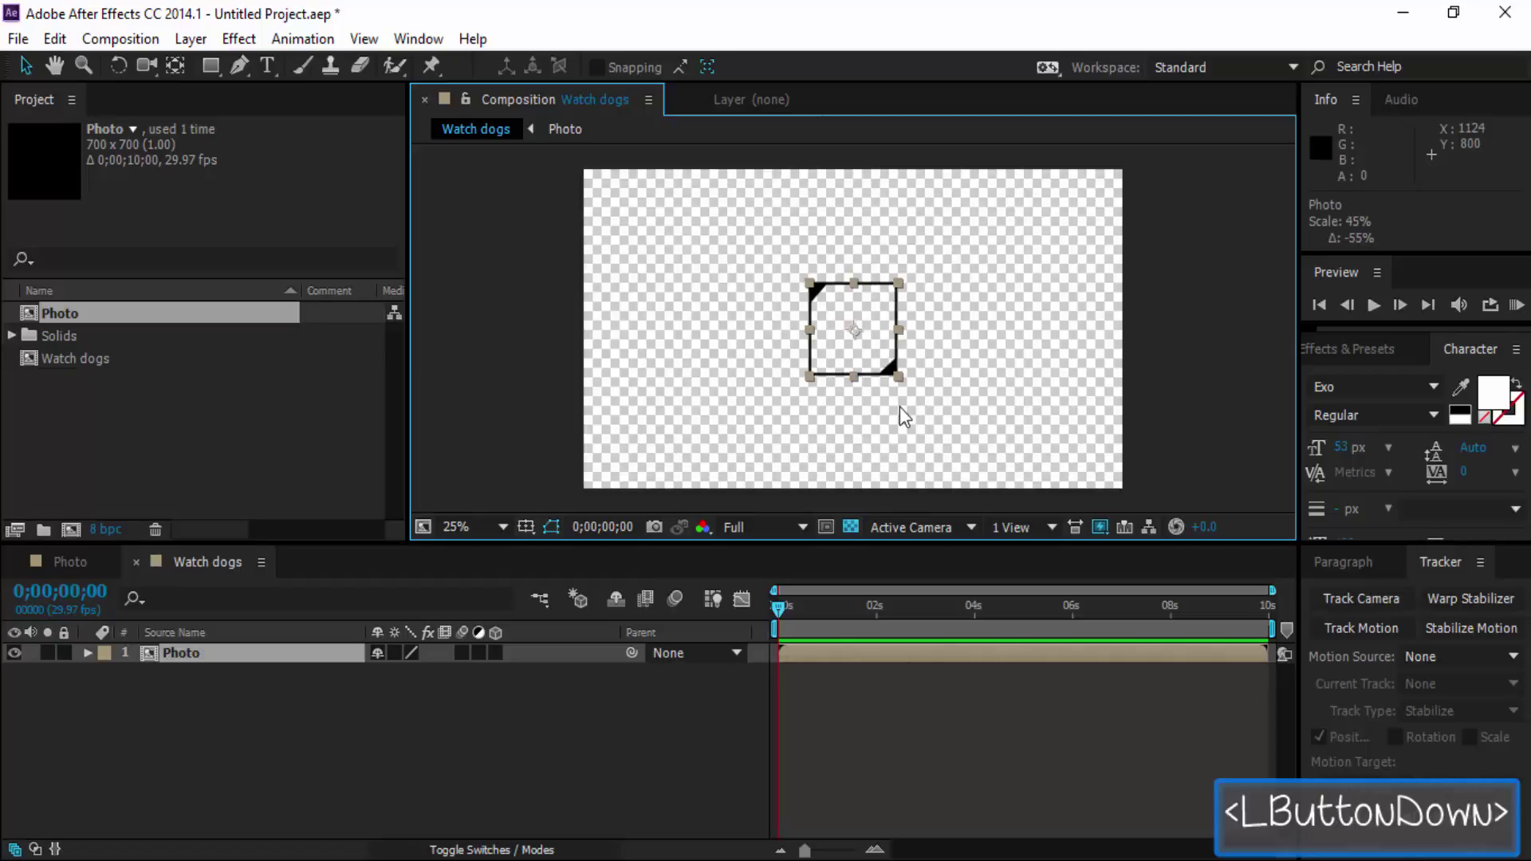
{"action": "left_click", "coordinate": [892, 365]}
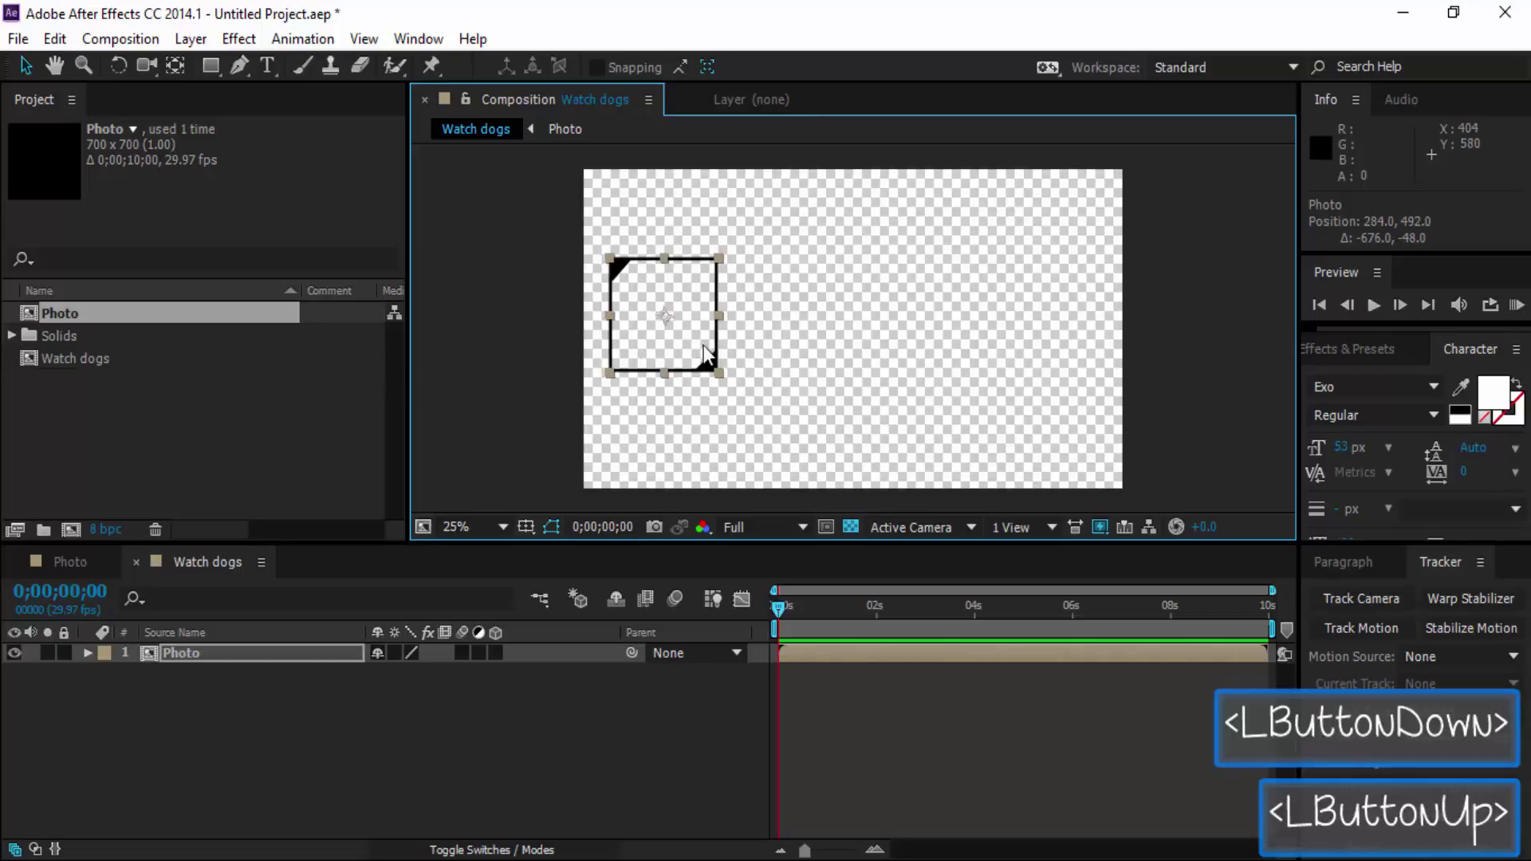
Reselect the photo frame and nudge it into the left area at position 468, 492.
{"action": "left_click", "coordinate": [466, 736]}
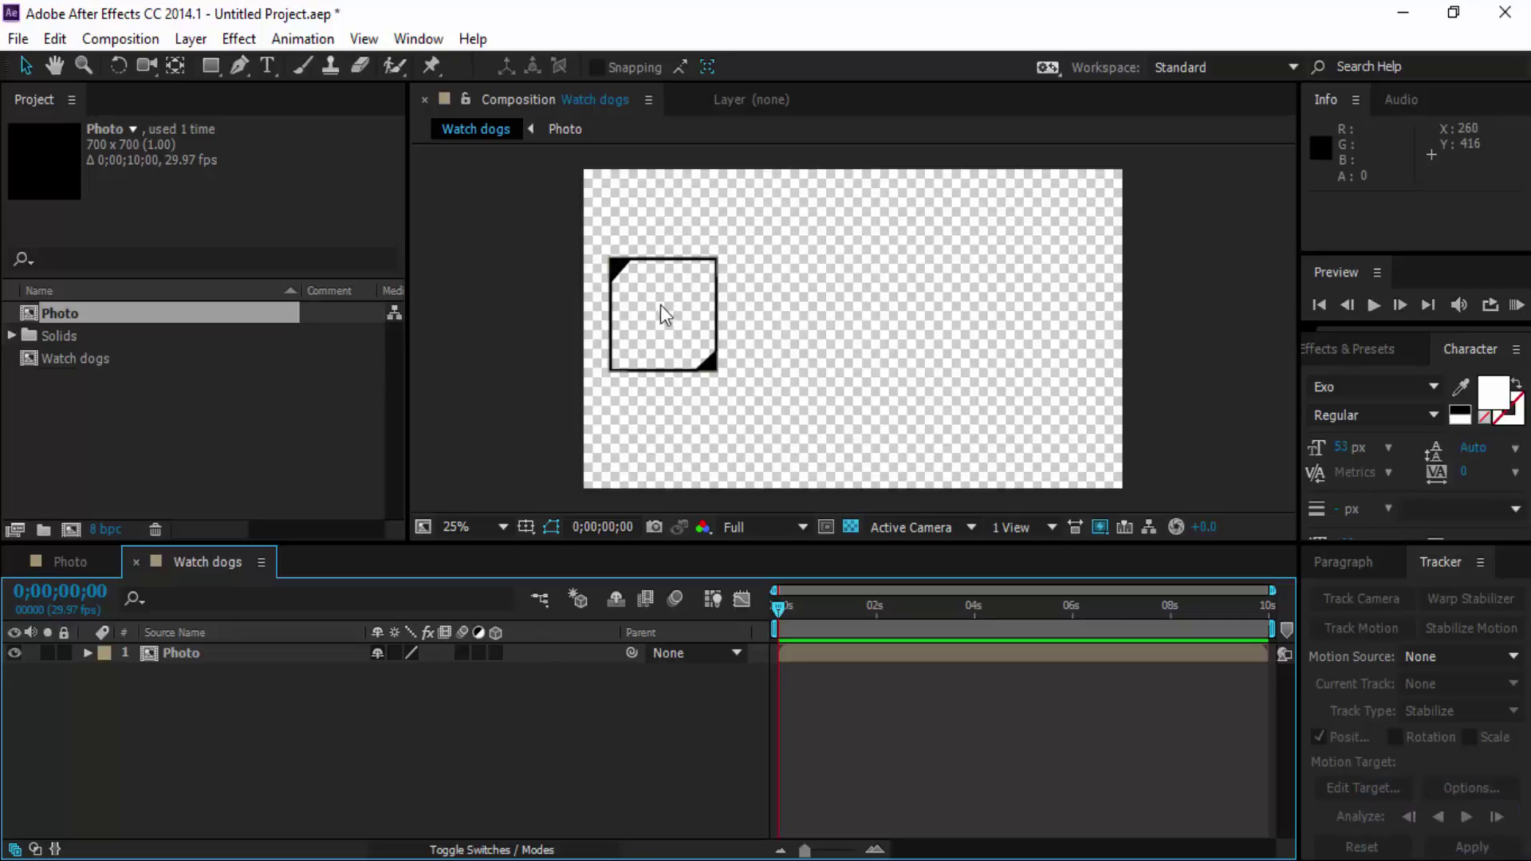
{"action": "left_click", "coordinate": [667, 316]}
{"action": "left_click", "coordinate": [700, 318]}
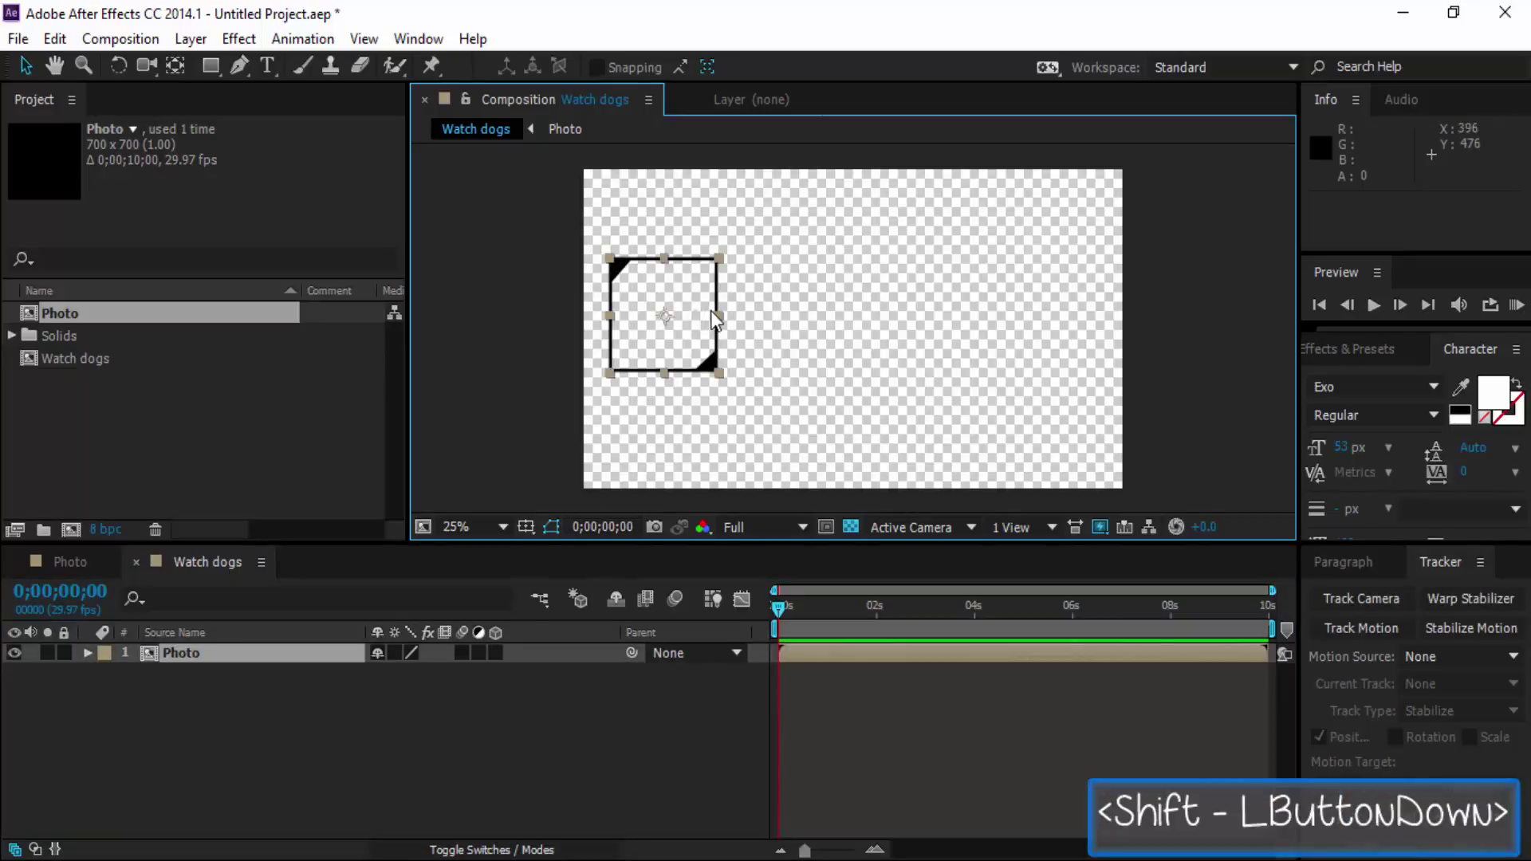
{"action": "left_click", "coordinate": [697, 326]}
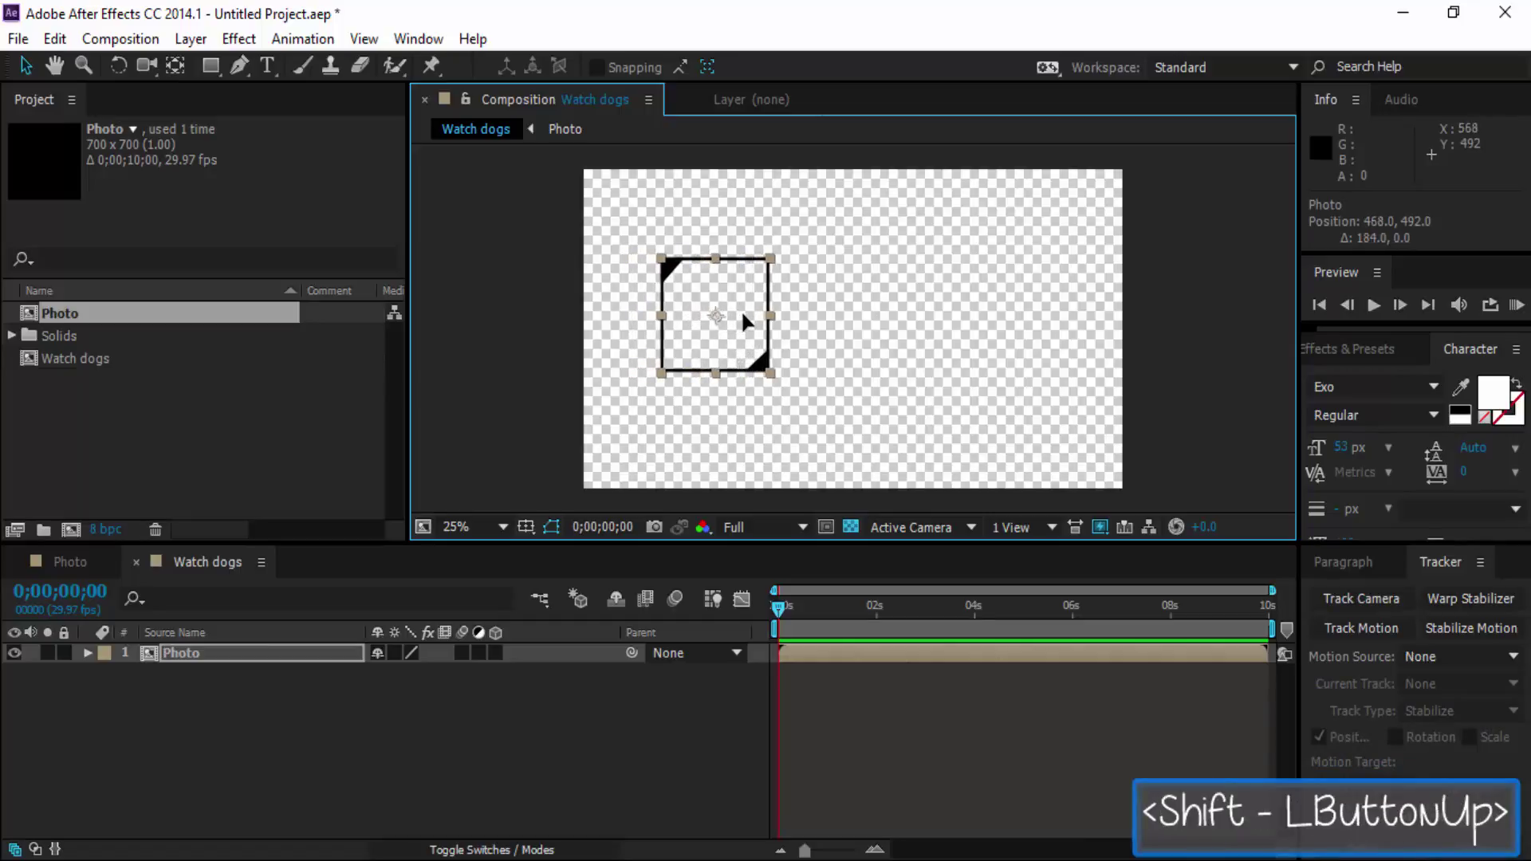
{"action": "left_click", "coordinate": [750, 323]}
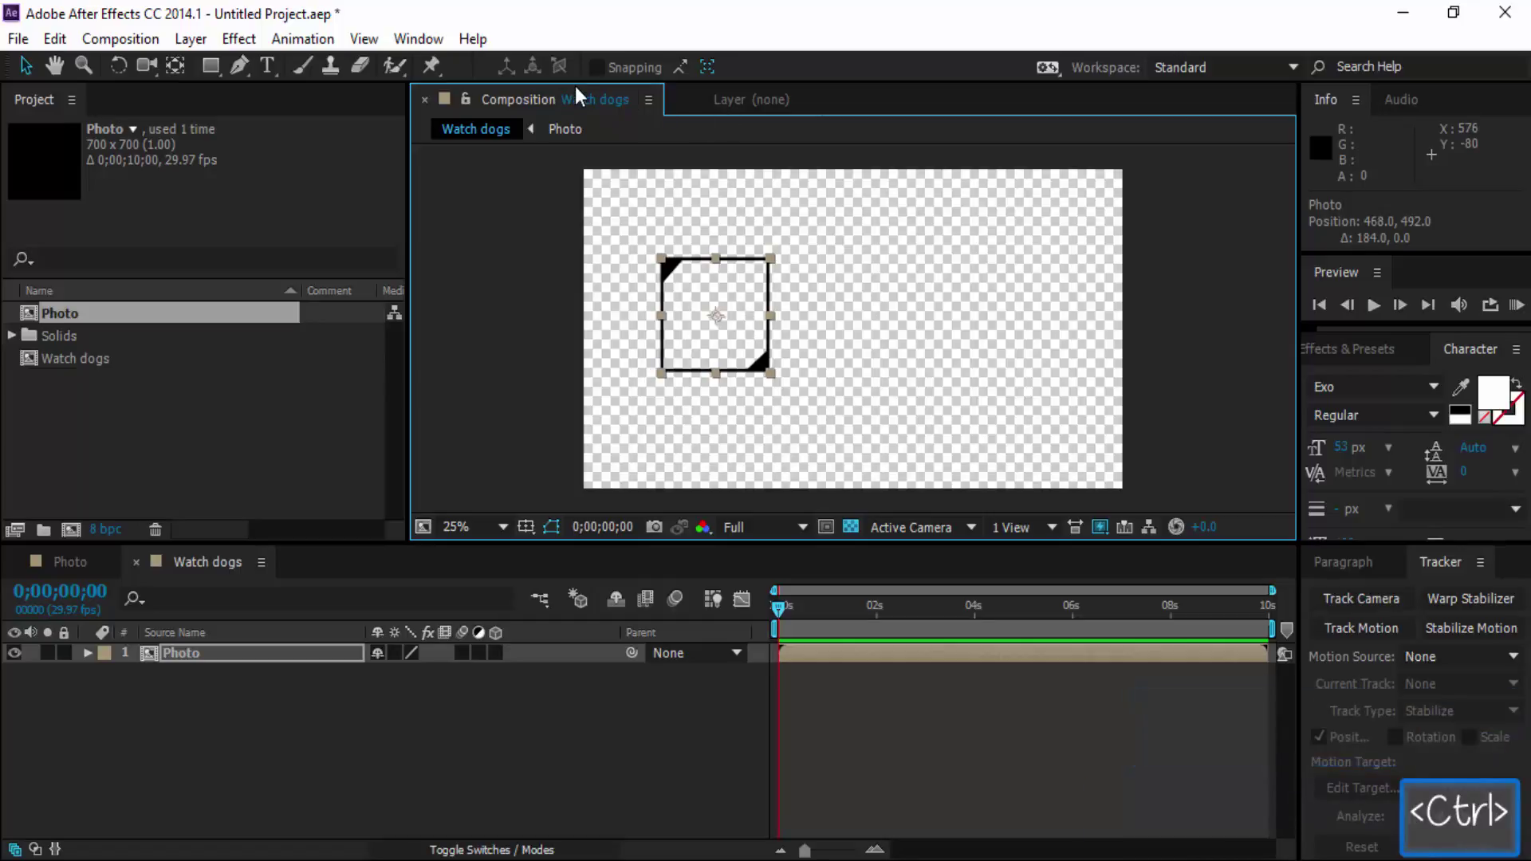
Show rulers around the Watch dogs composition with Ctrl+R.
{"action": "key", "text": "ctrl+r"}
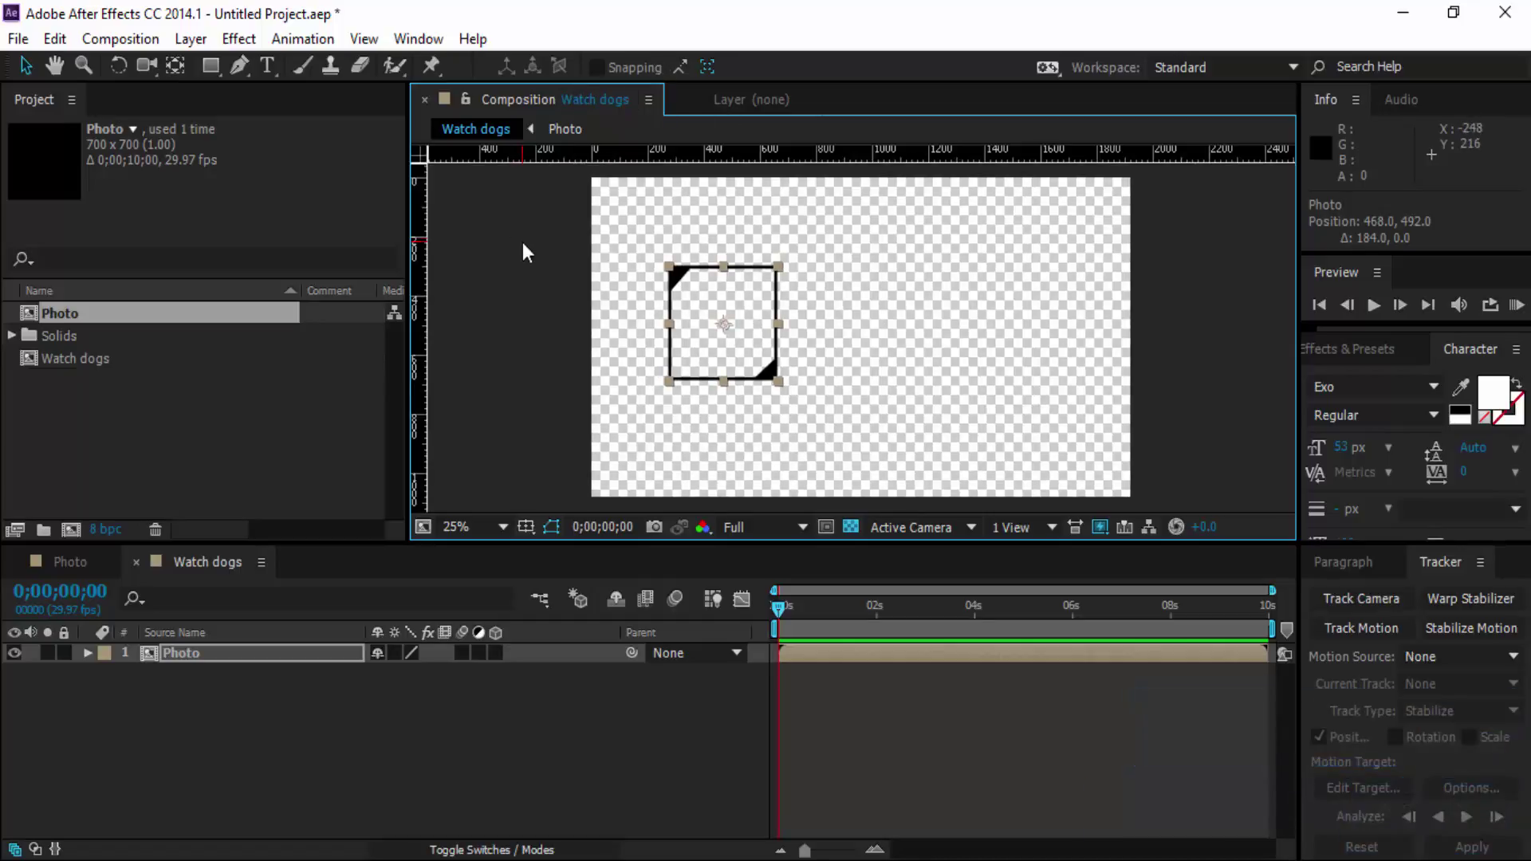
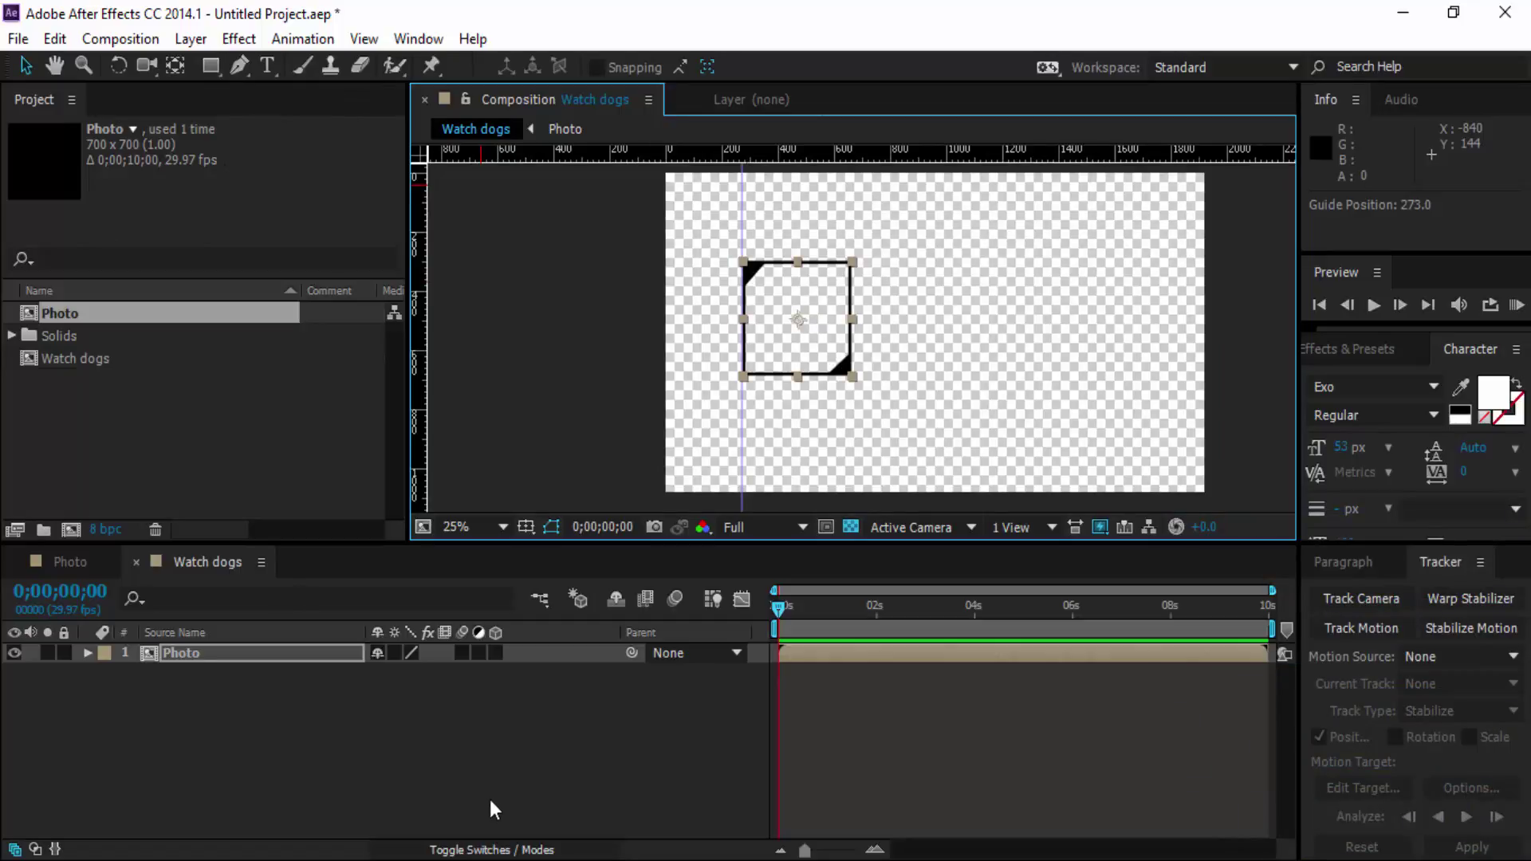
Add a new black solid layer covering the whole composition above Photo.
{"action": "right_click", "coordinate": [474, 756]}
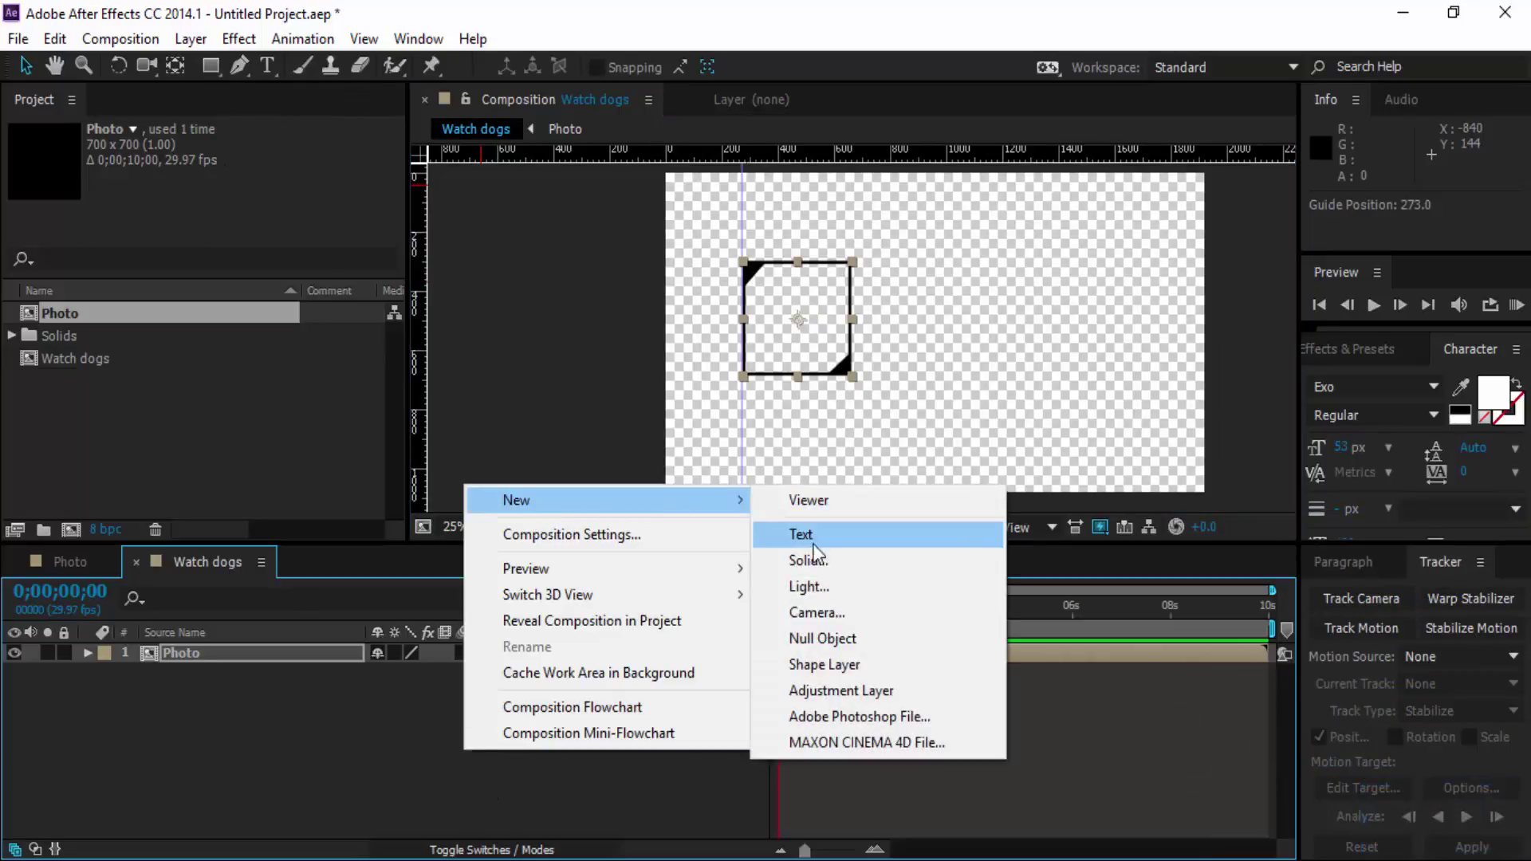
{"action": "left_click", "coordinate": [810, 572]}
{"action": "left_click", "coordinate": [844, 665]}
Experiment with a full-frame mask on the solid, undo its edits and delete the extra rectangular mask.
{"action": "double_click", "coordinate": [226, 76]}
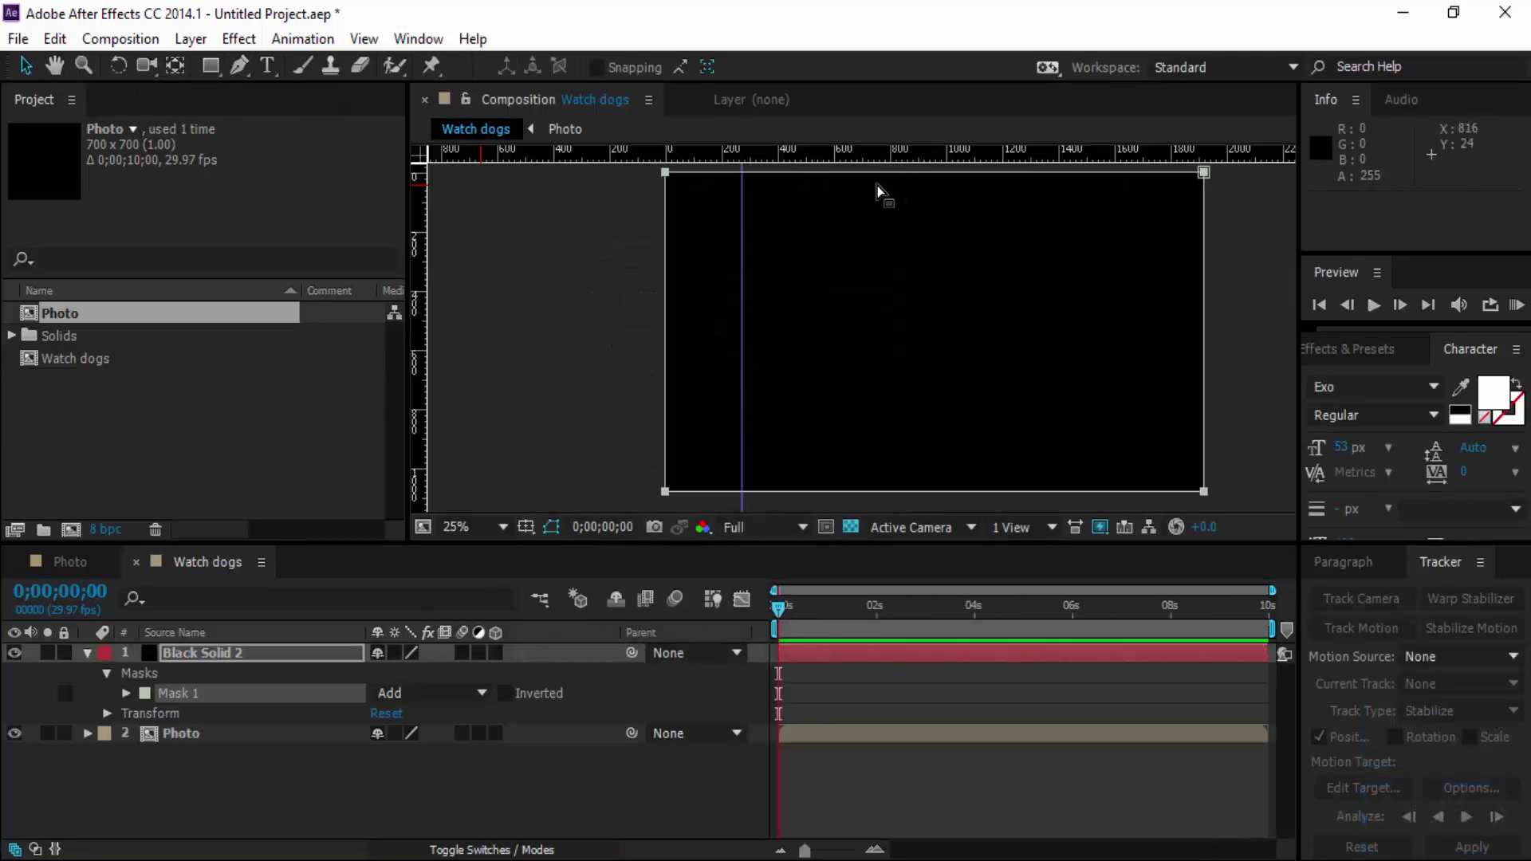
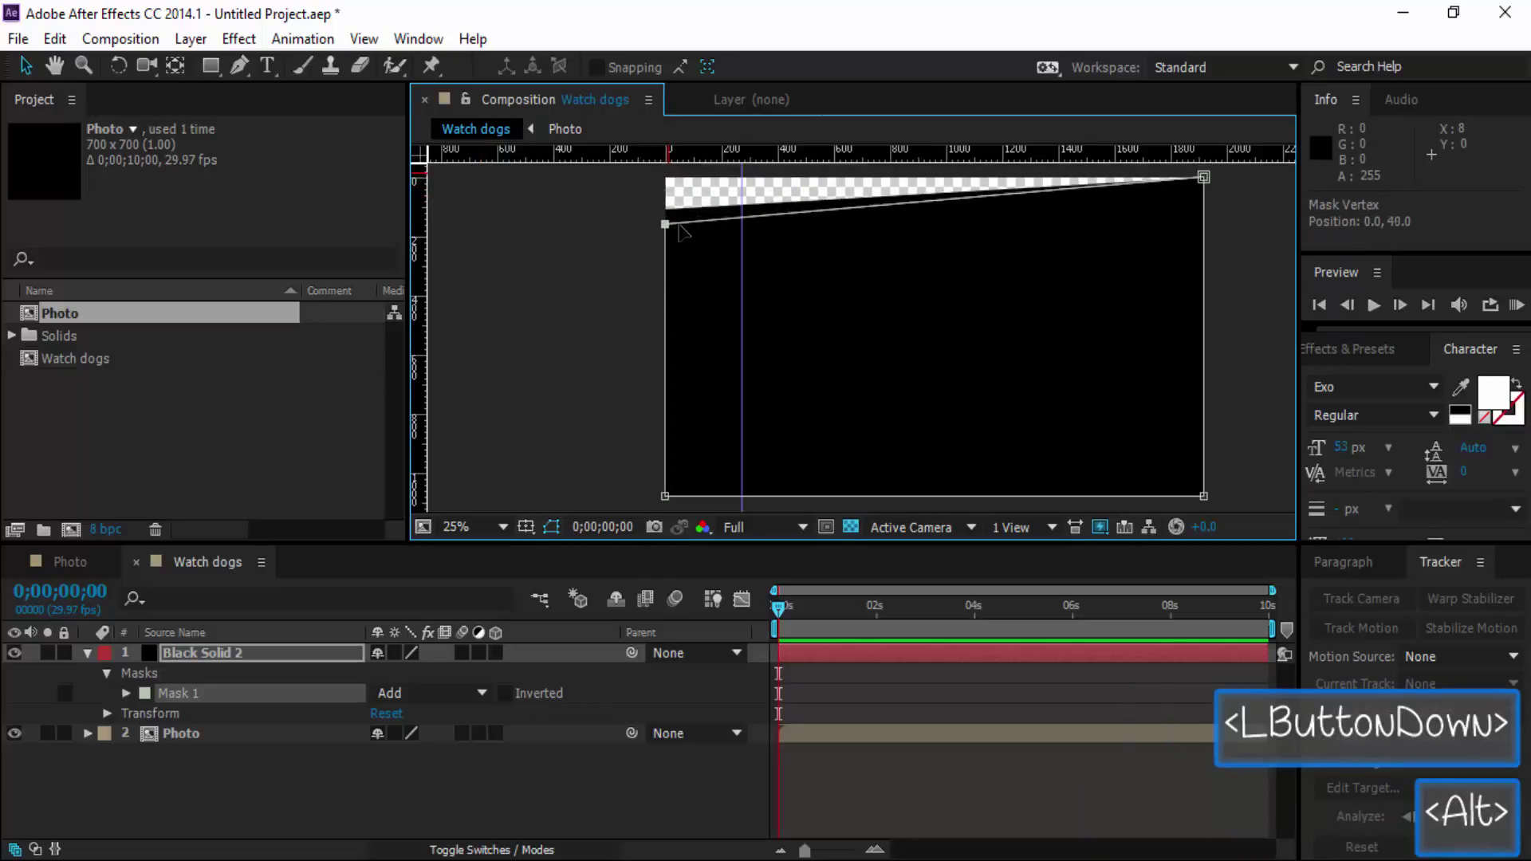
{"action": "key", "text": "ctrl+z"}
{"action": "key", "text": "ctrl+z"}
{"action": "left_click", "coordinate": [220, 75]}
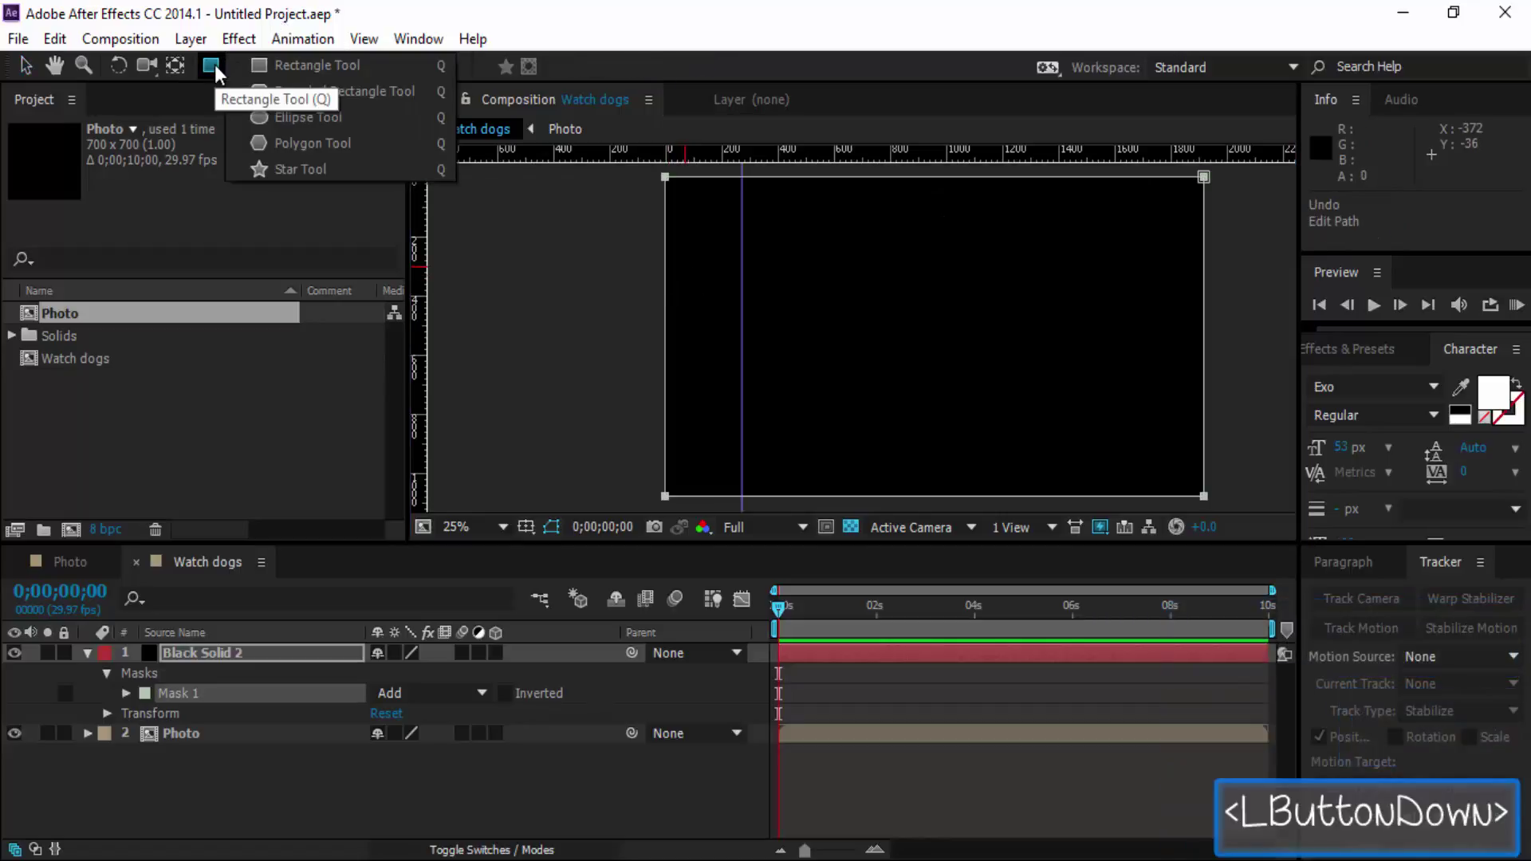
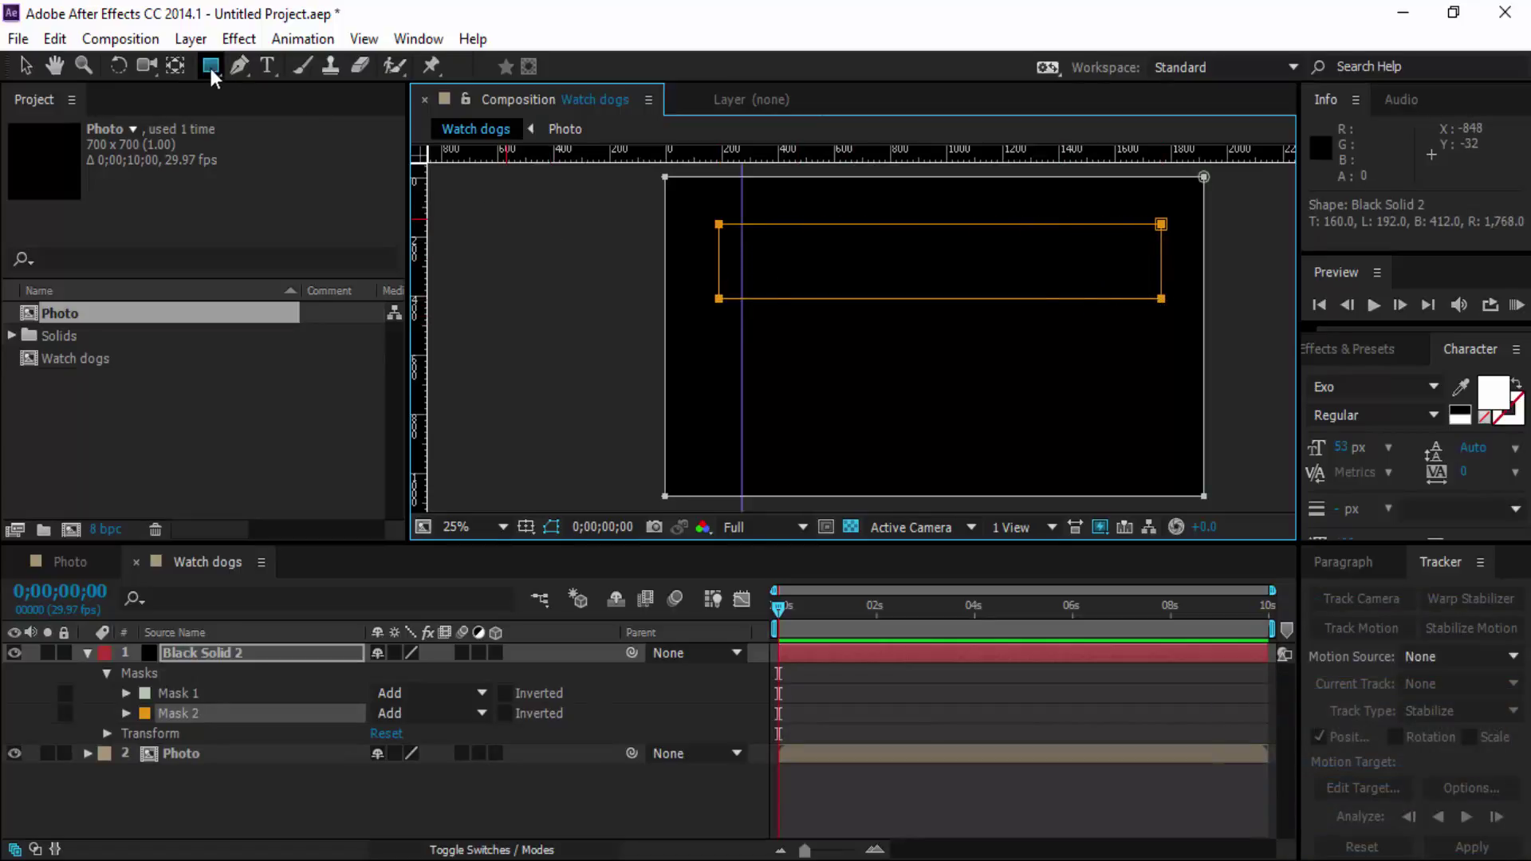
{"action": "left_click", "coordinate": [208, 704]}
{"action": "left_click", "coordinate": [511, 725]}
{"action": "left_click", "coordinate": [512, 697]}
{"action": "left_click", "coordinate": [513, 697]}
{"action": "left_click", "coordinate": [511, 728]}
{"action": "left_click", "coordinate": [184, 716]}
{"action": "key", "text": "Delete"}
Delete the remaining full-frame Mask 1 so Black Solid 2 is left maskless.
{"action": "left_click", "coordinate": [191, 696]}
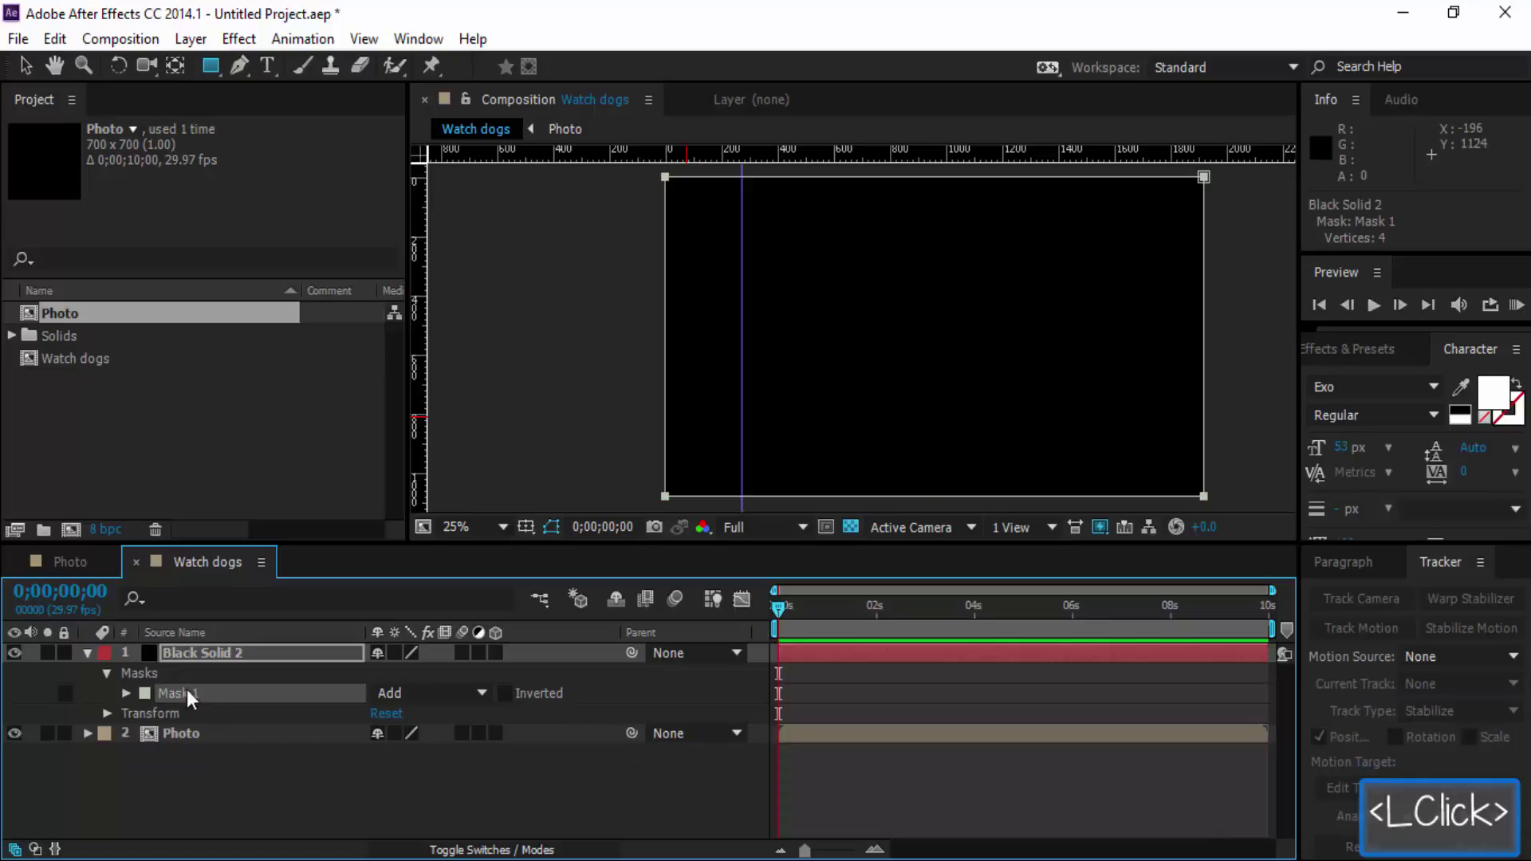
{"action": "left_click", "coordinate": [502, 703]}
{"action": "left_click", "coordinate": [507, 699]}
{"action": "key", "text": "Delete"}
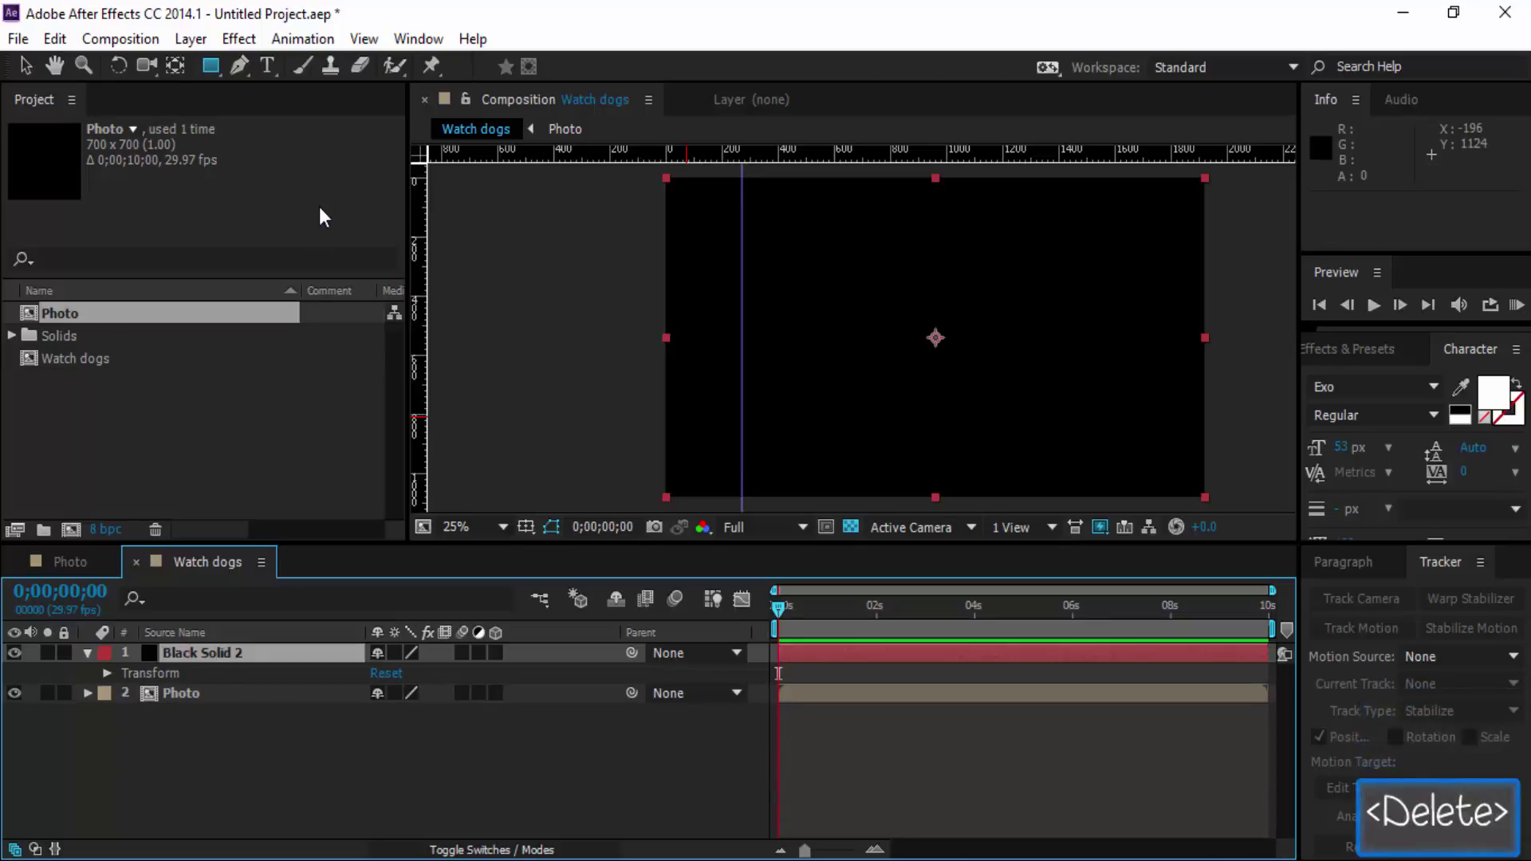
{"action": "left_click", "coordinate": [216, 71]}
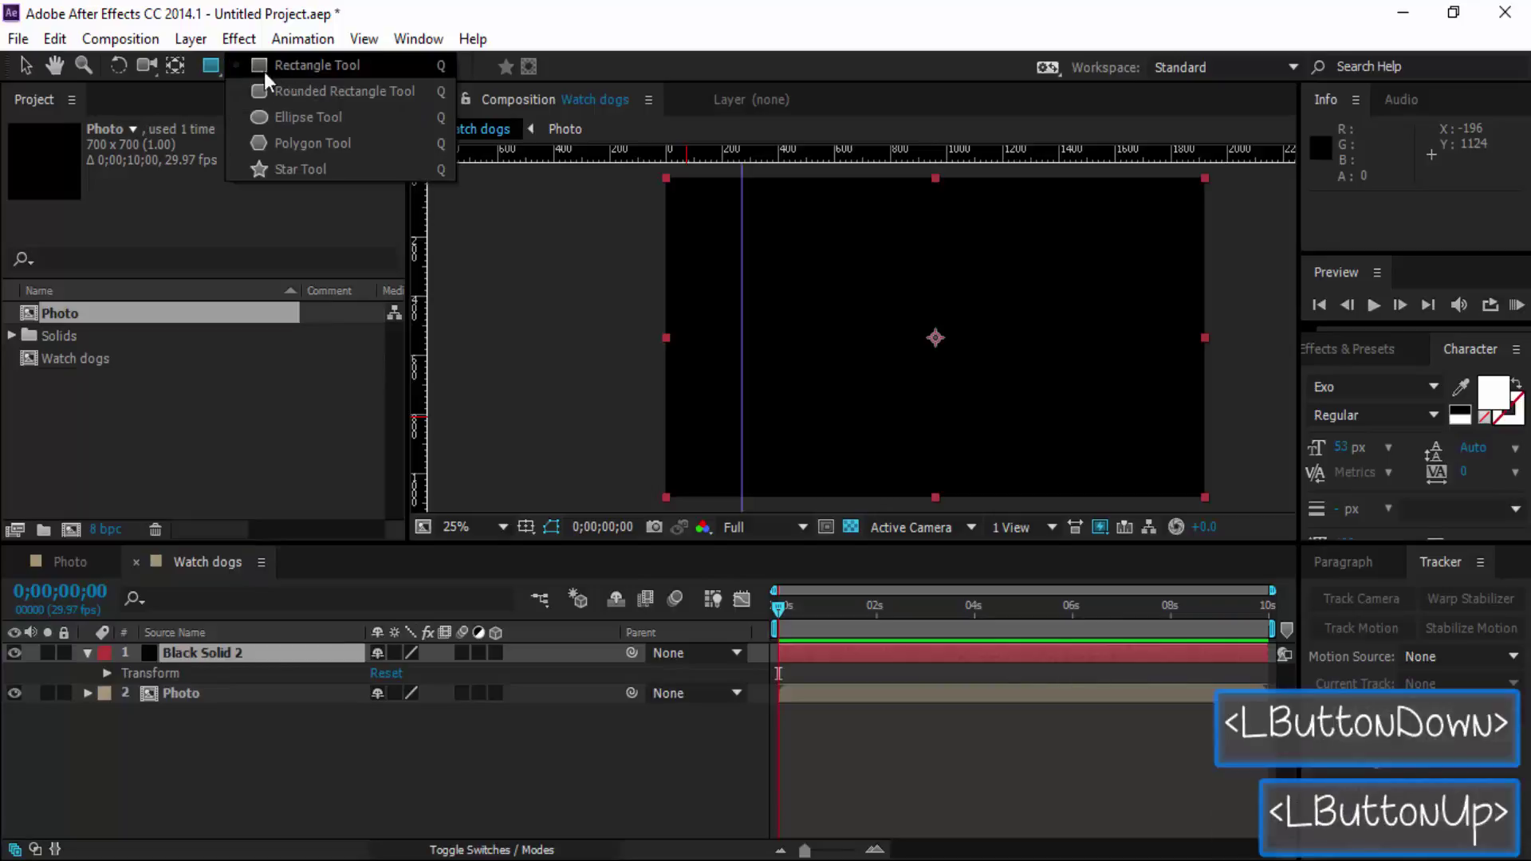
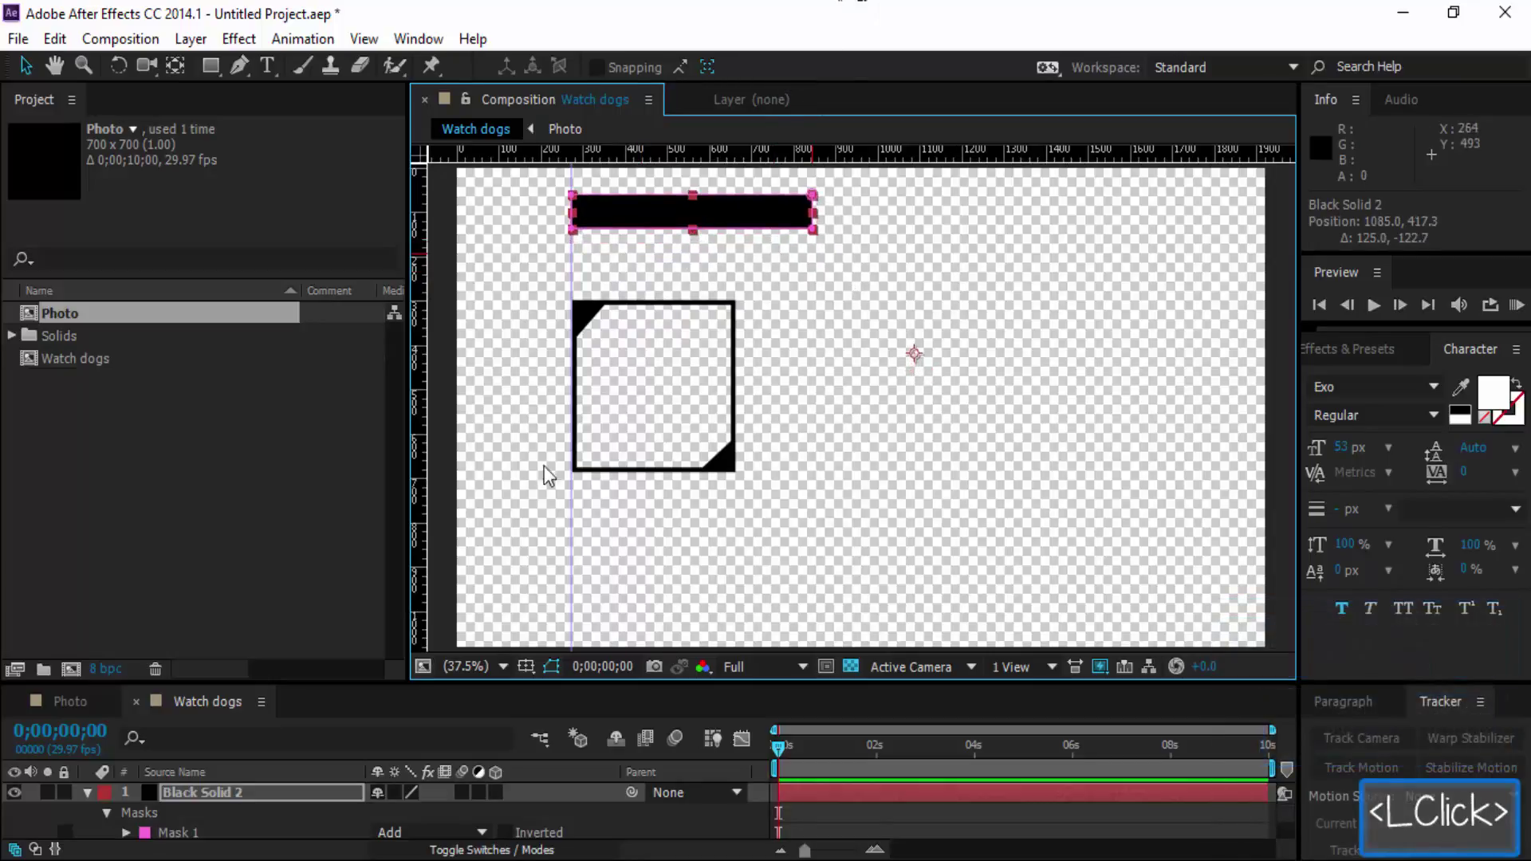
Deselect the masked black bar above the photo and collapse the solid's layer properties.
{"action": "left_click", "coordinate": [99, 802]}
{"action": "left_click", "coordinate": [94, 802]}
{"action": "double_click", "coordinate": [240, 842]}
{"action": "left_click", "coordinate": [780, 754]}
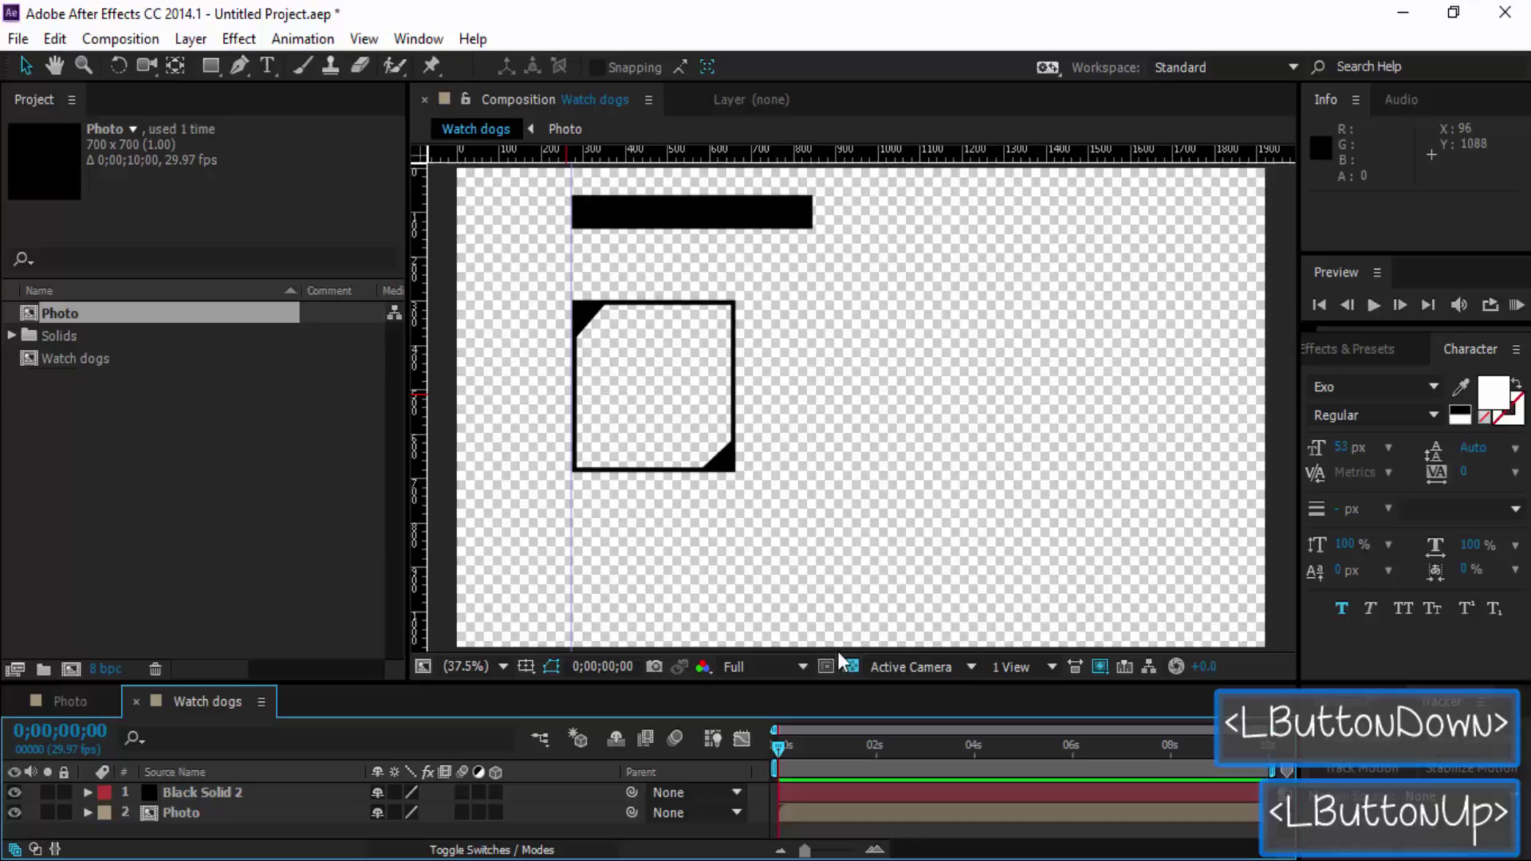
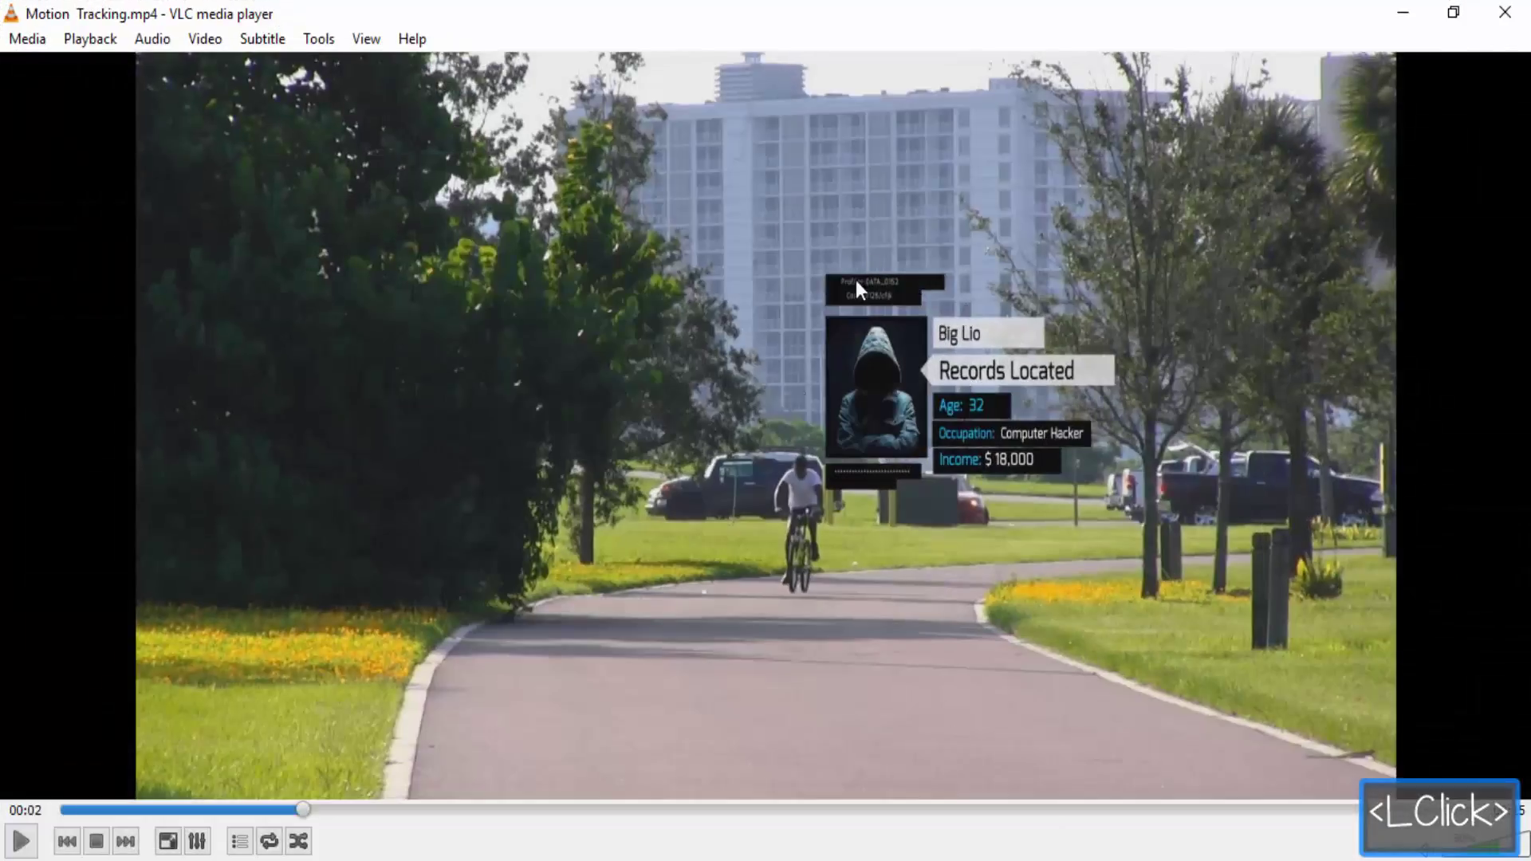
Pause the reference clip, jump back near its start and play it again.
{"action": "key", "text": "space"}
{"action": "key", "text": "space"}
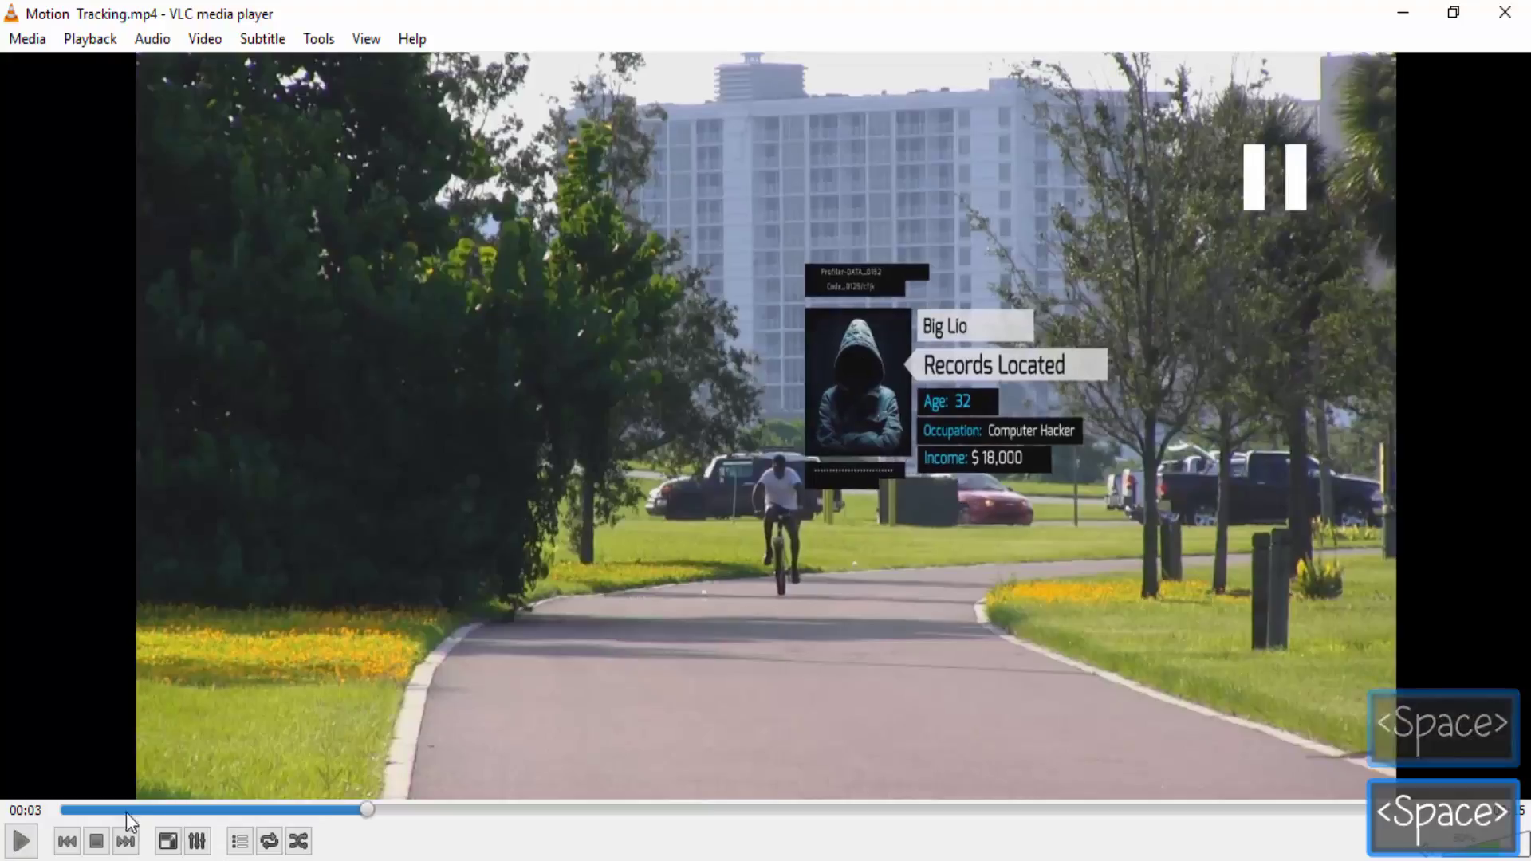
{"action": "left_click", "coordinate": [138, 810]}
{"action": "key", "text": "space"}
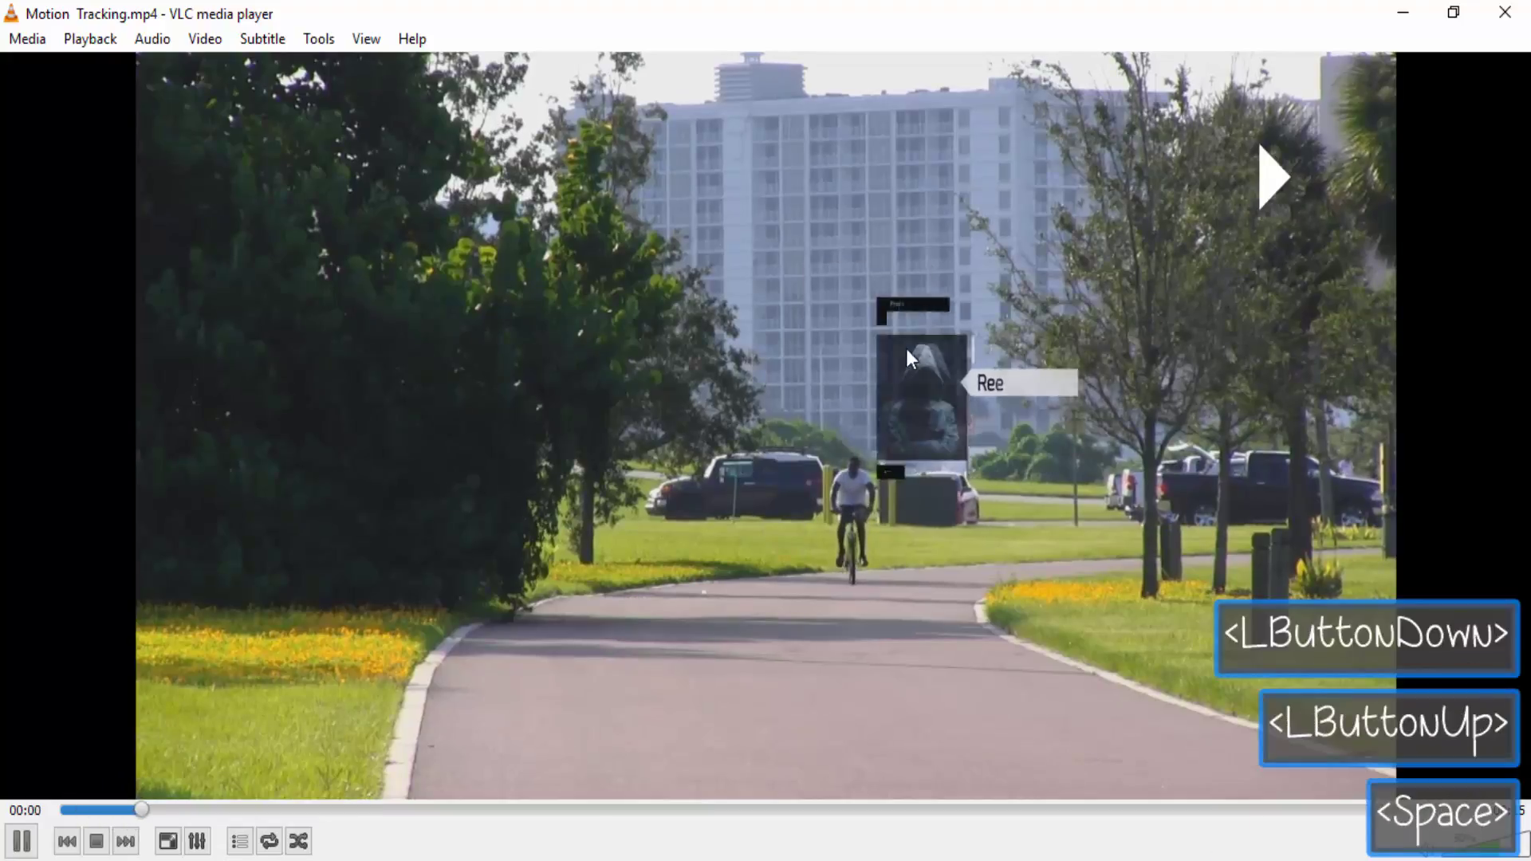
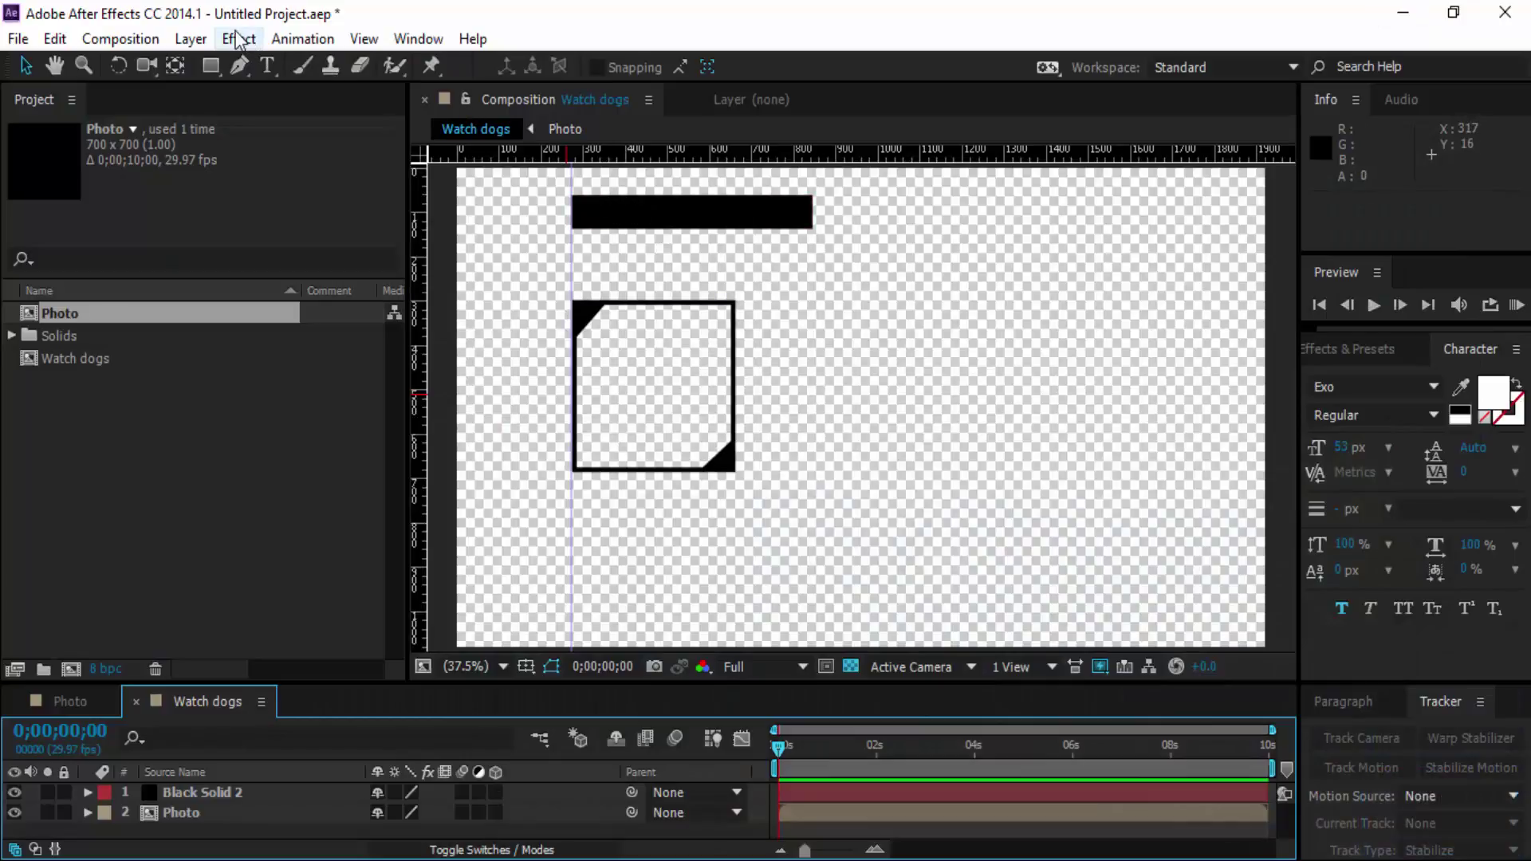
Select the Black Solid 2 bar layer and bring up the Effect menu for Linear Wipe.
{"action": "left_click", "coordinate": [230, 45]}
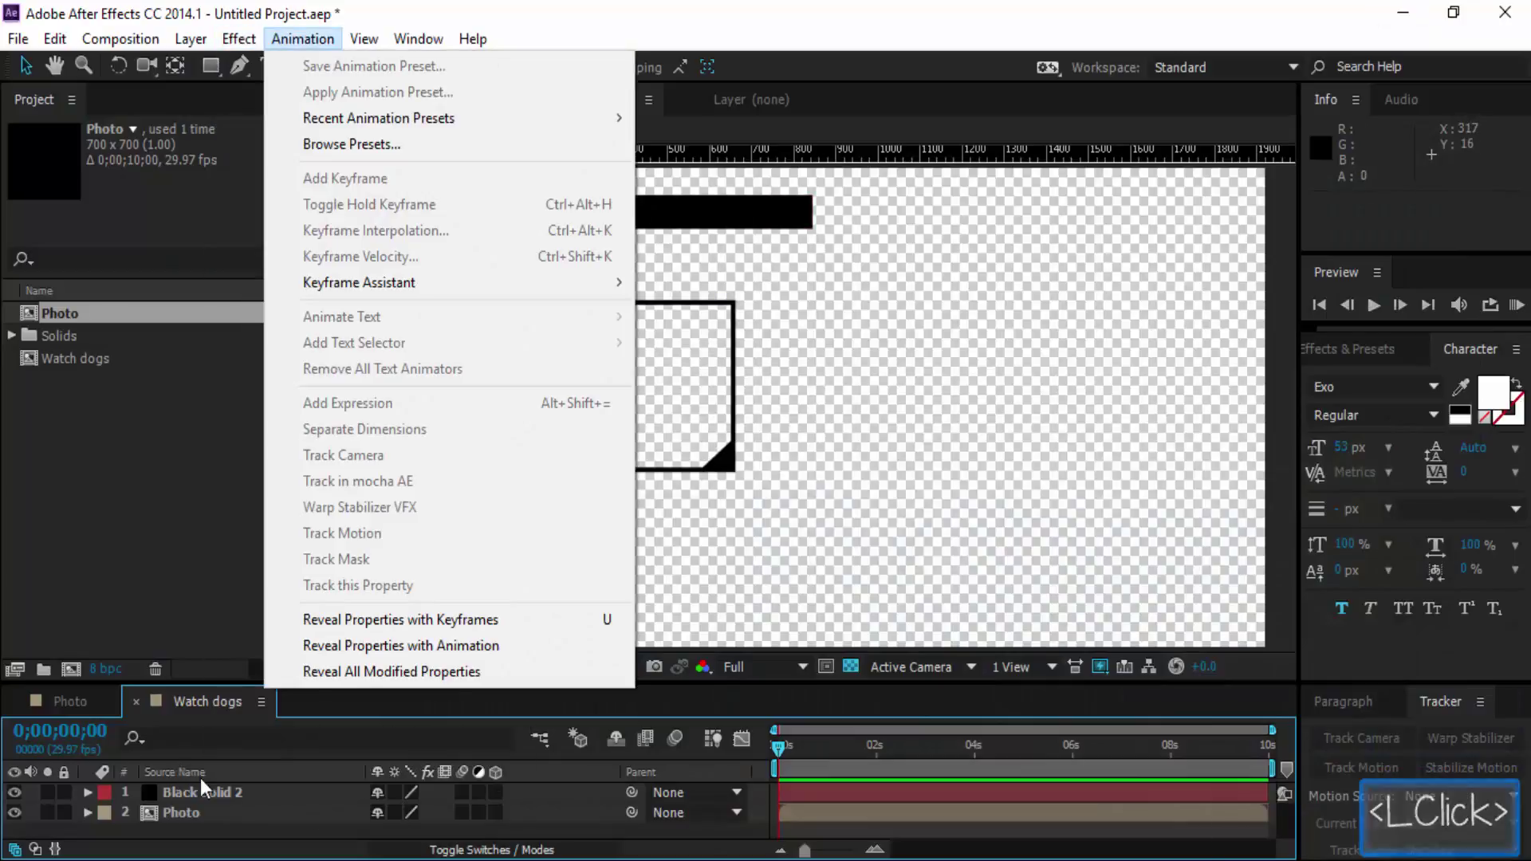
{"action": "left_click", "coordinate": [235, 801]}
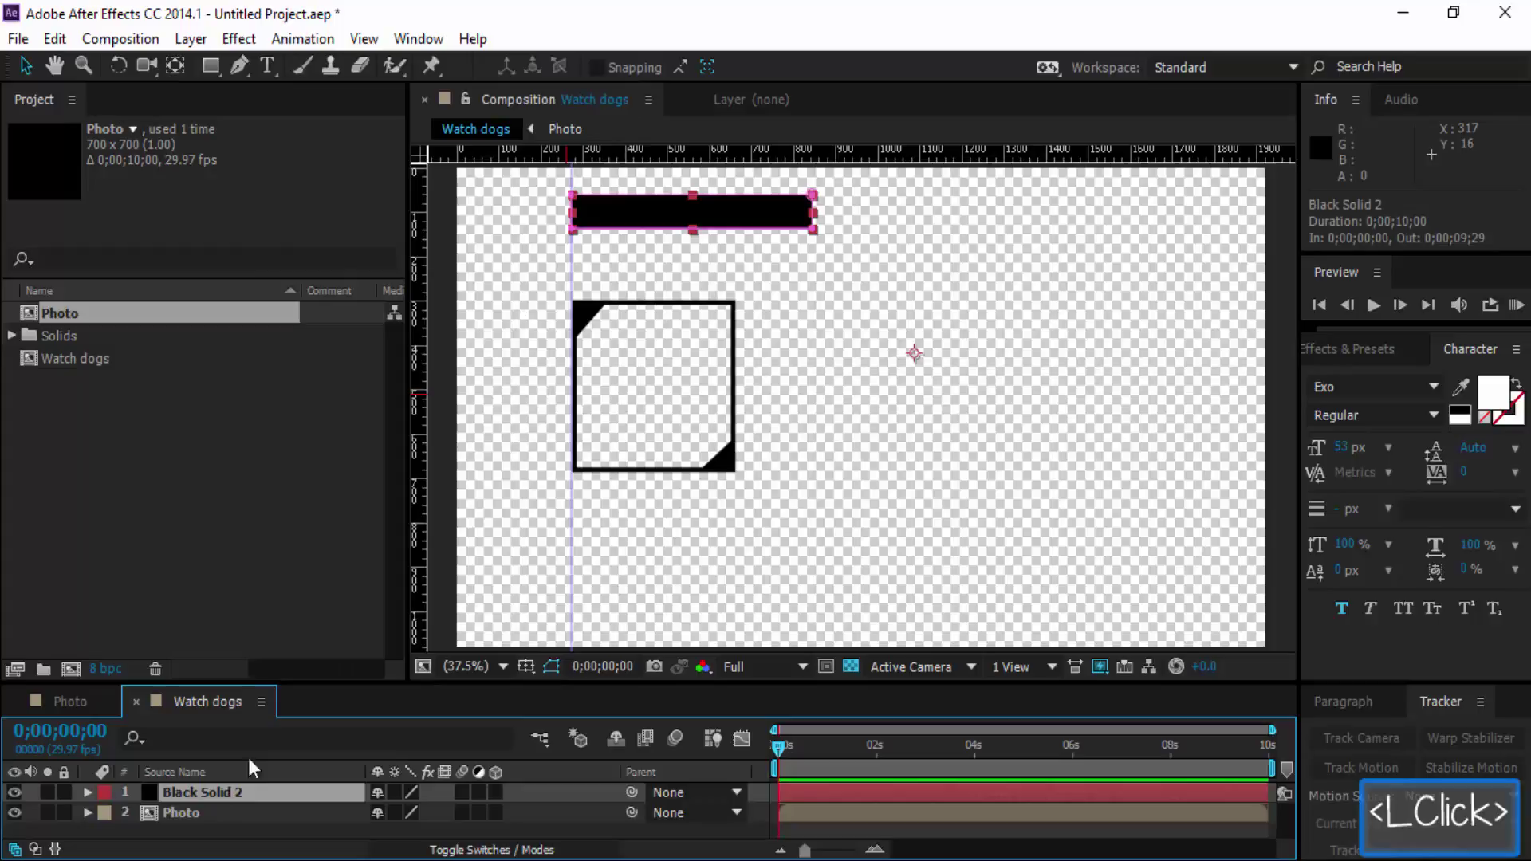
{"action": "left_click", "coordinate": [252, 43]}
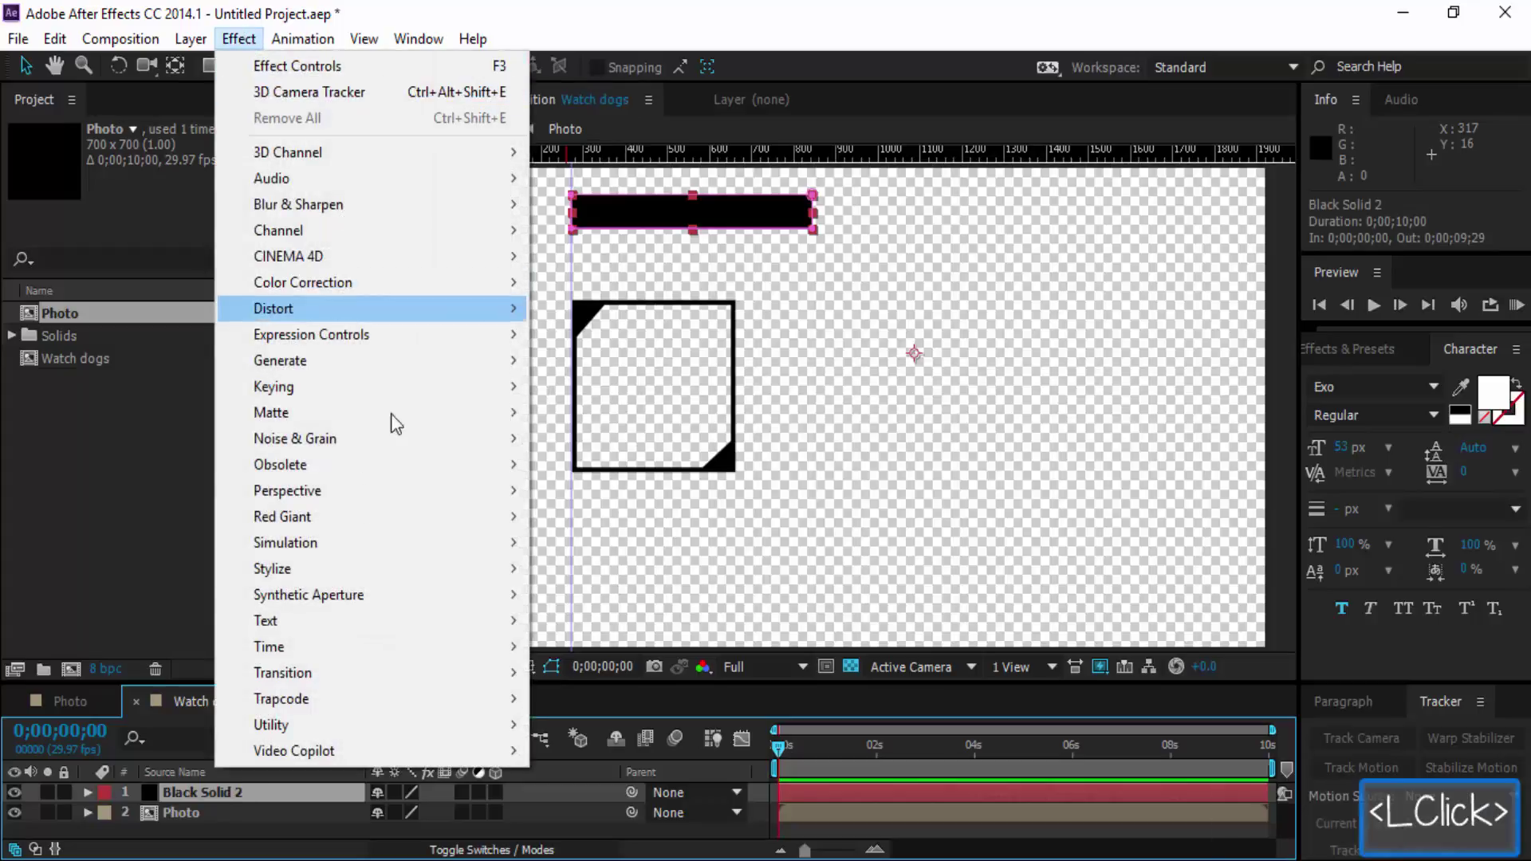
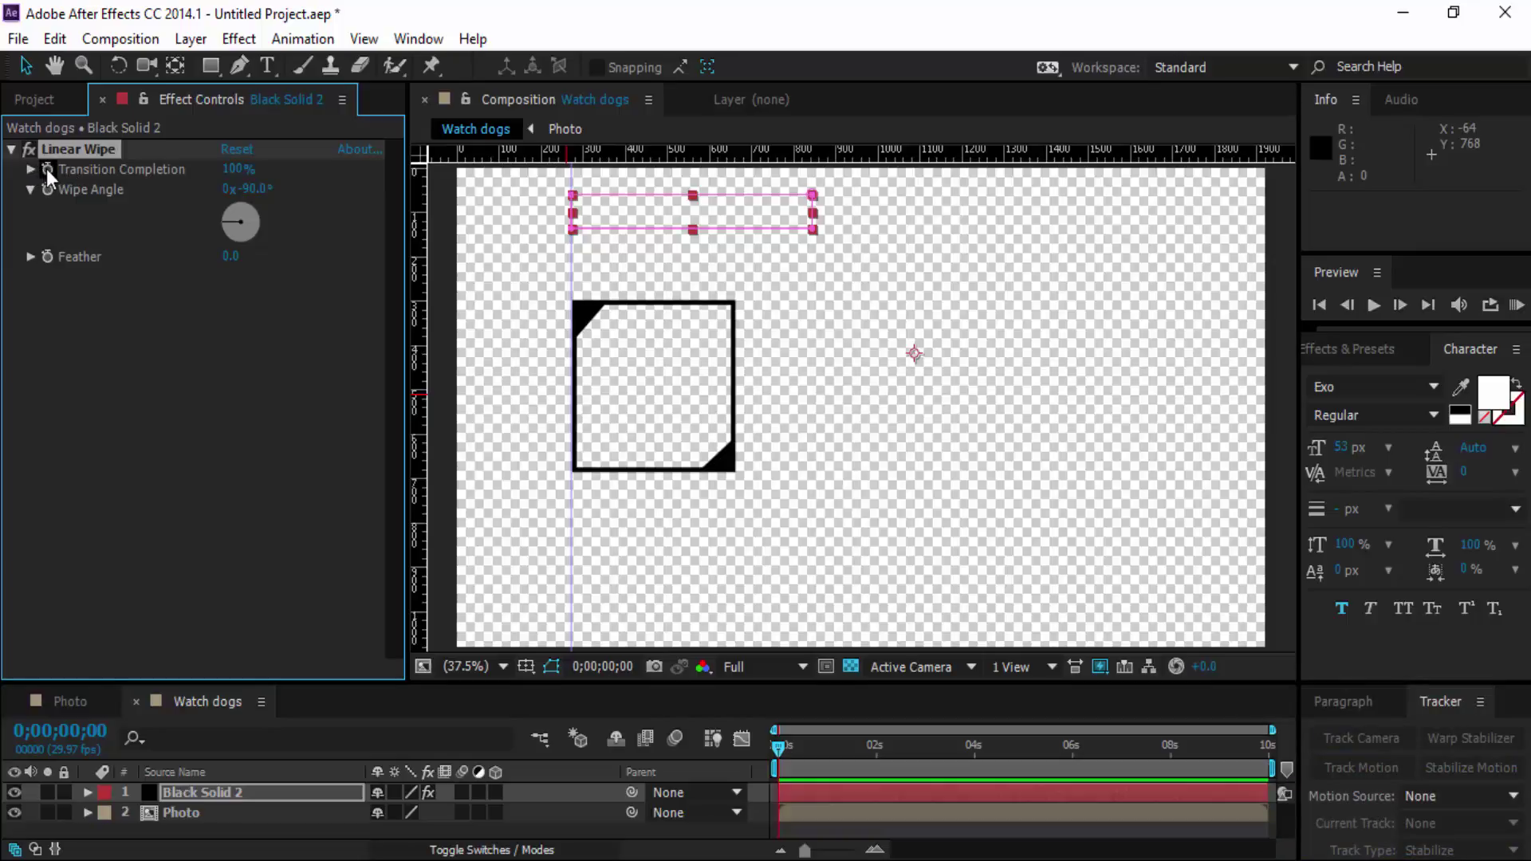
Set Linear Wipe to 100% at -90° and start keyframing Transition Completion at 0s.
{"action": "left_click", "coordinate": [782, 754]}
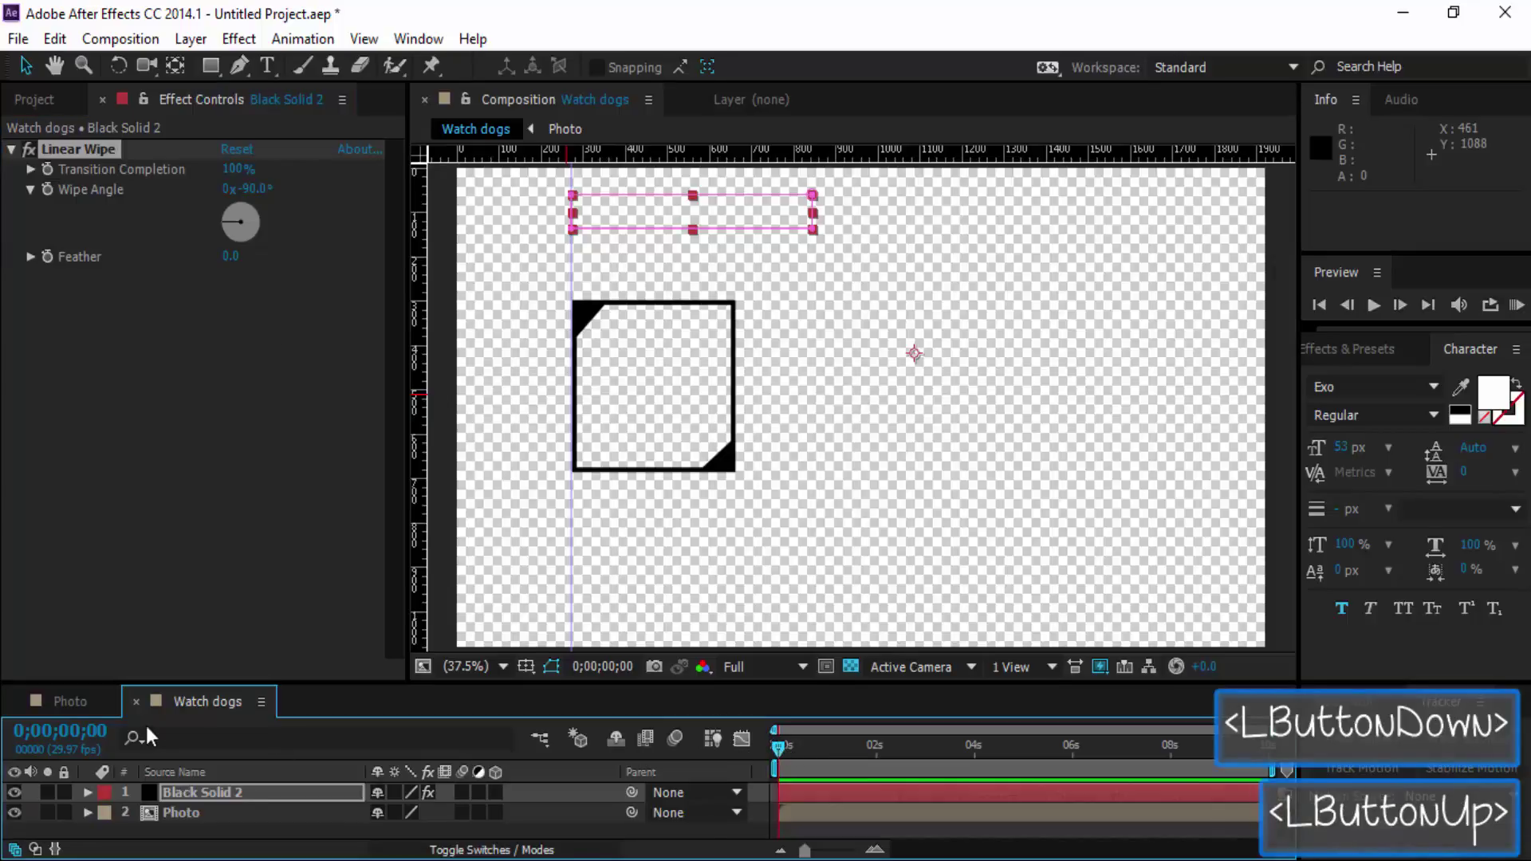
{"action": "left_click", "coordinate": [206, 396]}
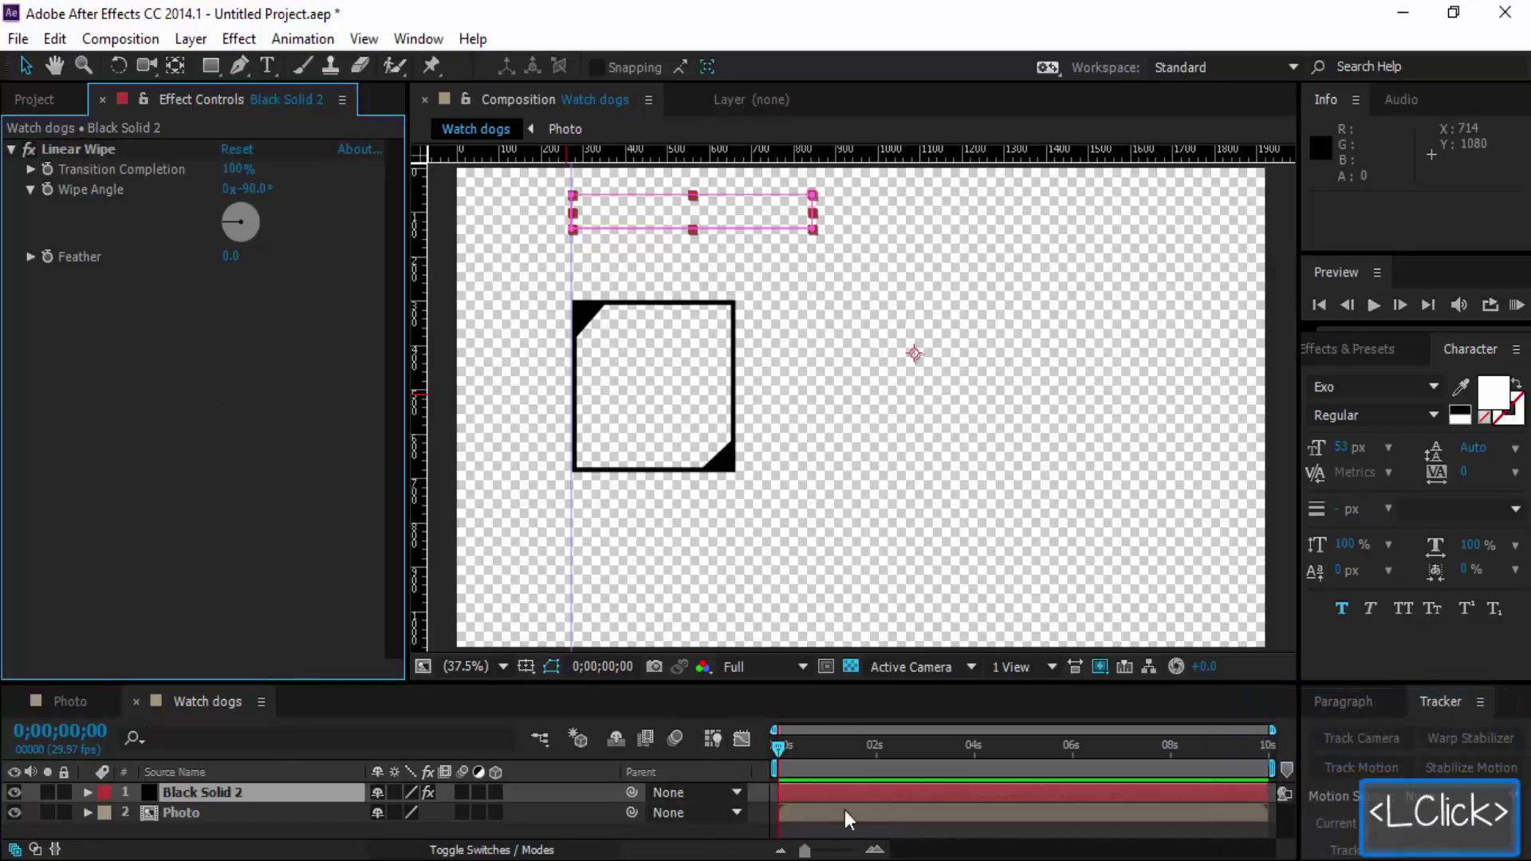
{"action": "left_click", "coordinate": [785, 761]}
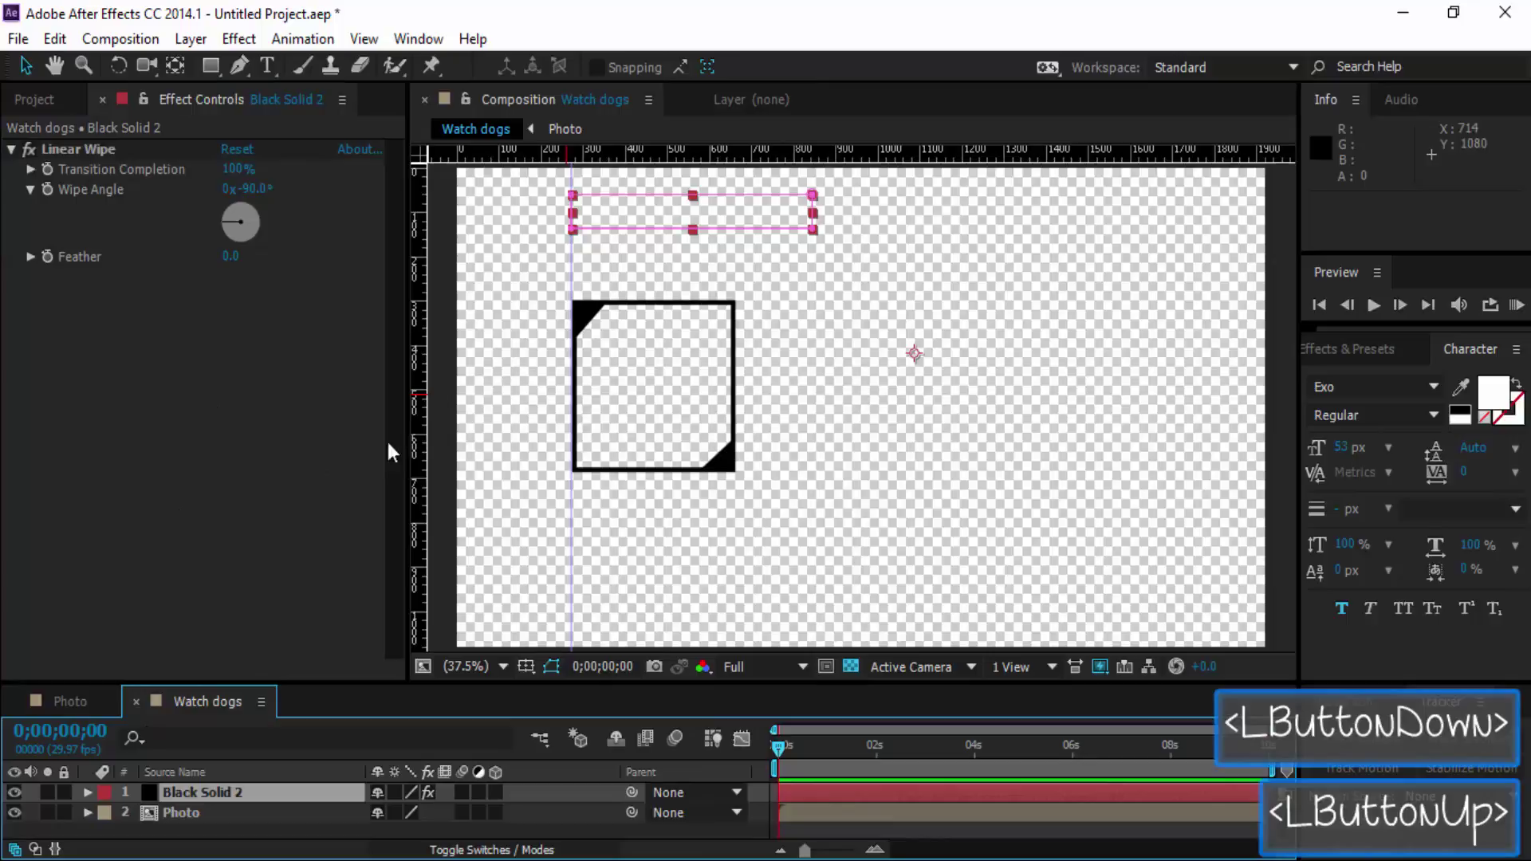
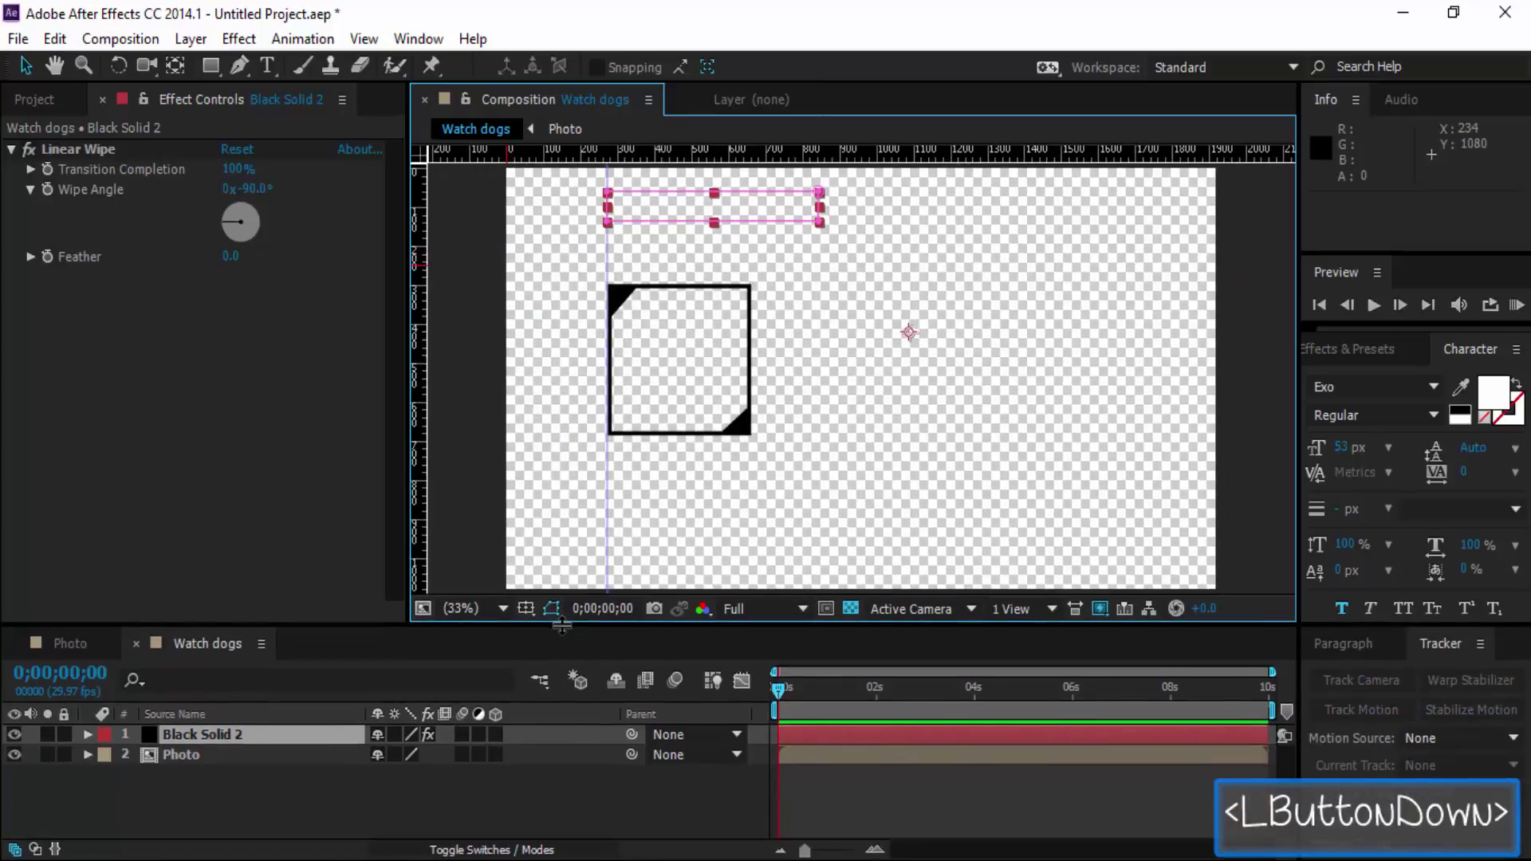
{"action": "left_click", "coordinate": [500, 610]}
{"action": "left_click", "coordinate": [500, 579]}
{"action": "left_click", "coordinate": [225, 454]}
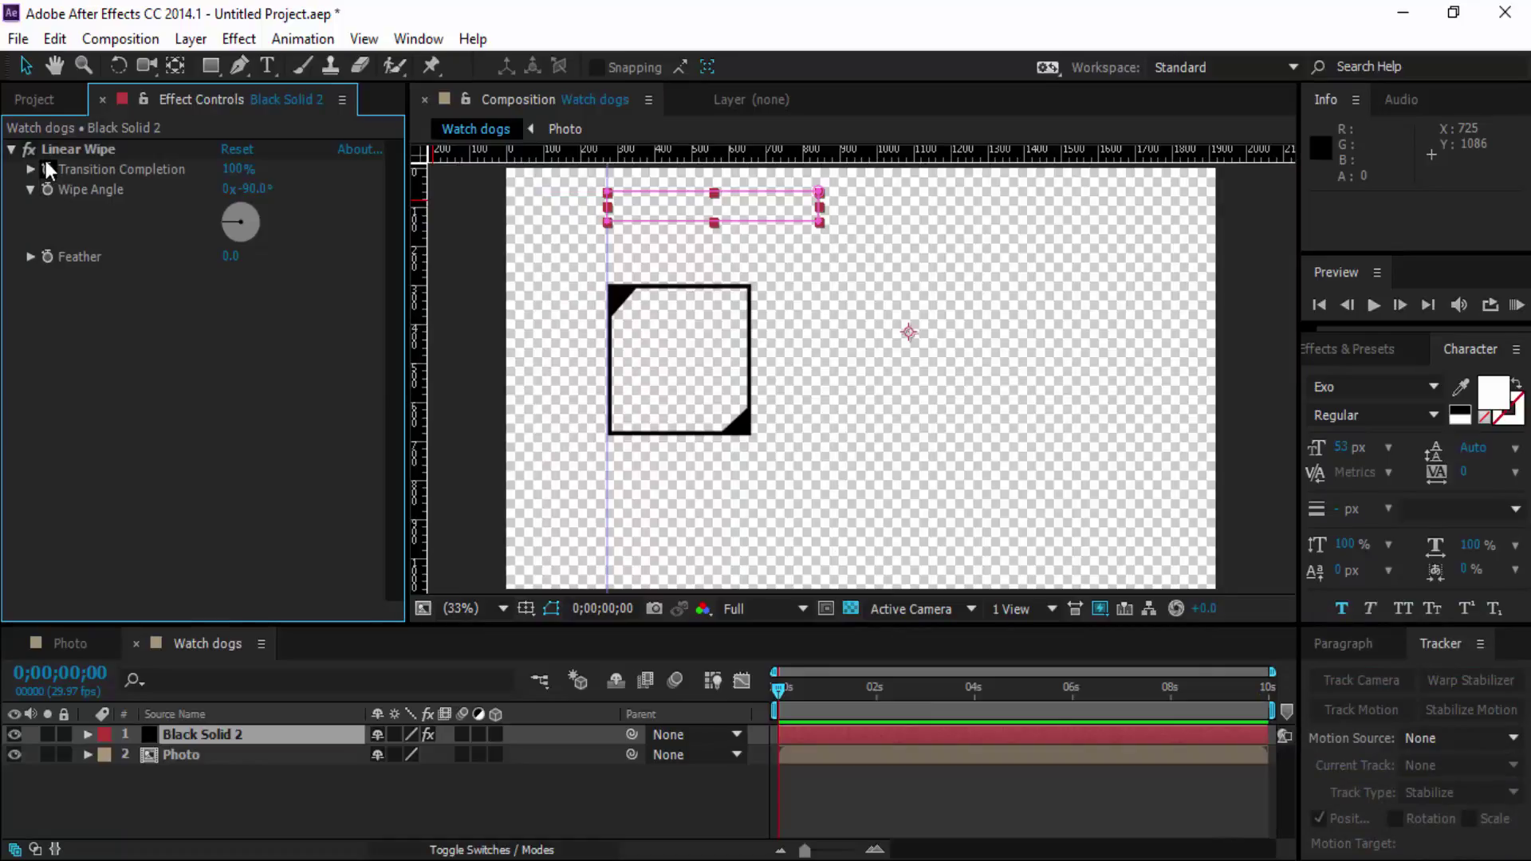
Move the time indicator to about one second for the 0% end keyframe.
{"action": "left_click", "coordinate": [51, 167]}
{"action": "left_click", "coordinate": [784, 699]}
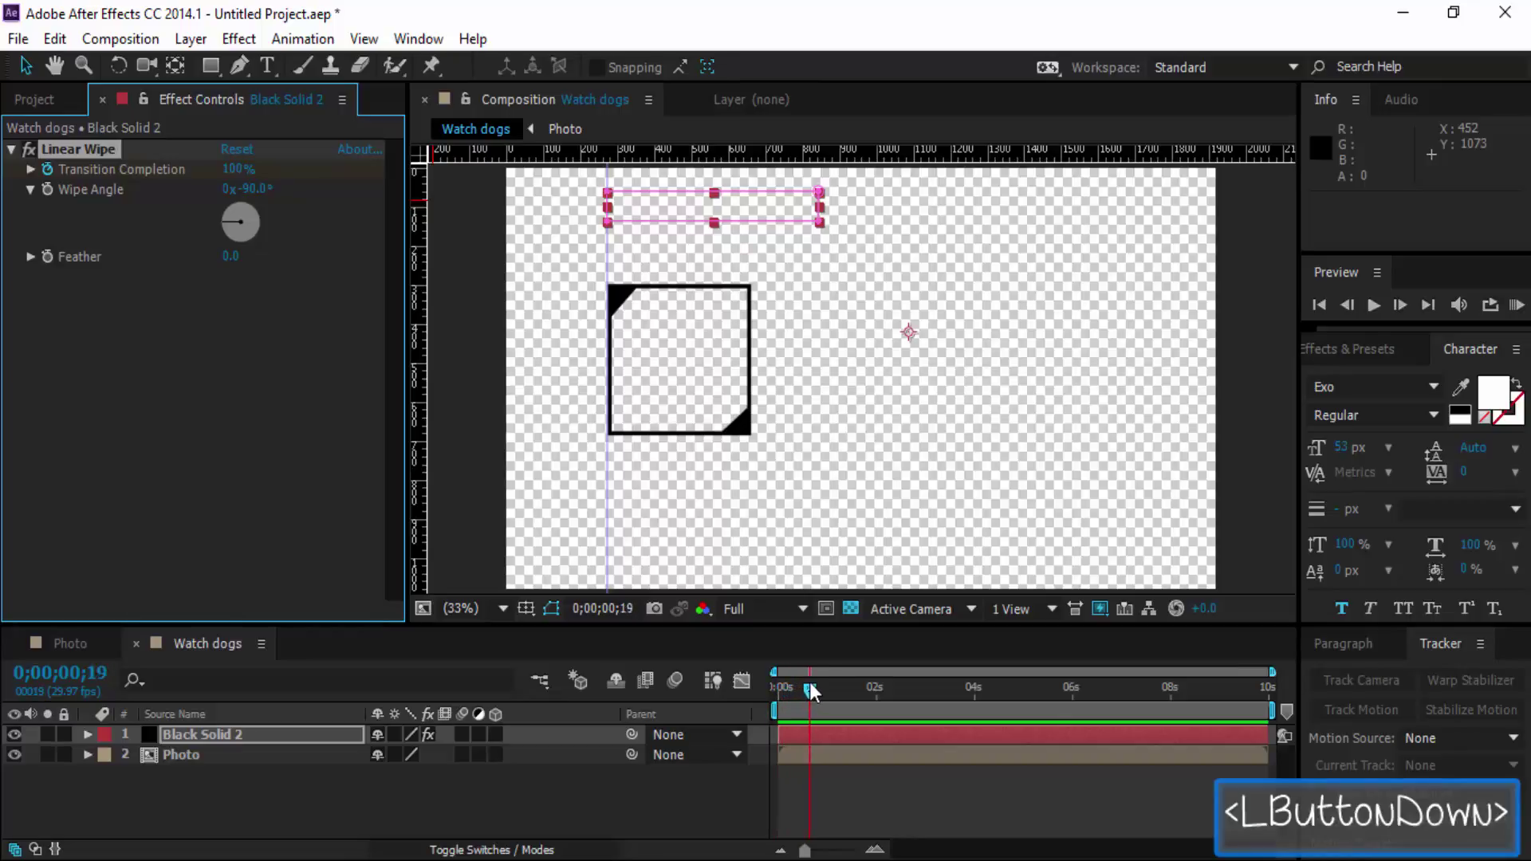
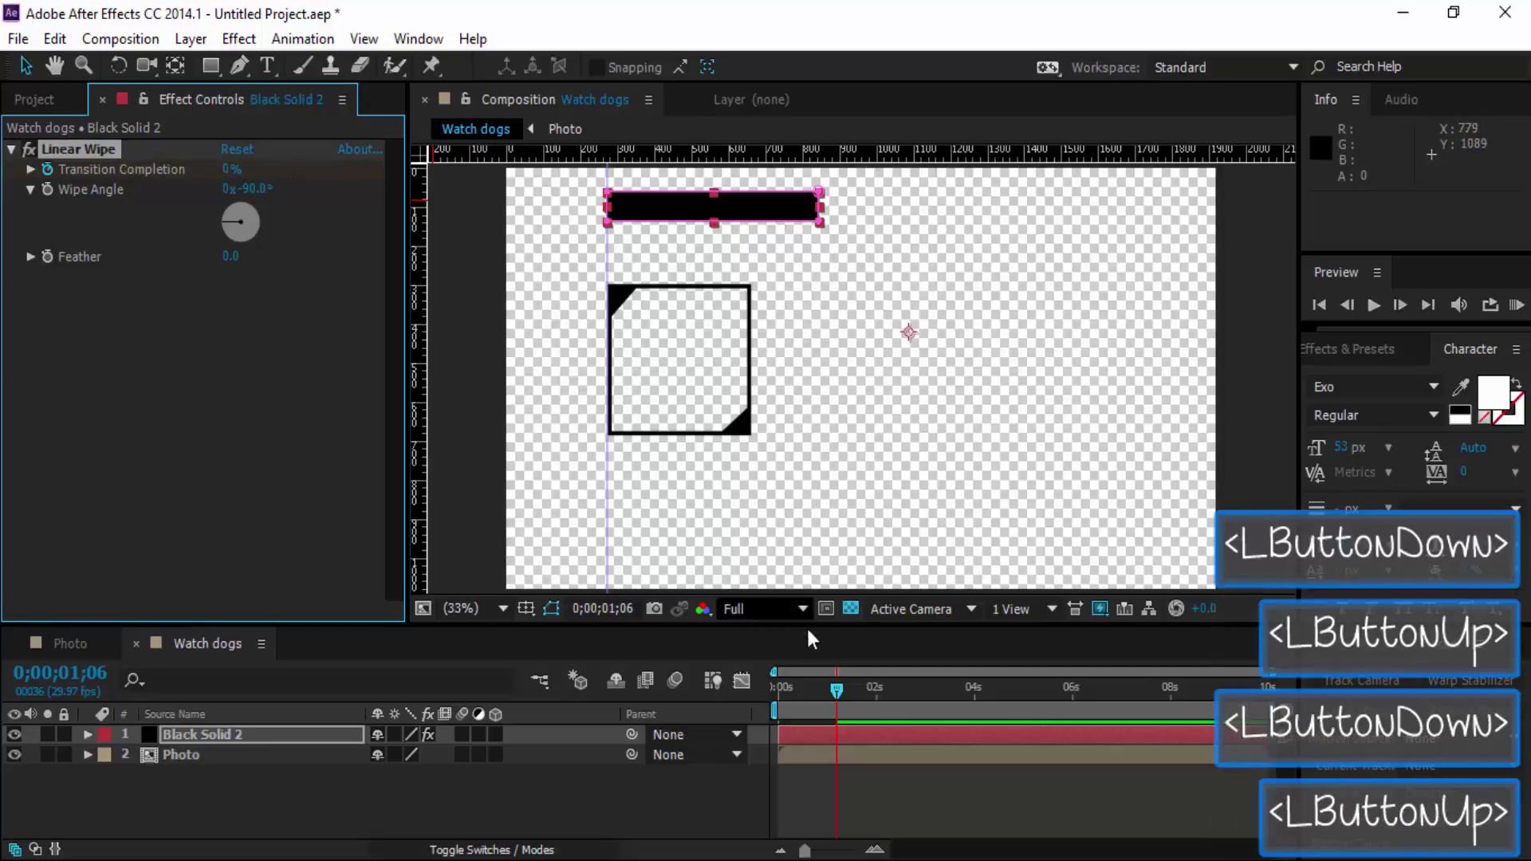
Preview the bar's wipe-in and reveal Black Solid 2's animated Transition Completion keyframes.
{"action": "left_click", "coordinate": [846, 702]}
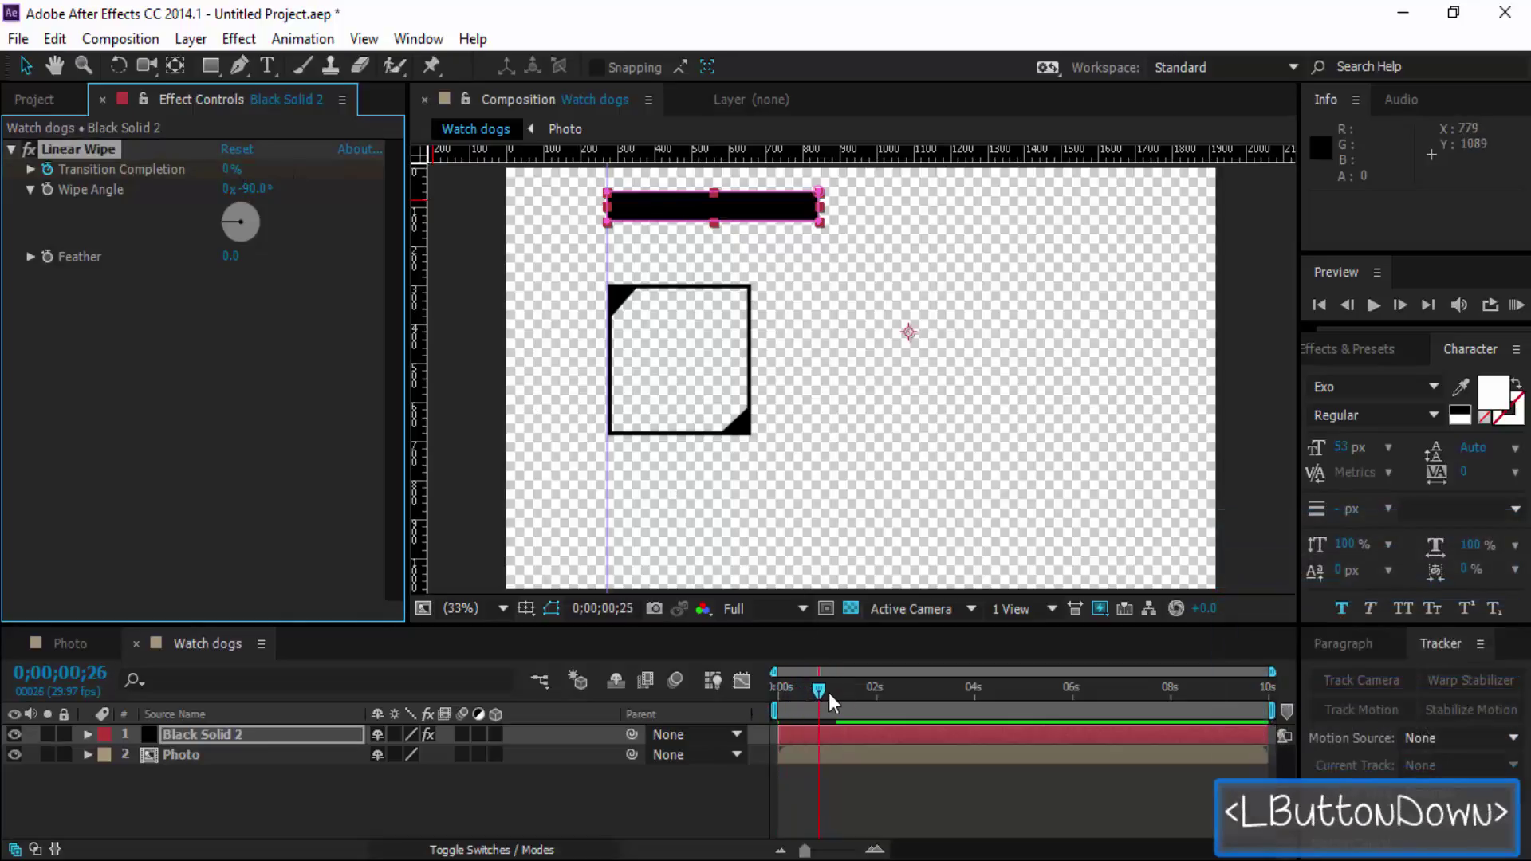
{"action": "double_click", "coordinate": [484, 792]}
{"action": "key", "text": "space"}
{"action": "key", "text": "space"}
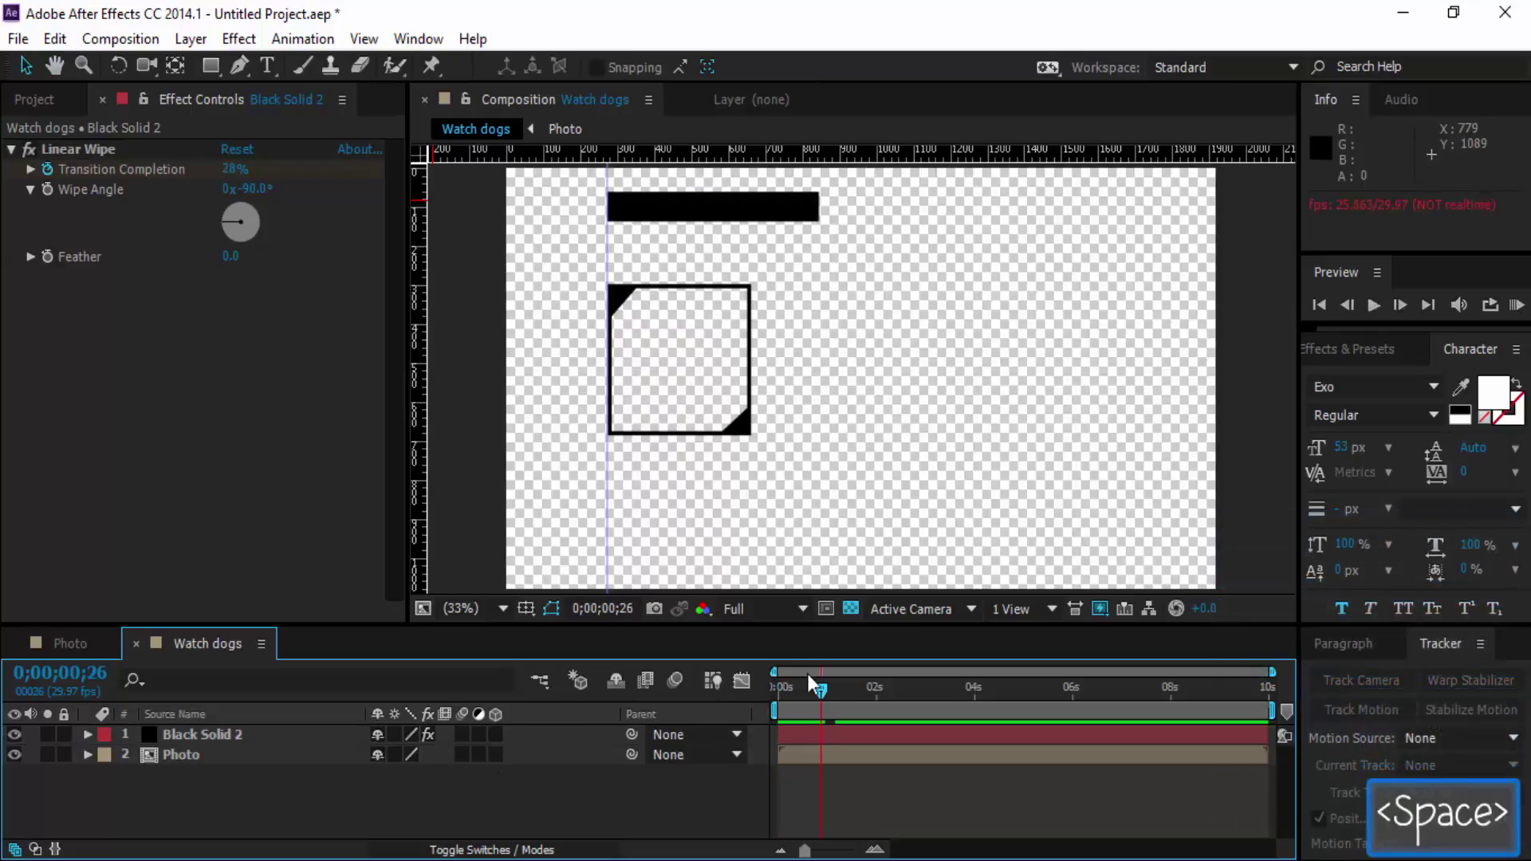
{"action": "left_click", "coordinate": [803, 694]}
{"action": "key", "text": "space"}
{"action": "key", "text": "space"}
{"action": "left_click", "coordinate": [200, 752]}
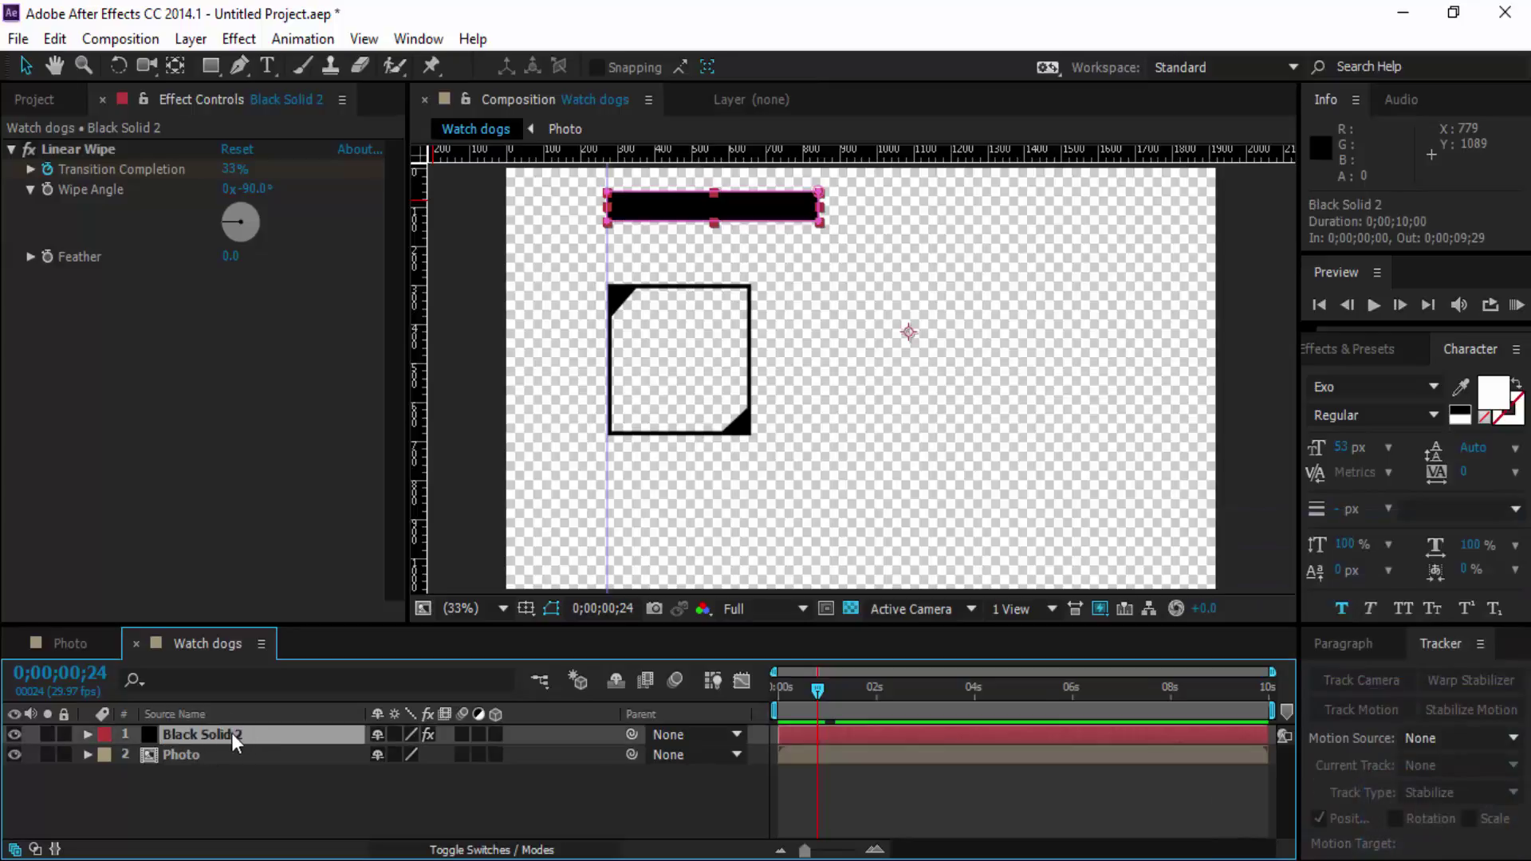
{"action": "key", "text": "u"}
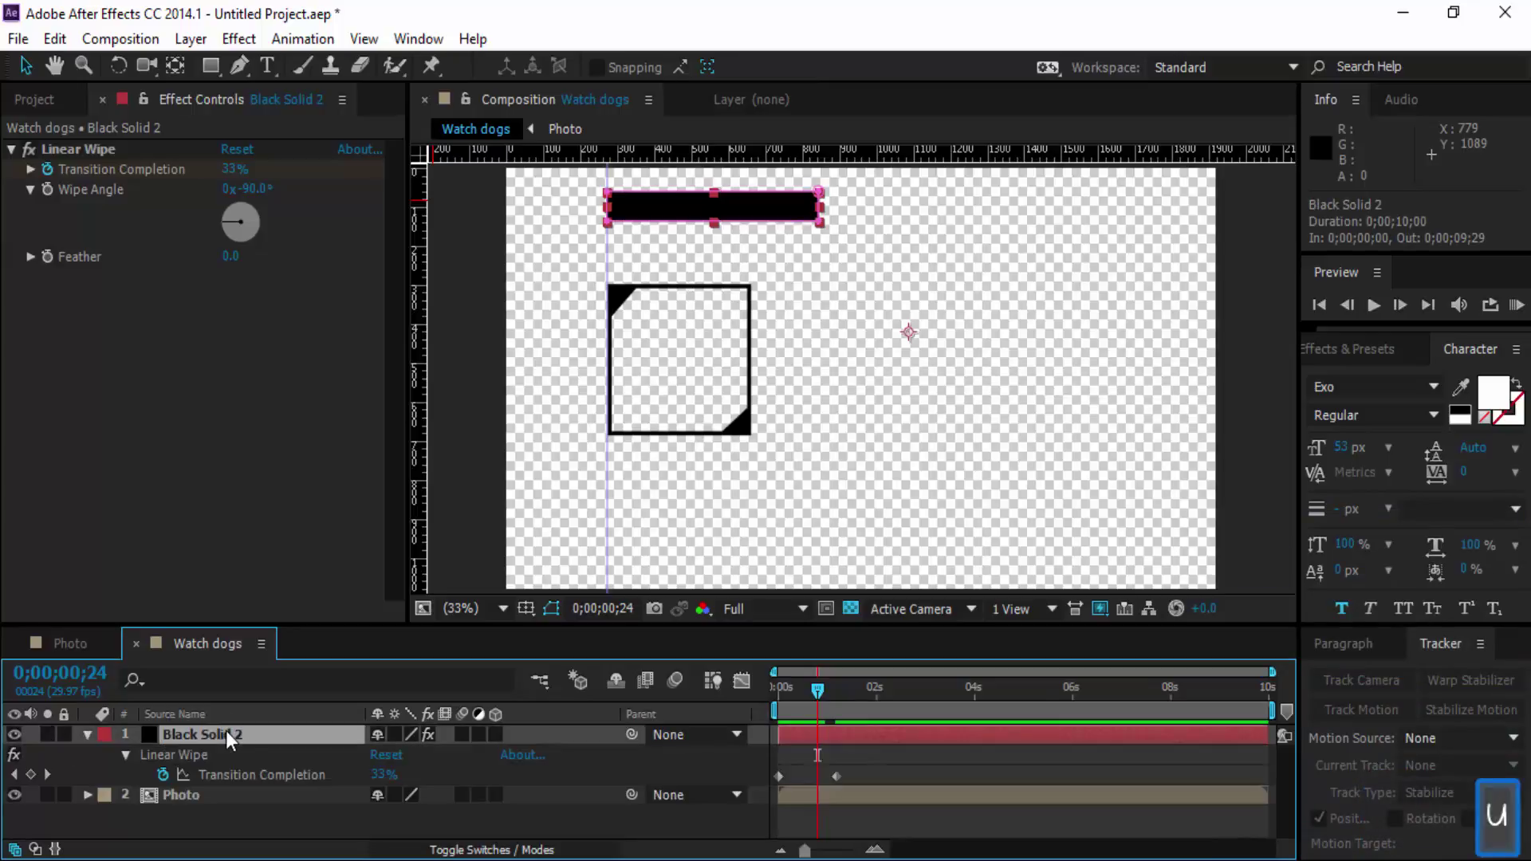
Apply Easy Ease to both wipe keyframes and show their speed graph.
{"action": "left_click", "coordinate": [857, 777]}
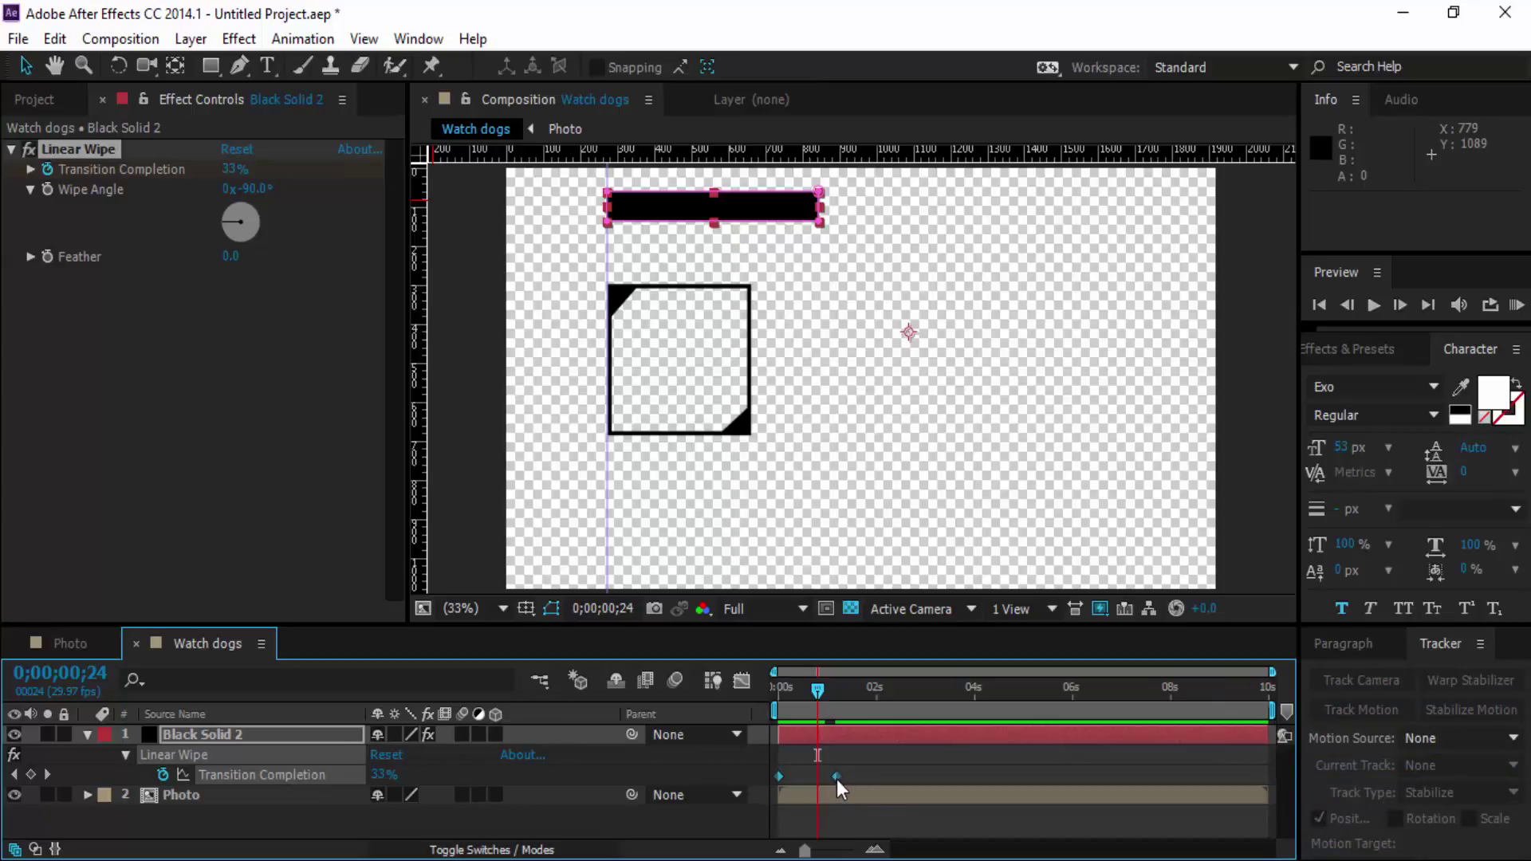
{"action": "key", "text": "F9"}
{"action": "left_click", "coordinate": [779, 789]}
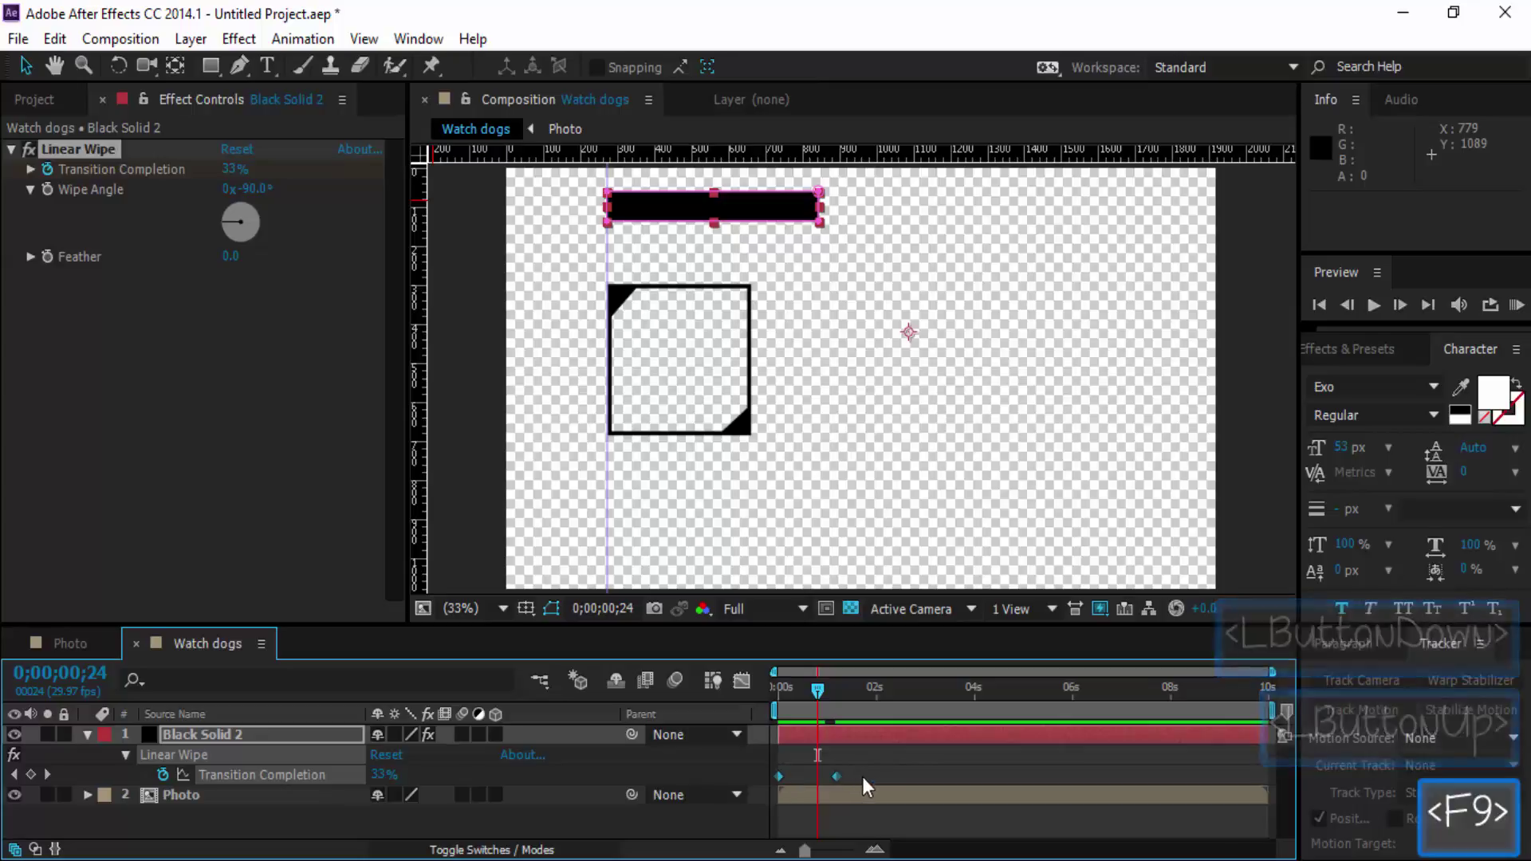
{"action": "right_click", "coordinate": [842, 783]}
{"action": "right_click", "coordinate": [844, 784]}
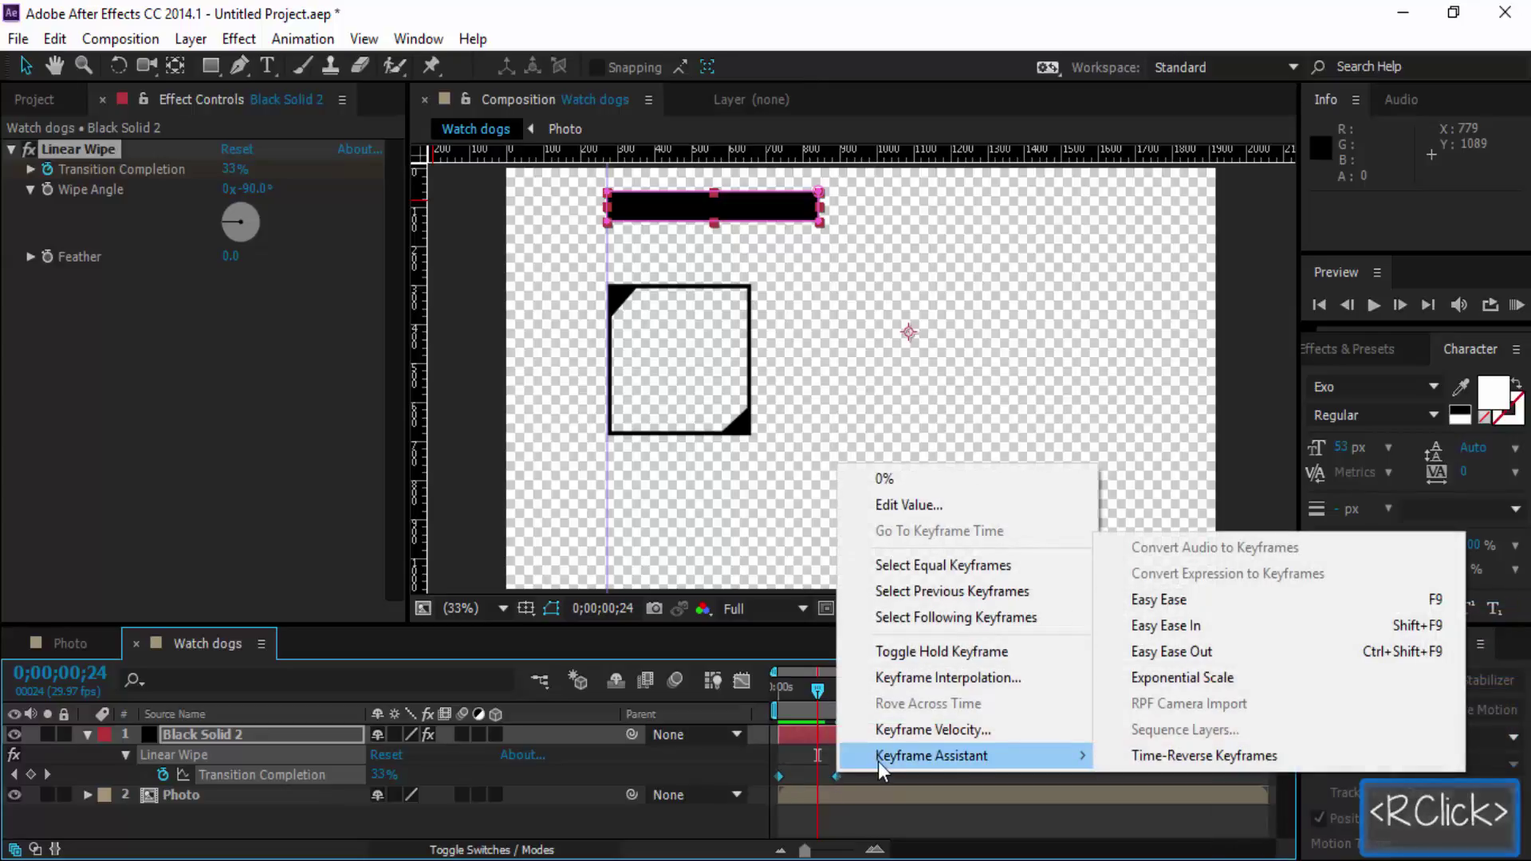
{"action": "double_click", "coordinate": [1270, 616]}
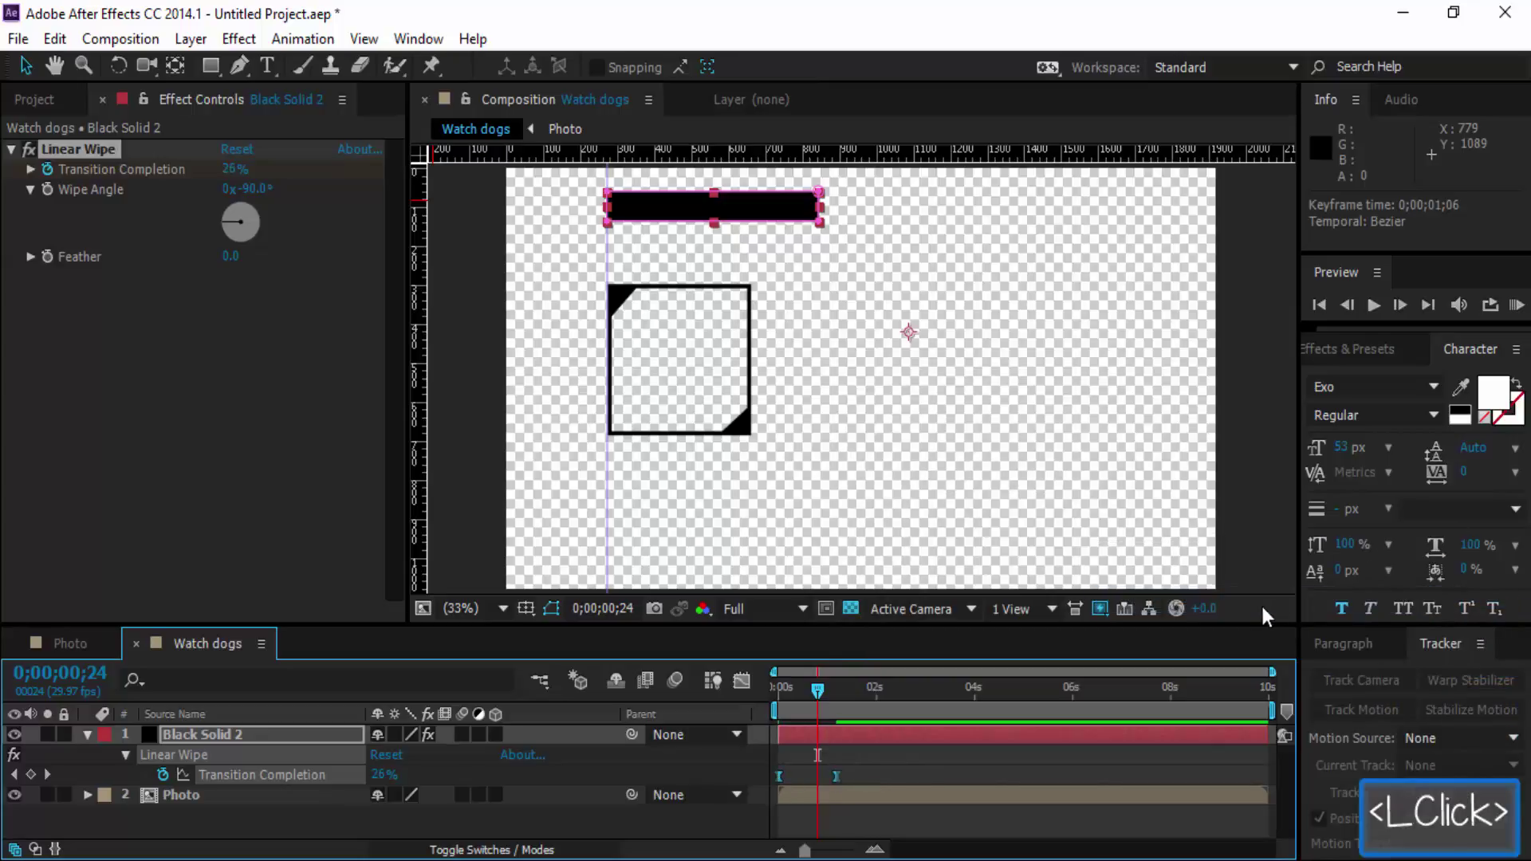
{"action": "double_click", "coordinate": [761, 686]}
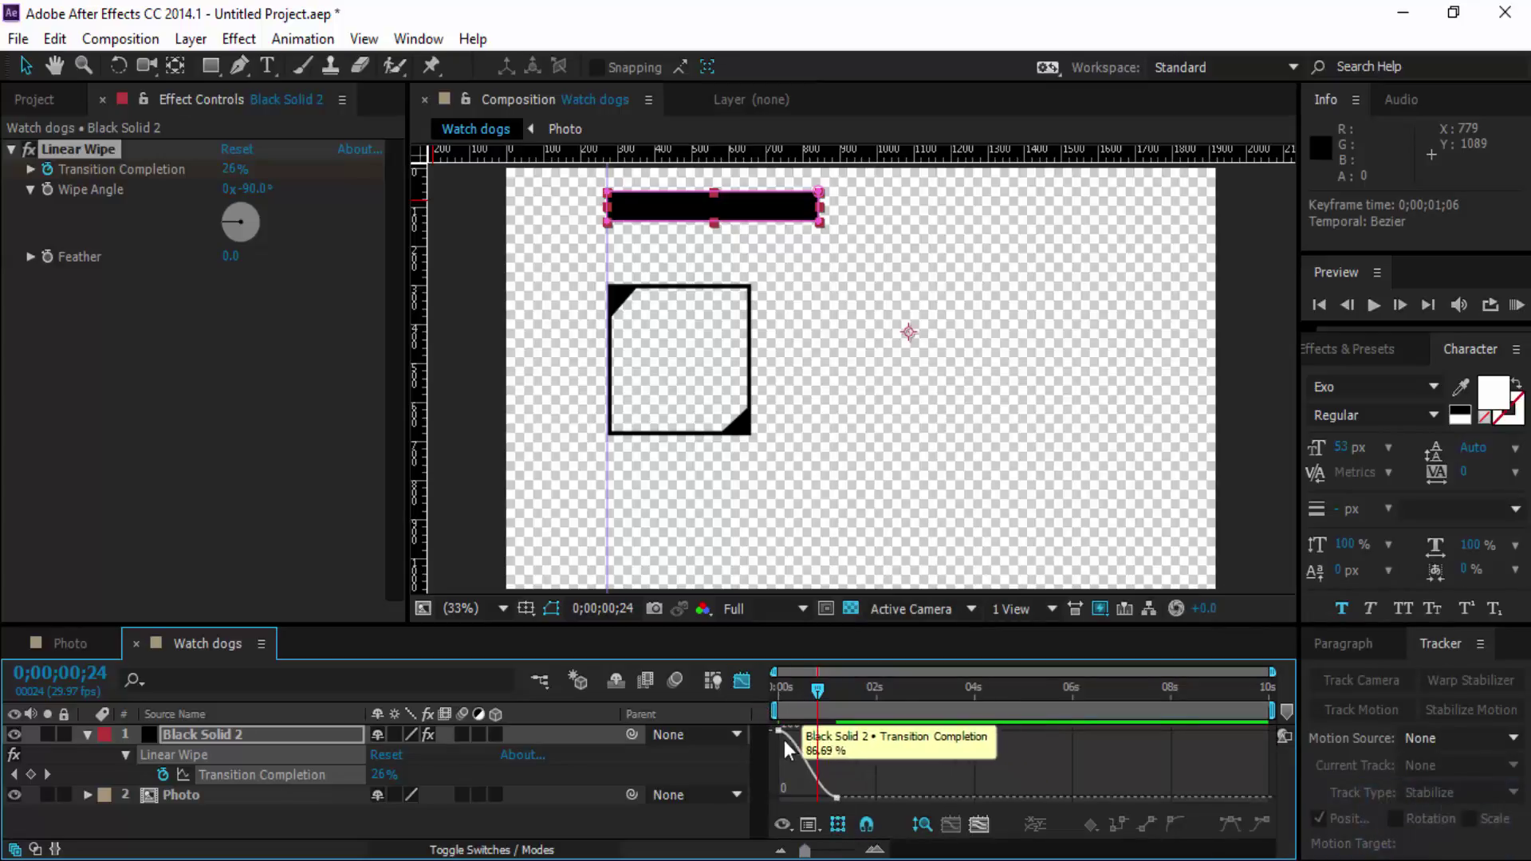
Preview the eased wipe, switch between keyframe and graph views and reopen the speed graph.
{"action": "left_click", "coordinate": [823, 698]}
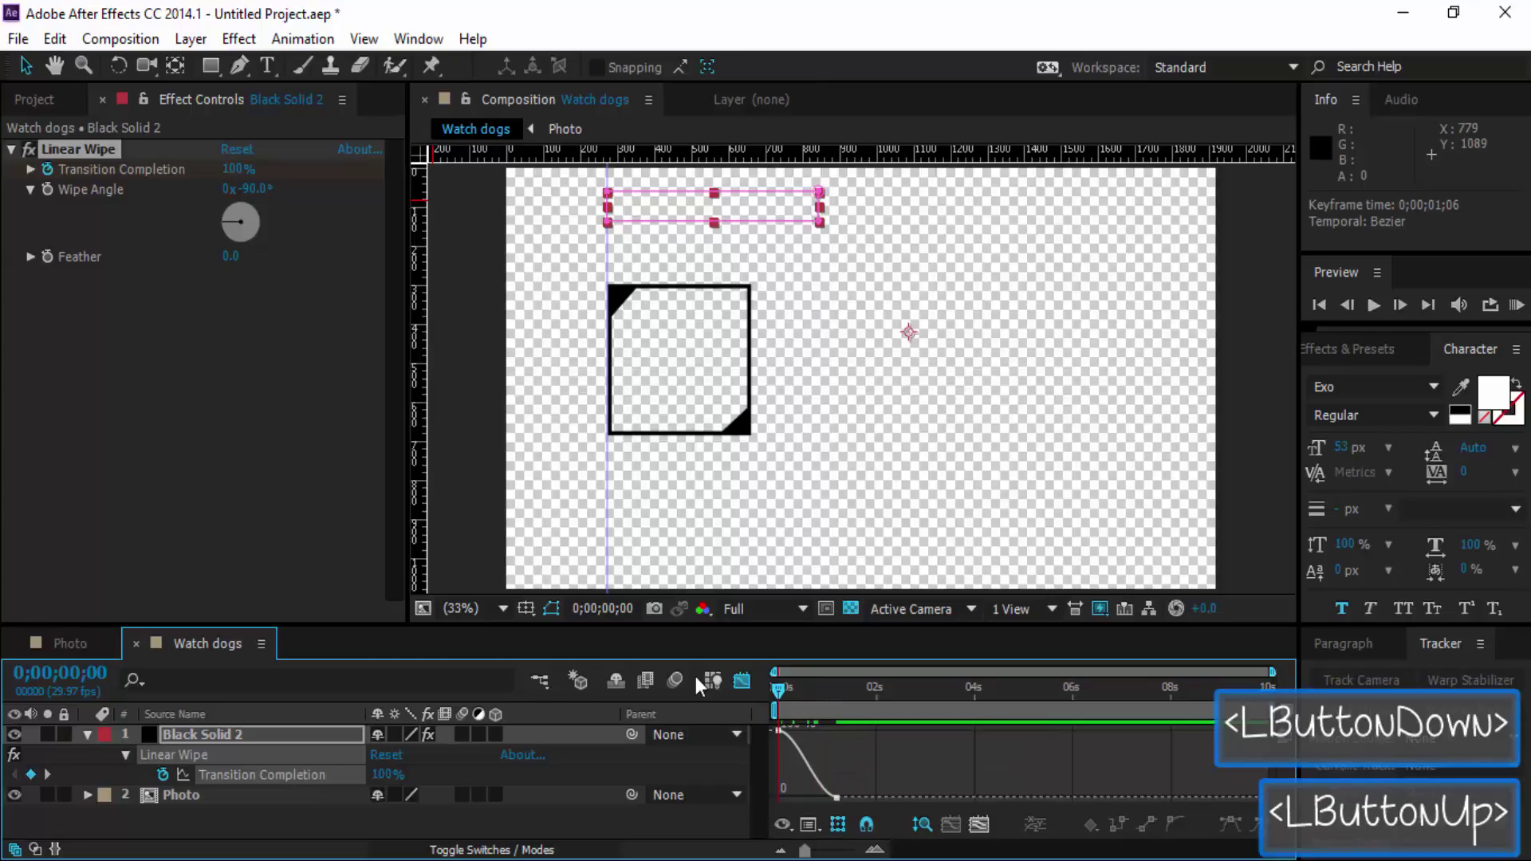
{"action": "double_click", "coordinate": [457, 828]}
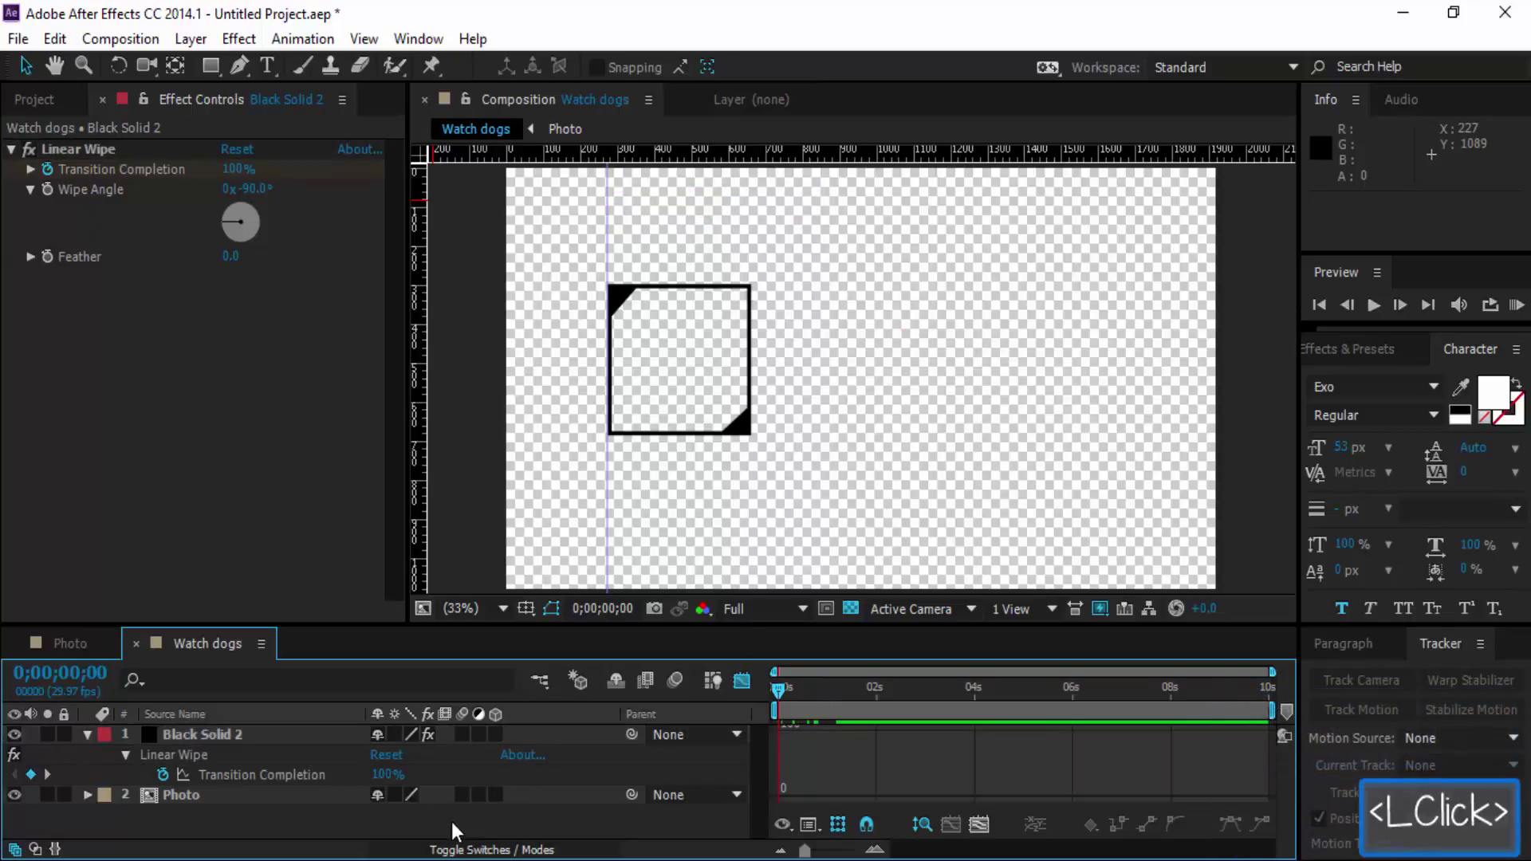
{"action": "key", "text": "space"}
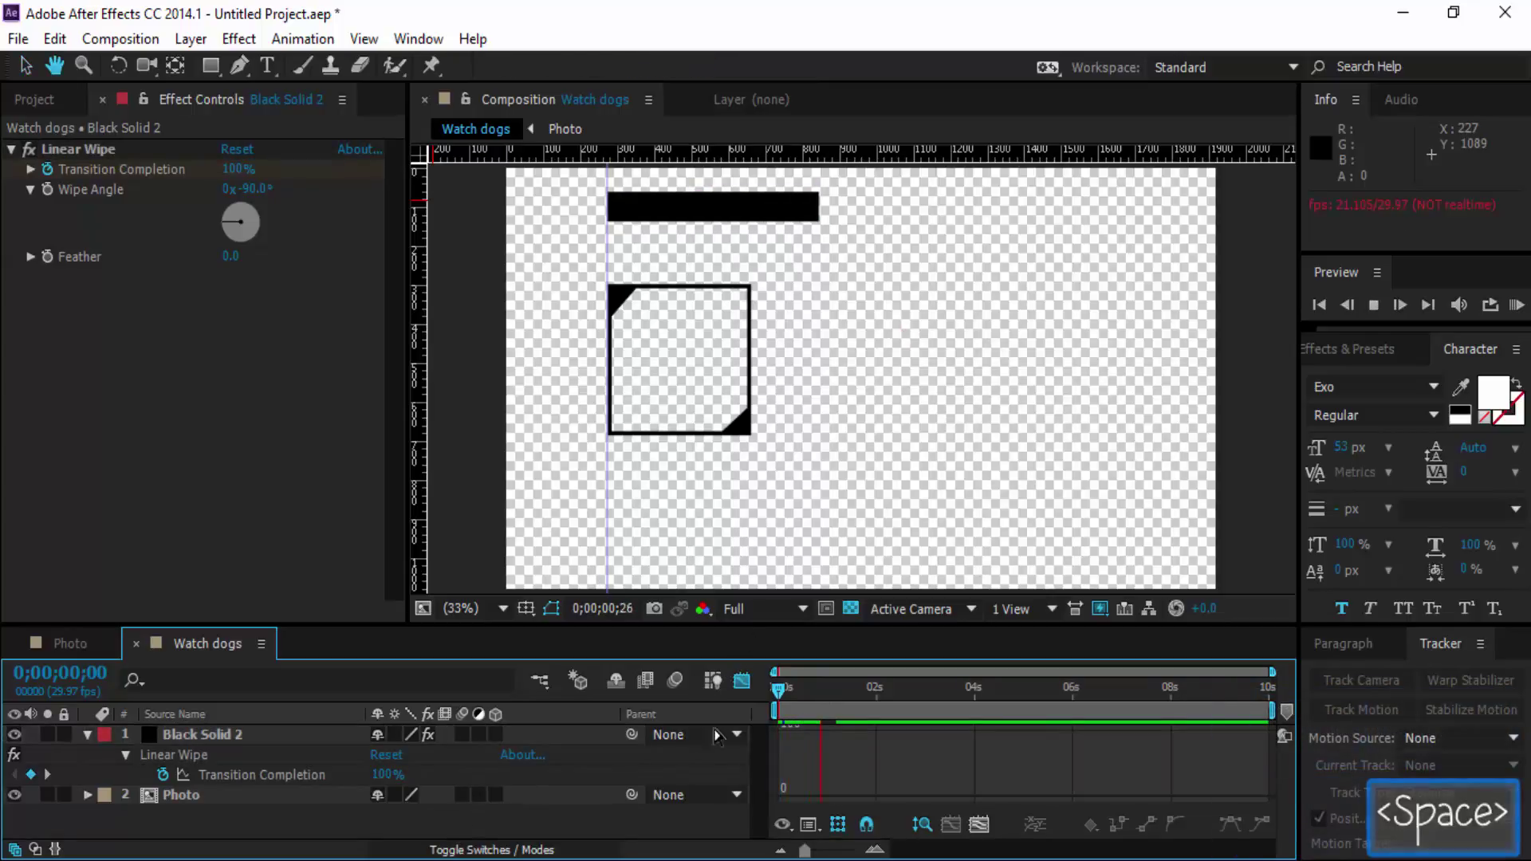
{"action": "key", "text": "space"}
{"action": "double_click", "coordinate": [555, 743]}
{"action": "scroll", "scroll_direction": "down", "scroll_amount": 3}
{"action": "scroll", "scroll_direction": "up", "scroll_amount": 3}
{"action": "double_click", "coordinate": [746, 682]}
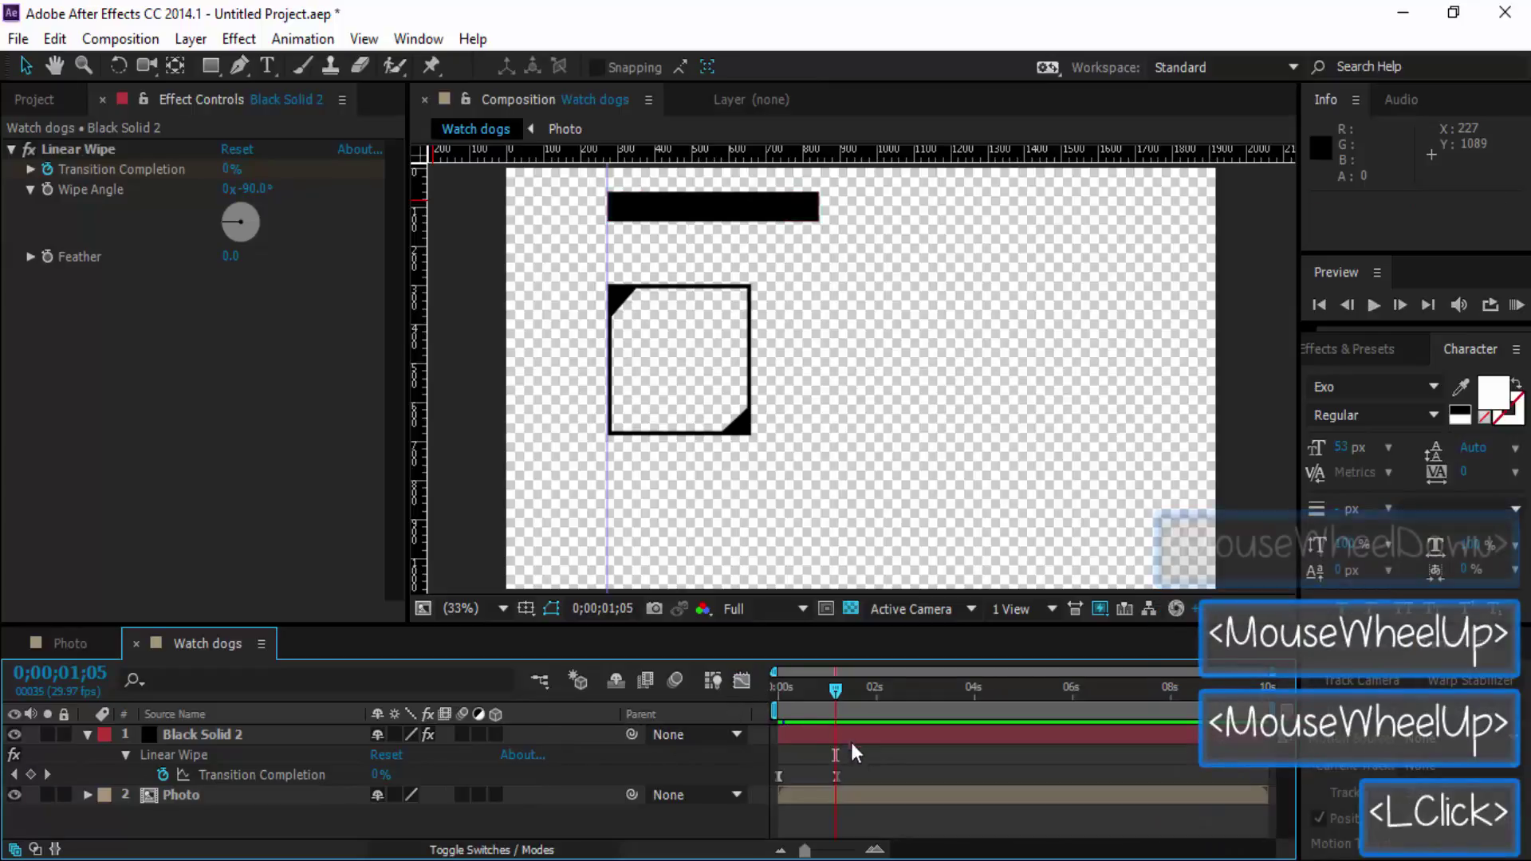
{"action": "left_click", "coordinate": [855, 780]}
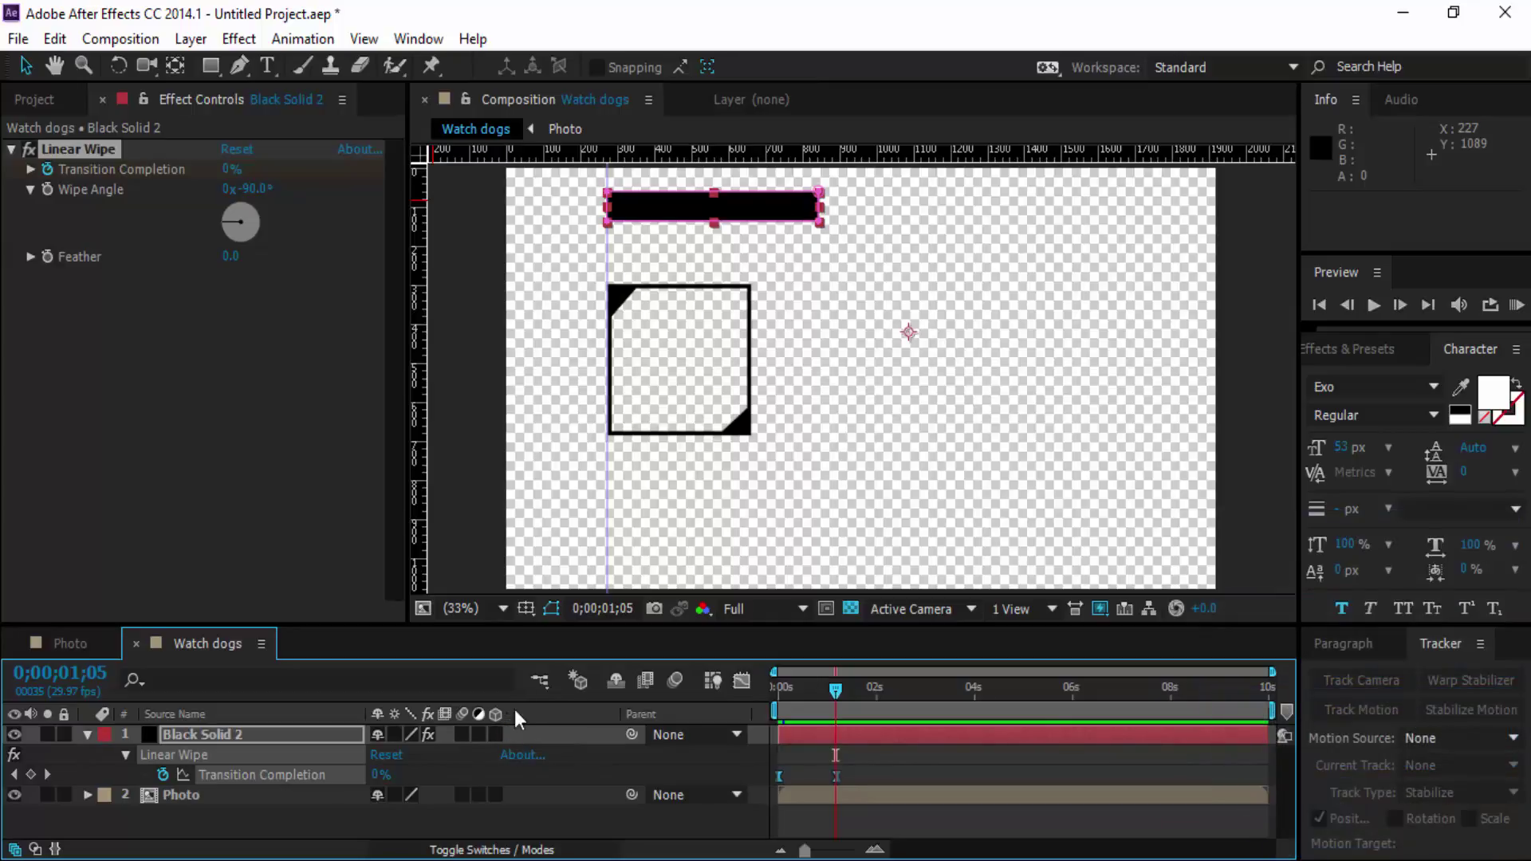
{"action": "double_click", "coordinate": [745, 687]}
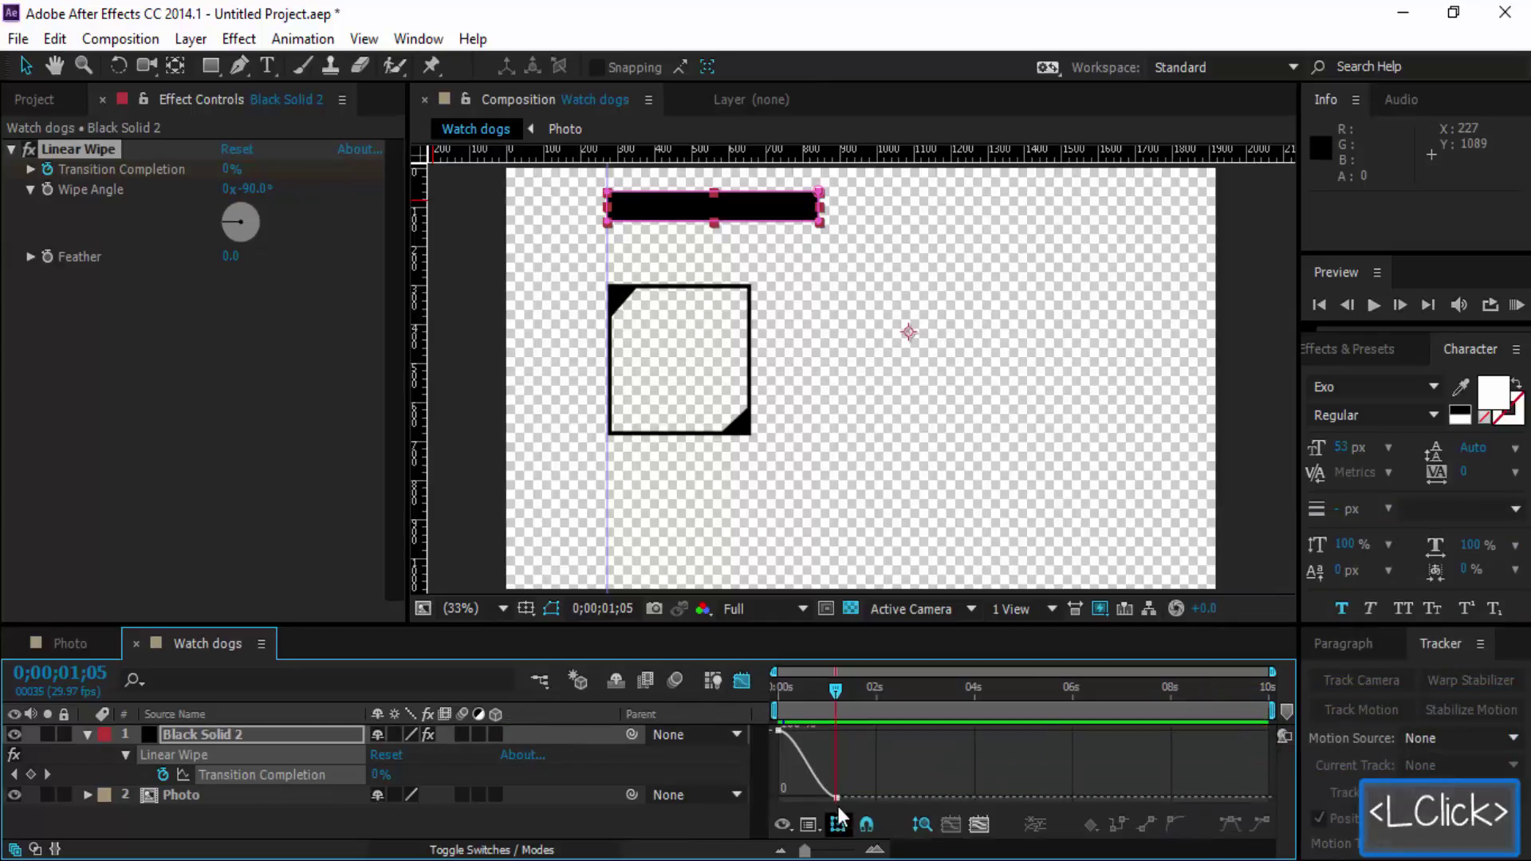
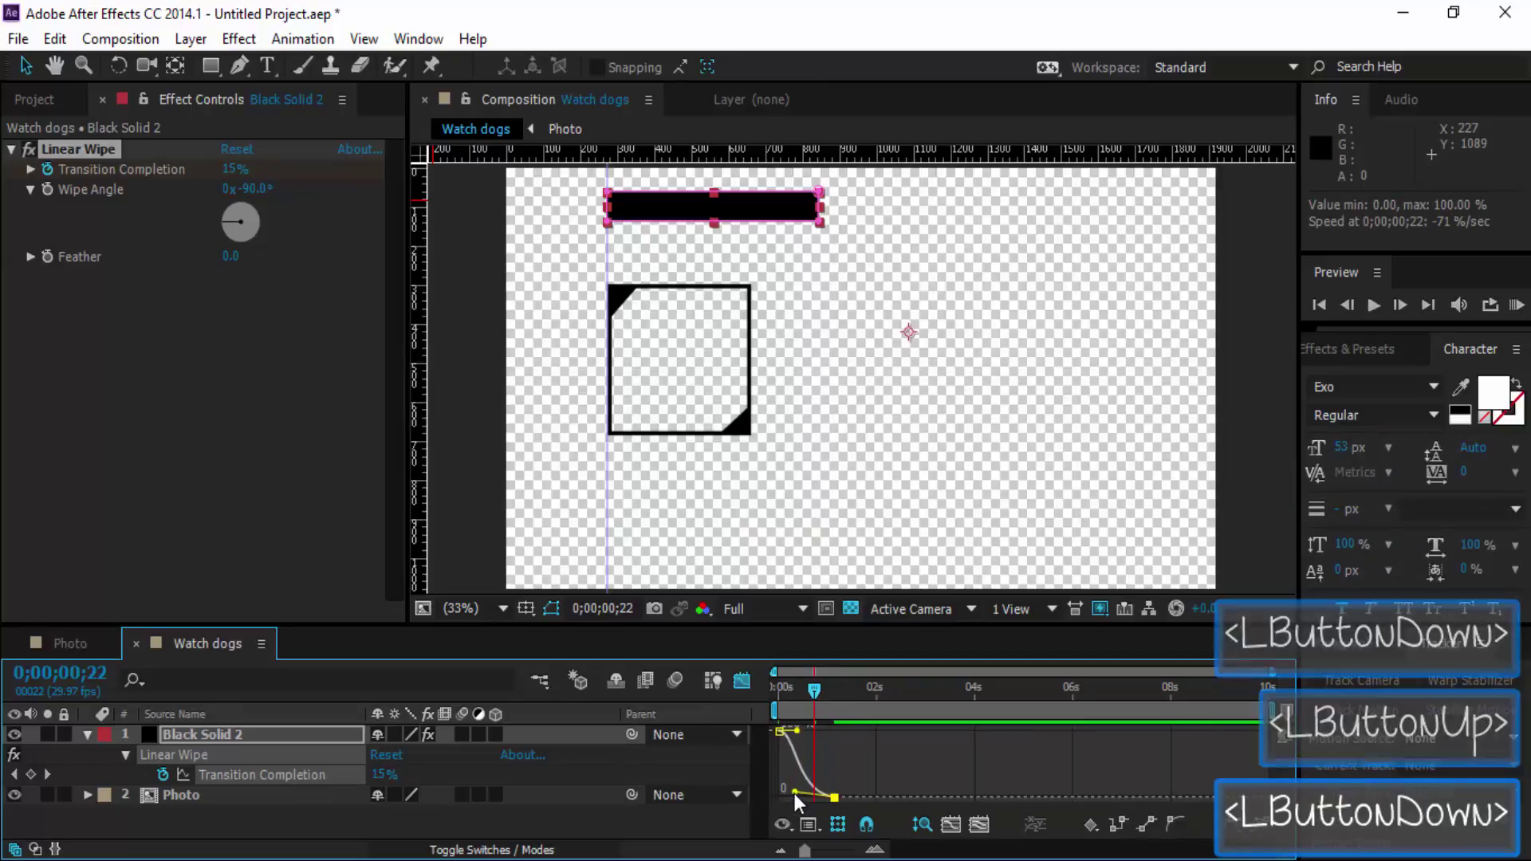
Reshape the speed curve so the bar reveals quickly then settles, previewing the result.
{"action": "left_click", "coordinate": [822, 703]}
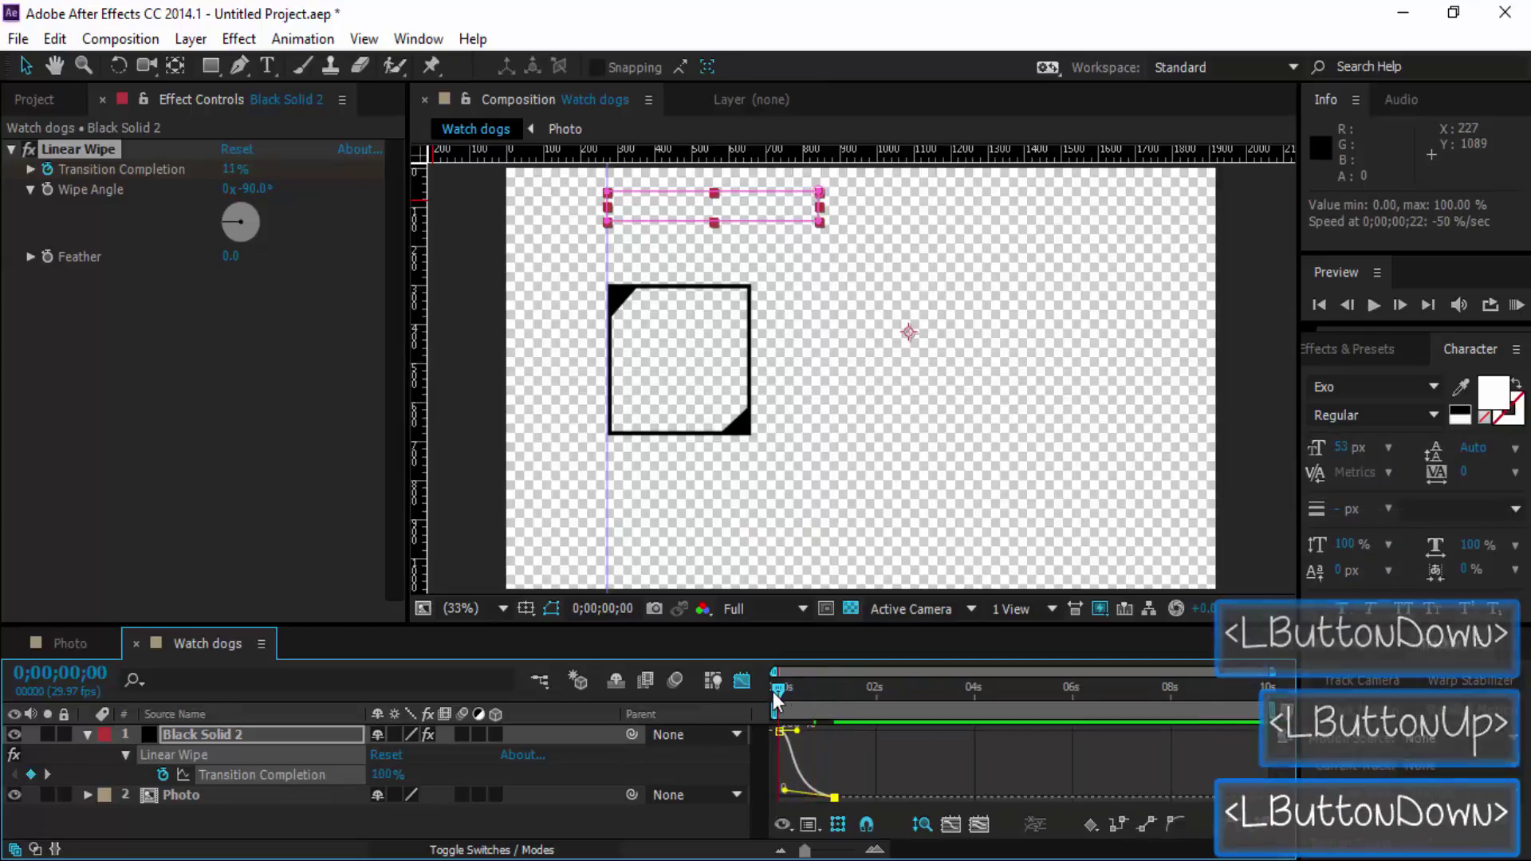
{"action": "key", "text": "space"}
{"action": "key", "text": "space"}
{"action": "double_click", "coordinate": [571, 820]}
{"action": "left_click", "coordinate": [838, 692]}
{"action": "key", "text": "space"}
{"action": "key", "text": "space"}
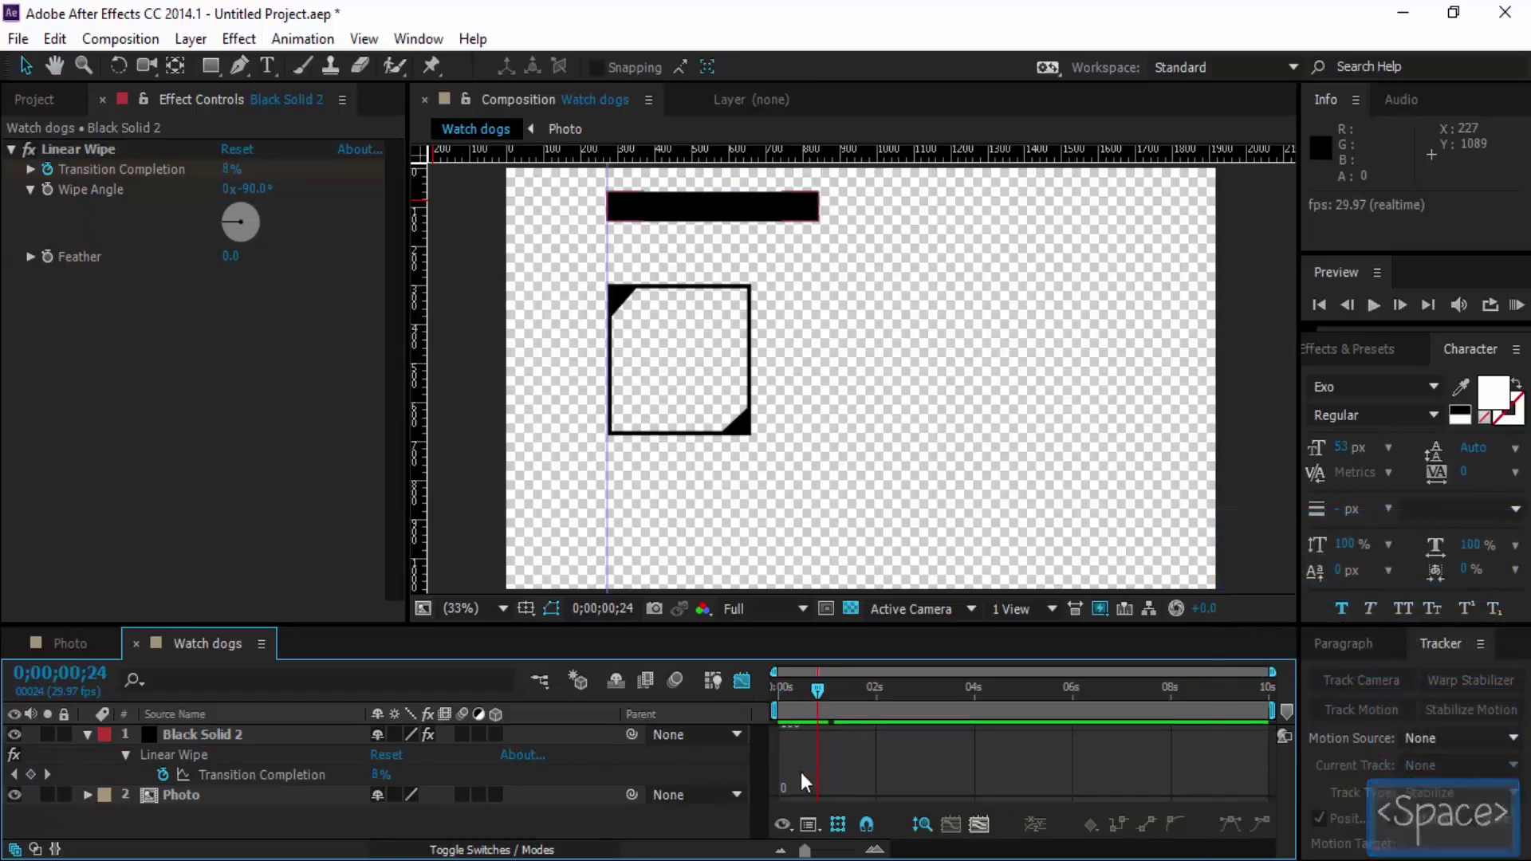
{"action": "double_click", "coordinate": [508, 743]}
{"action": "left_click", "coordinate": [508, 743]}
{"action": "left_click", "coordinate": [522, 748]}
{"action": "double_click", "coordinate": [750, 681]}
Move the ending wipe keyframe later in time and review its speed graph.
{"action": "left_click", "coordinate": [865, 774]}
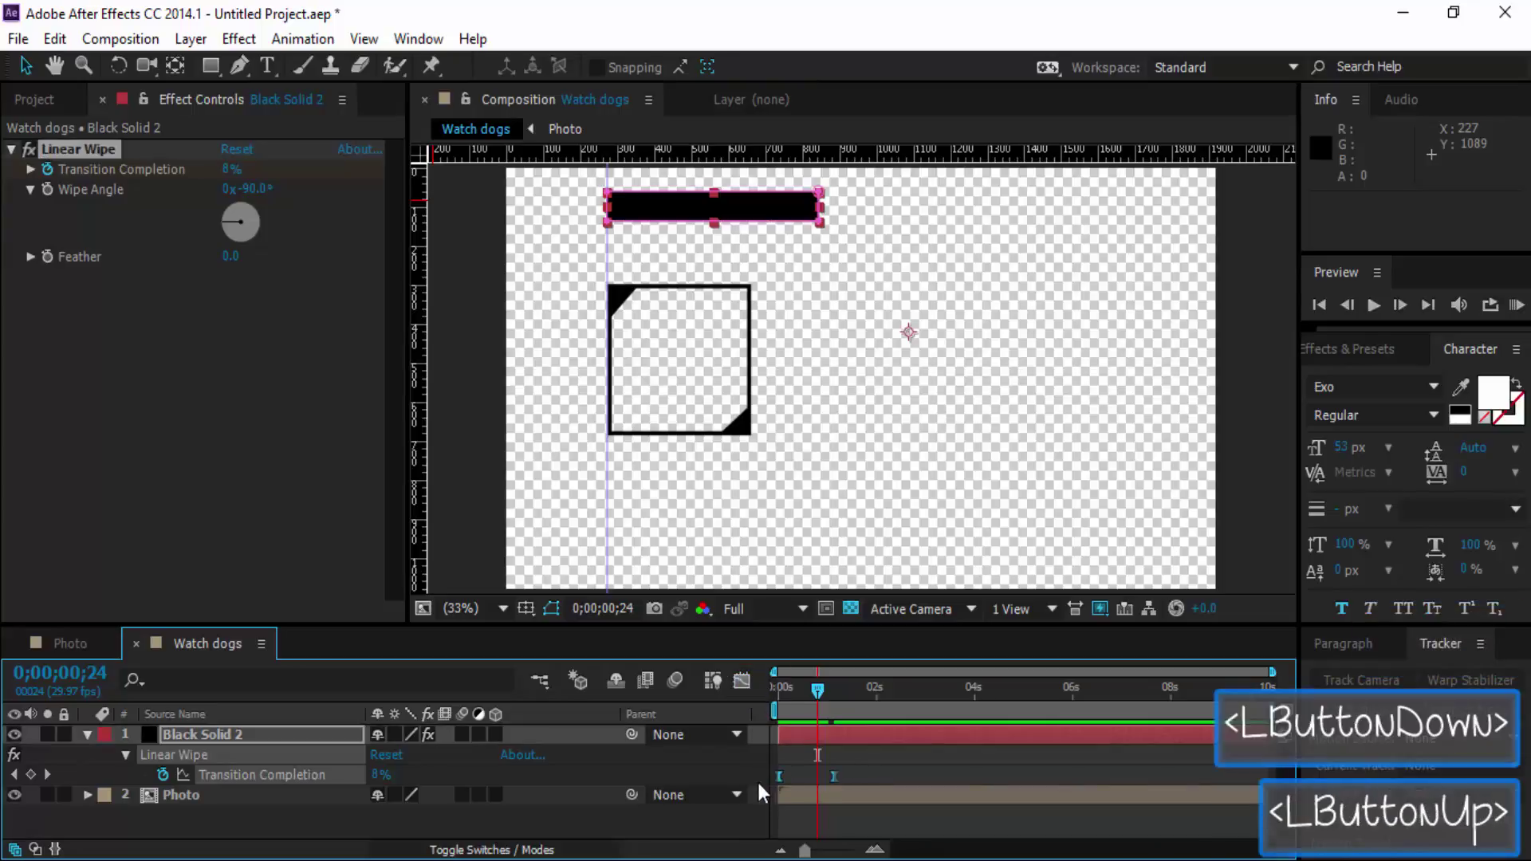
{"action": "double_click", "coordinate": [850, 777]}
{"action": "left_click", "coordinate": [843, 779]}
{"action": "left_click", "coordinate": [887, 780]}
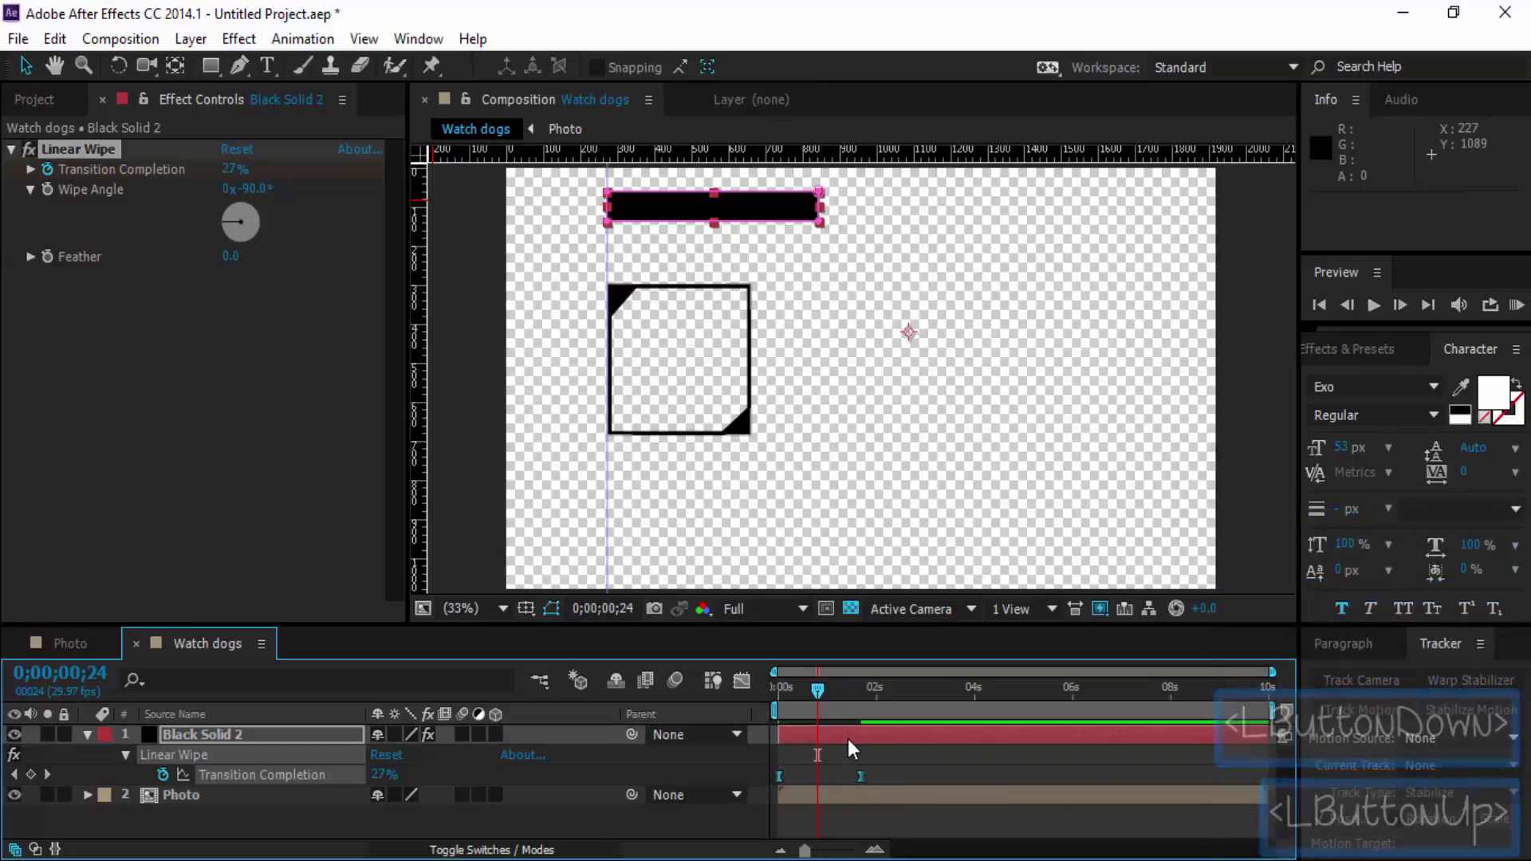
{"action": "double_click", "coordinate": [753, 681]}
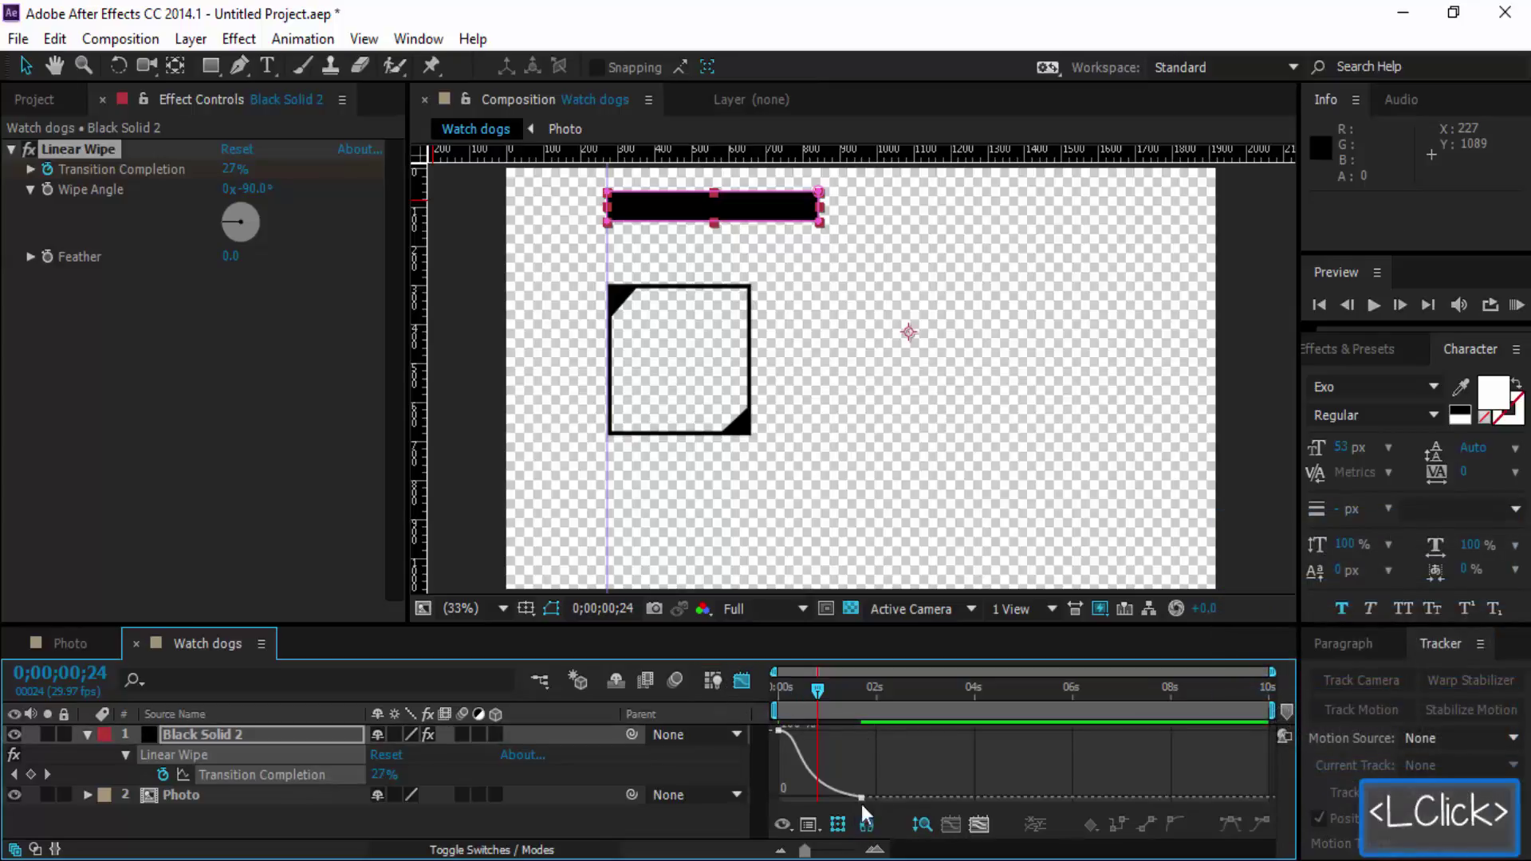
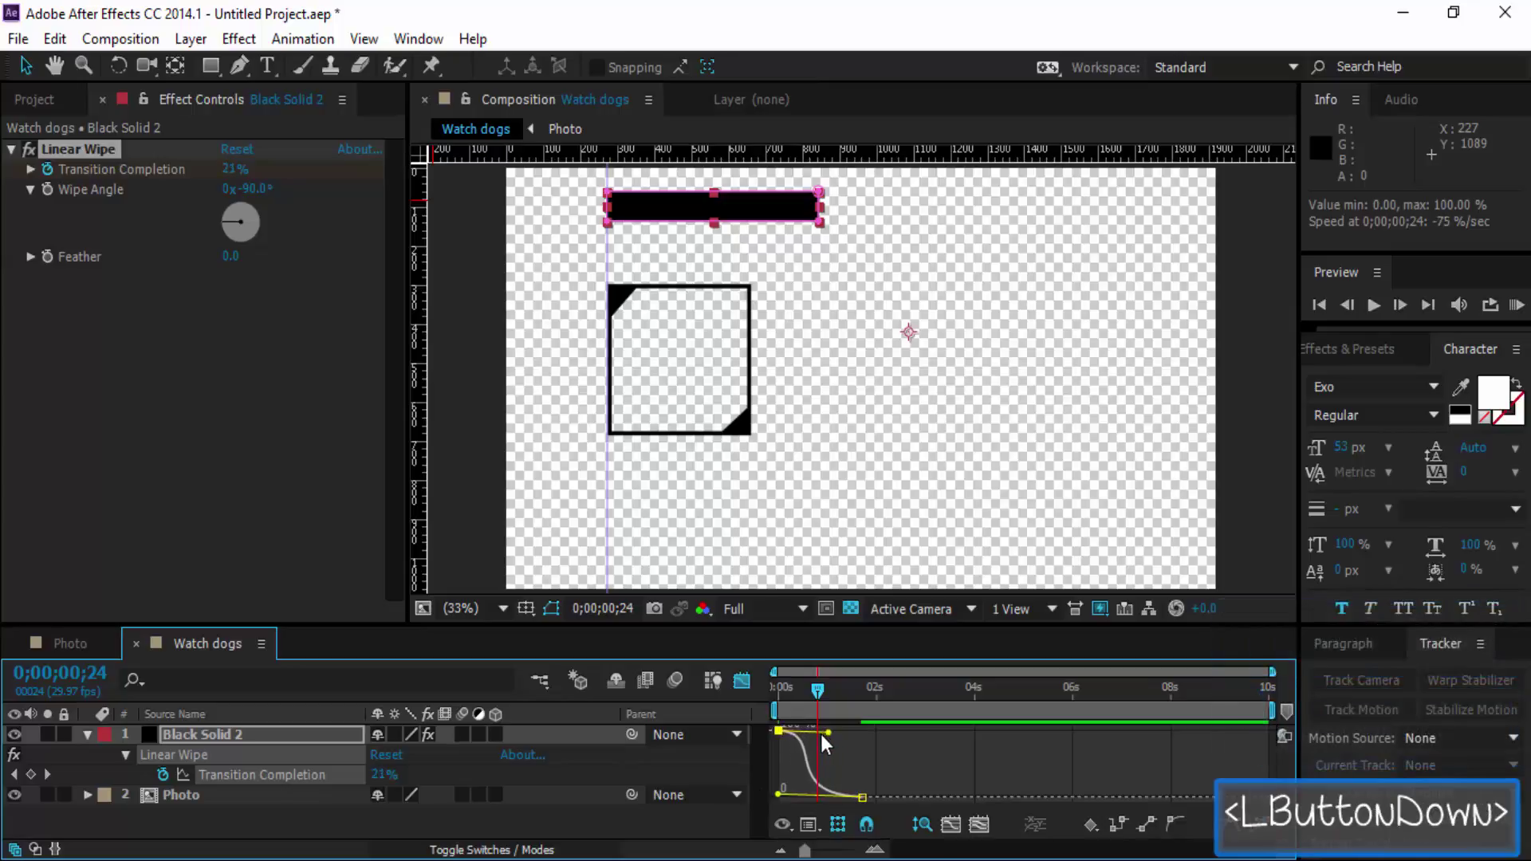
Preview the header bar reveal repeatedly from the start of the composition.
{"action": "left_click", "coordinate": [824, 704]}
{"action": "key", "text": "space"}
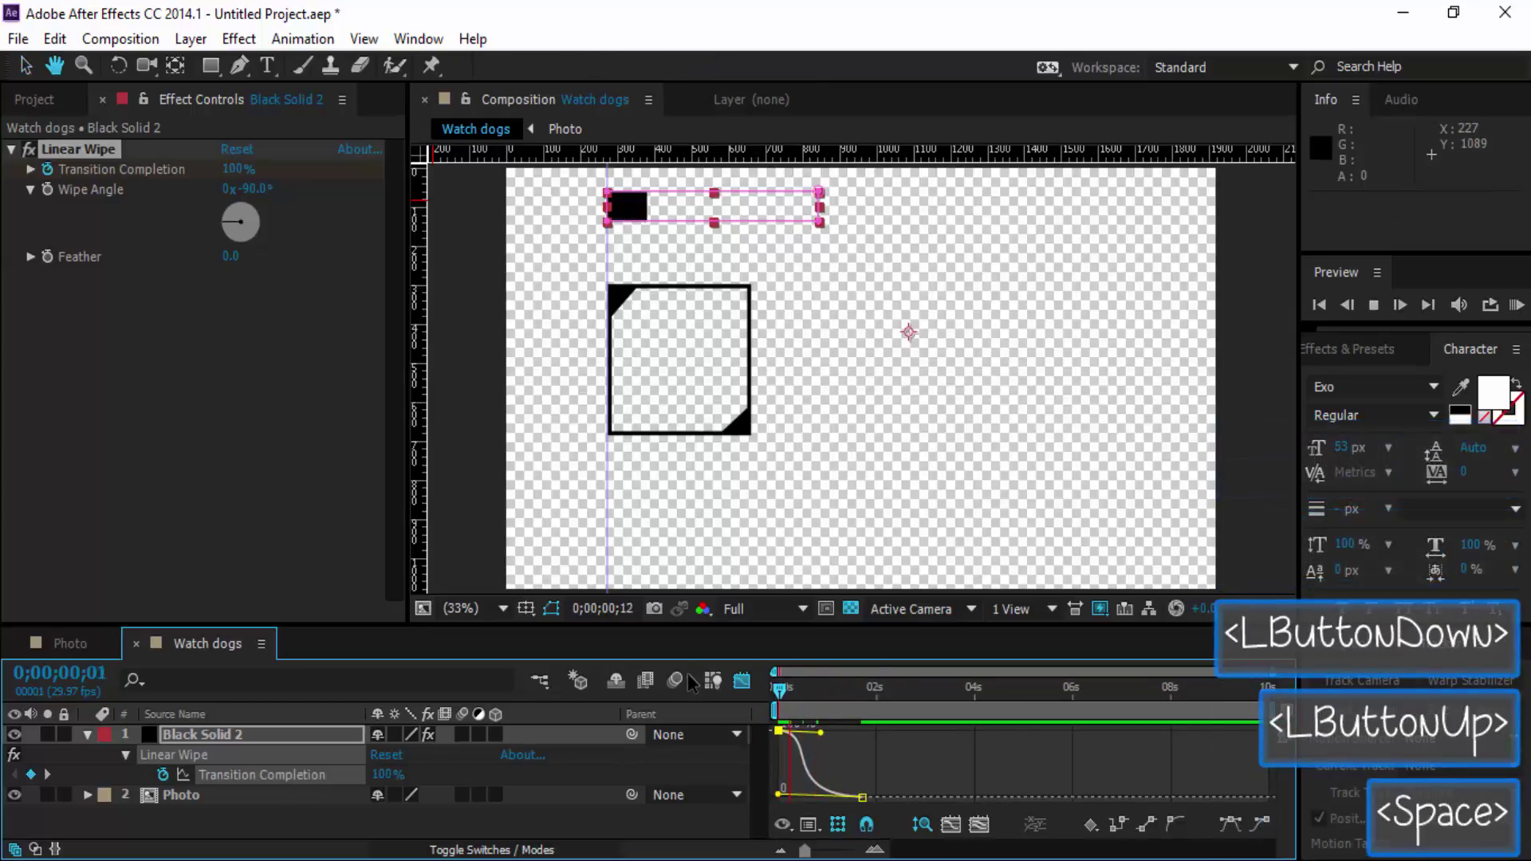
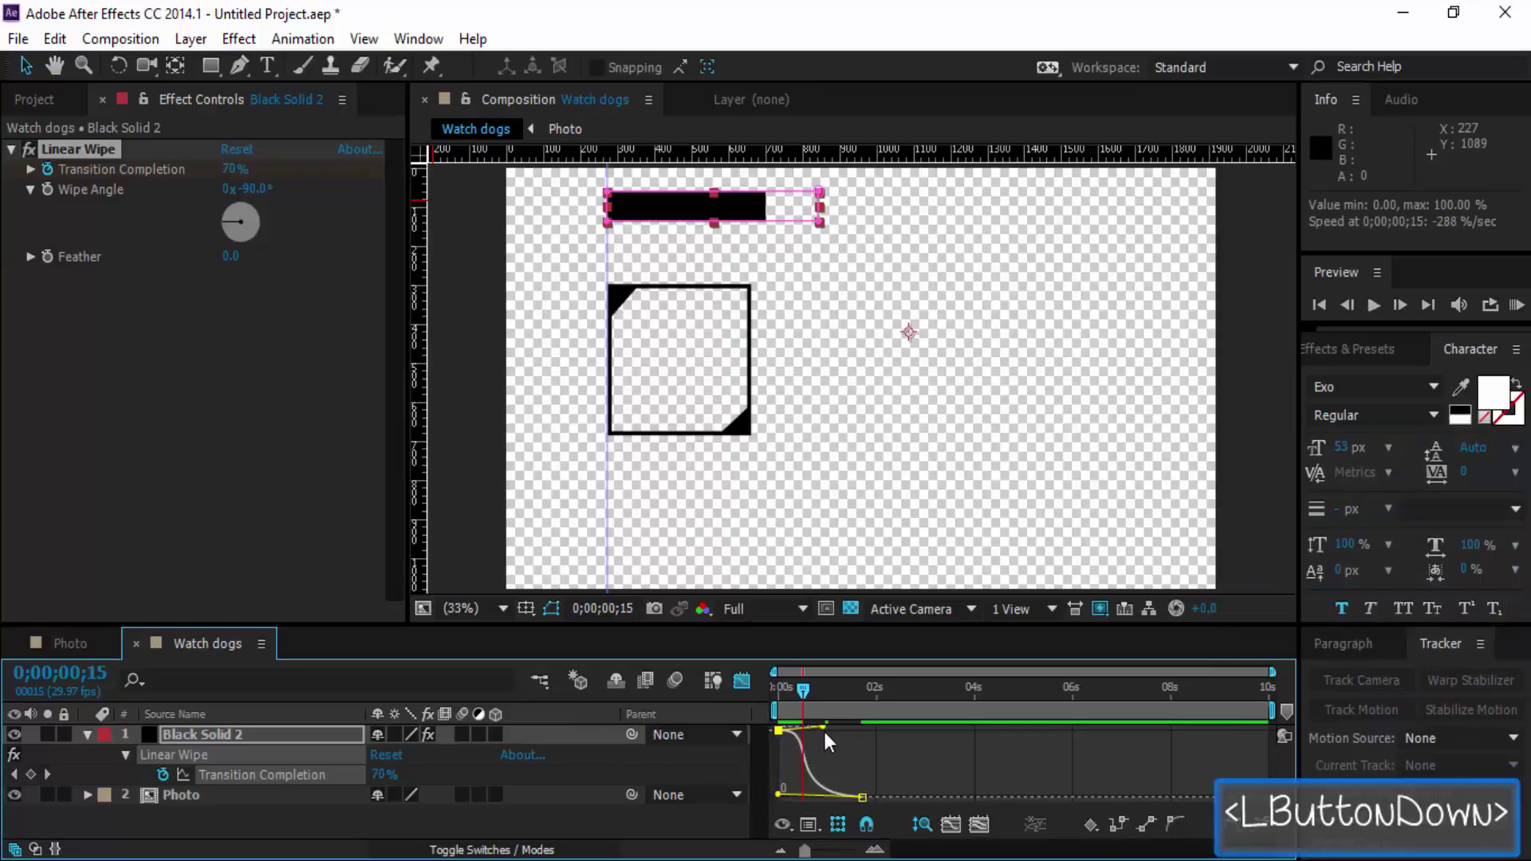
{"action": "key", "text": "space"}
{"action": "key", "text": "space"}
{"action": "key", "text": "space"}
{"action": "left_click", "coordinate": [844, 706]}
{"action": "key", "text": "space"}
{"action": "key", "text": "space"}
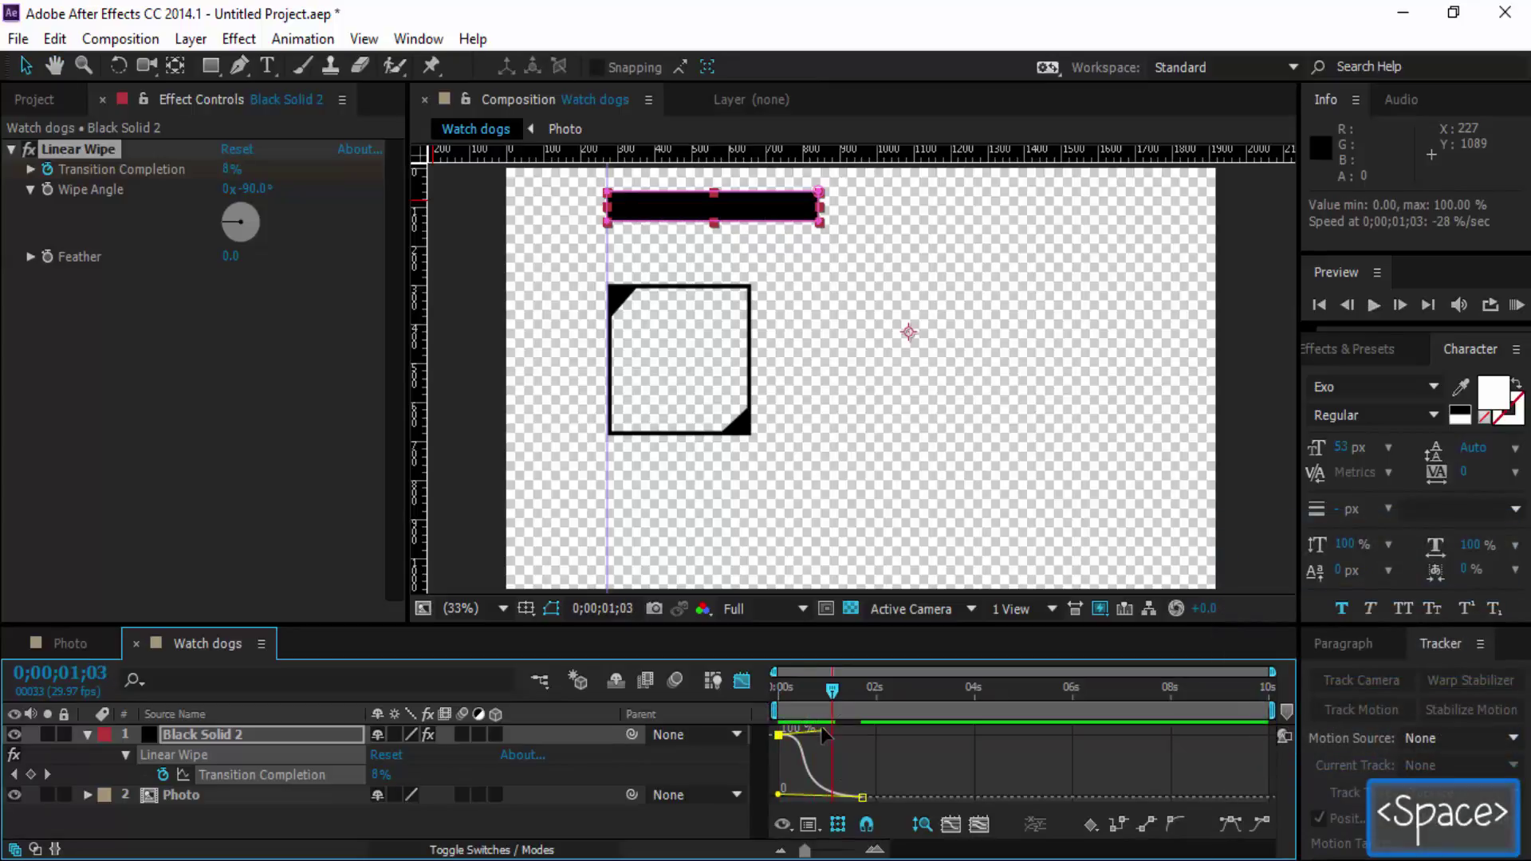
{"action": "key", "text": "space"}
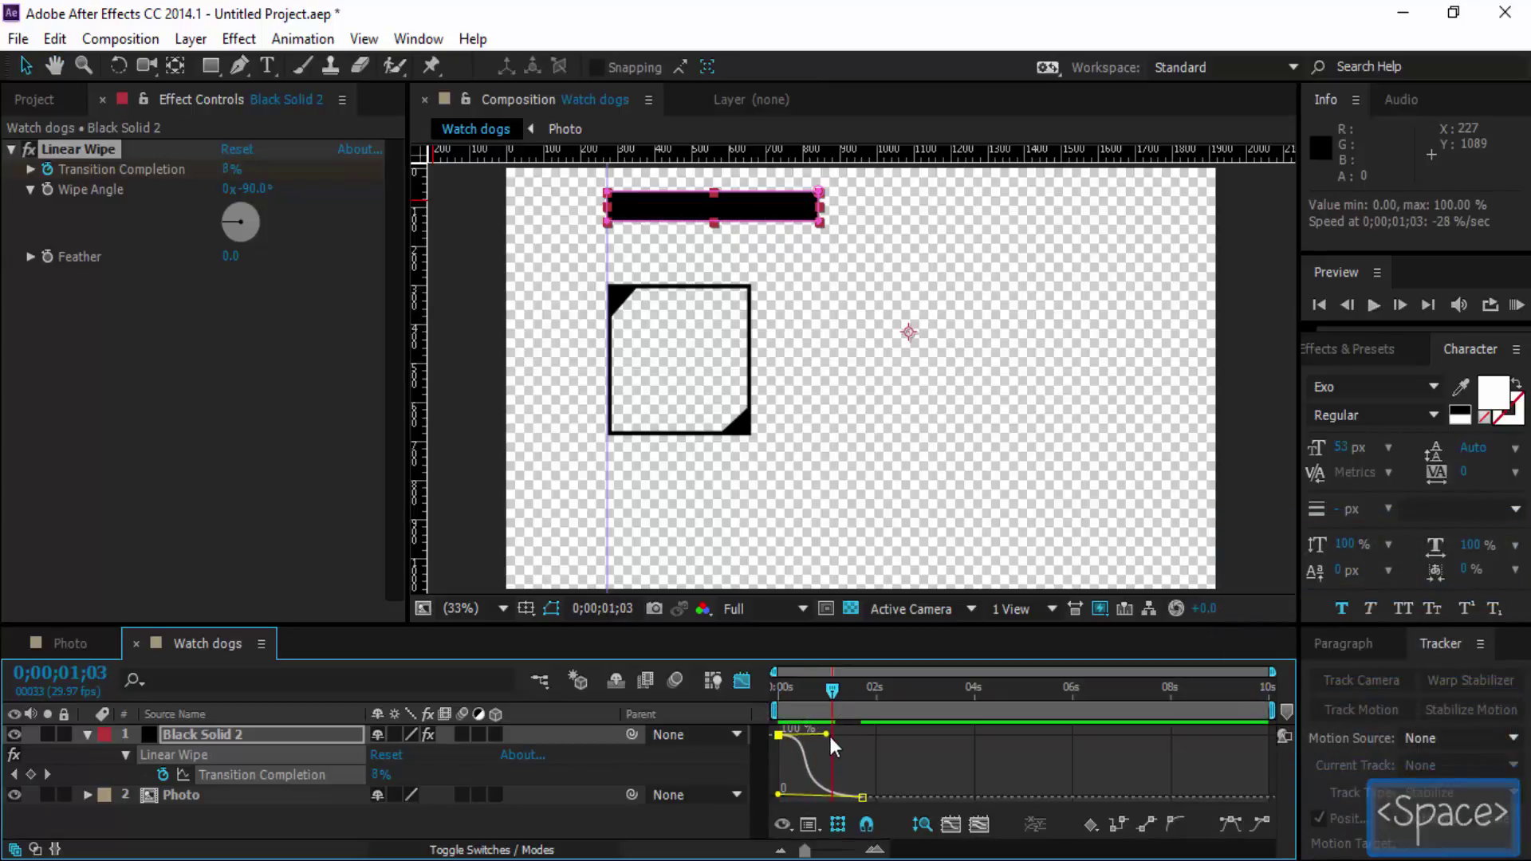
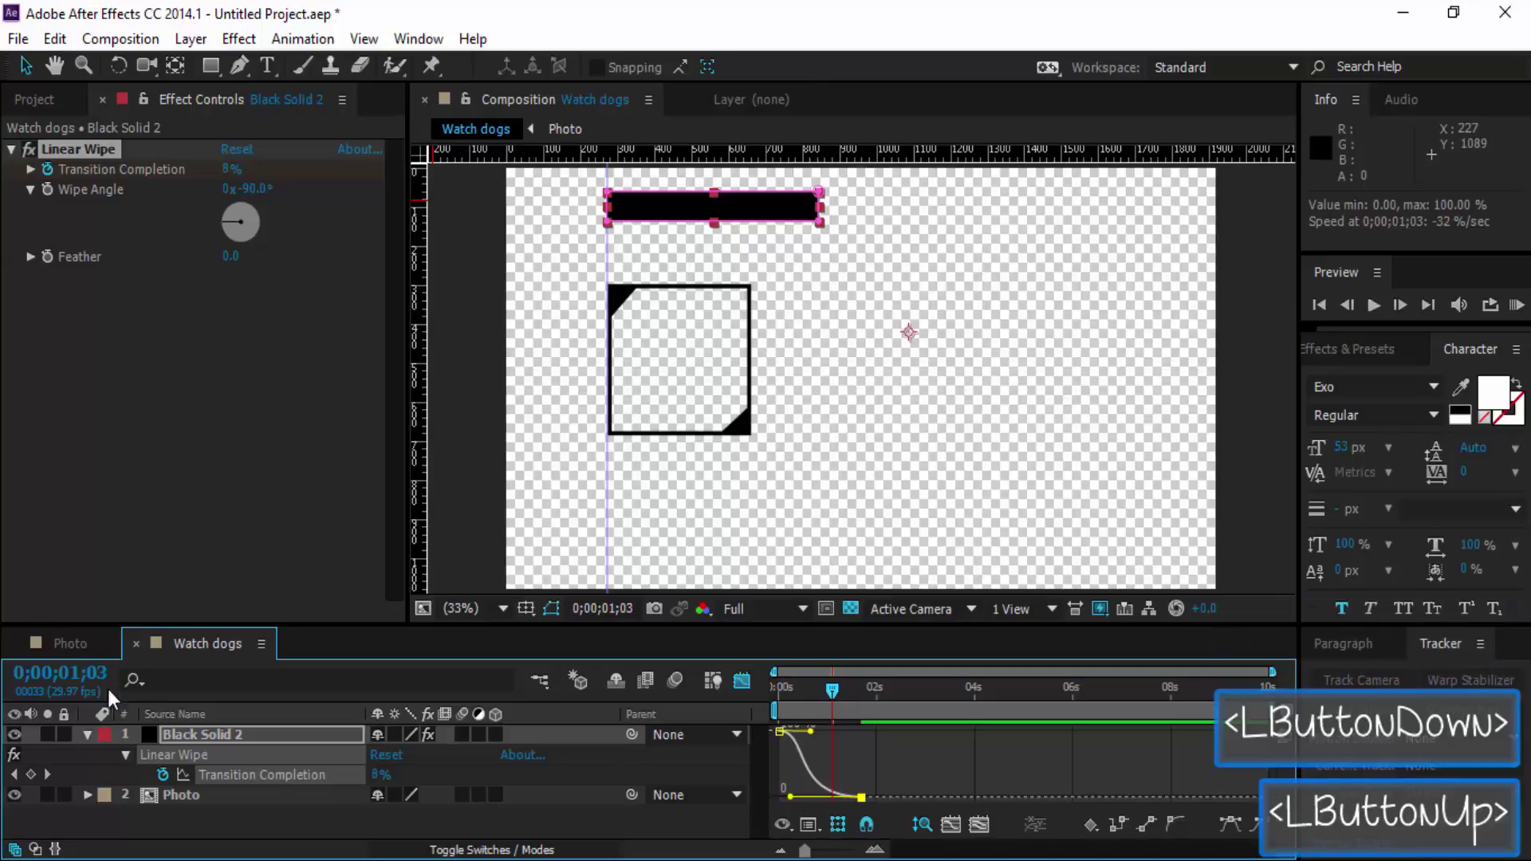
Return to the keyframe view, preview again and select the ending wipe keyframe.
{"action": "double_click", "coordinate": [756, 692]}
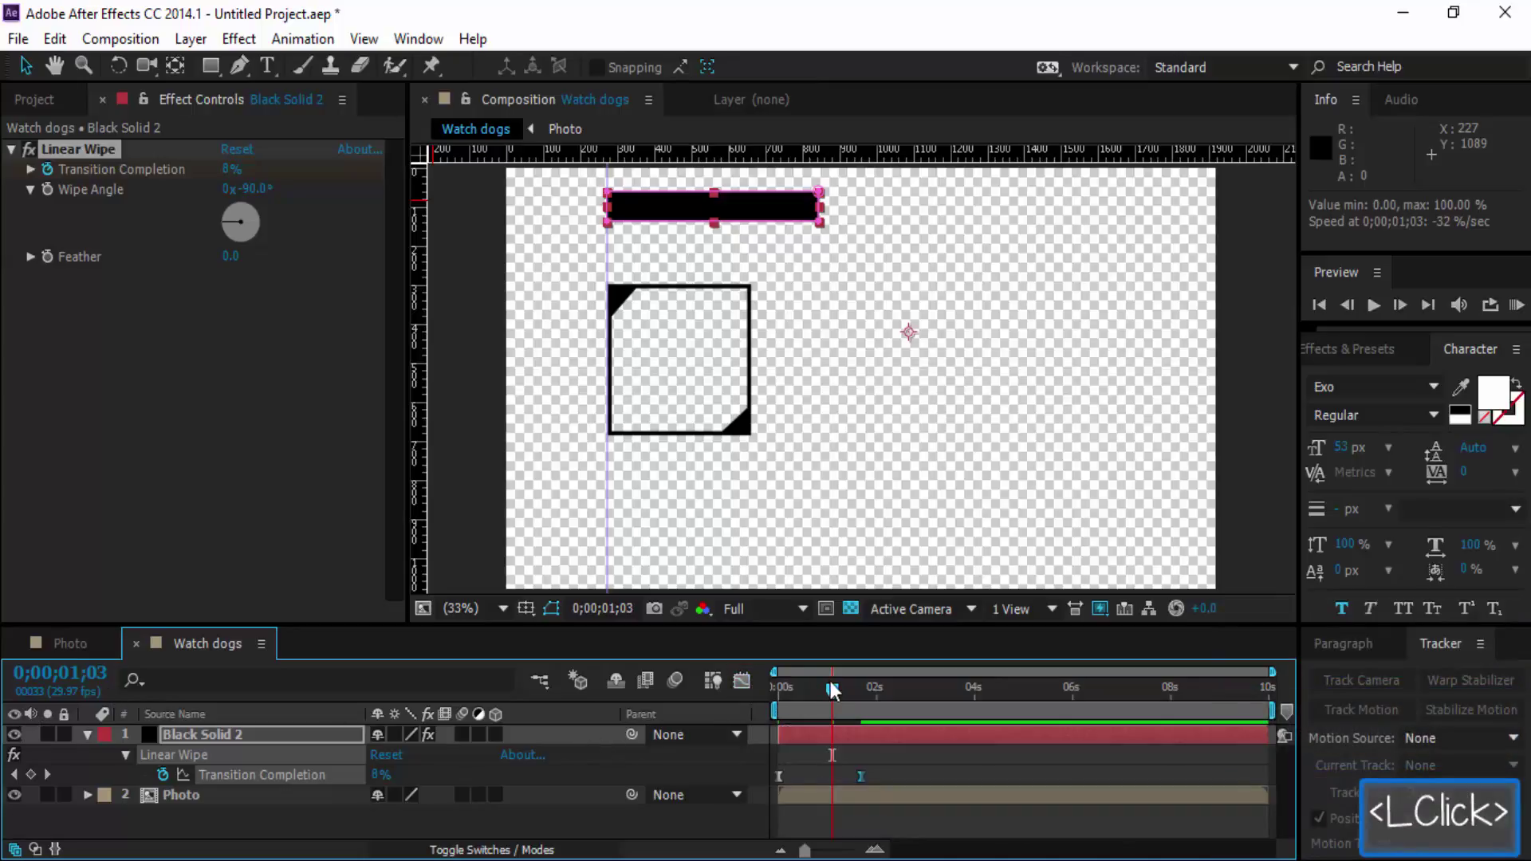
{"action": "left_click", "coordinate": [831, 693]}
{"action": "key", "text": "space"}
{"action": "key", "text": "space"}
{"action": "double_click", "coordinate": [515, 818]}
{"action": "left_click", "coordinate": [868, 784]}
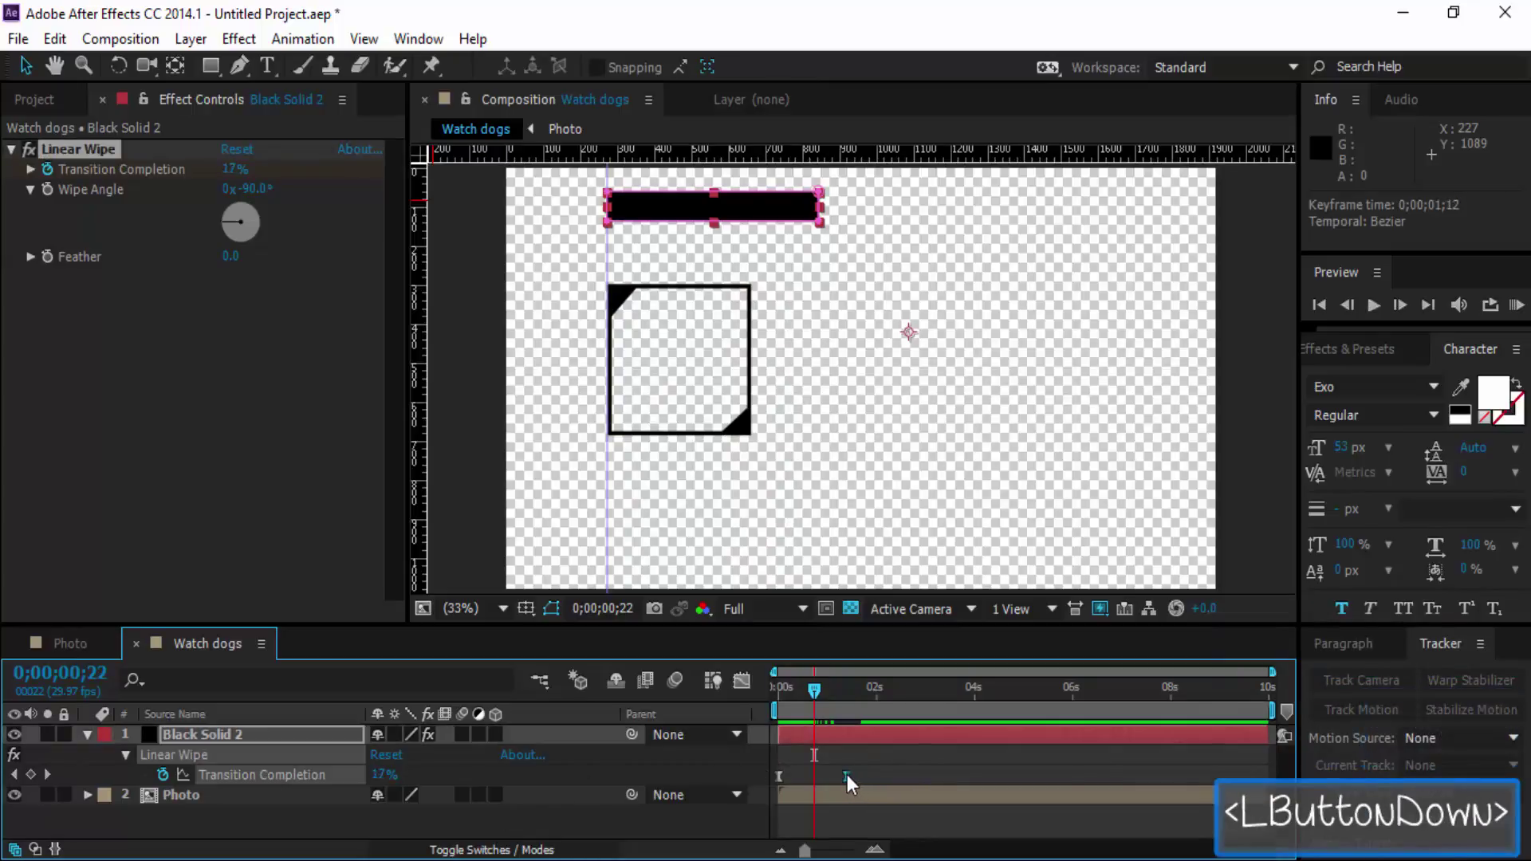
Set Transition Completion to 15% at frame 23 so the wipe-in finishes sooner.
{"action": "left_click", "coordinate": [818, 700]}
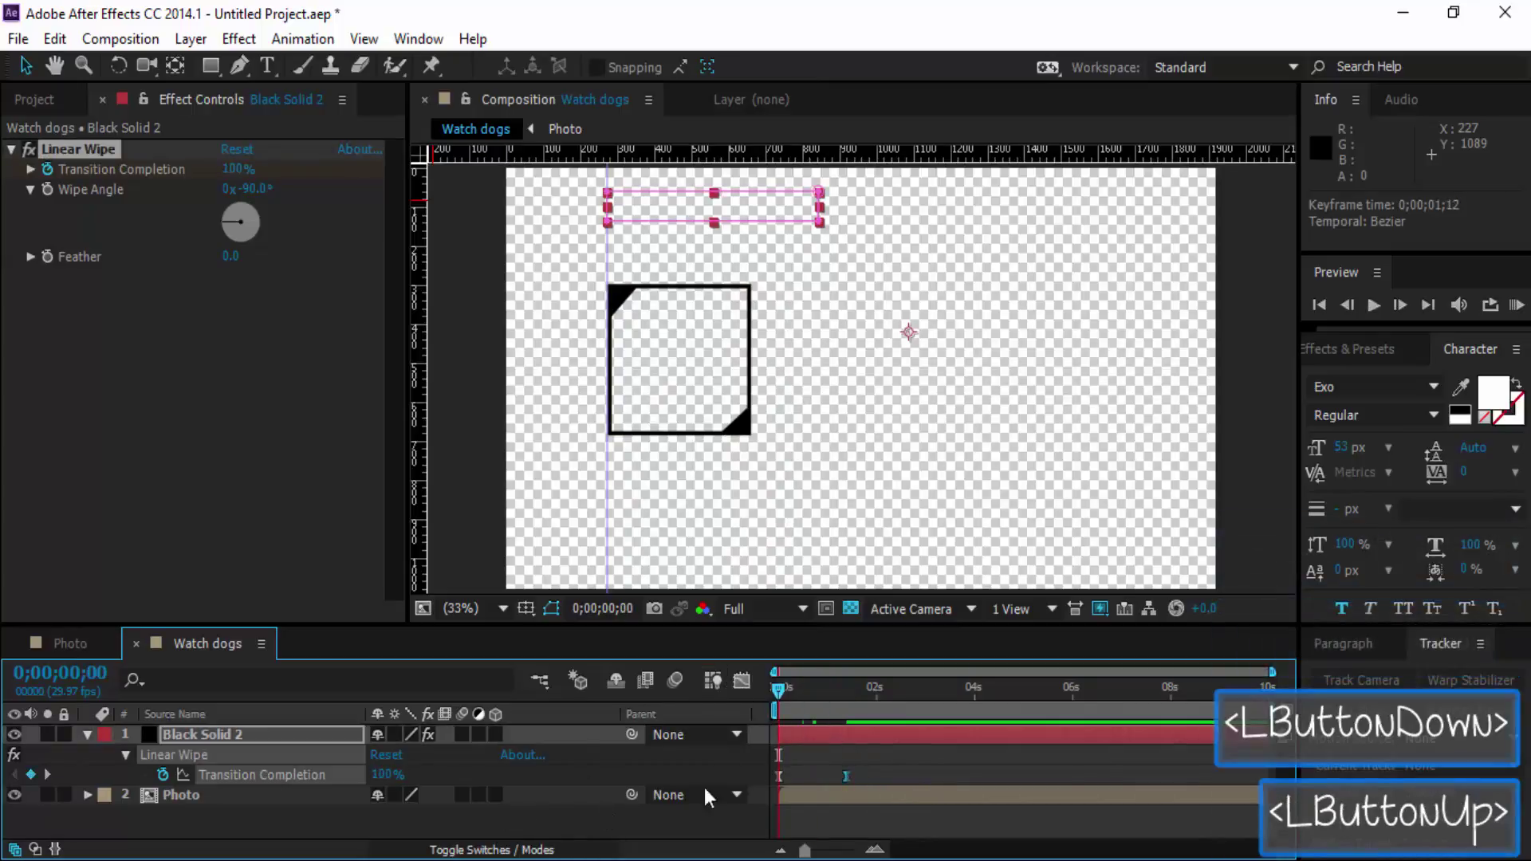
{"action": "key", "text": "space"}
{"action": "key", "text": "space"}
{"action": "double_click", "coordinate": [570, 823]}
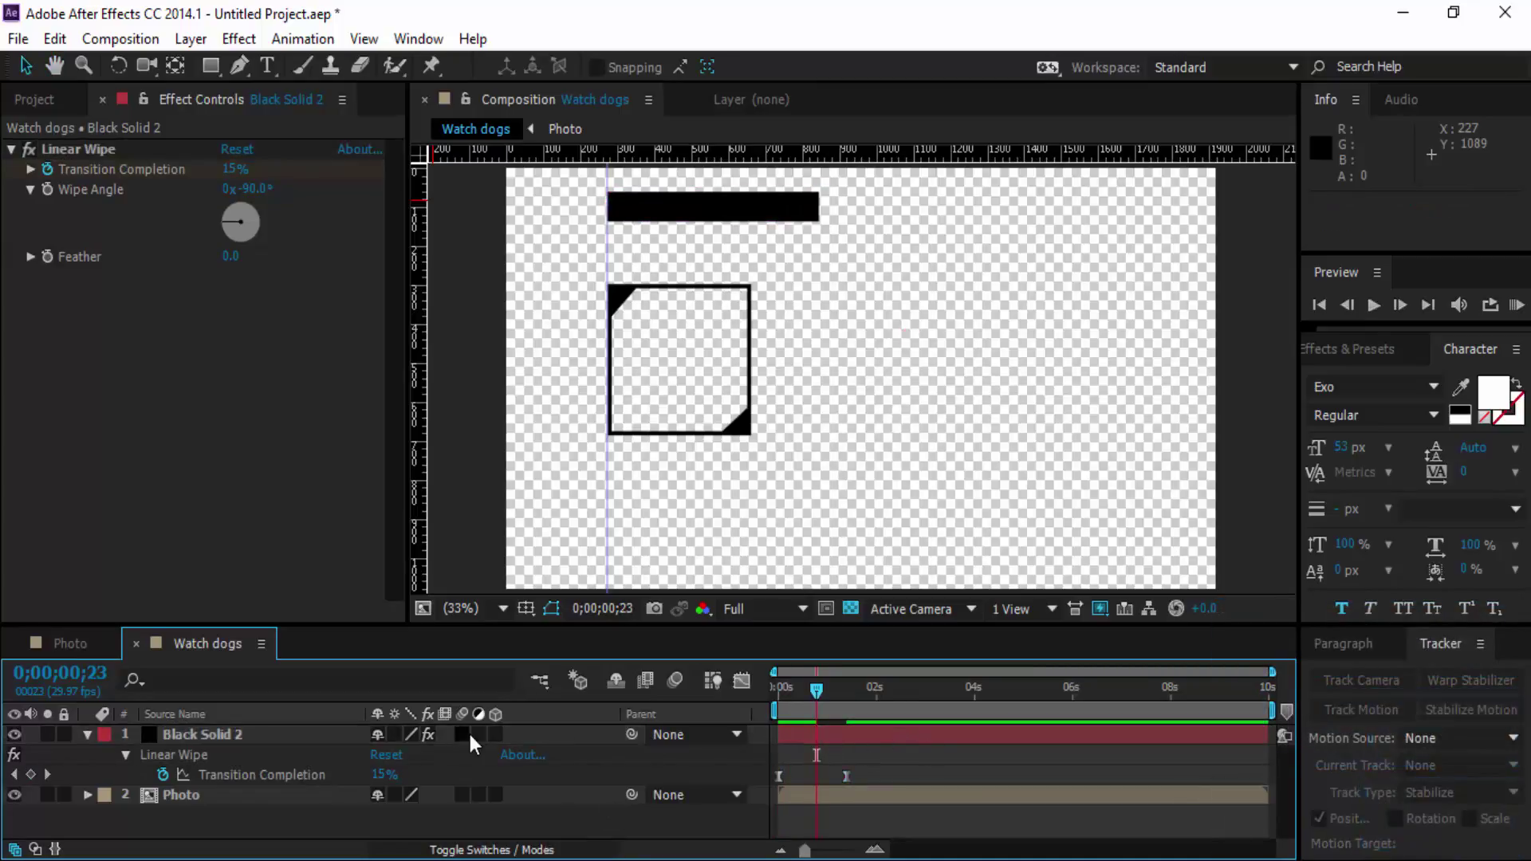
{"action": "double_click", "coordinate": [247, 746]}
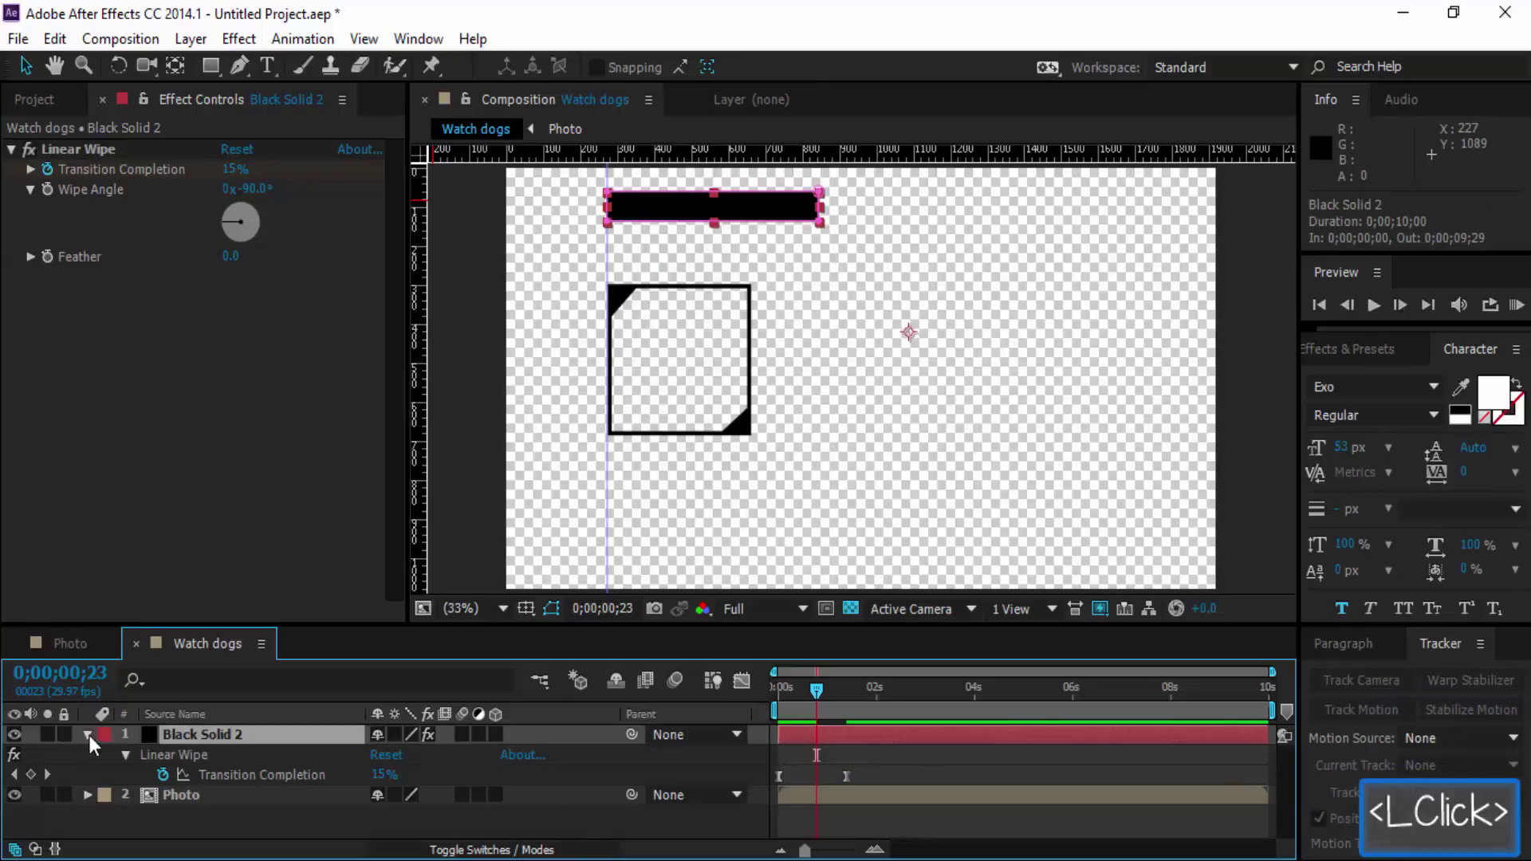
Rename the top bar's layer to Black Header.
{"action": "right_click", "coordinate": [287, 747]}
{"action": "right_click", "coordinate": [291, 746]}
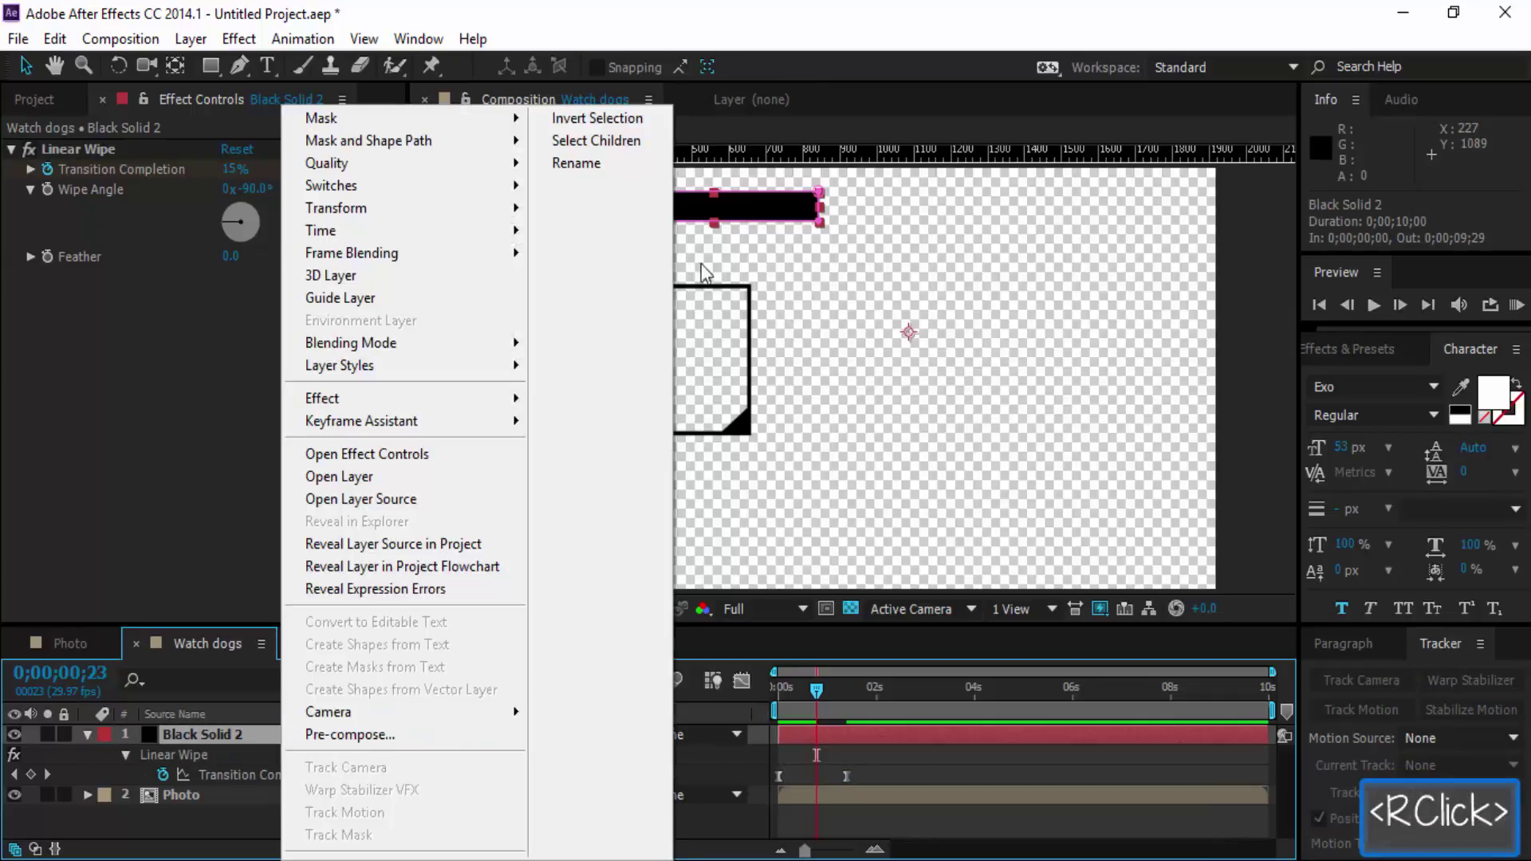
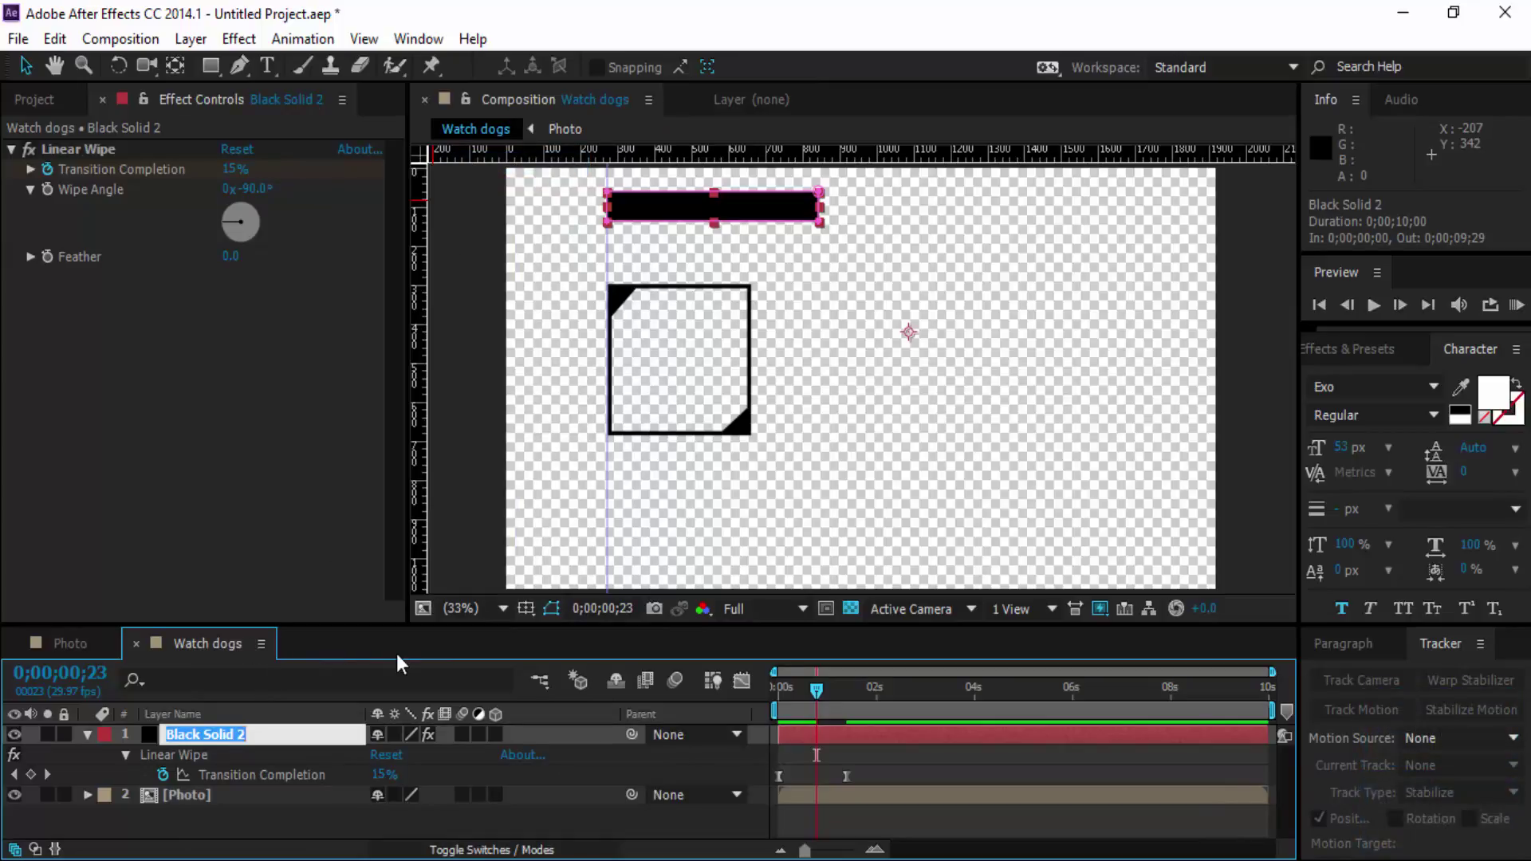
{"action": "type", "text": "black"}
{"action": "key", "text": "space"}
{"action": "type", "text": "ader"}
{"action": "key", "text": "Return"}
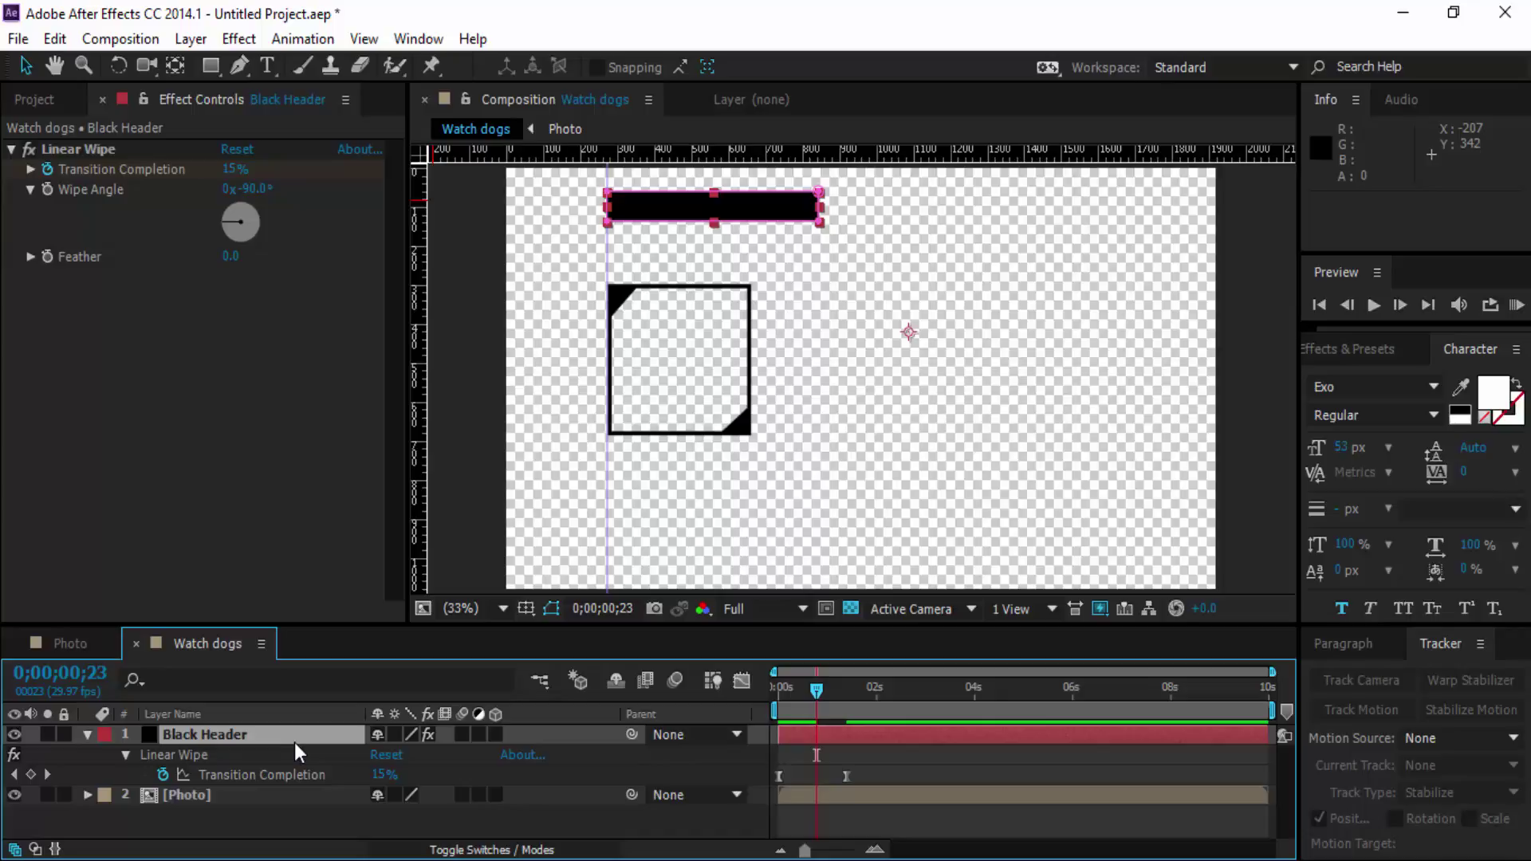
Inspect Black Header in its own Layer panel, then return to the Watch dogs composition.
{"action": "left_click", "coordinate": [311, 743]}
{"action": "left_click", "coordinate": [310, 744]}
{"action": "left_click", "coordinate": [306, 745]}
{"action": "double_click", "coordinate": [306, 744]}
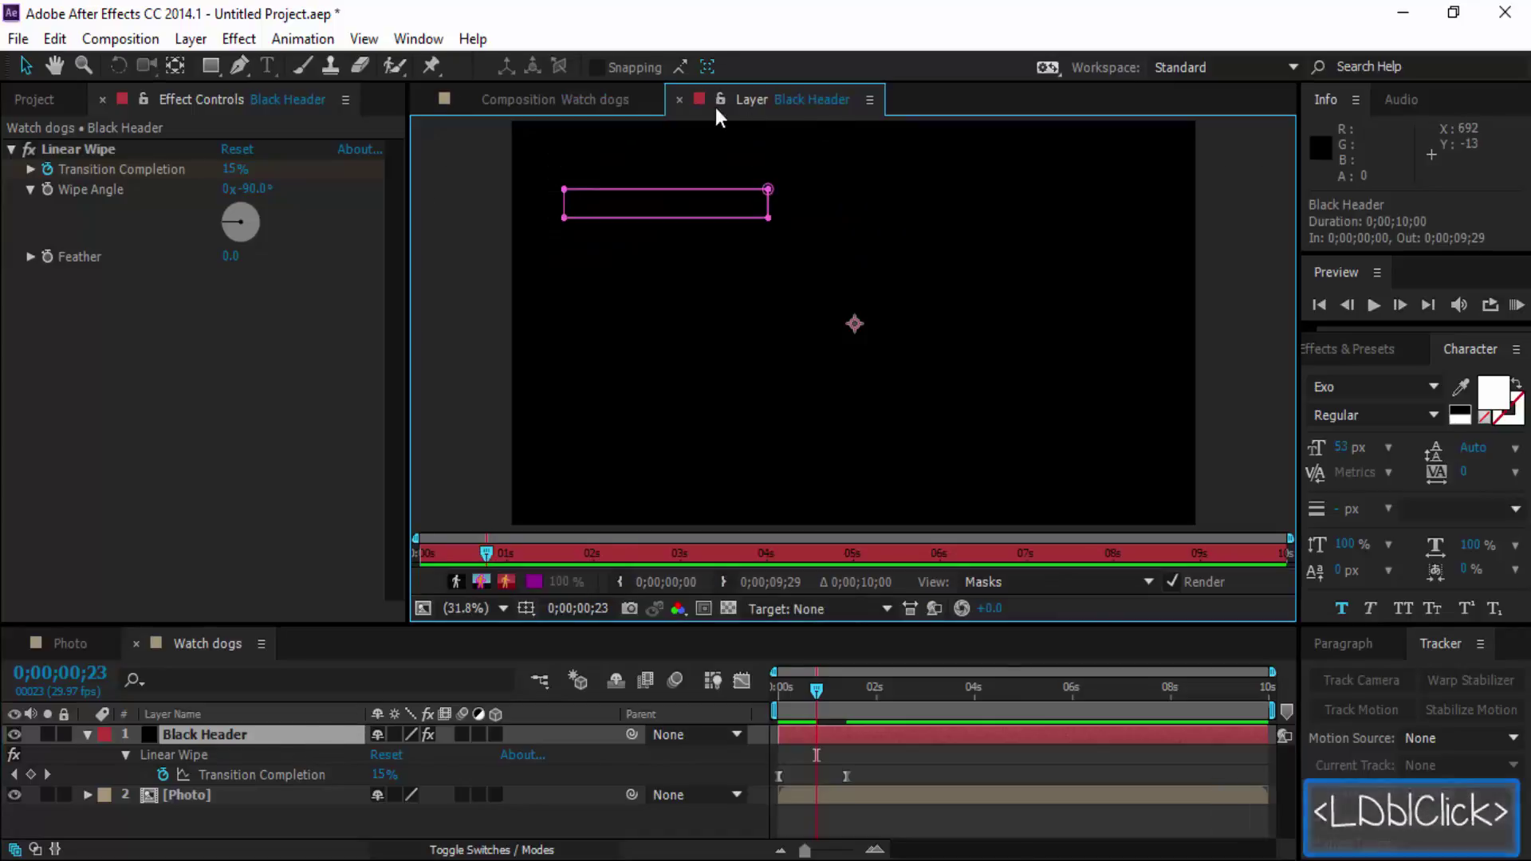
{"action": "double_click", "coordinate": [683, 111]}
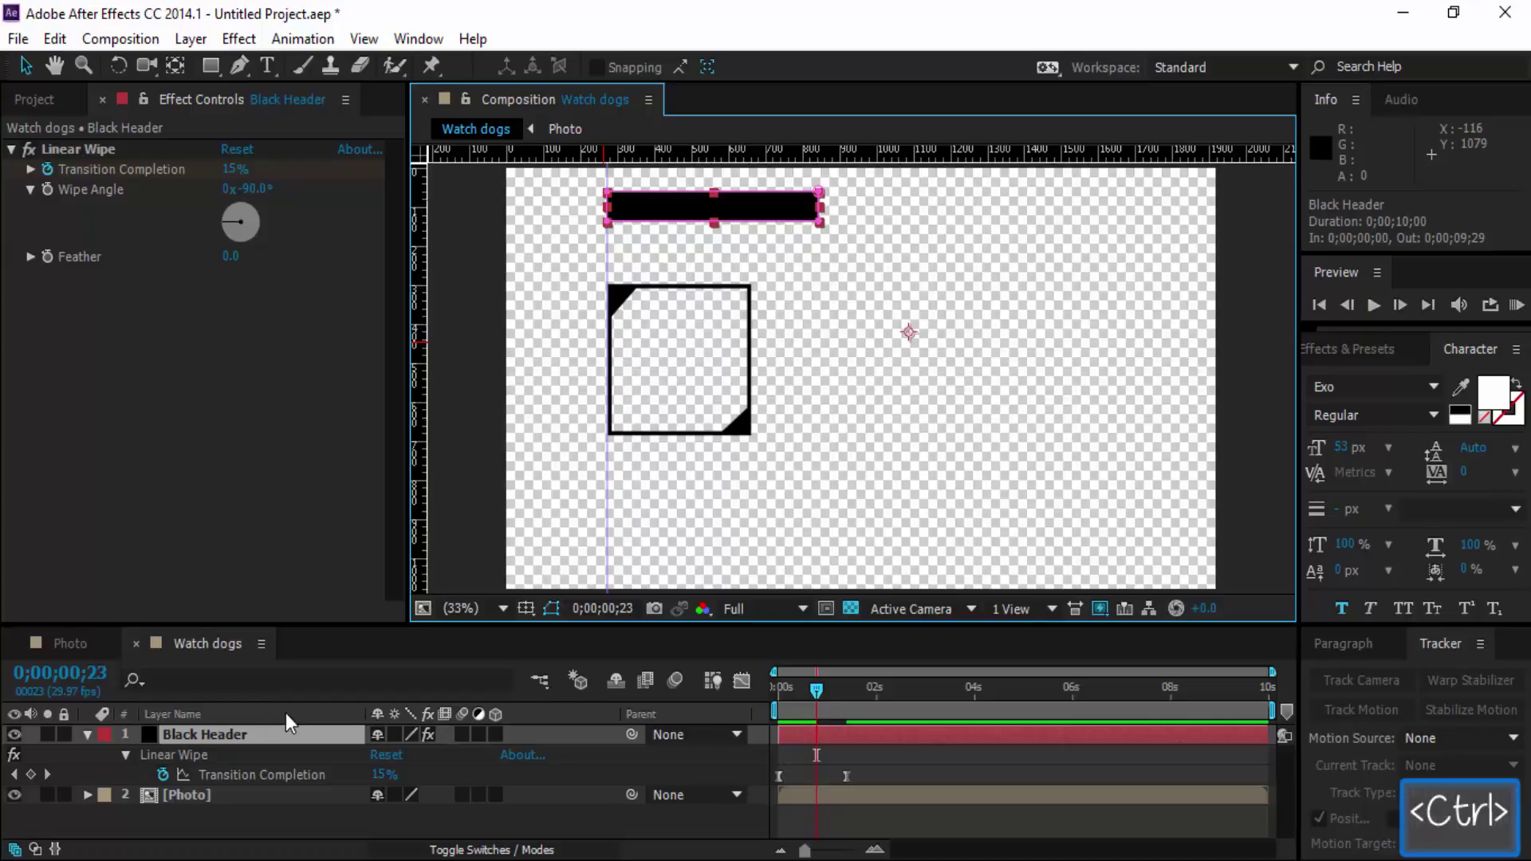
Duplicate Black Header and nudge Black Header 2 down to just beneath the original bar.
{"action": "key", "text": "ctrl+d"}
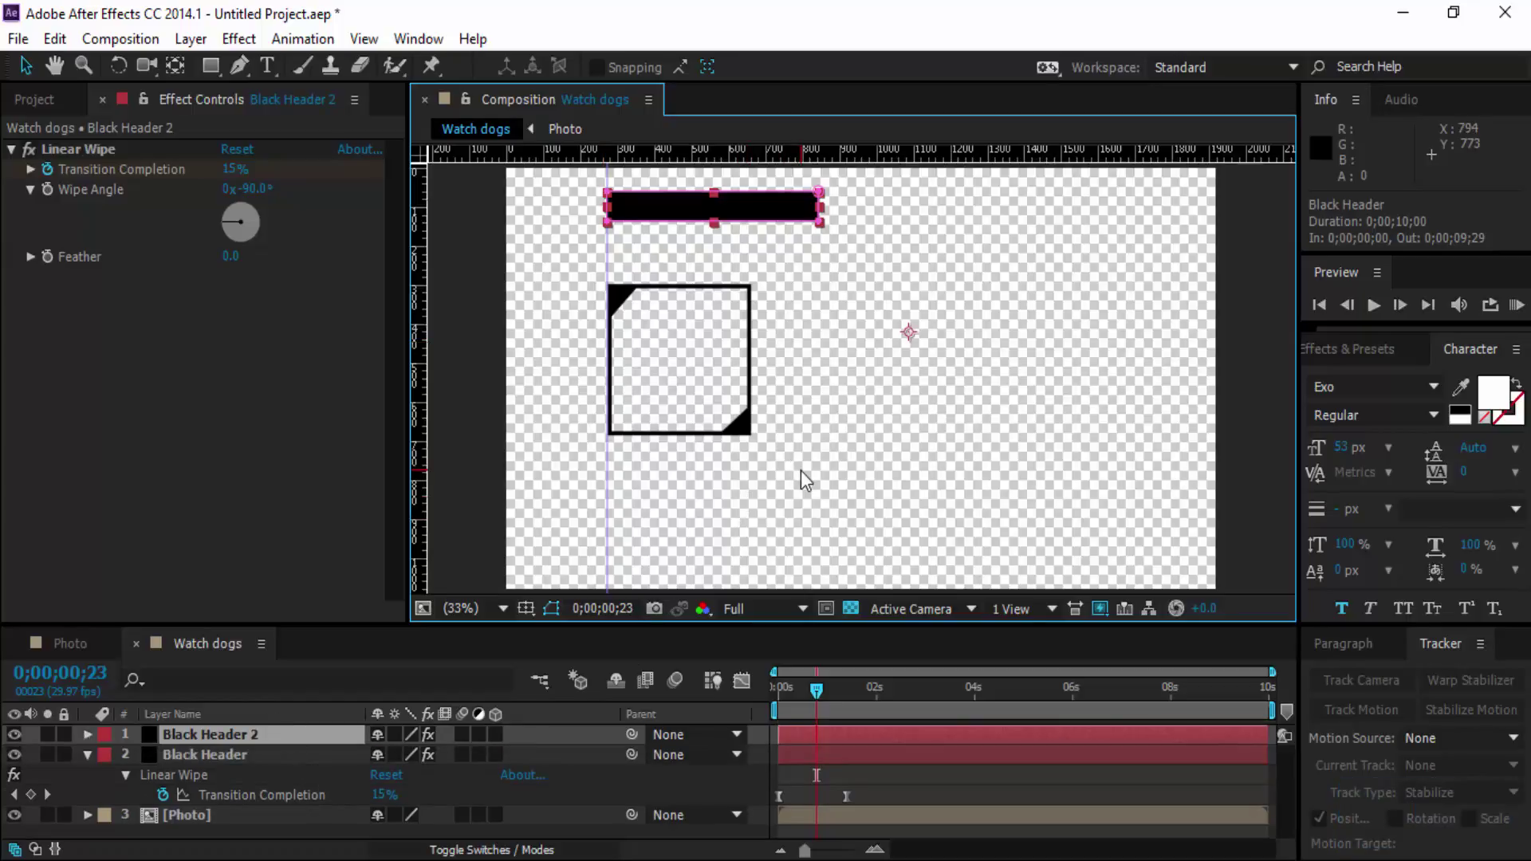
{"action": "key", "text": "Down"}
{"action": "key", "text": "Down"}
{"action": "key", "text": "Down"}
{"action": "key", "text": "Down"}
{"action": "key", "text": "Down"}
{"action": "key", "text": "Down"}
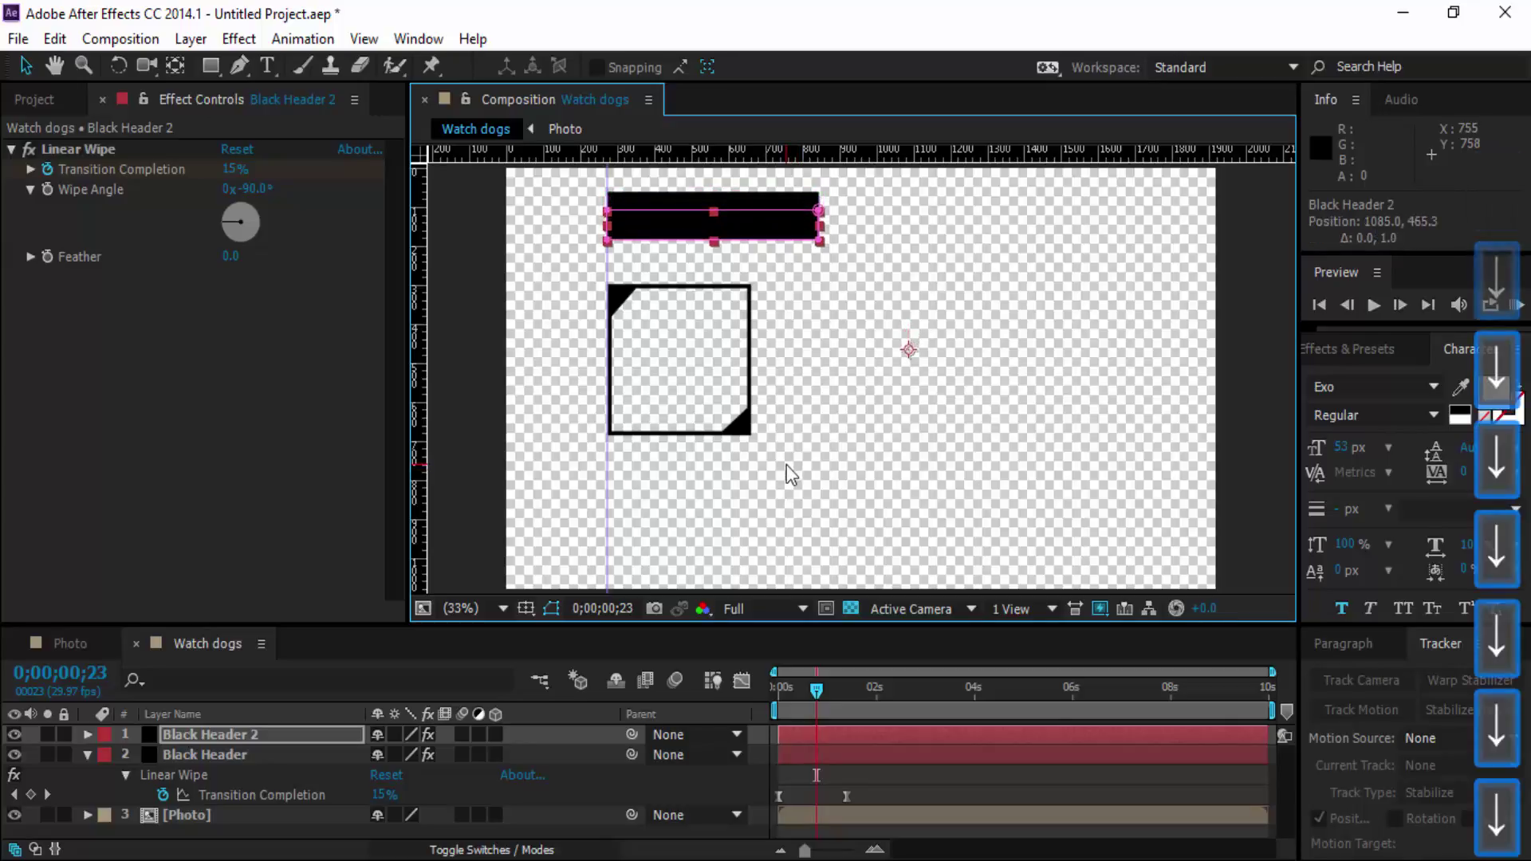
{"action": "key", "text": "Down"}
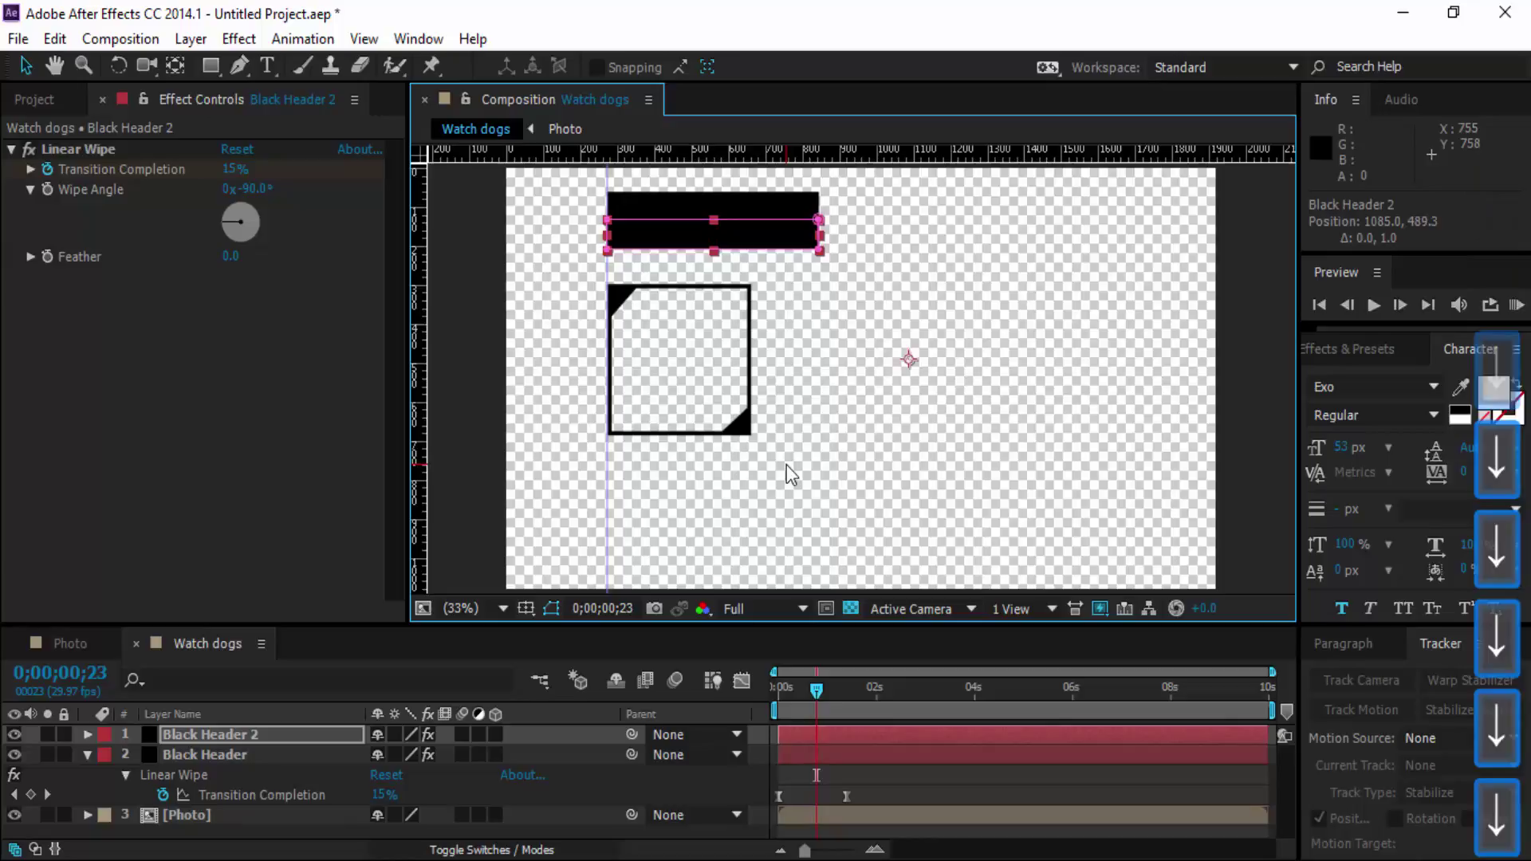
{"action": "key", "text": "Up"}
{"action": "key", "text": "Up"}
{"action": "key", "text": "Up"}
{"action": "double_click", "coordinate": [28, 106]}
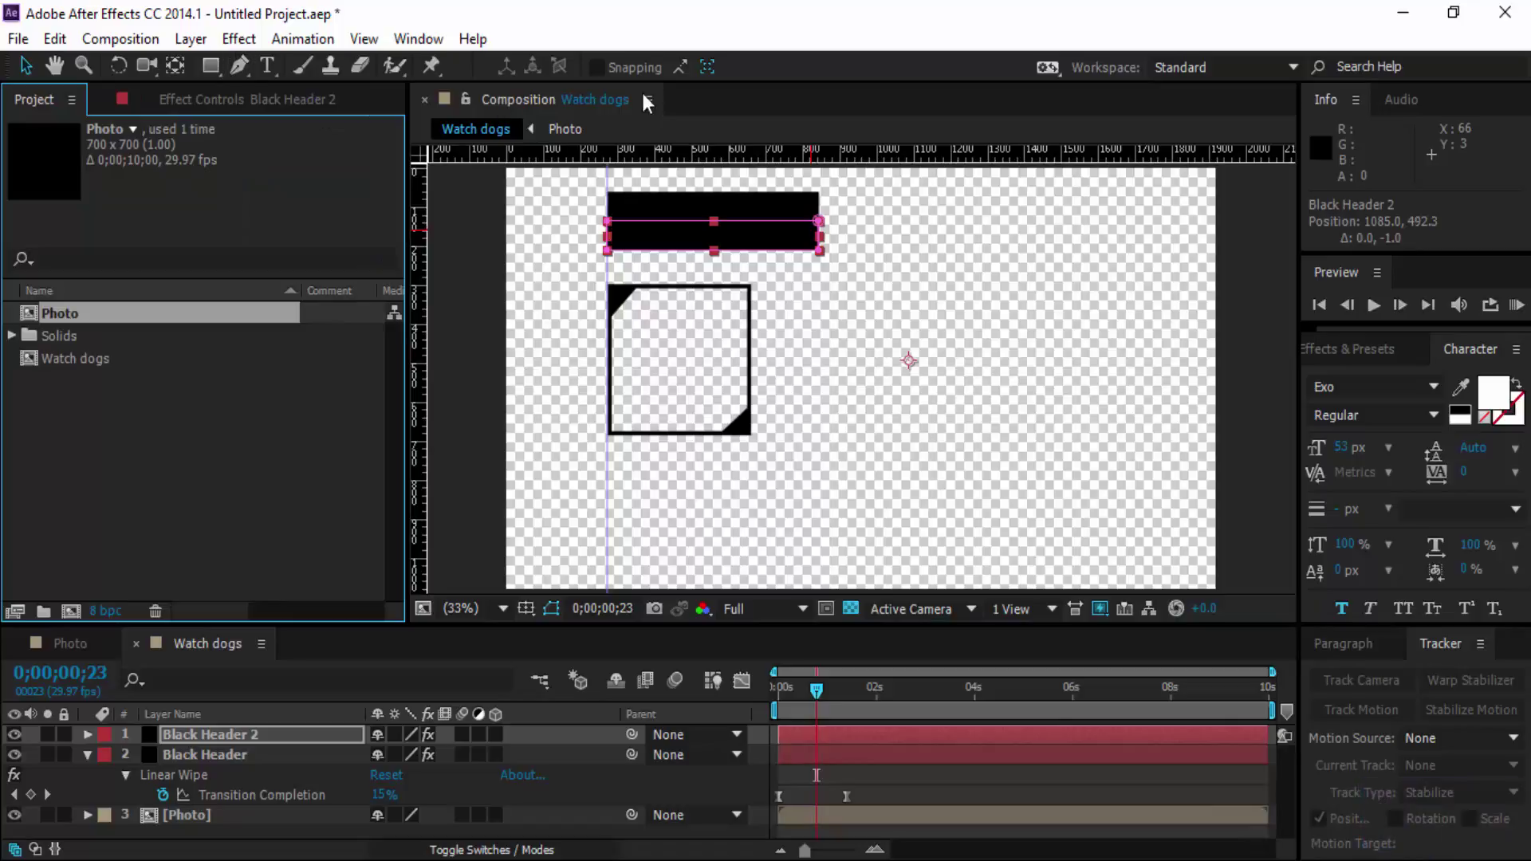
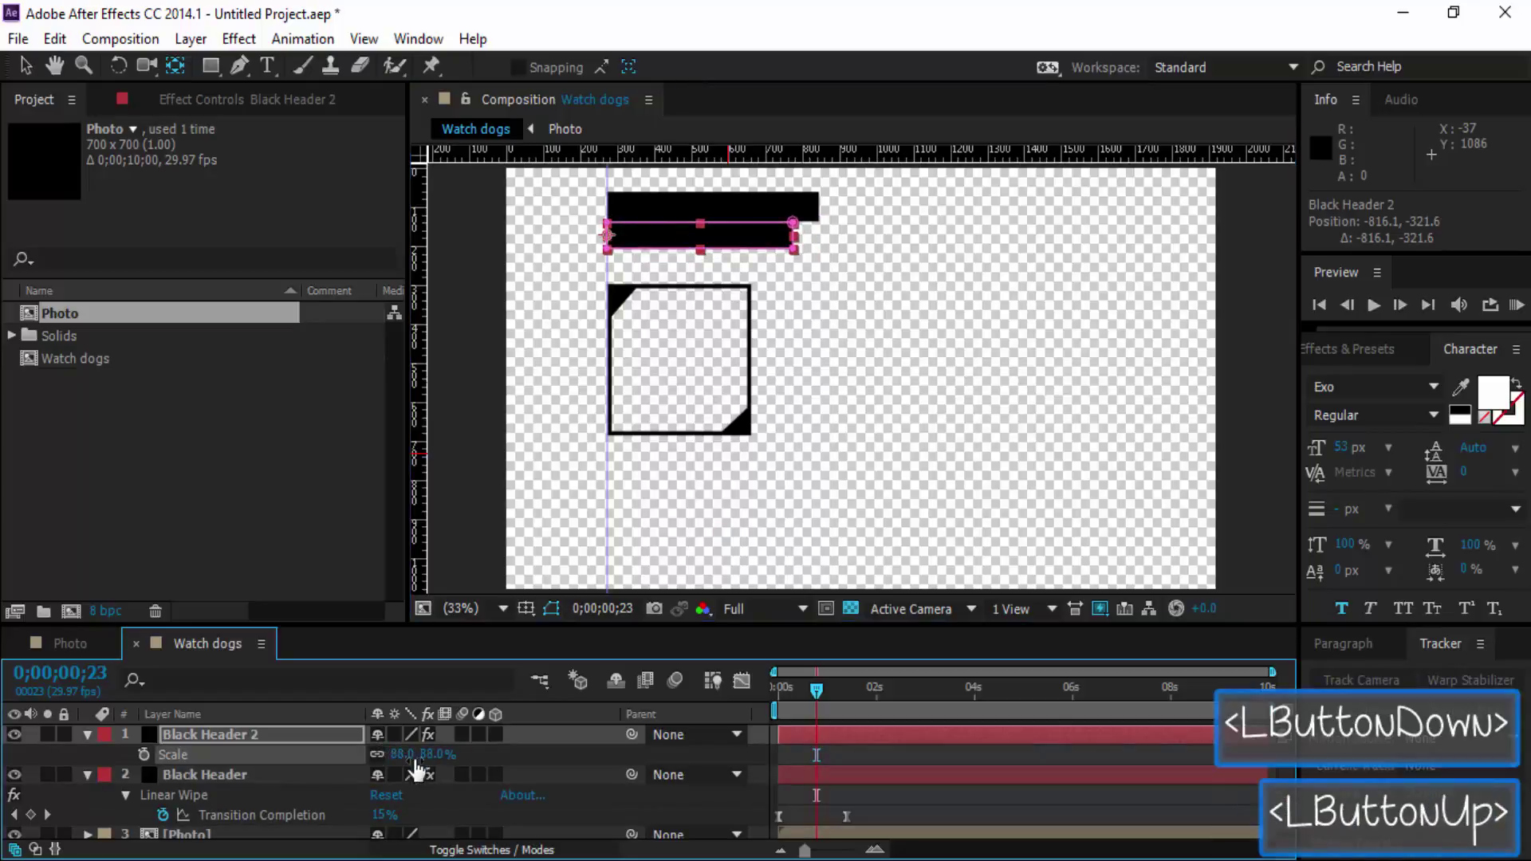
Undo the last scale change and preview the two header bars' wipe animation from frame 0.
{"action": "key", "text": "ctrl+z"}
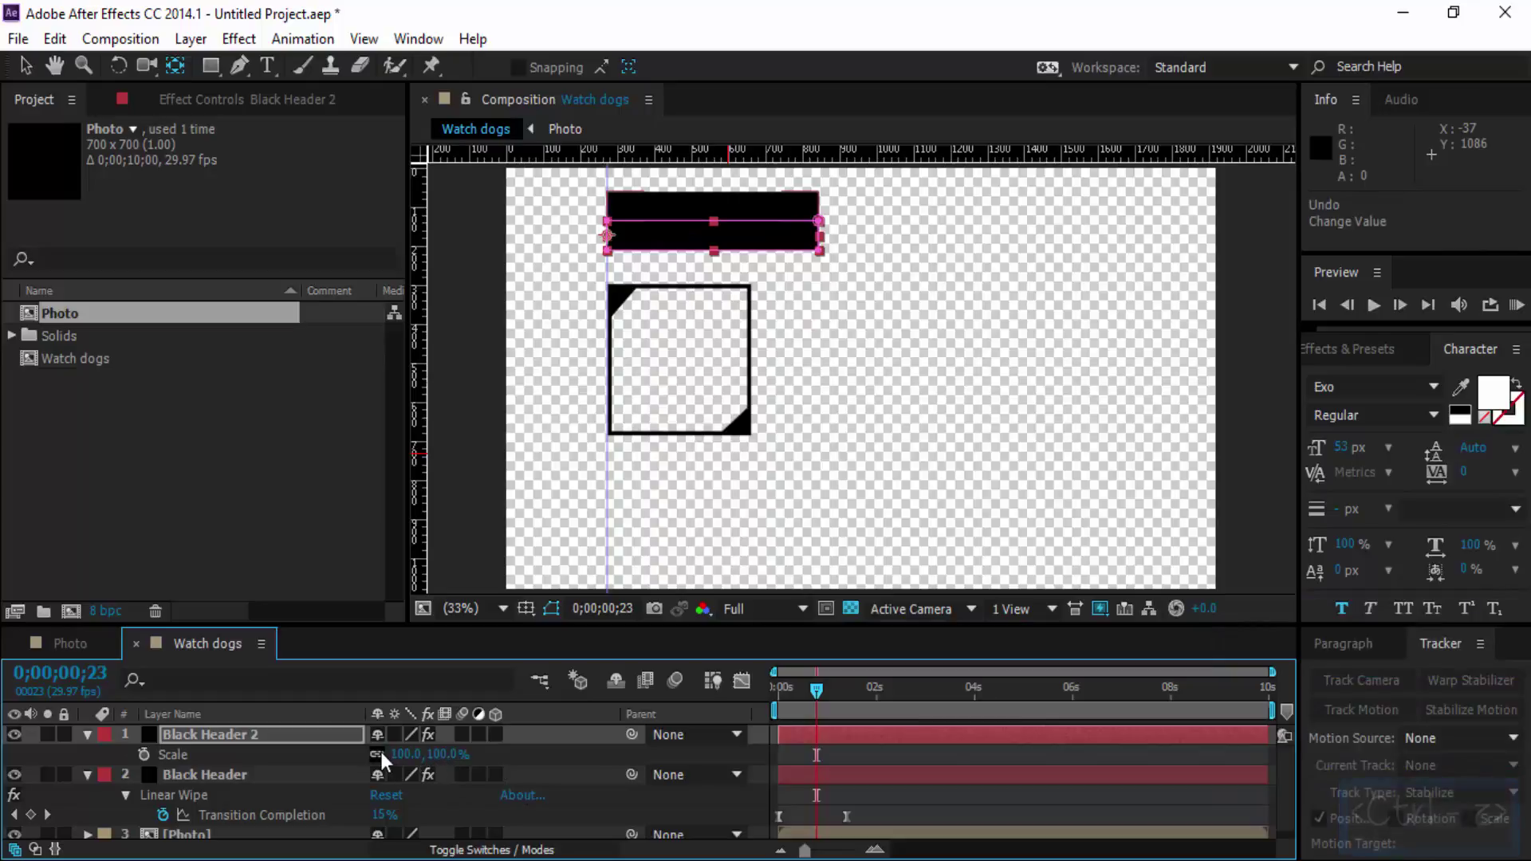
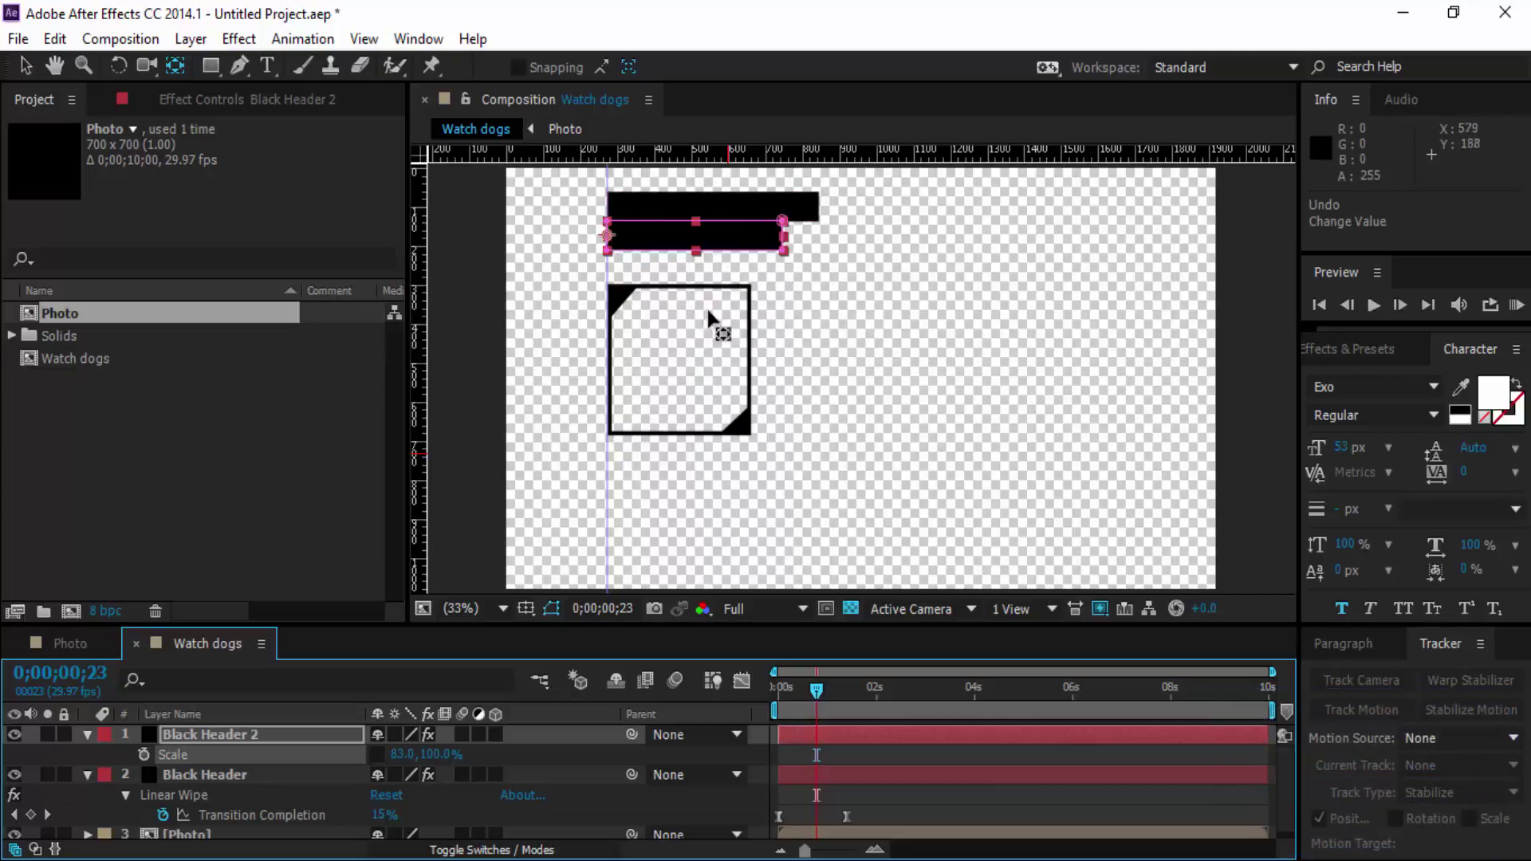
{"action": "left_click", "coordinate": [821, 699]}
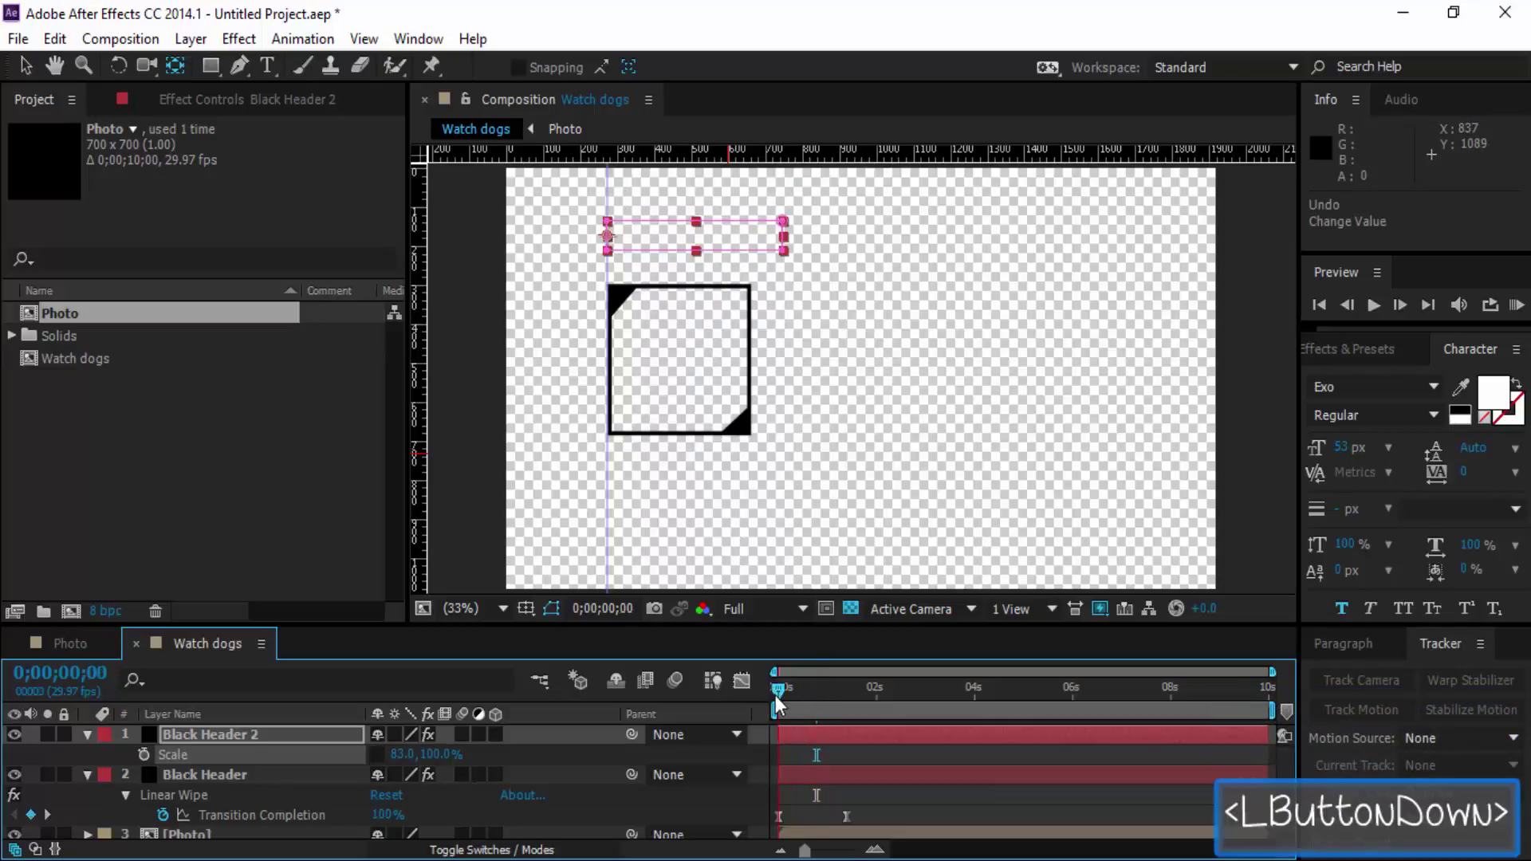
{"action": "key", "text": "space"}
{"action": "key", "text": "space"}
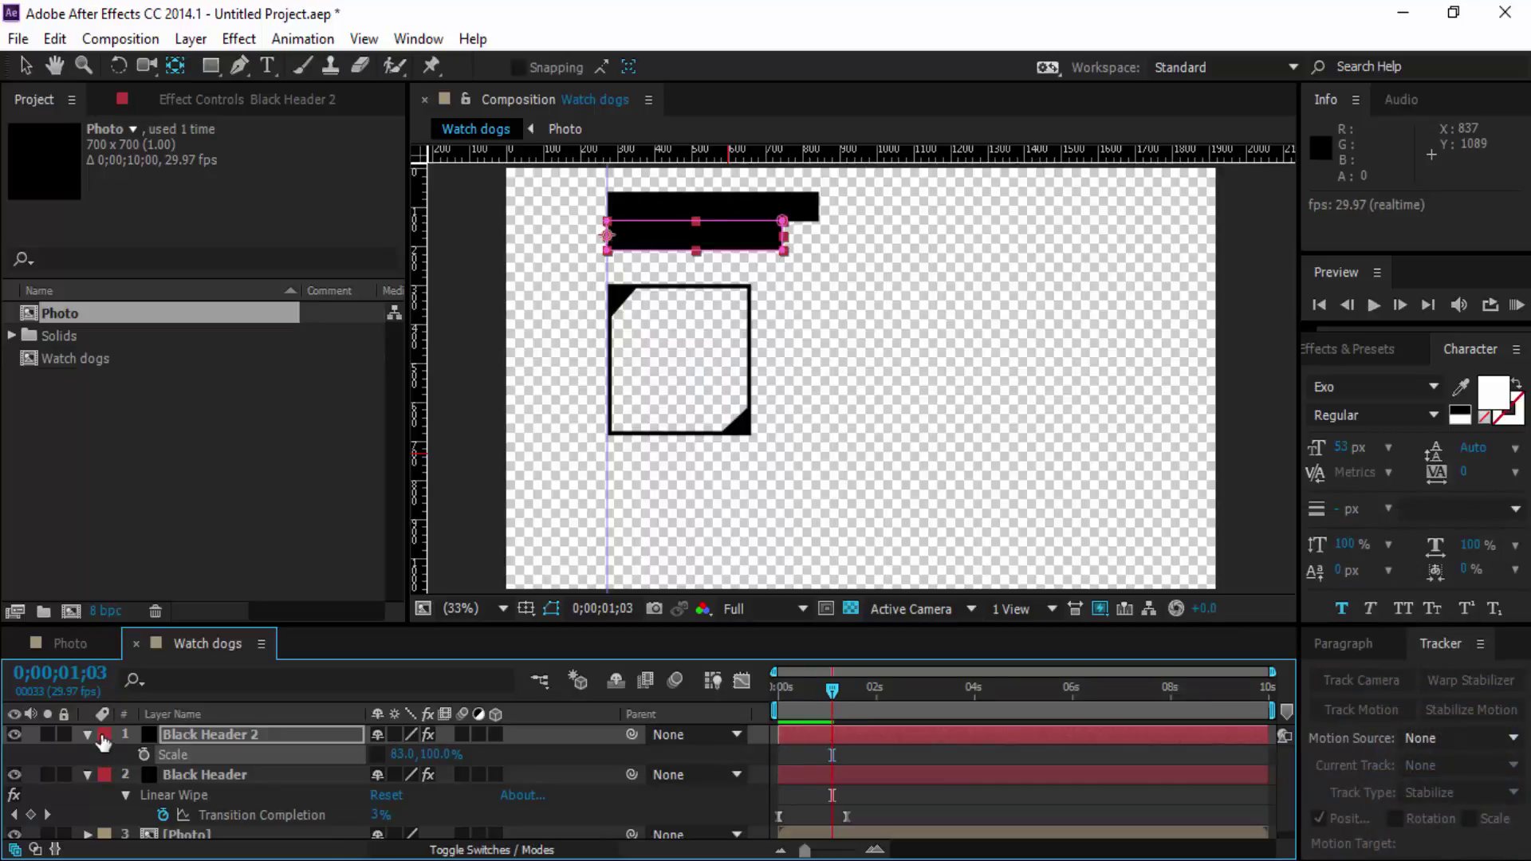
{"action": "double_click", "coordinate": [92, 743]}
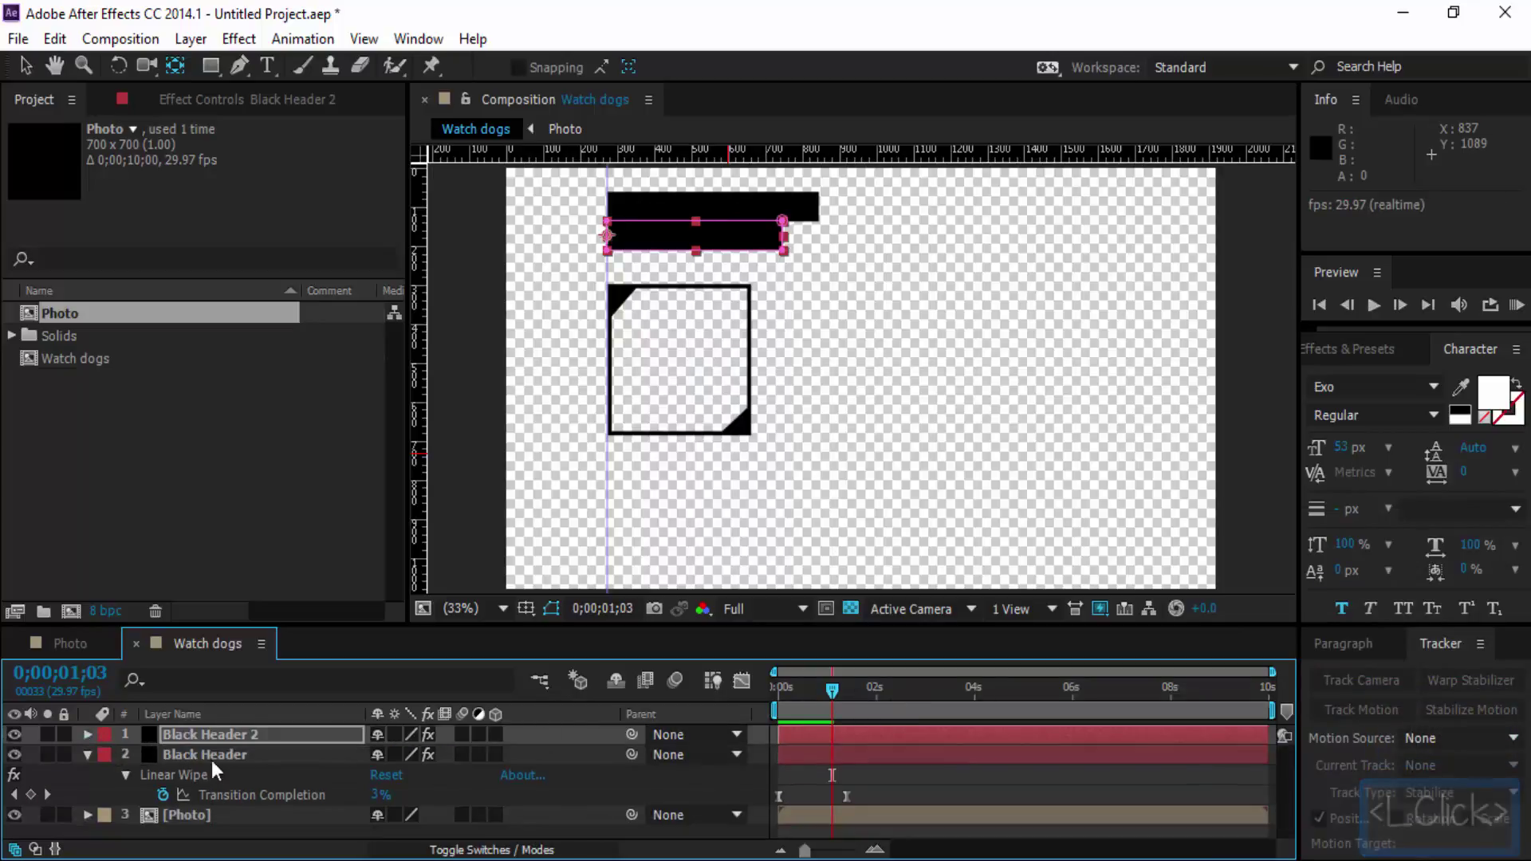
{"action": "key", "text": "u"}
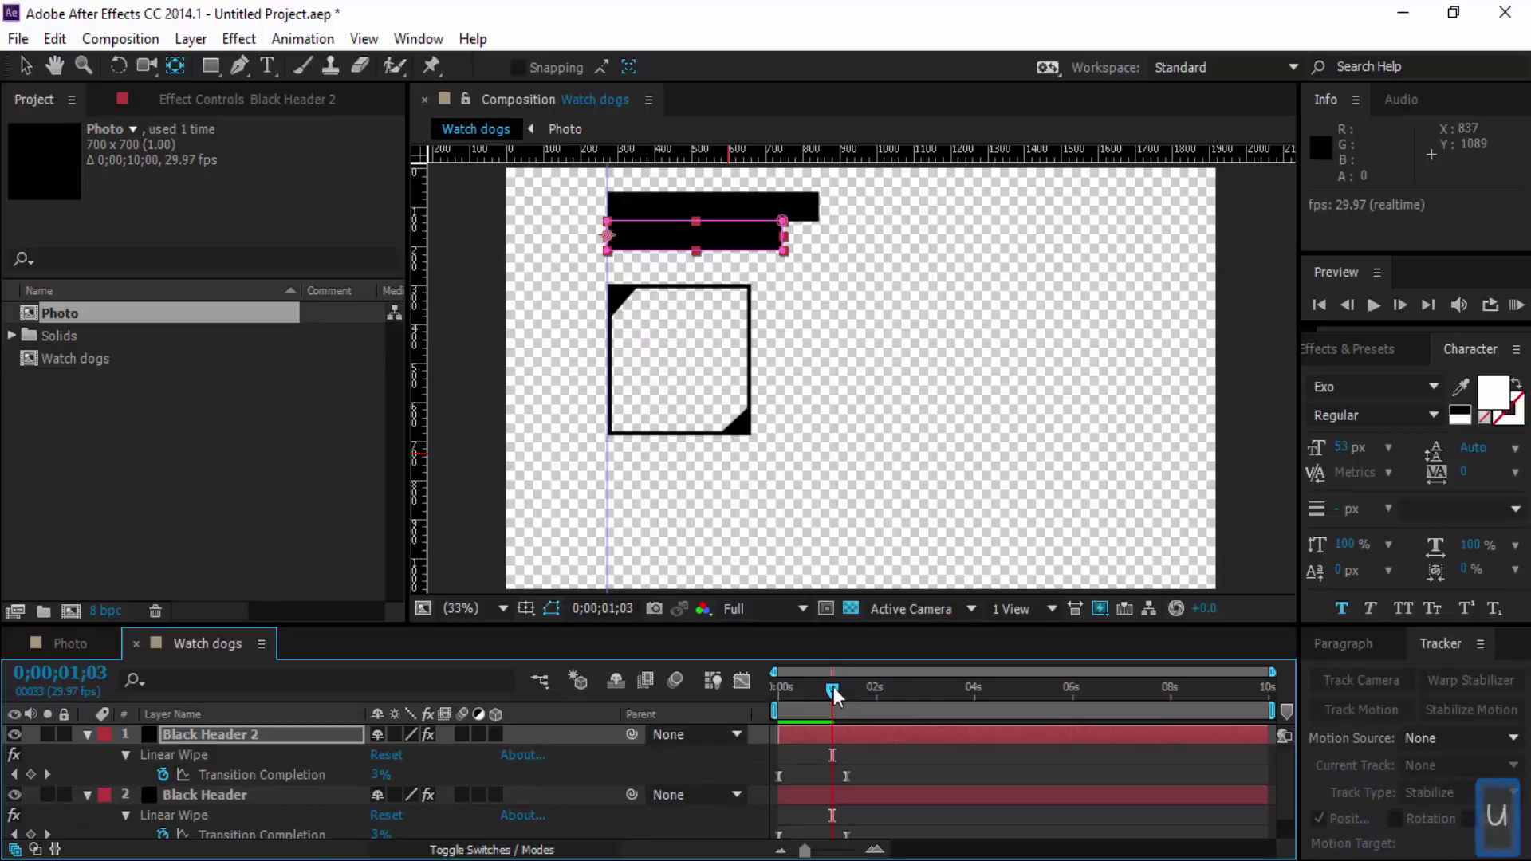
{"action": "left_click", "coordinate": [838, 699]}
{"action": "key", "text": "space"}
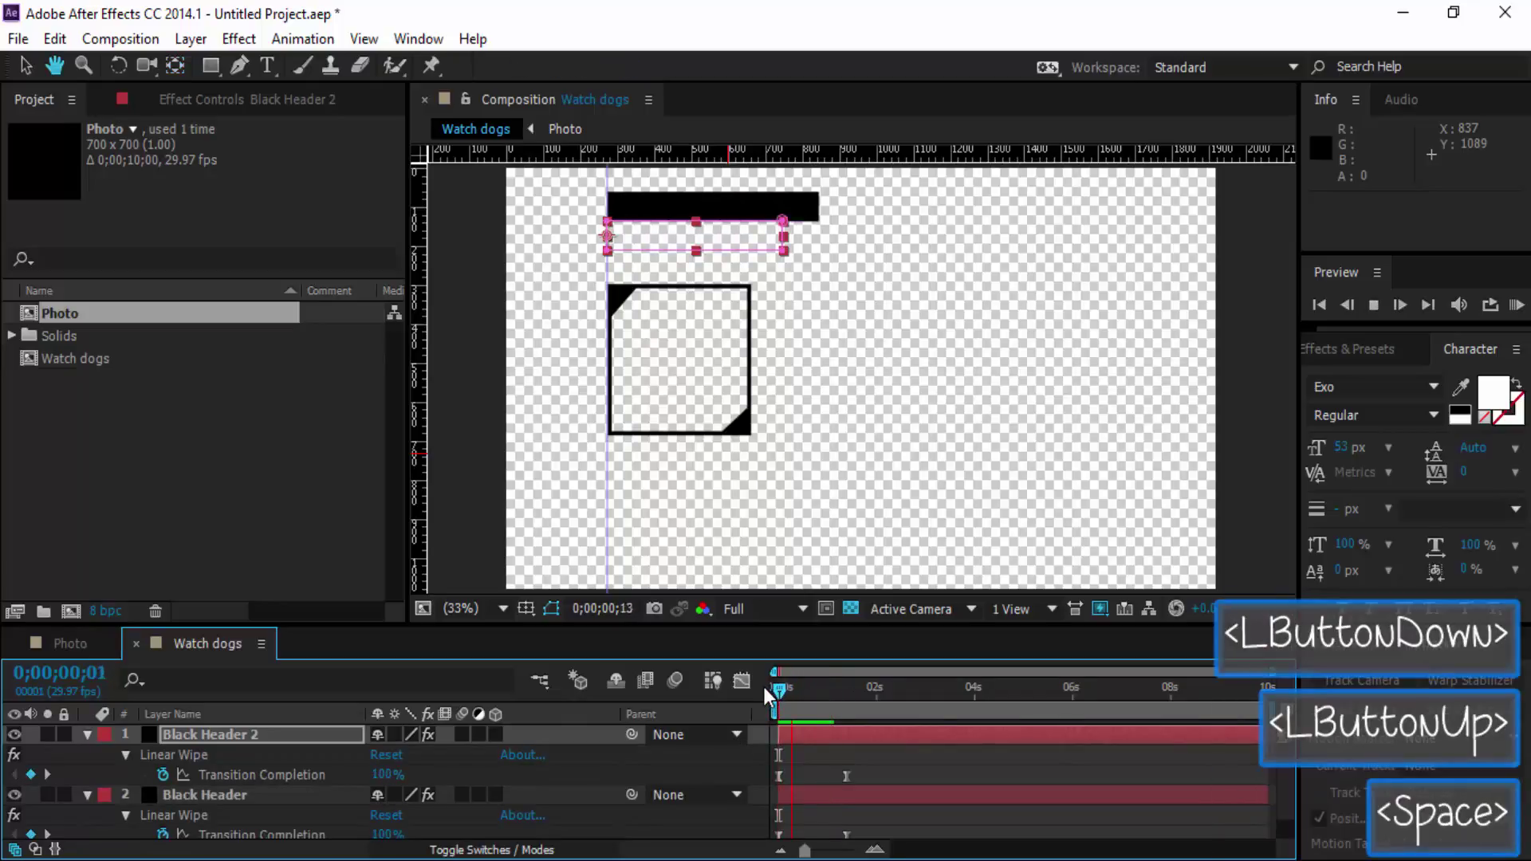
{"action": "key", "text": "space"}
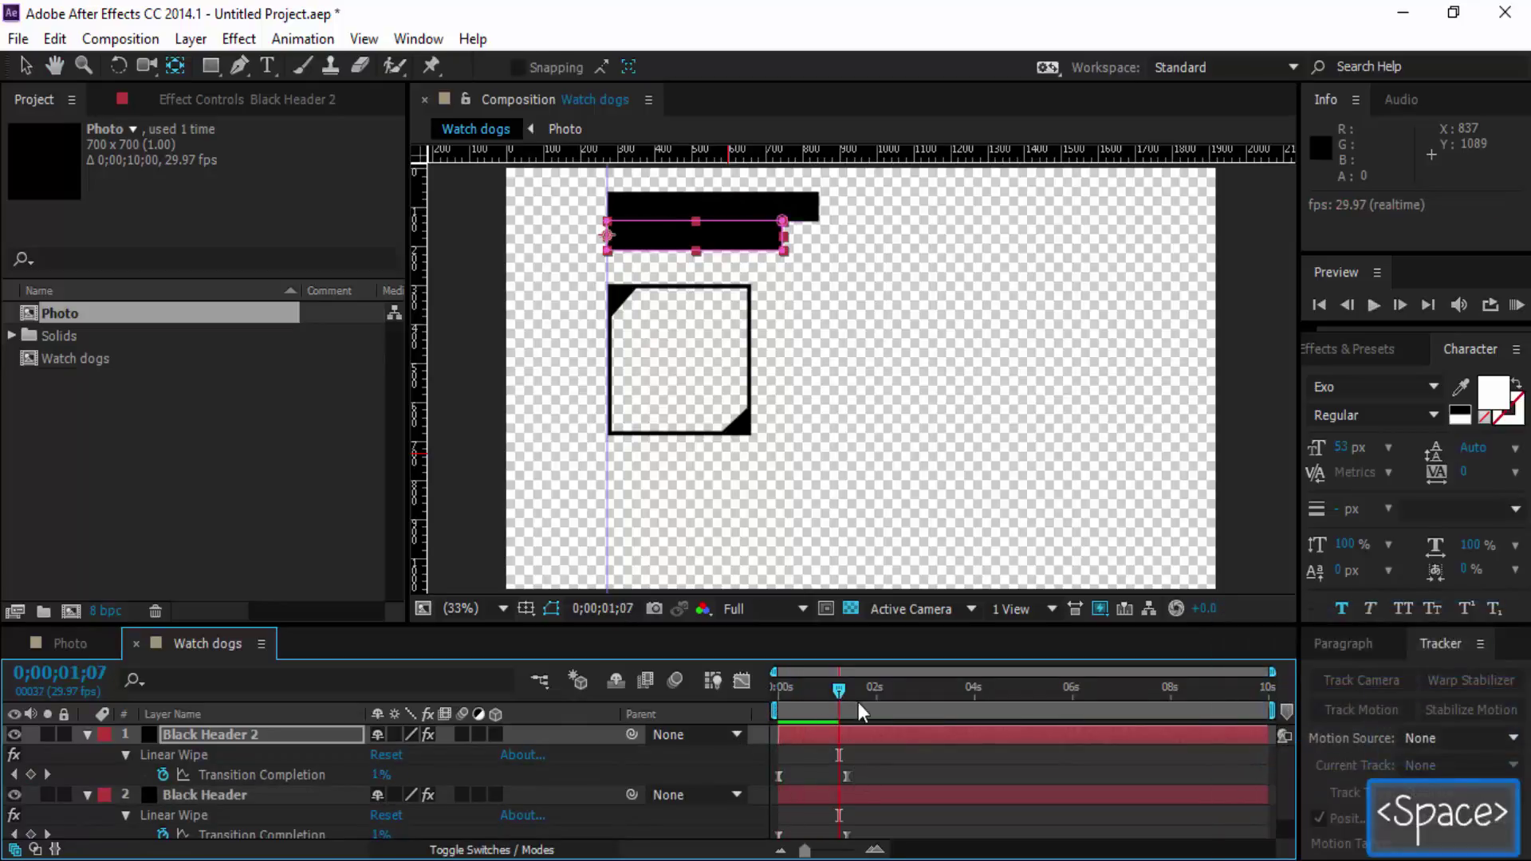
Reveal the photo layer's opacity keyframes and ease them with F9.
{"action": "double_click", "coordinate": [92, 810]}
{"action": "double_click", "coordinate": [97, 796]}
{"action": "double_click", "coordinate": [745, 682]}
{"action": "double_click", "coordinate": [745, 683]}
{"action": "left_click", "coordinate": [862, 775]}
{"action": "key", "text": "F9"}
{"action": "left_click", "coordinate": [833, 838]}
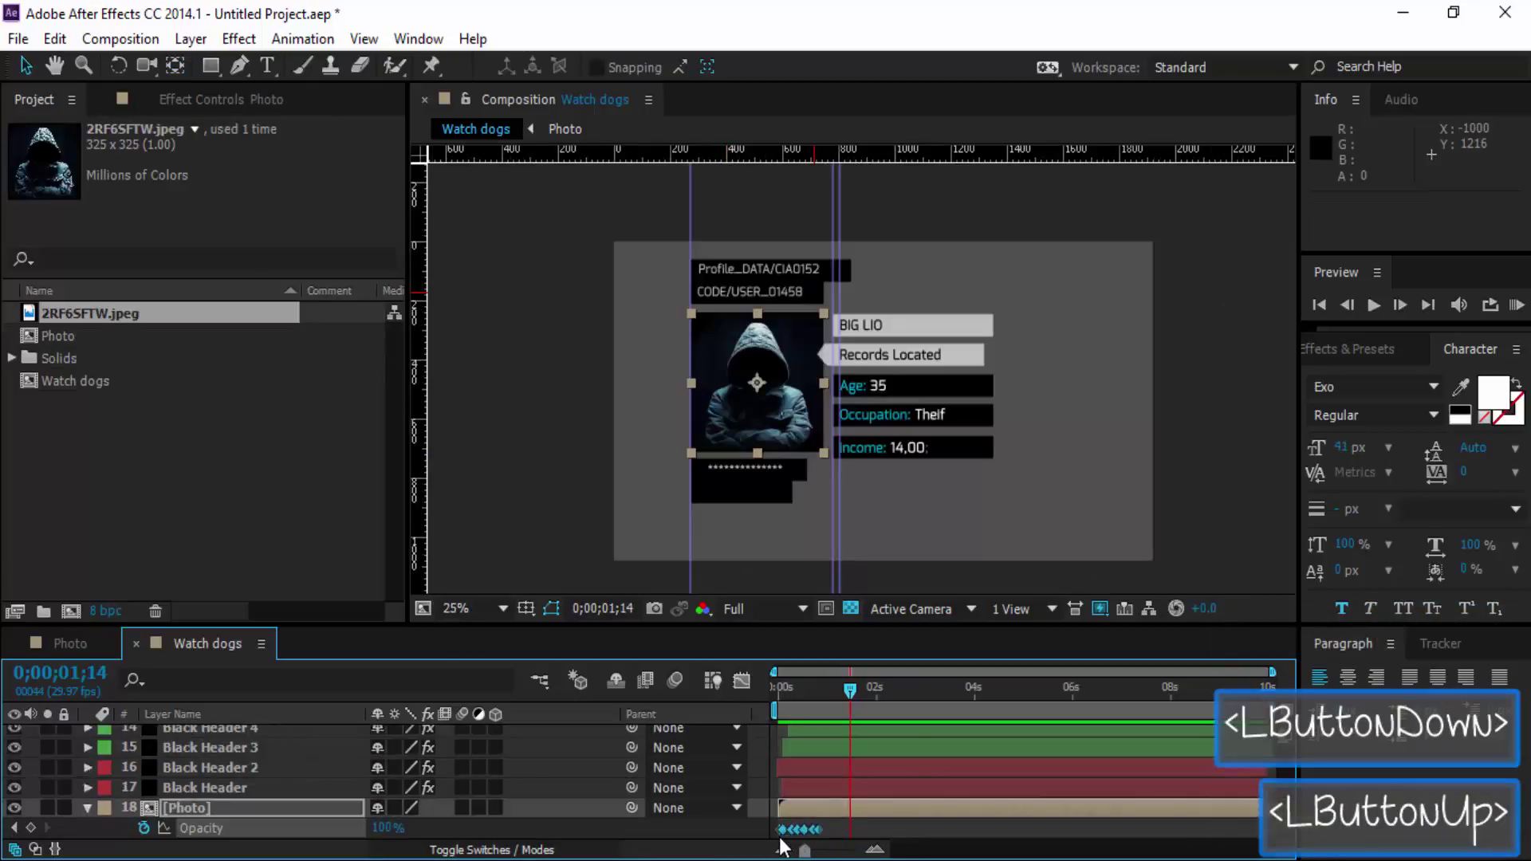
Apply Easy Ease to the Photo opacity keyframes and preview the smooth fade-in.
{"action": "right_click", "coordinate": [797, 842]}
{"action": "right_click", "coordinate": [796, 842]}
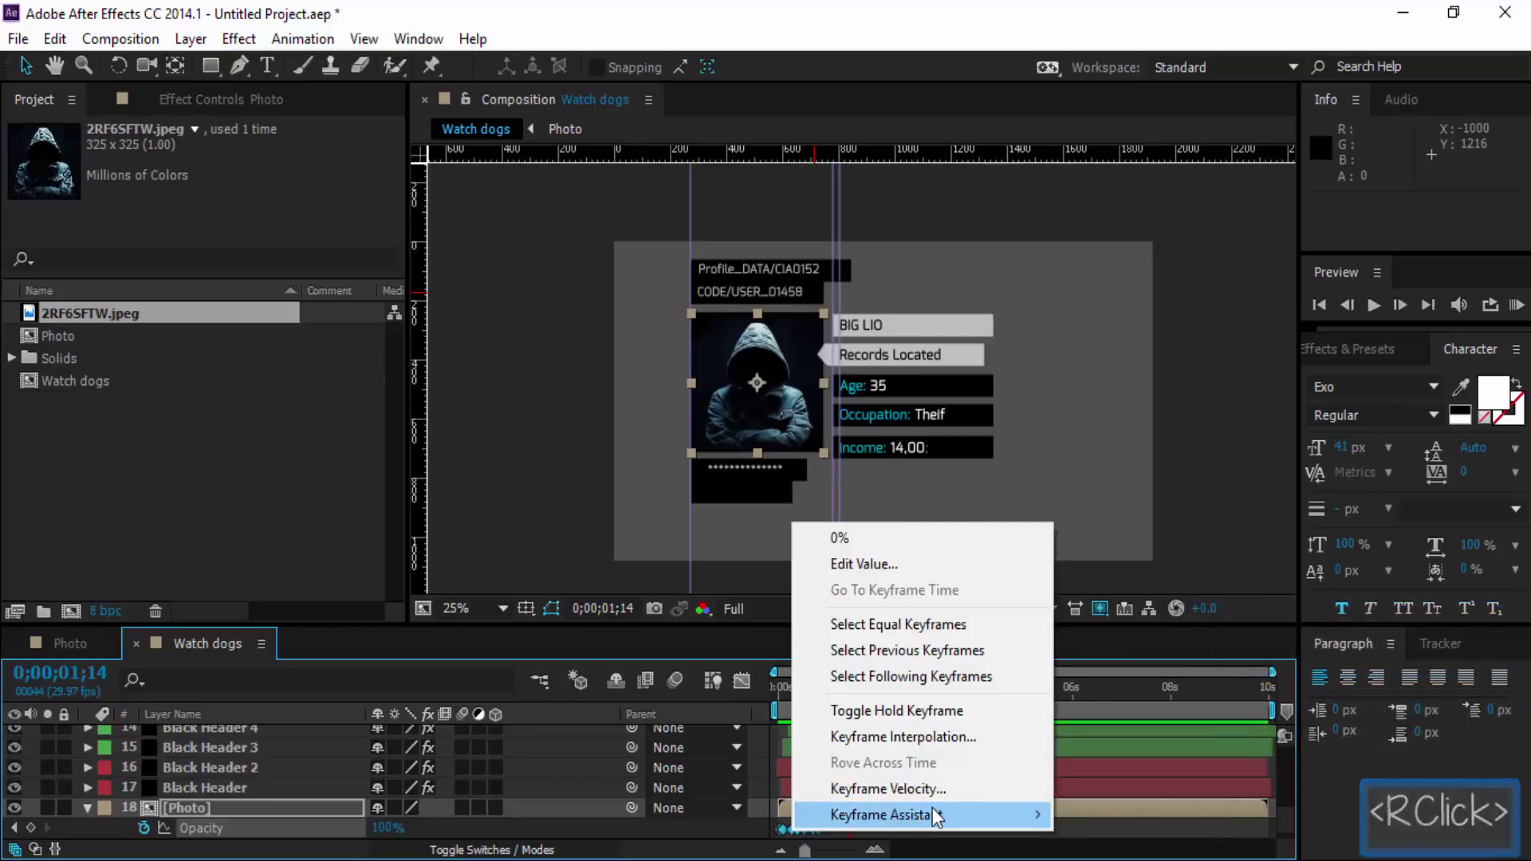
{"action": "double_click", "coordinate": [1209, 670]}
{"action": "left_click", "coordinate": [855, 700]}
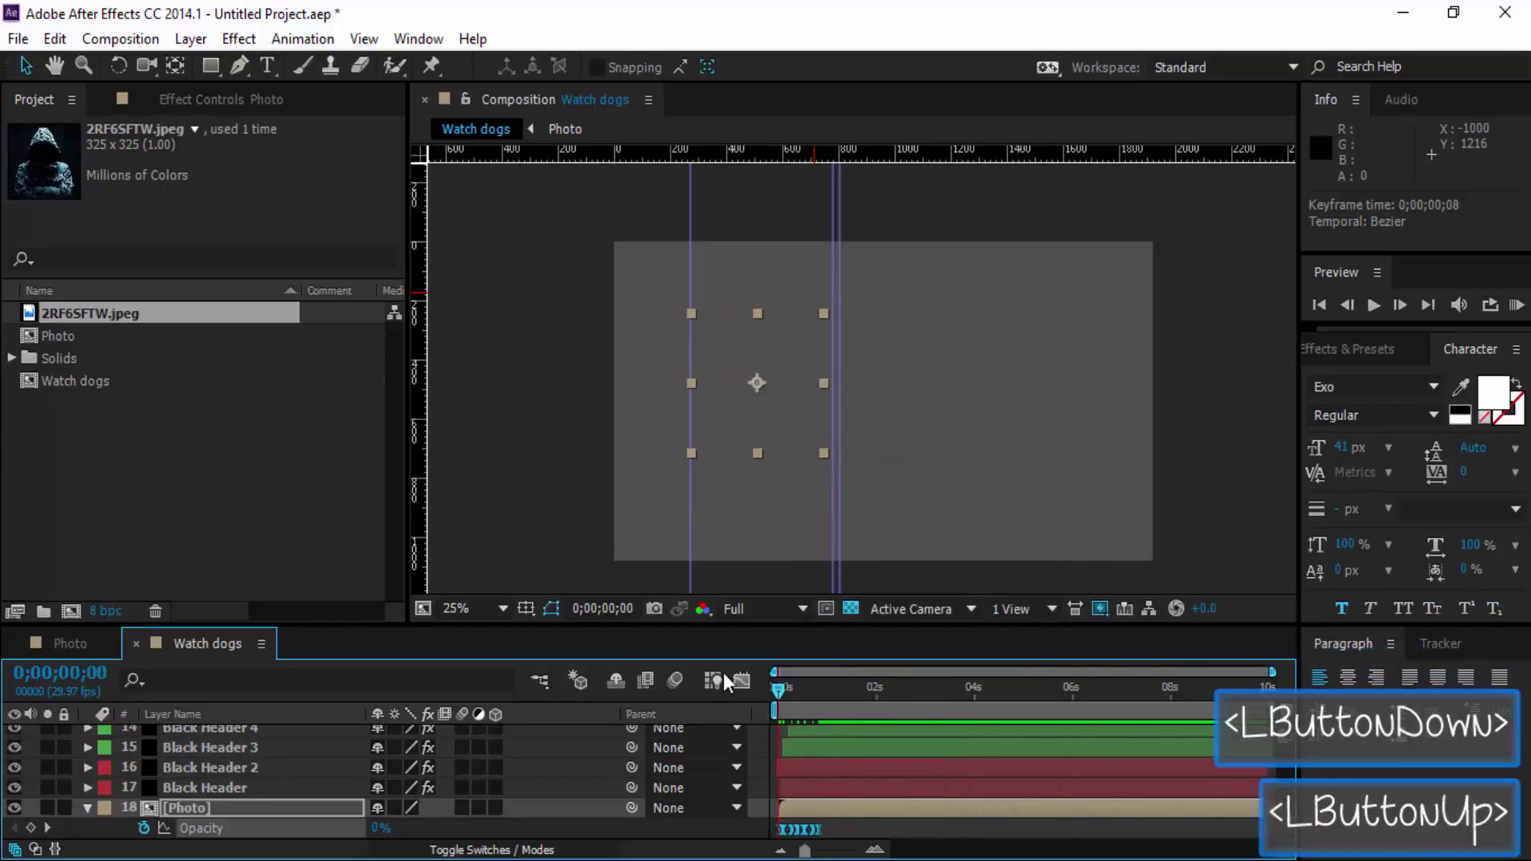
{"action": "key", "text": "space"}
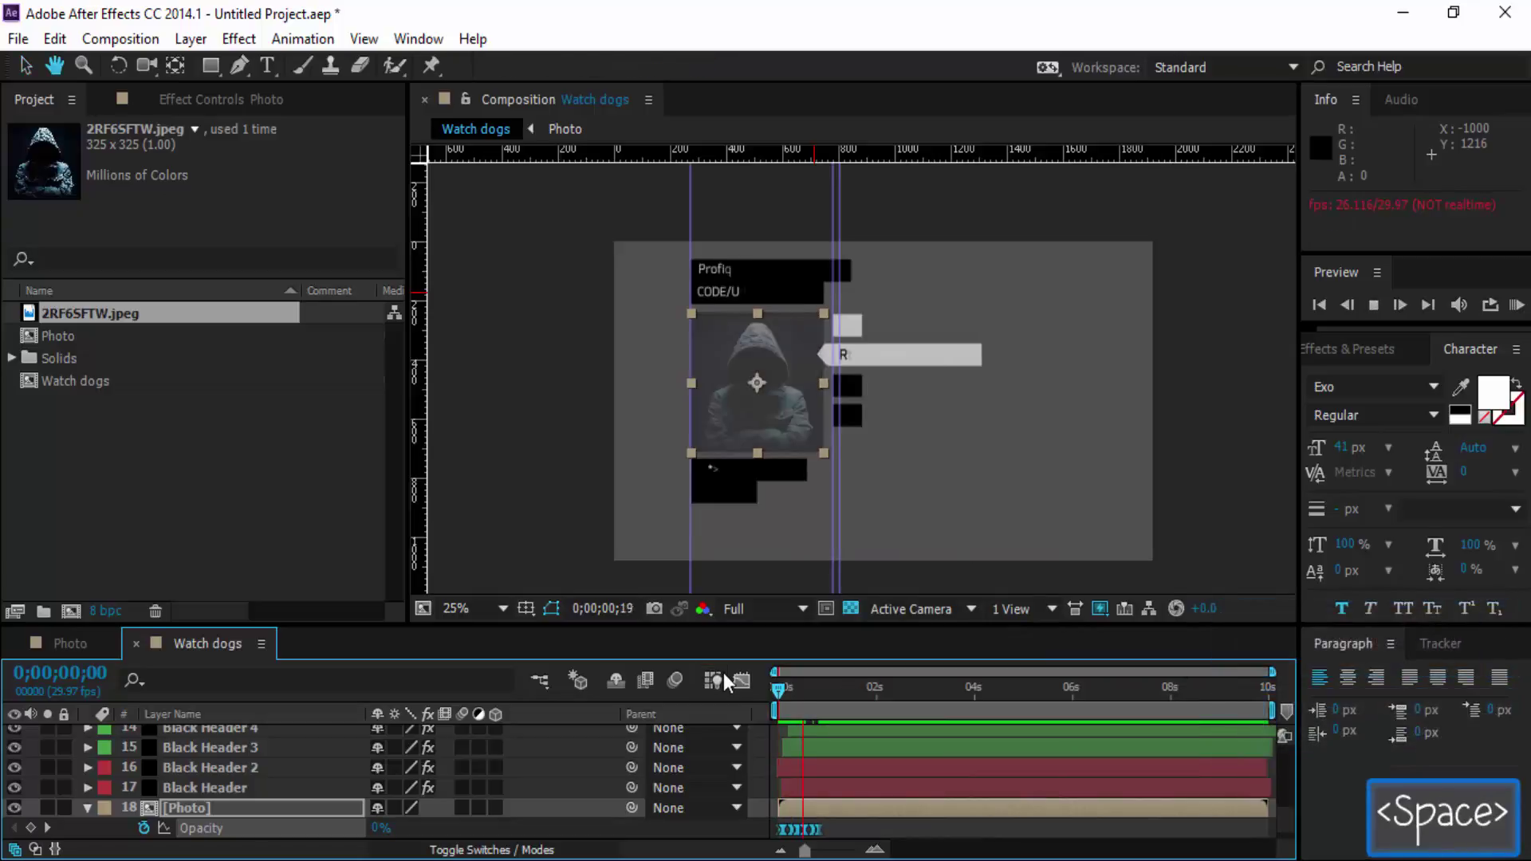
{"action": "key", "text": "space"}
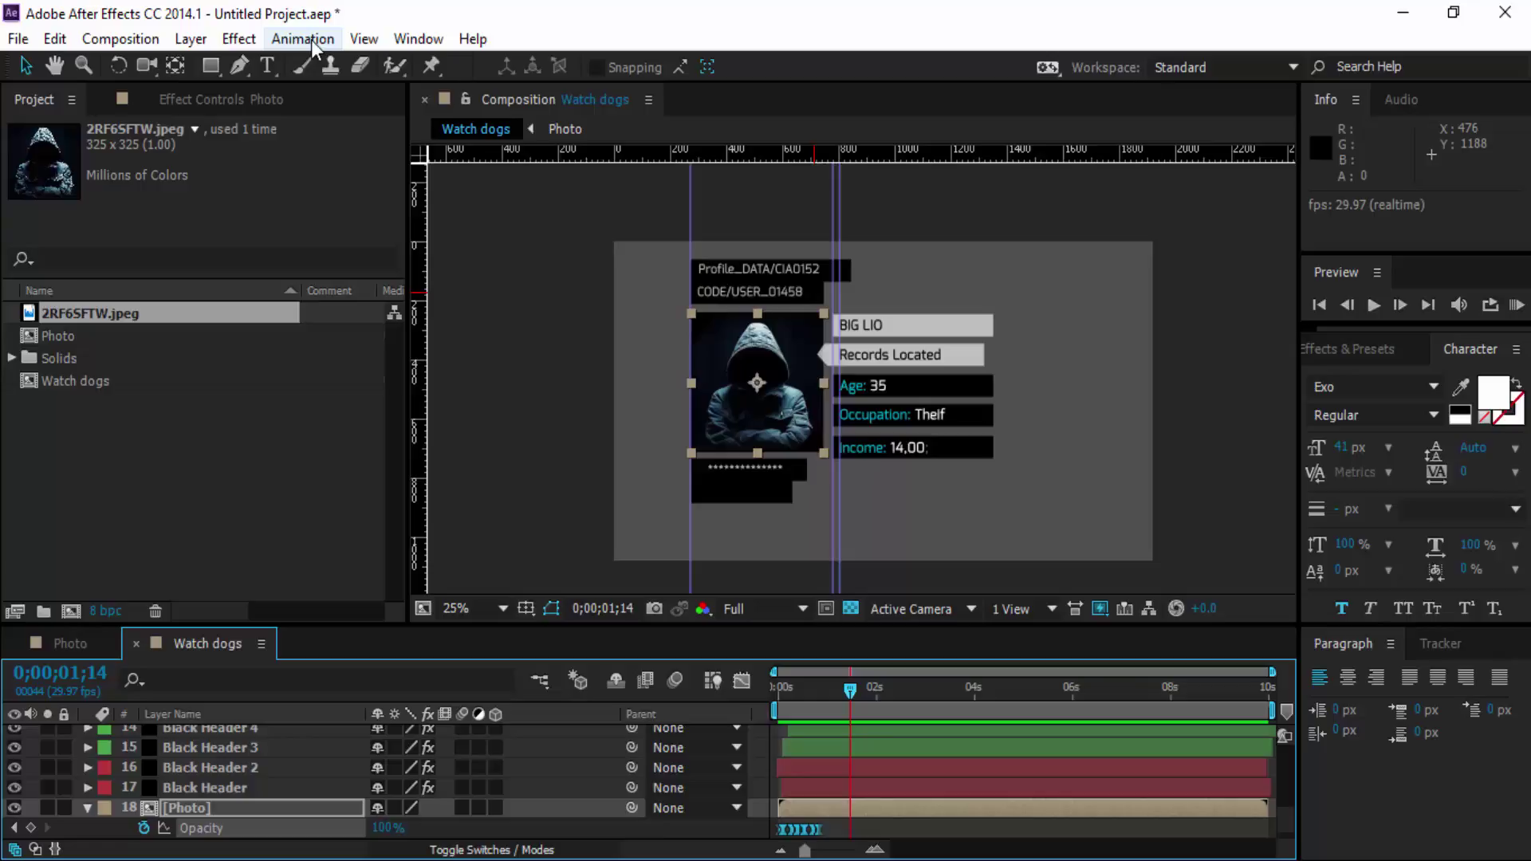
Add a Wave Warp distortion effect to the hooded photo layer.
{"action": "double_click", "coordinate": [247, 42]}
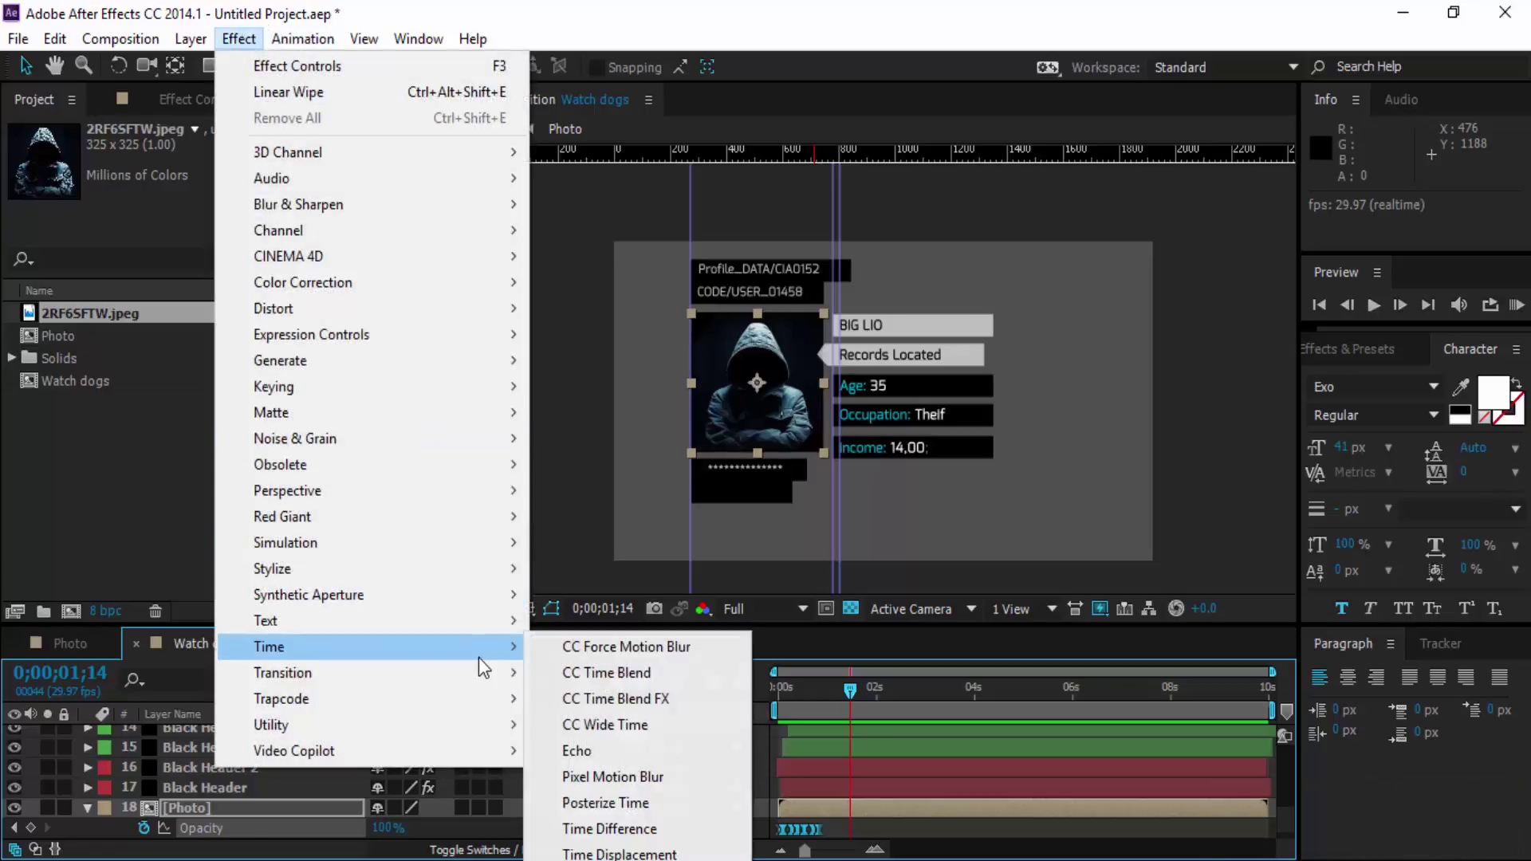
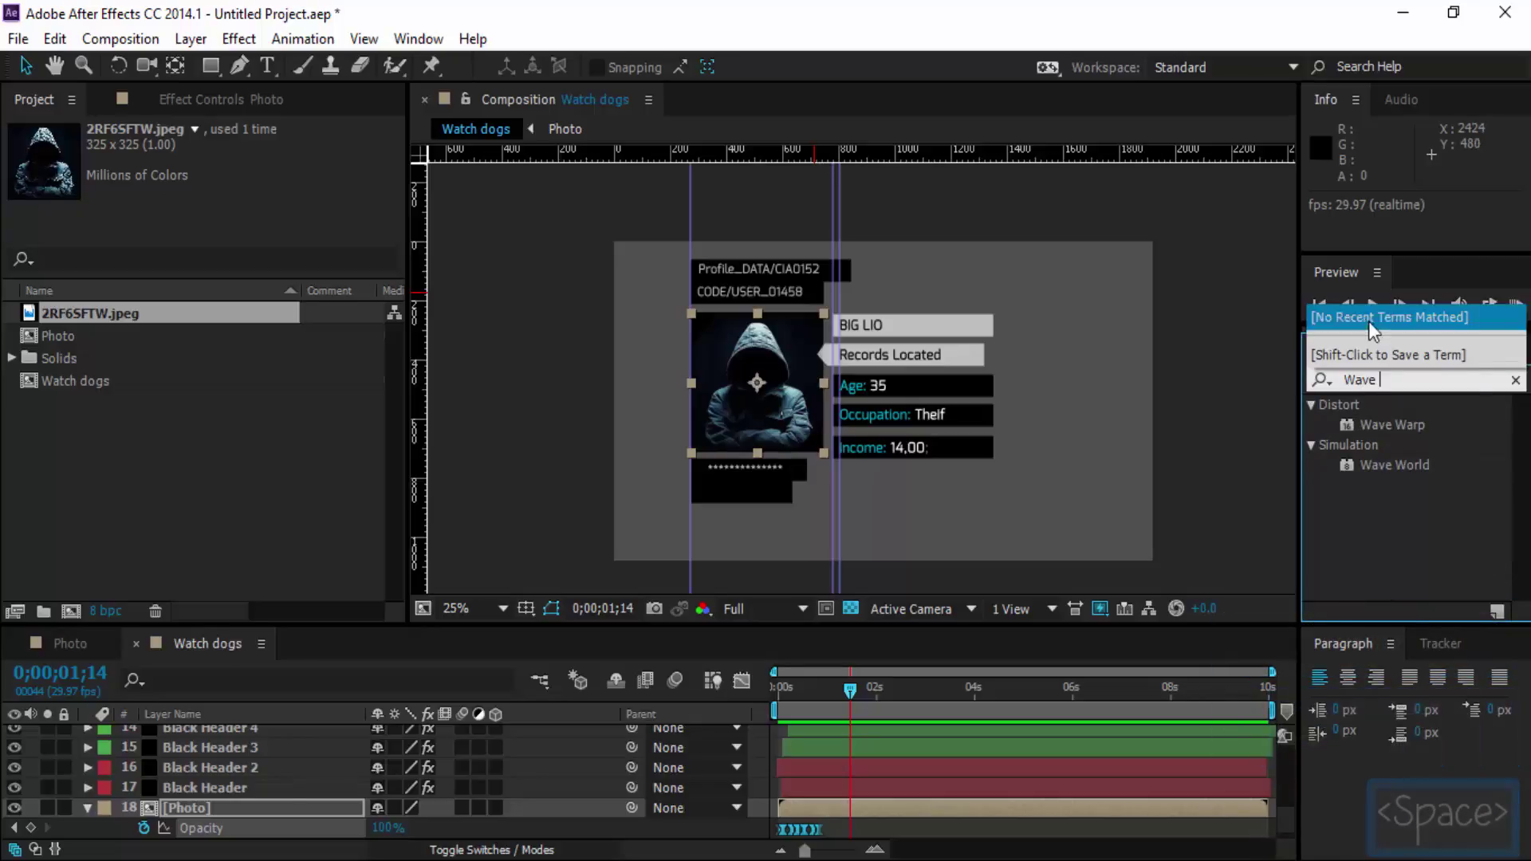
{"action": "left_click", "coordinate": [1397, 429]}
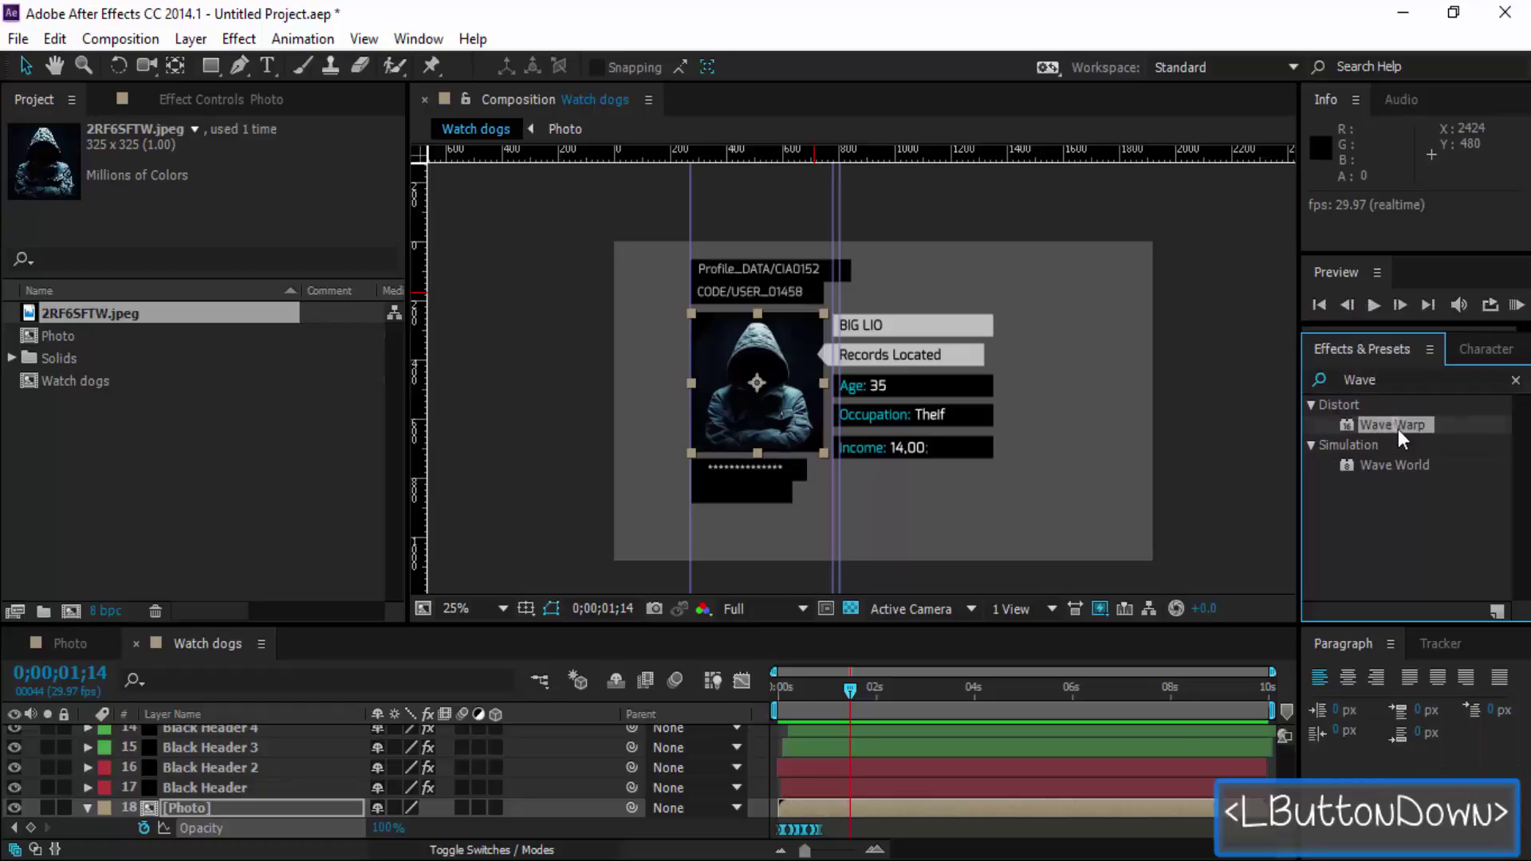
{"action": "left_click", "coordinate": [1377, 430]}
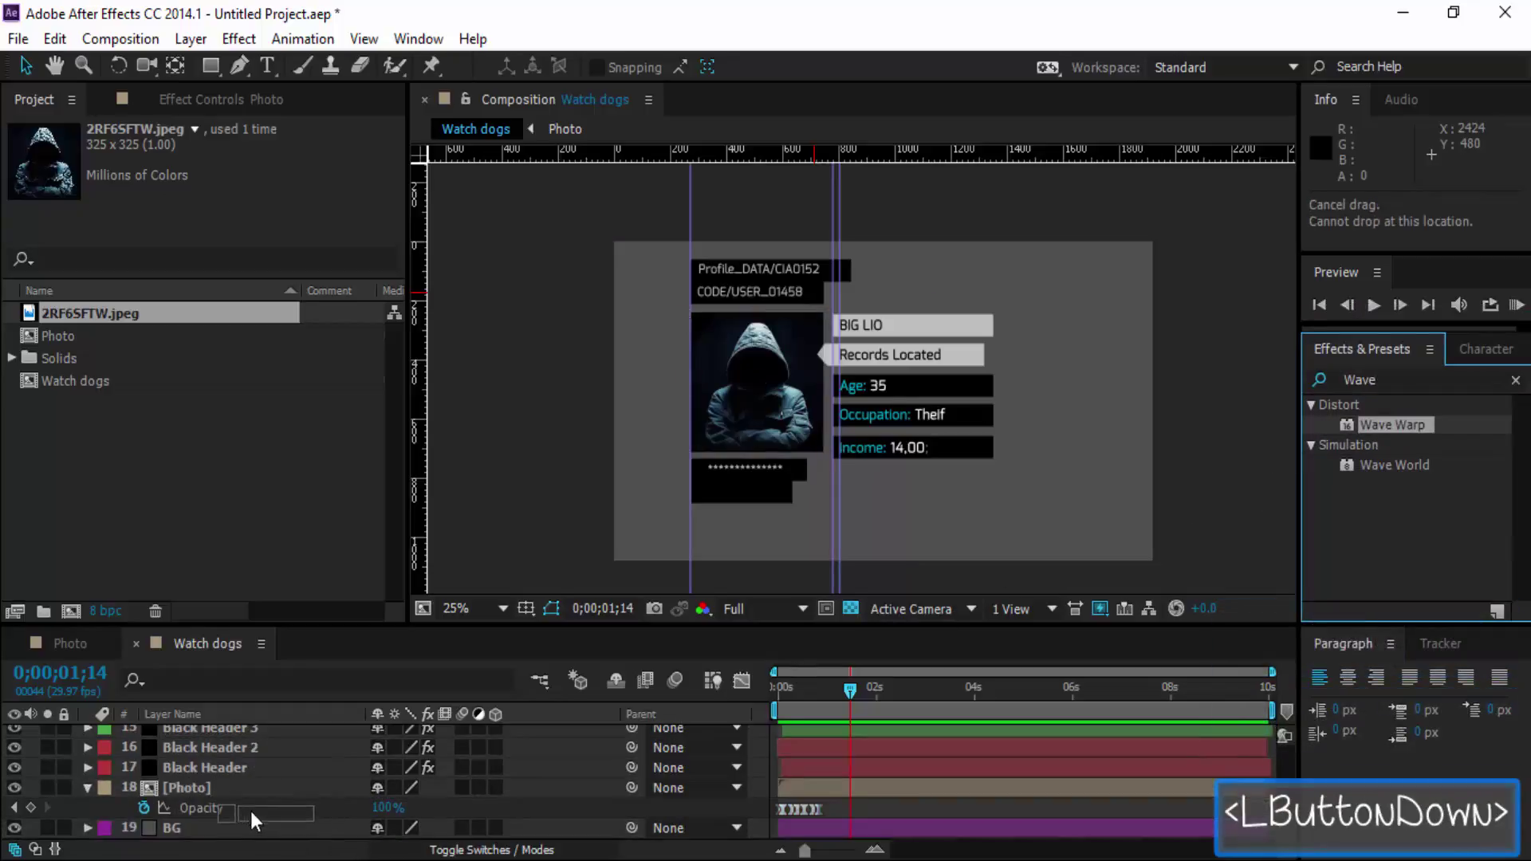
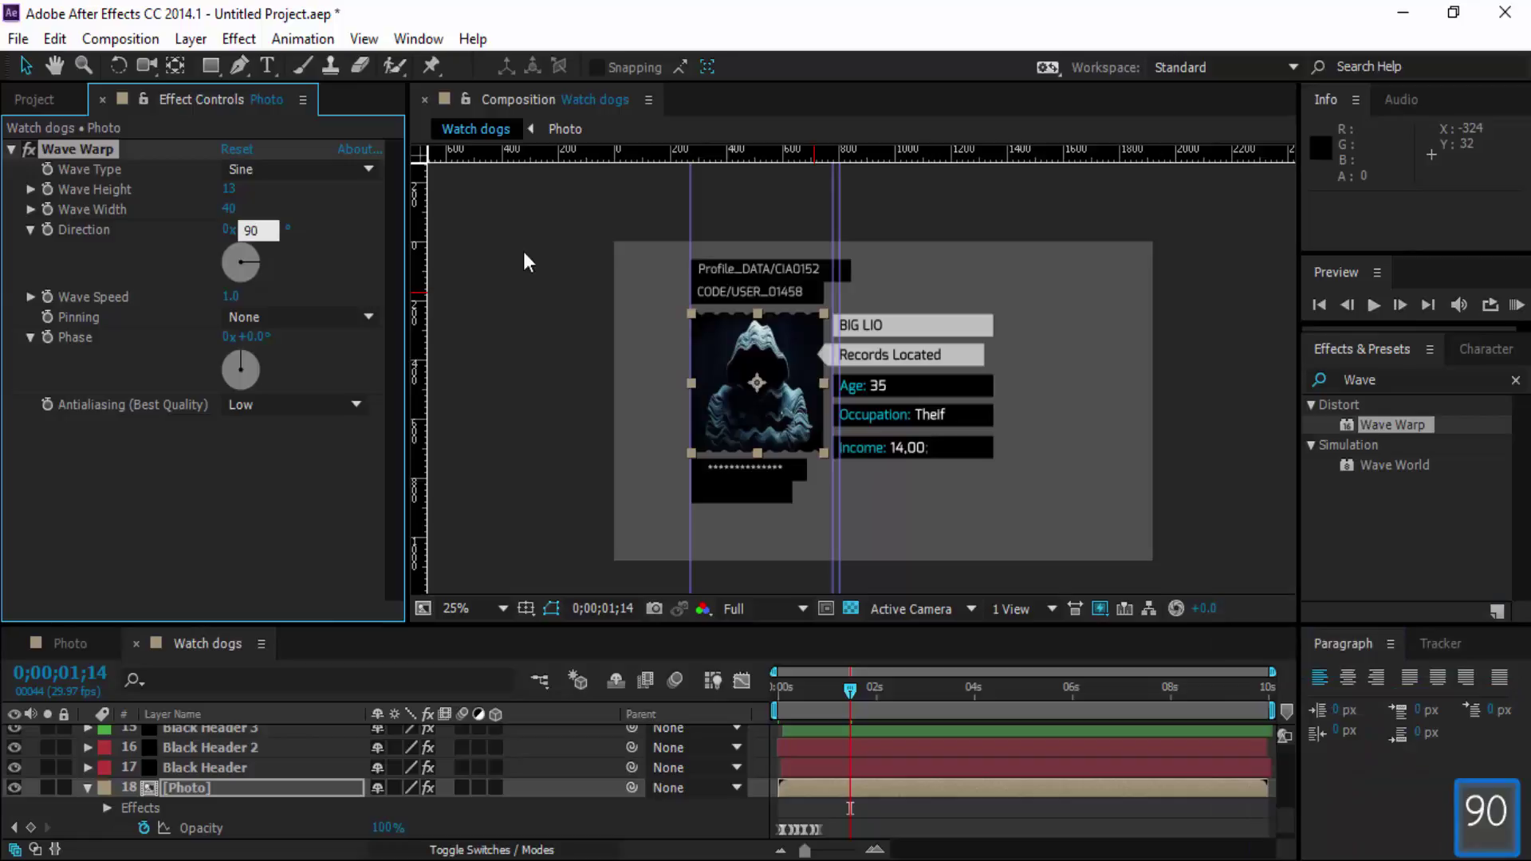
Set Wave Warp direction to 0, wave type to Square, and start editing the wave width.
{"action": "key", "text": "BackSpace"}
{"action": "key", "text": "BackSpace"}
{"action": "type", "text": "0"}
{"action": "key", "text": "Return"}
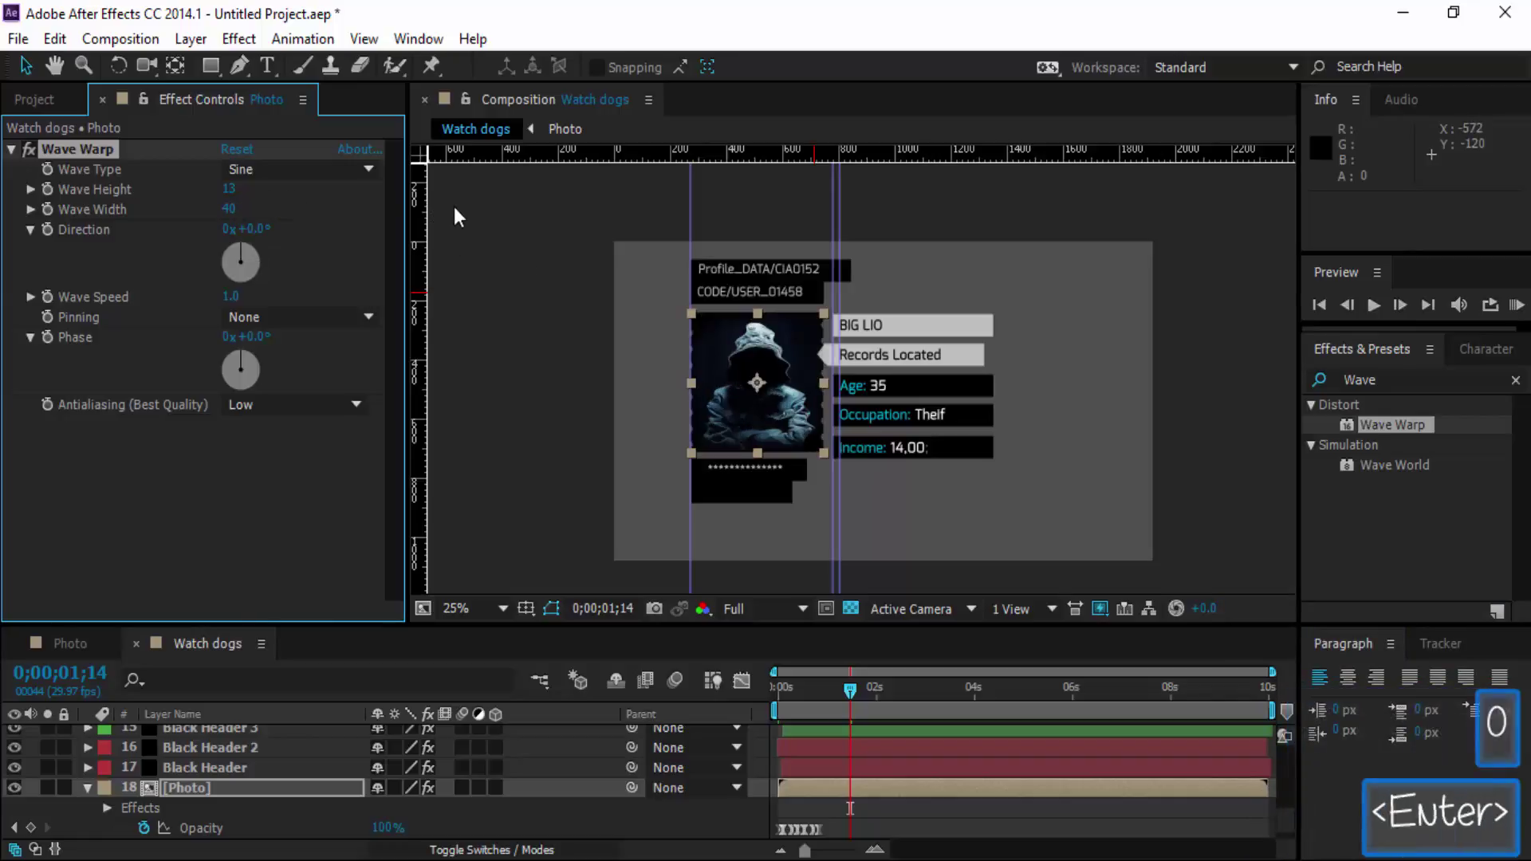
{"action": "double_click", "coordinate": [360, 170]}
{"action": "double_click", "coordinate": [334, 227]}
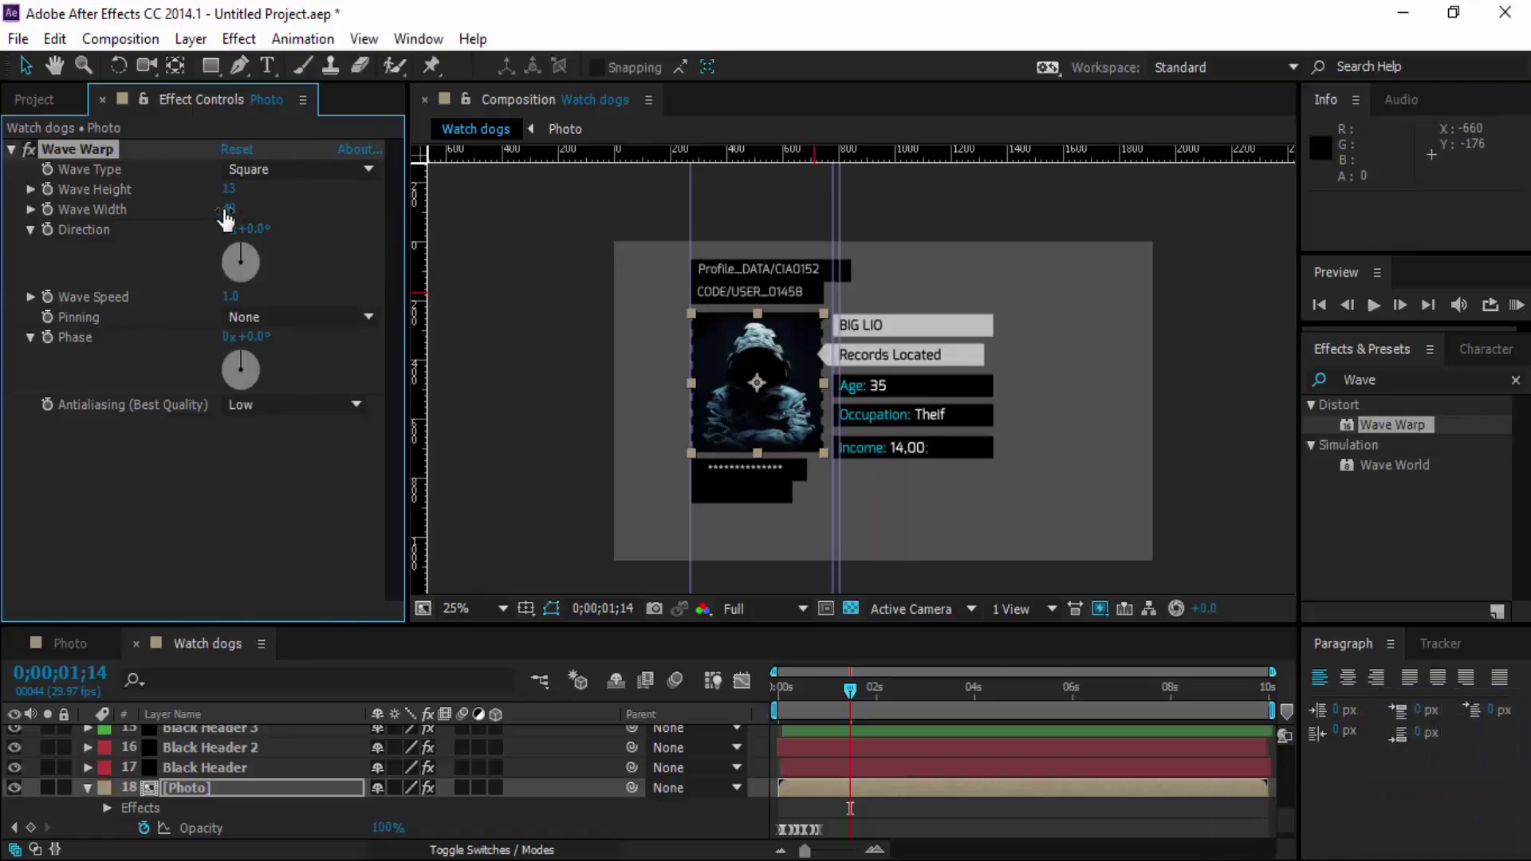
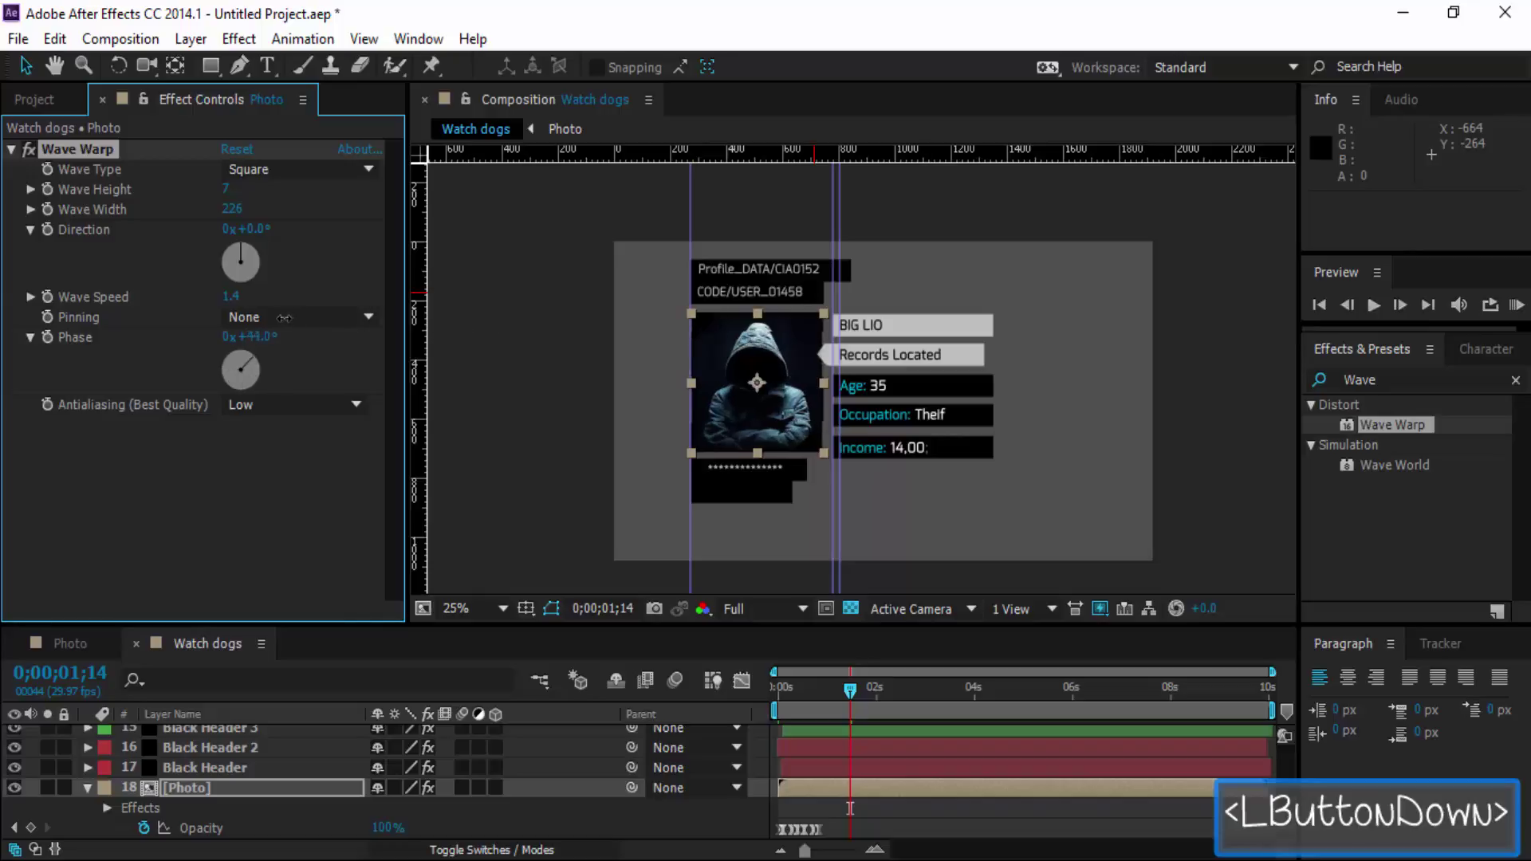
Keyframe Wave Warp phase at 0 on frame 0 and scrub through the fade-in to check the warp.
{"action": "left_click", "coordinate": [848, 699]}
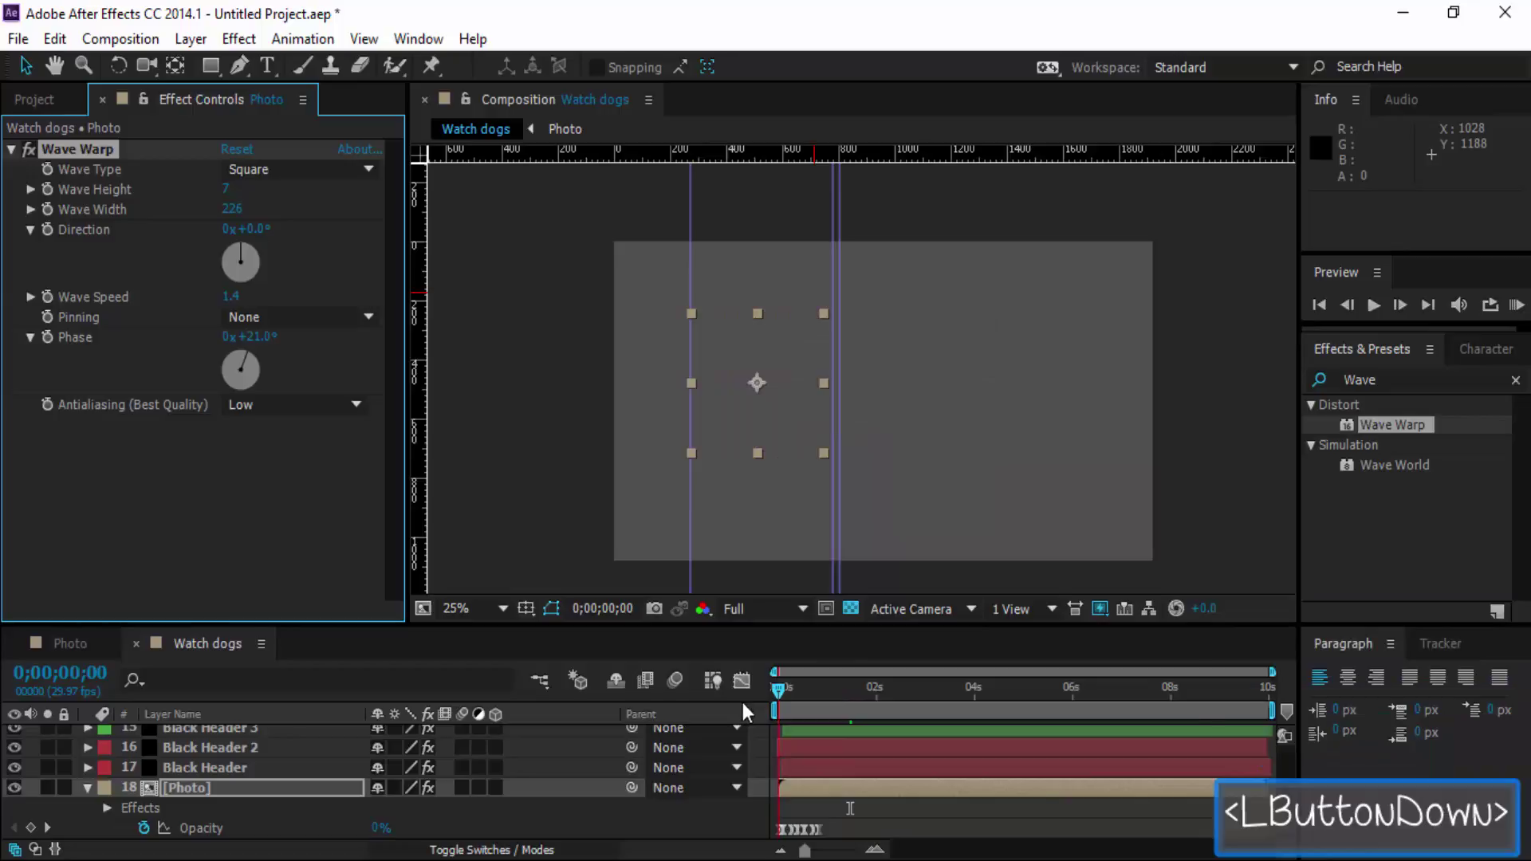
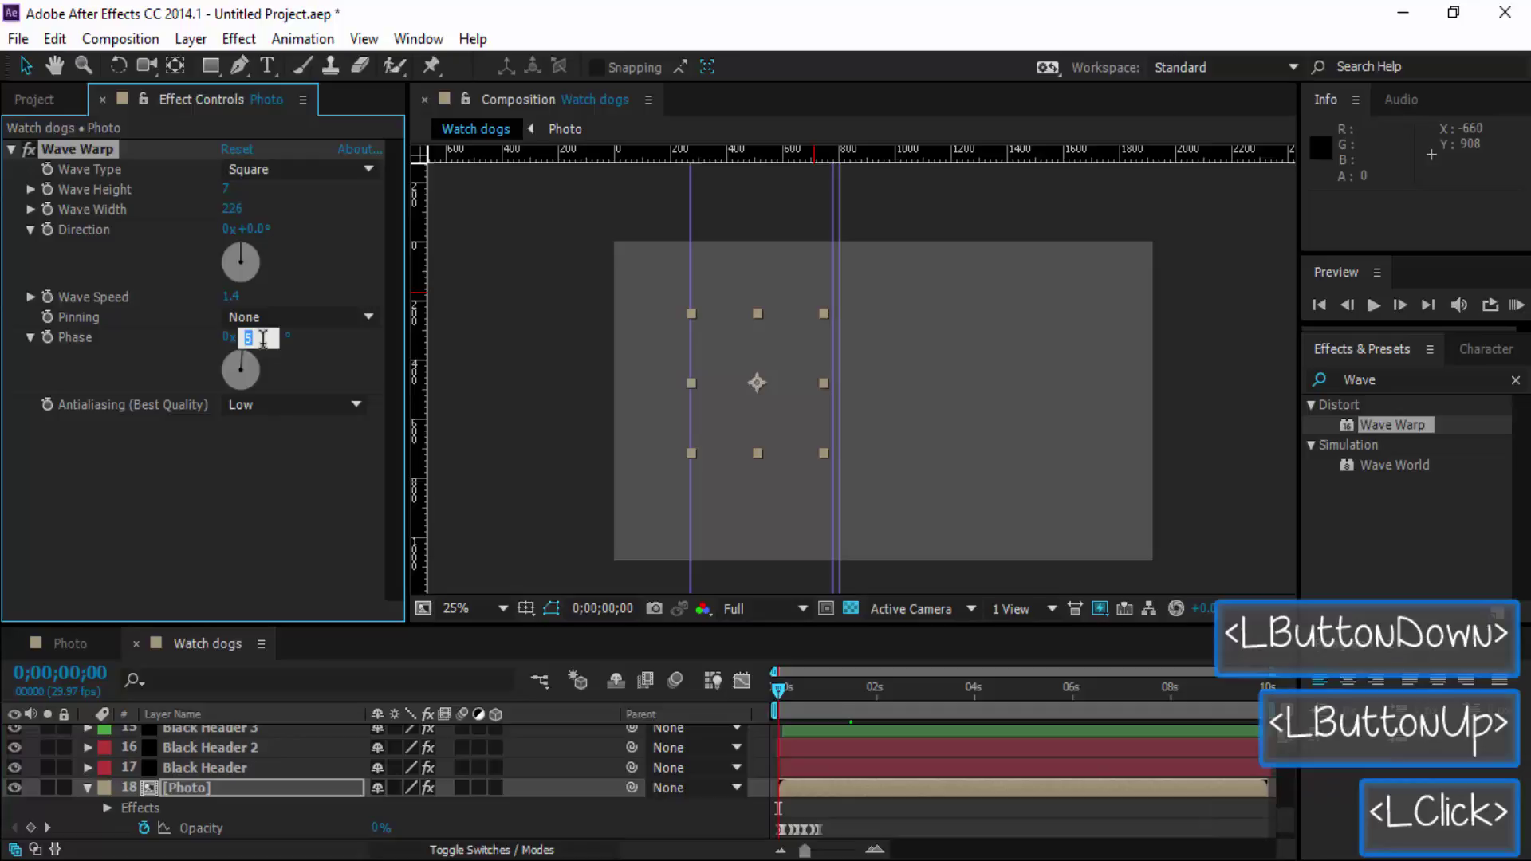
{"action": "key", "text": "0"}
{"action": "key", "text": "Return"}
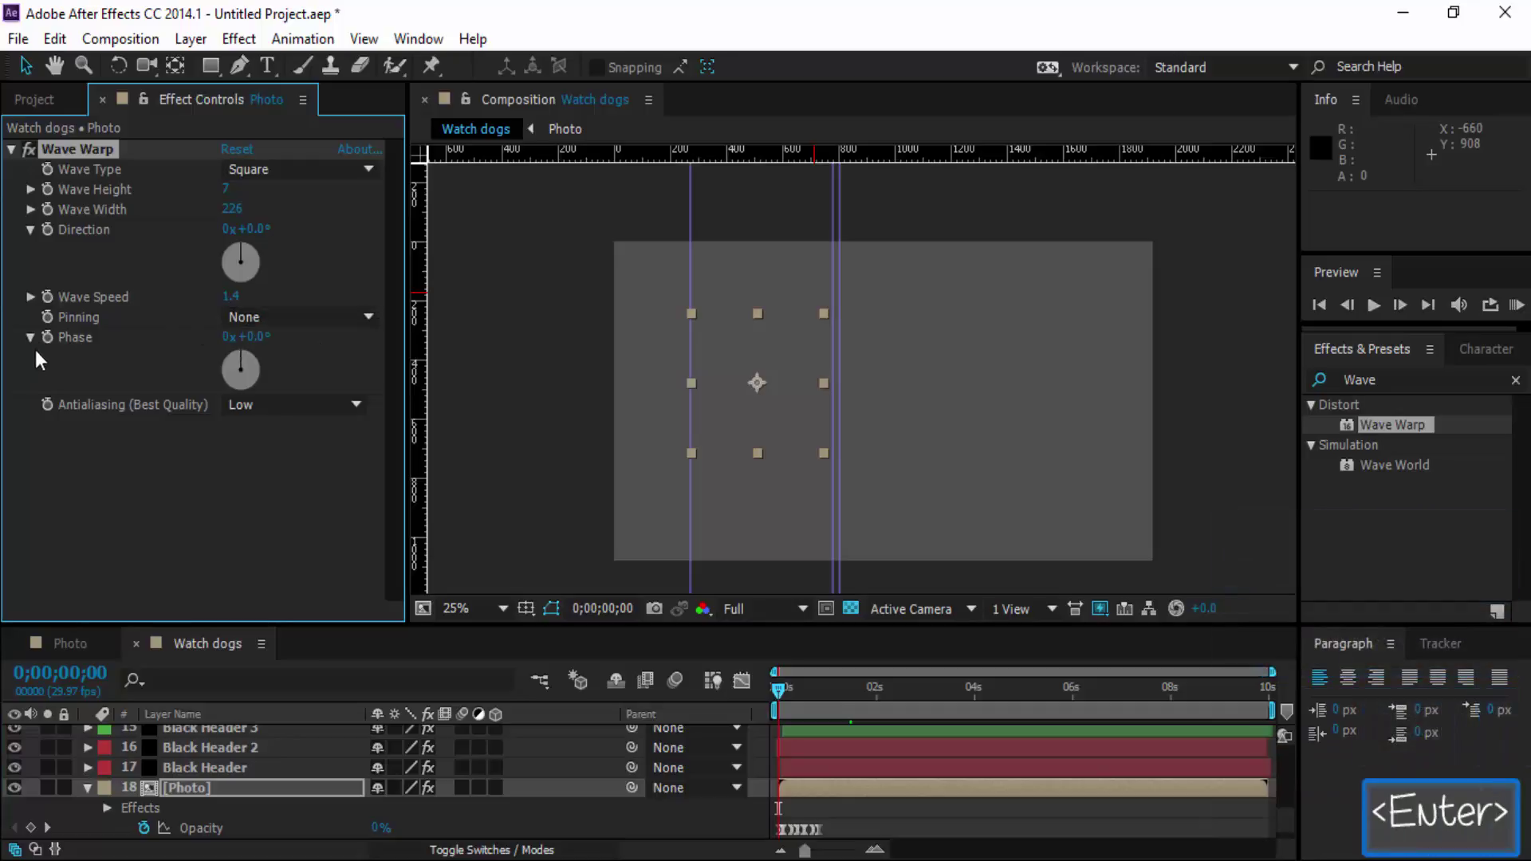
{"action": "double_click", "coordinate": [47, 346]}
{"action": "left_click", "coordinate": [787, 698]}
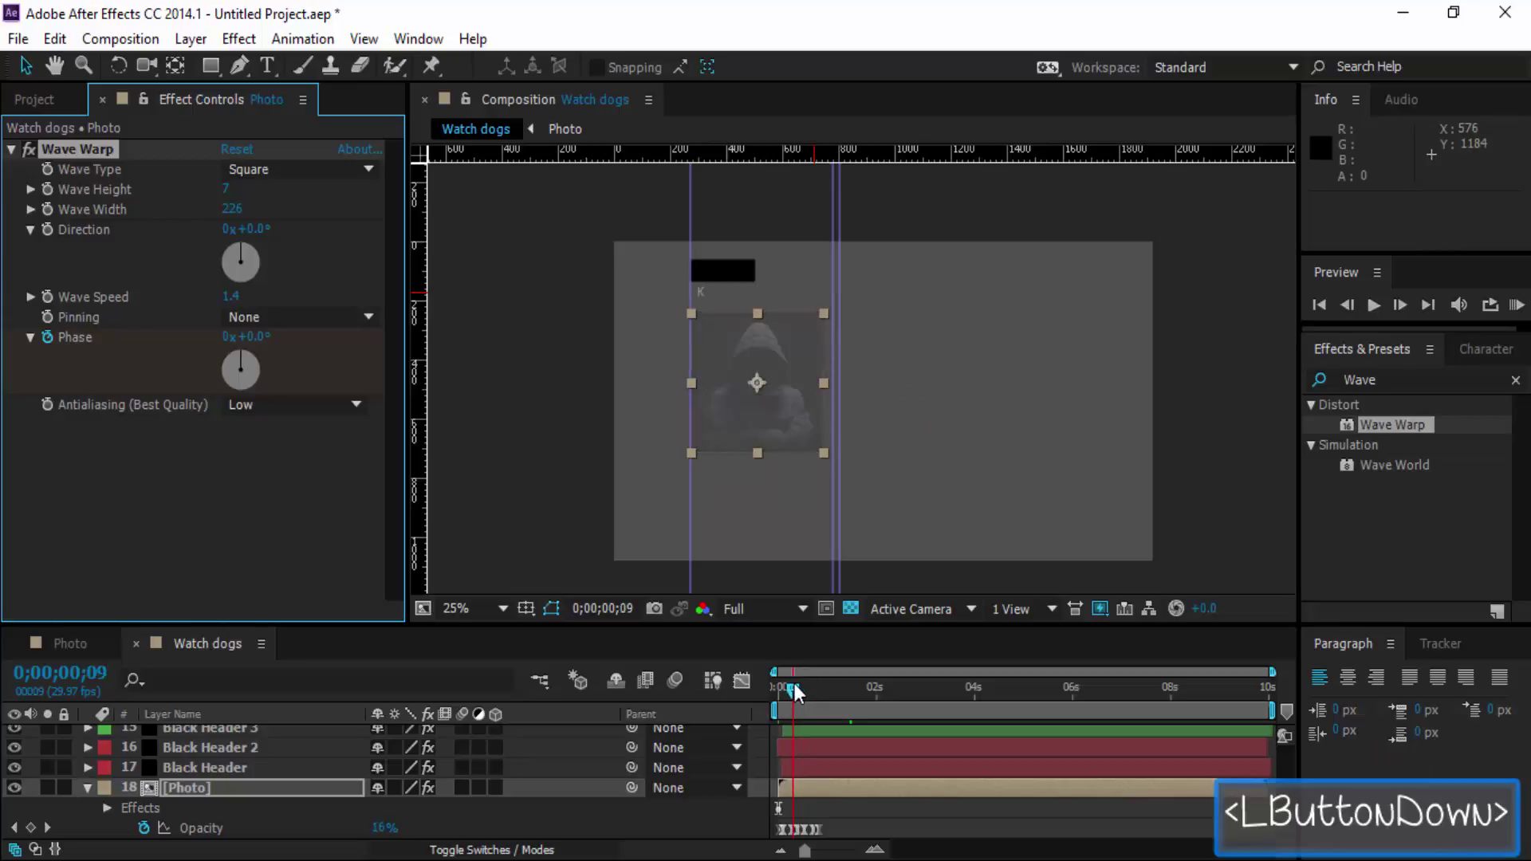
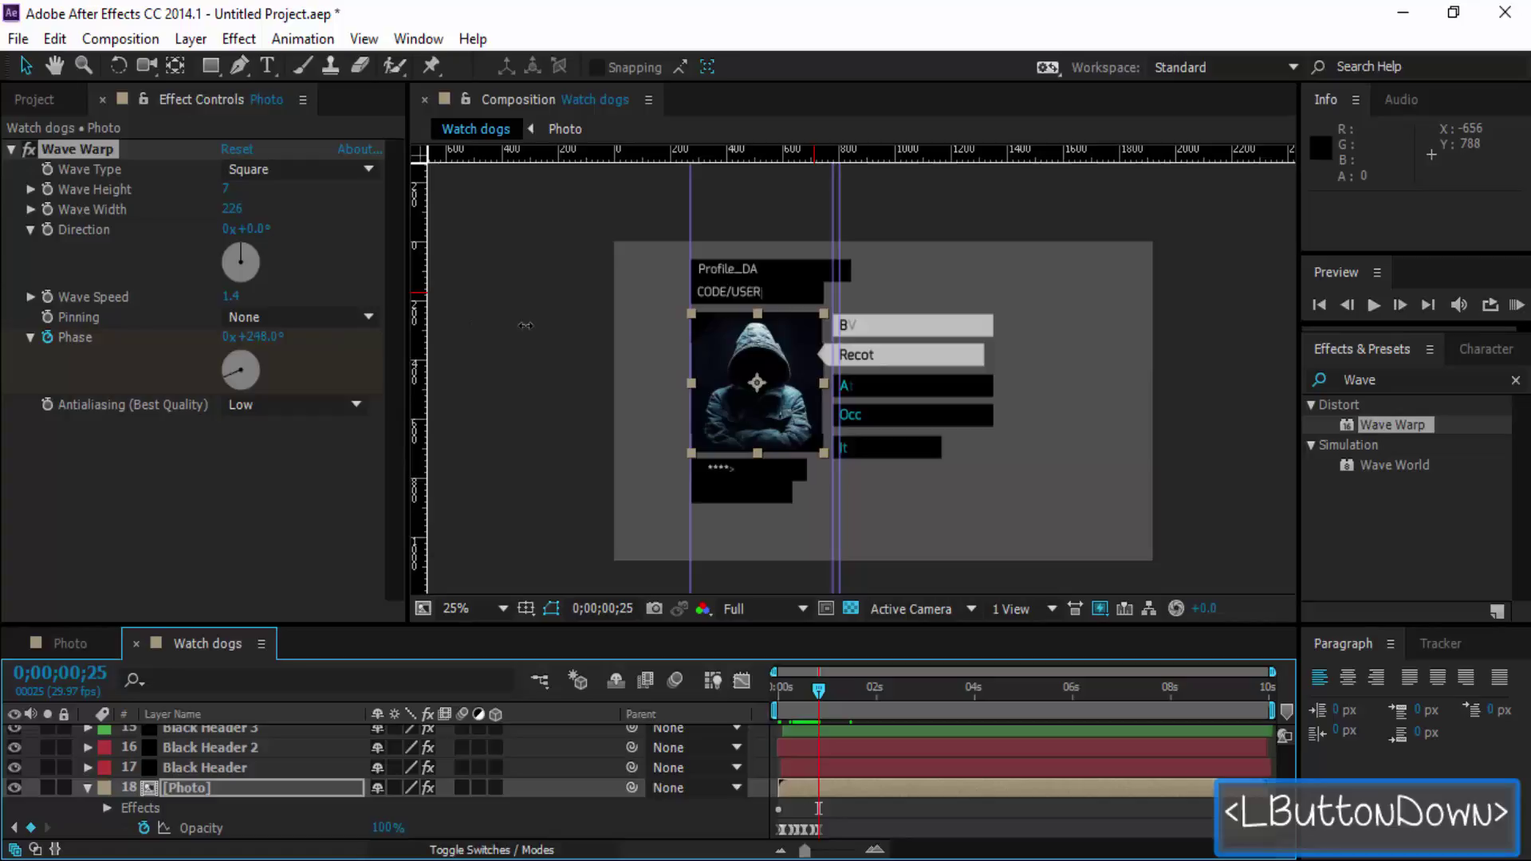
{"action": "left_click", "coordinate": [822, 702]}
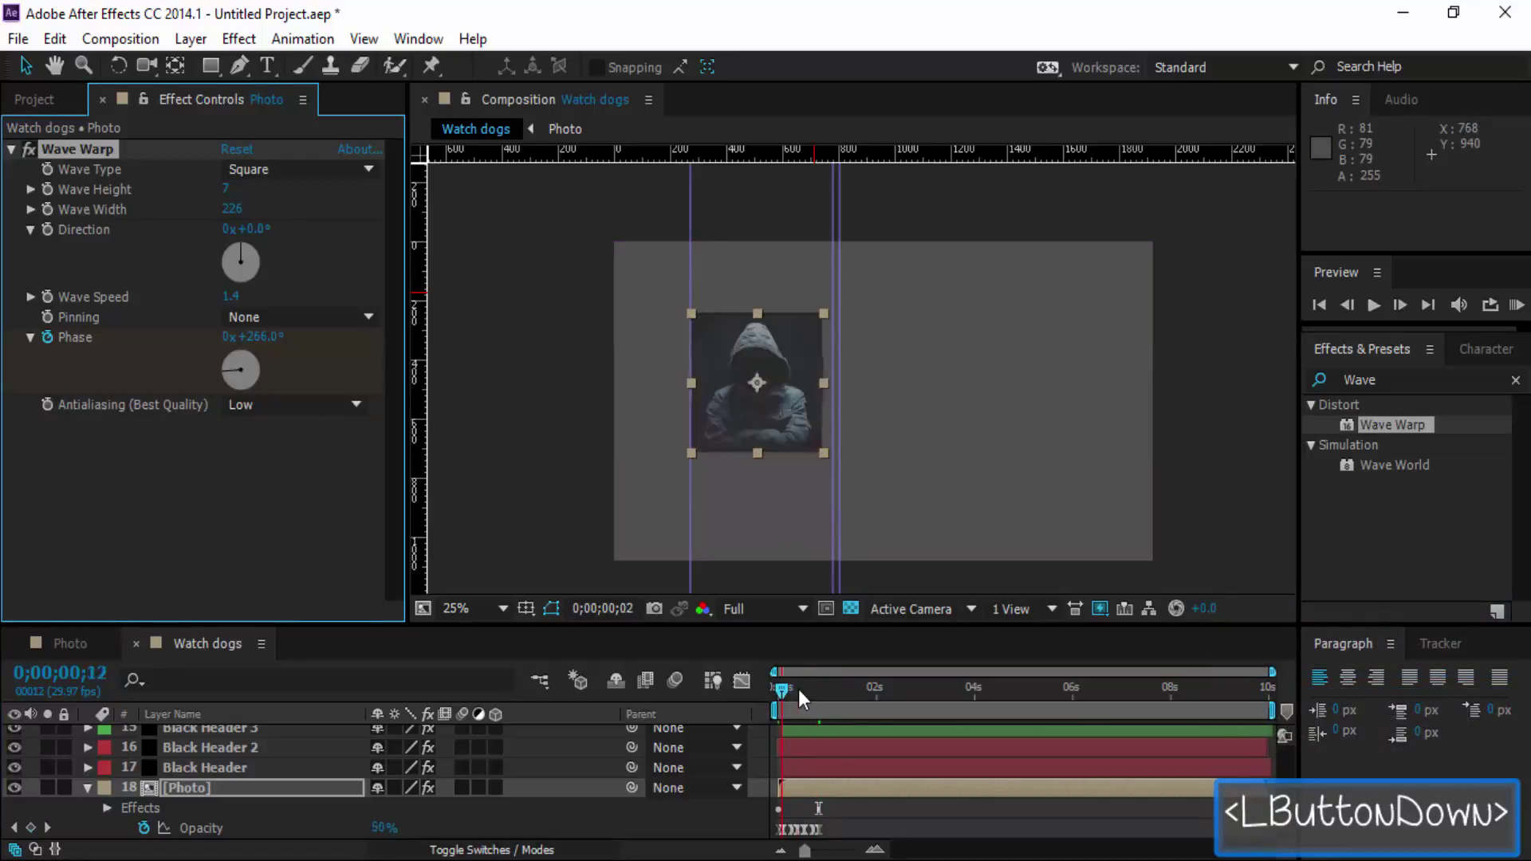
{"action": "key", "text": "space"}
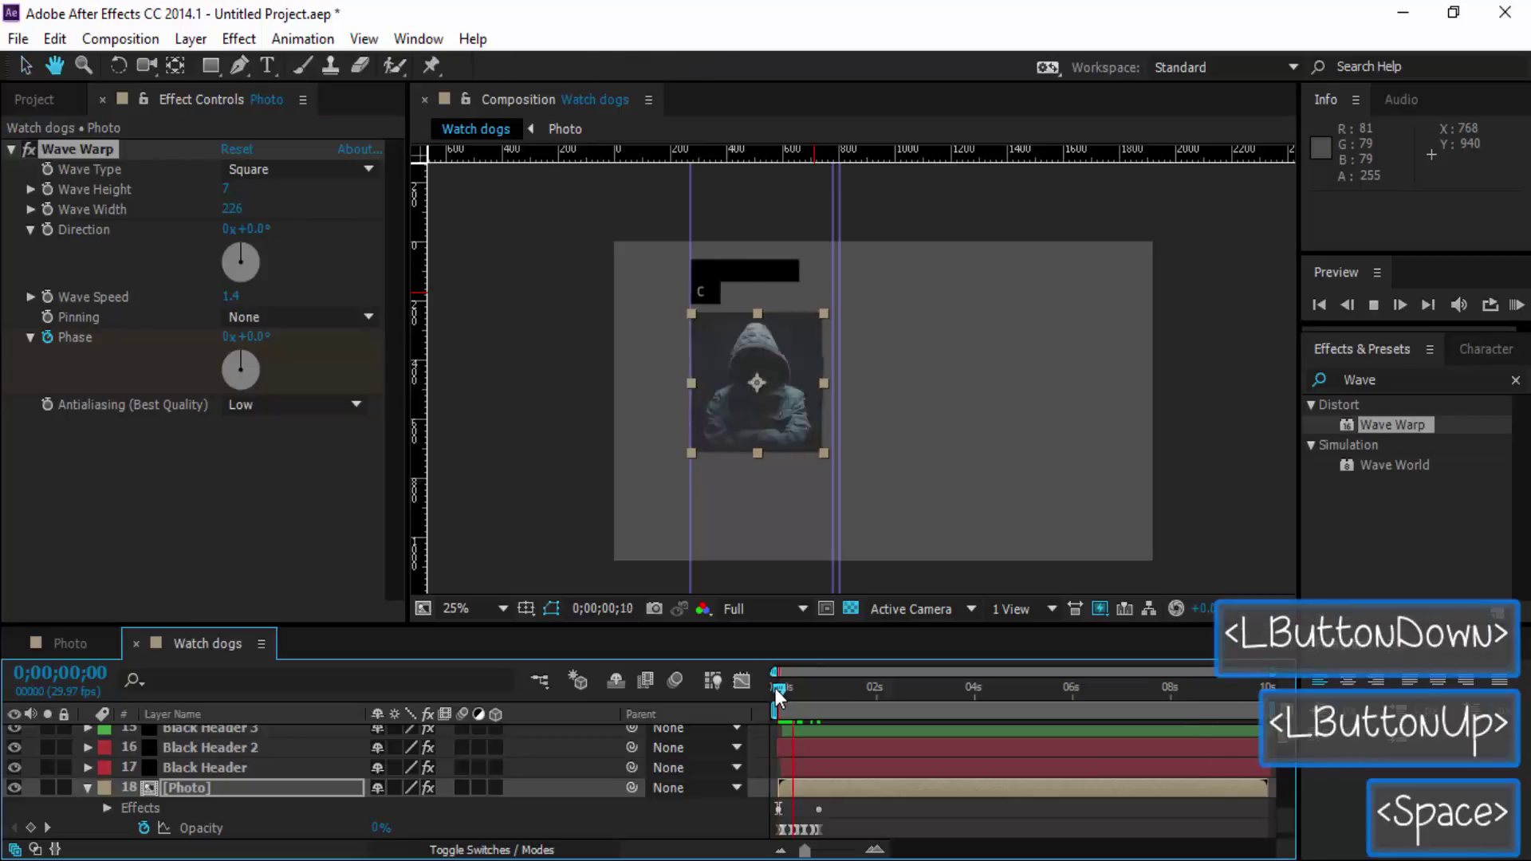
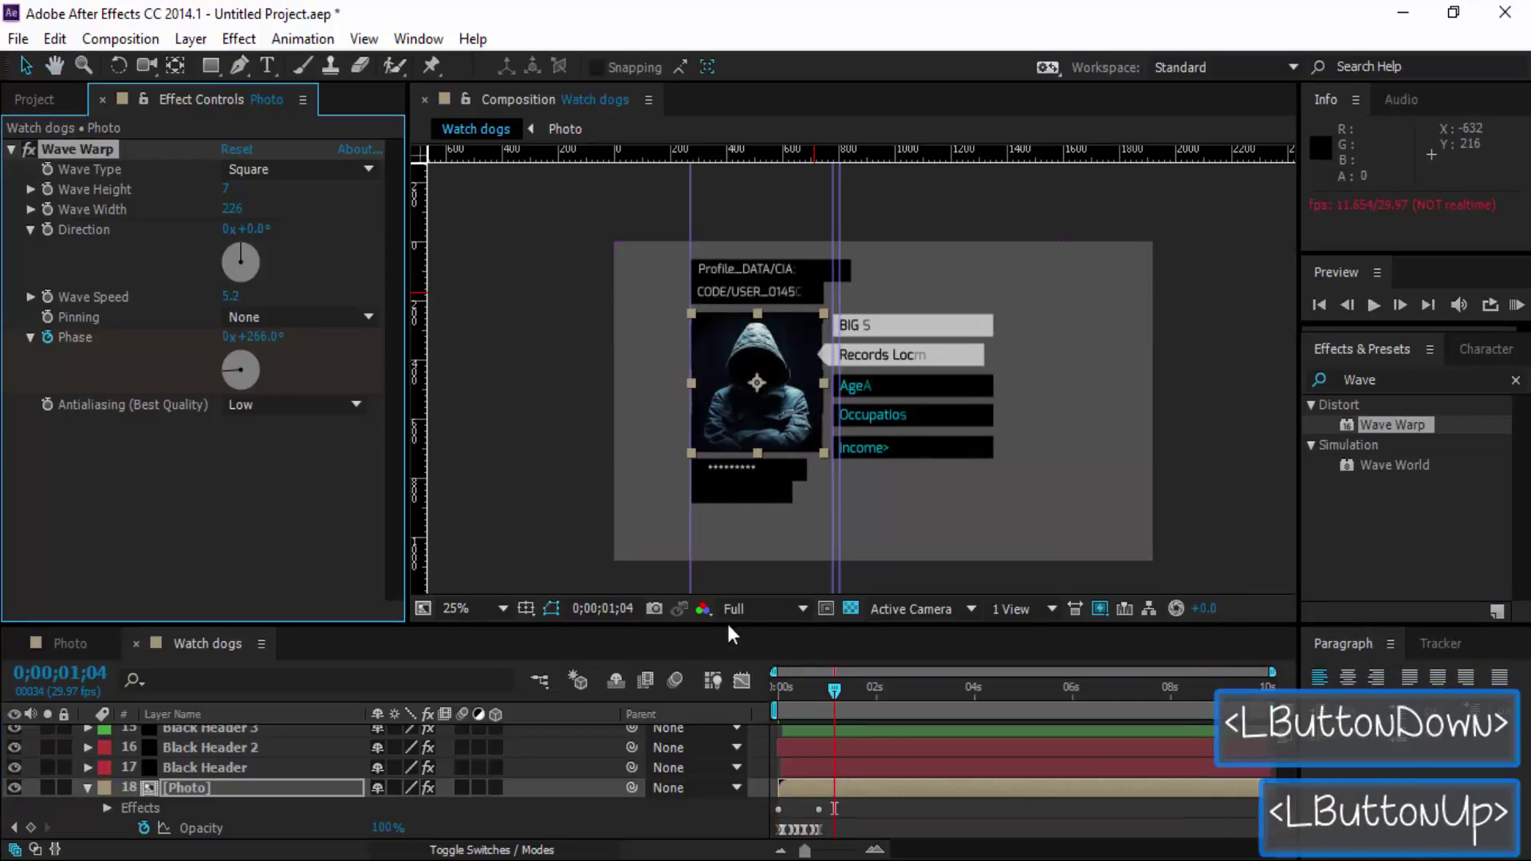
{"action": "key", "text": "ctrl+z"}
{"action": "left_click", "coordinate": [844, 695]}
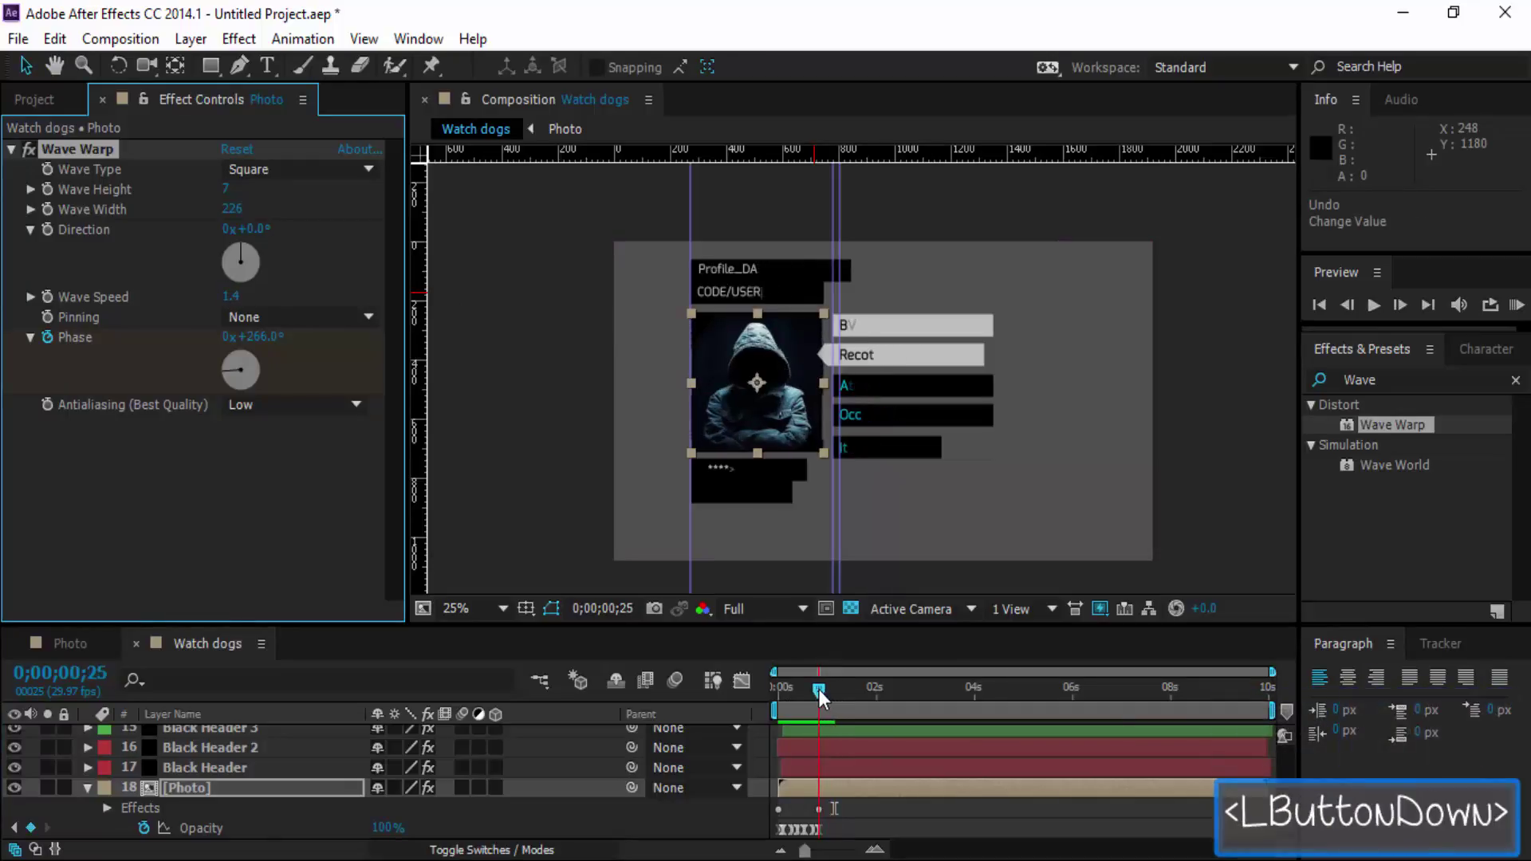
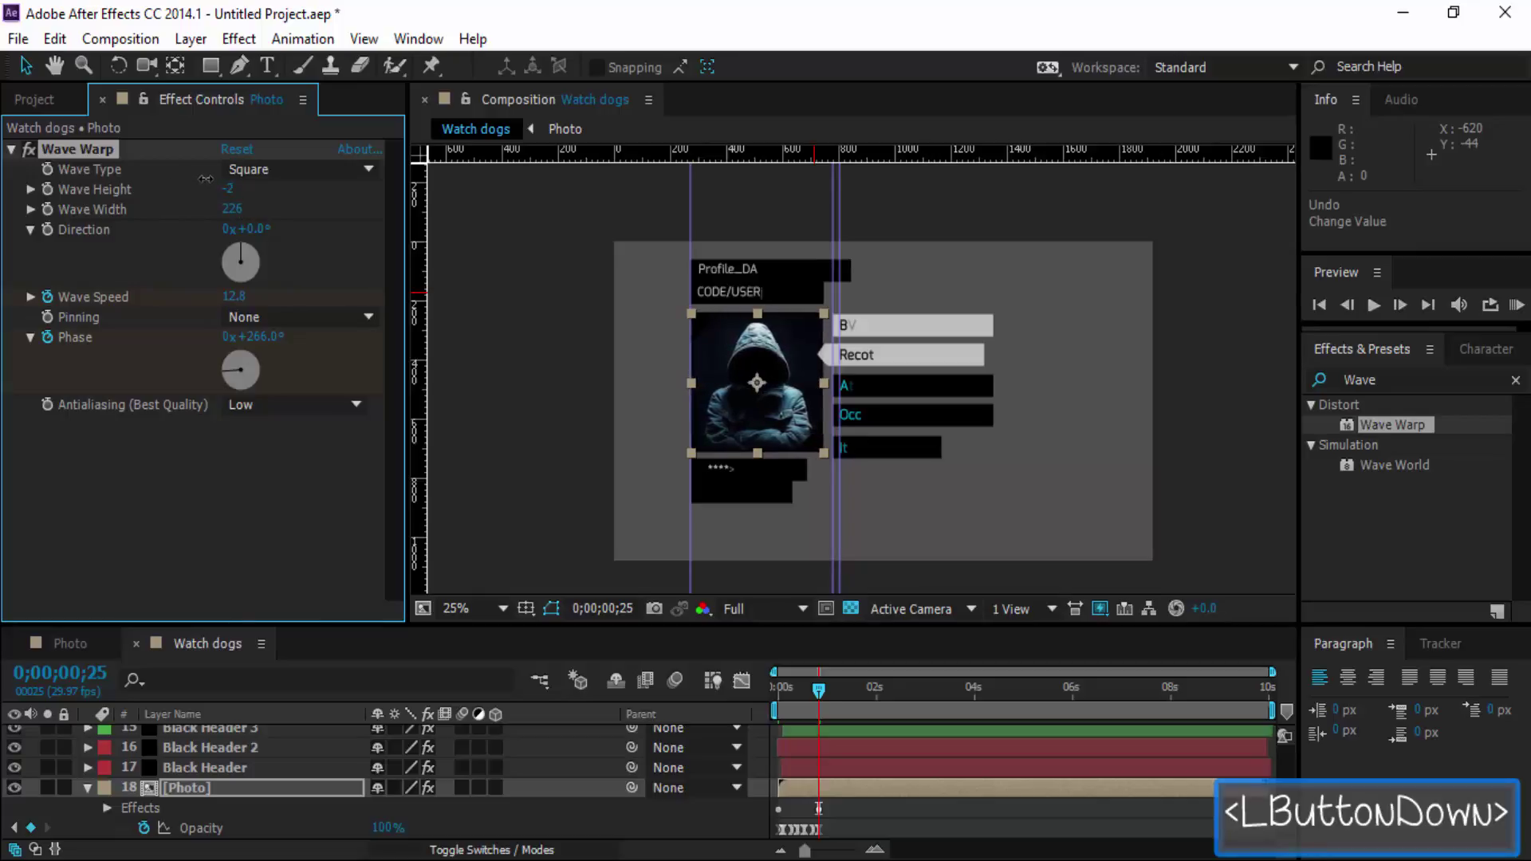
Keyframe Wave Height from frame 0 so the glitch swings to -49 and settles at 0.
{"action": "left_click", "coordinate": [832, 693]}
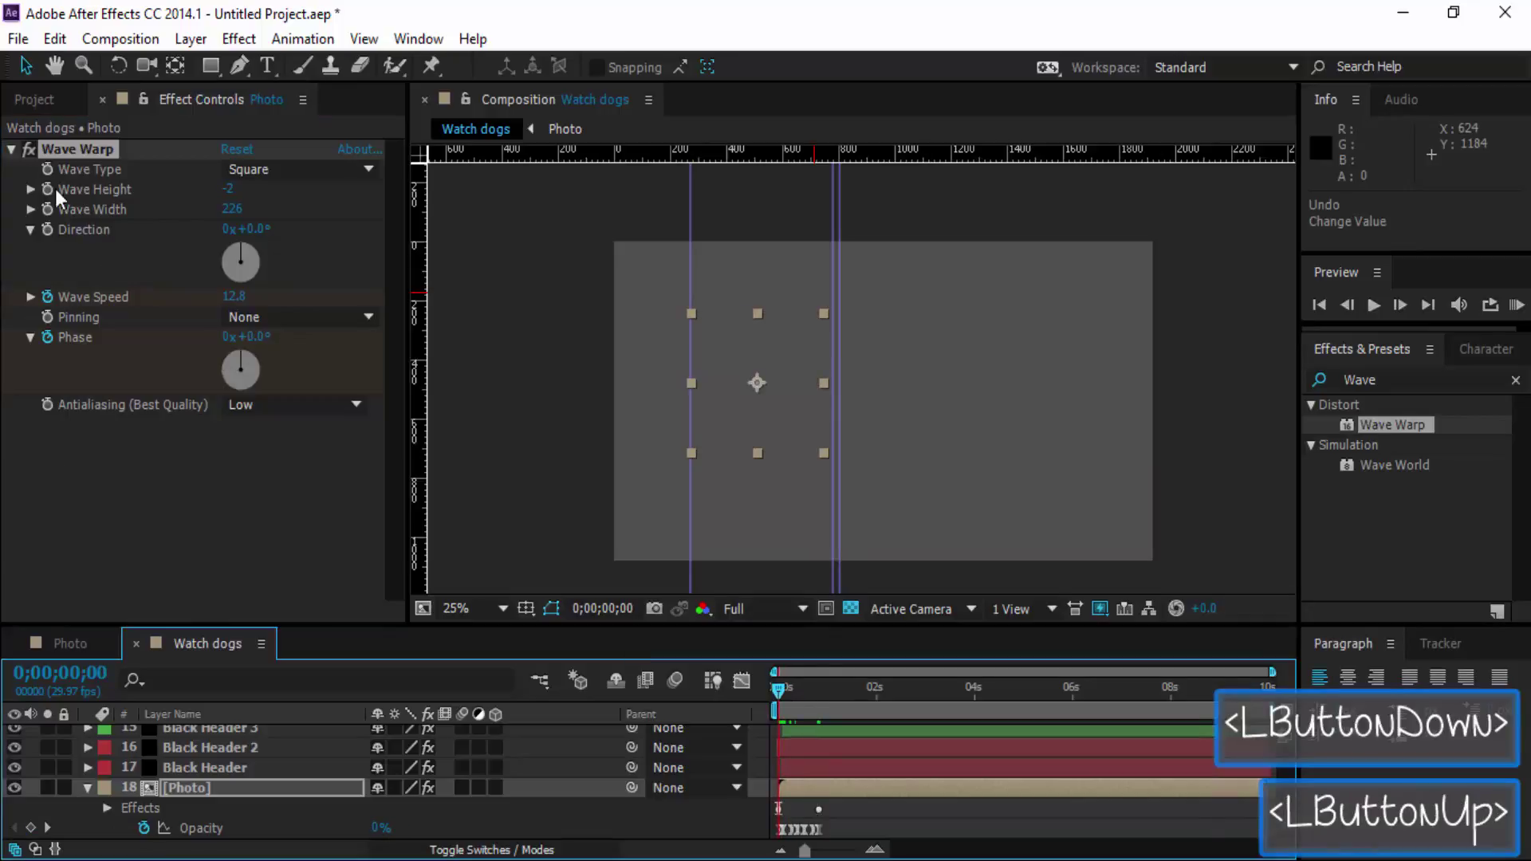
{"action": "double_click", "coordinate": [55, 198]}
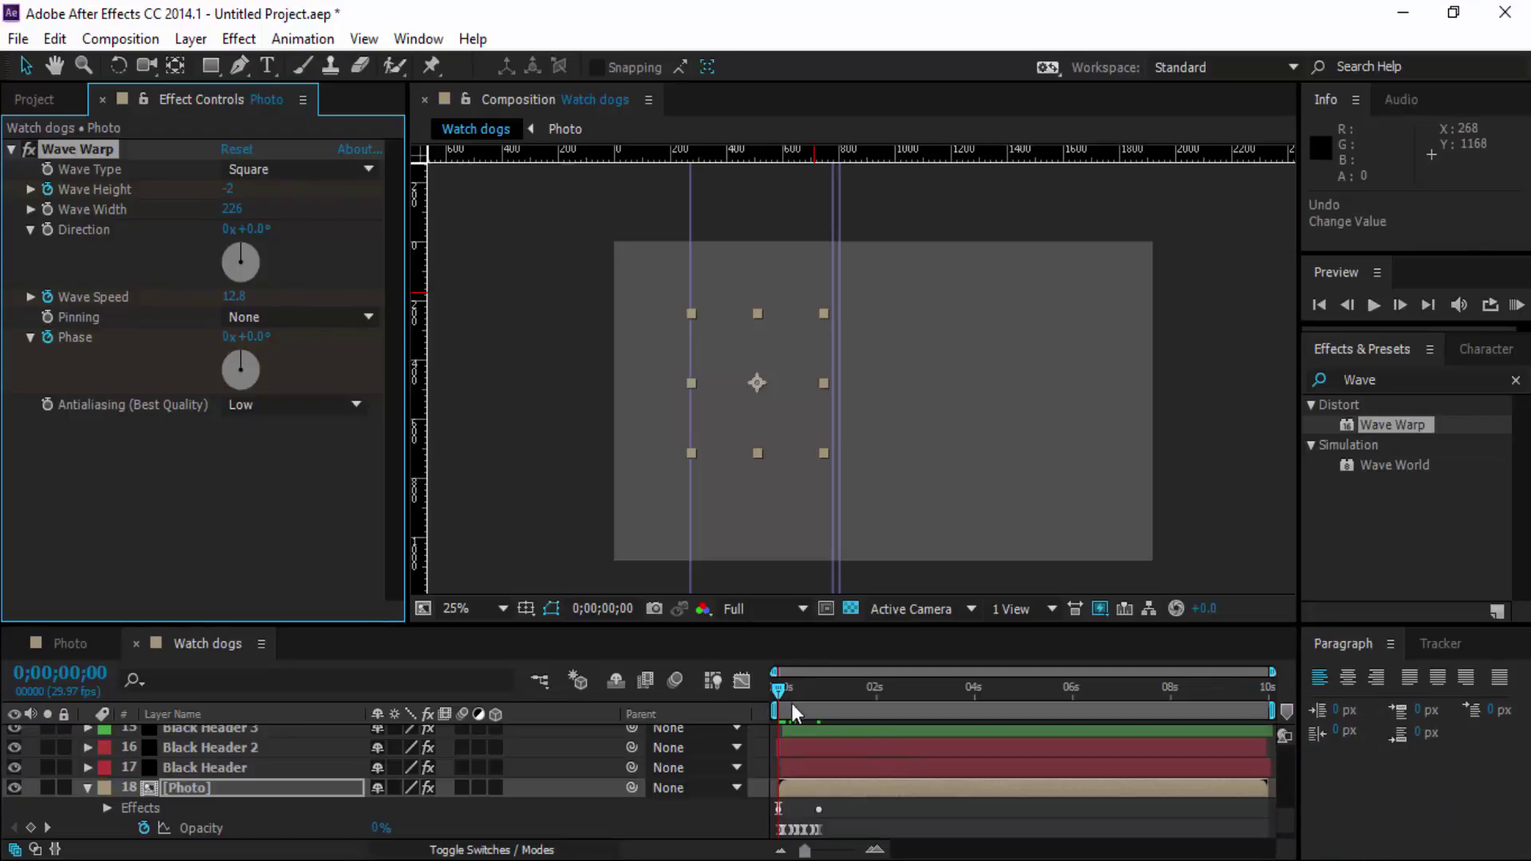
{"action": "left_click", "coordinate": [785, 699]}
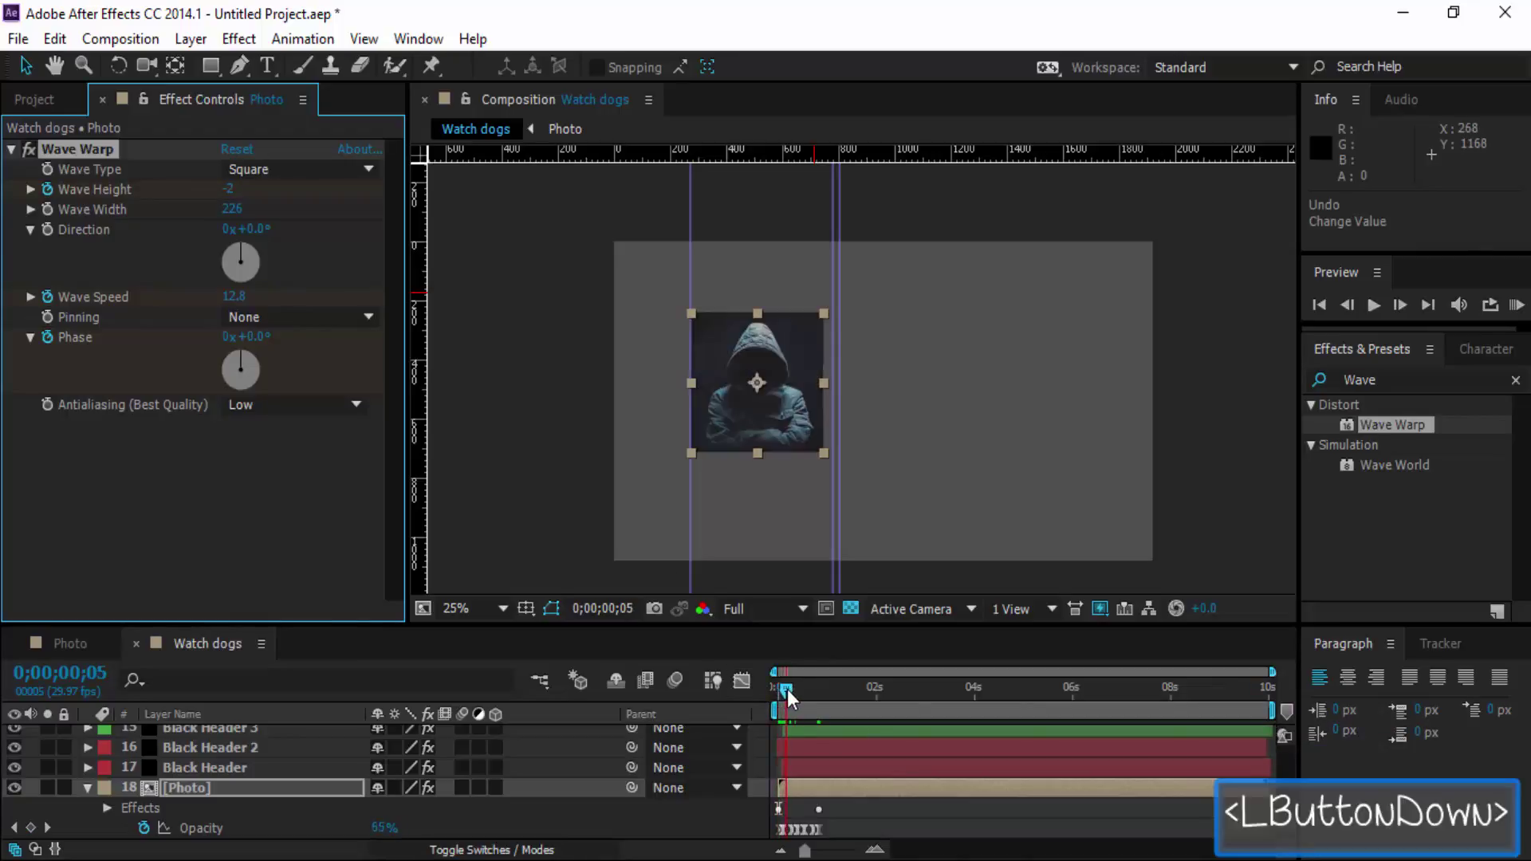
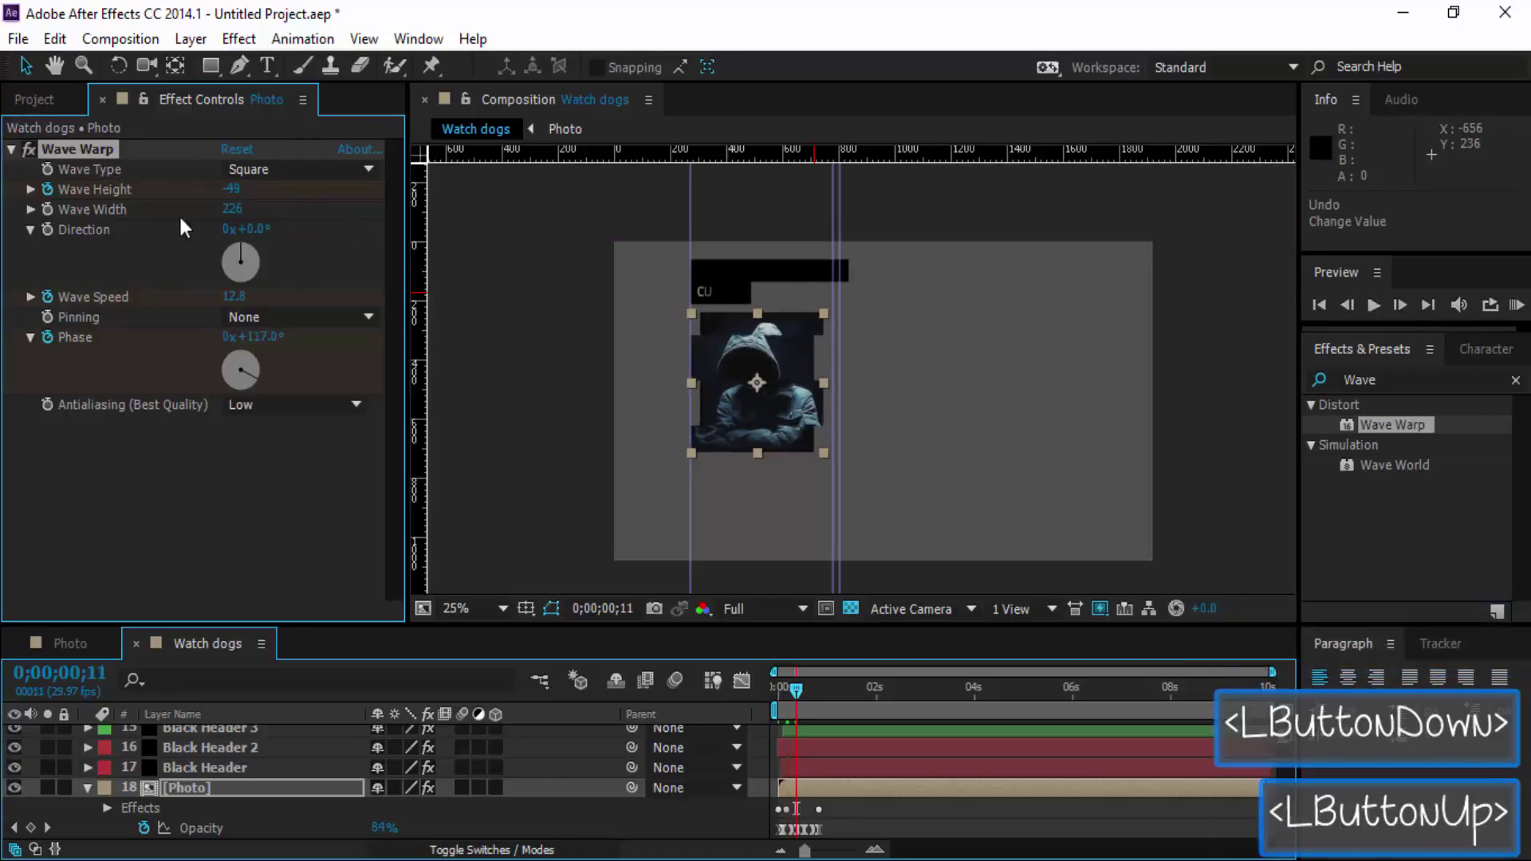
{"action": "left_click", "coordinate": [804, 696]}
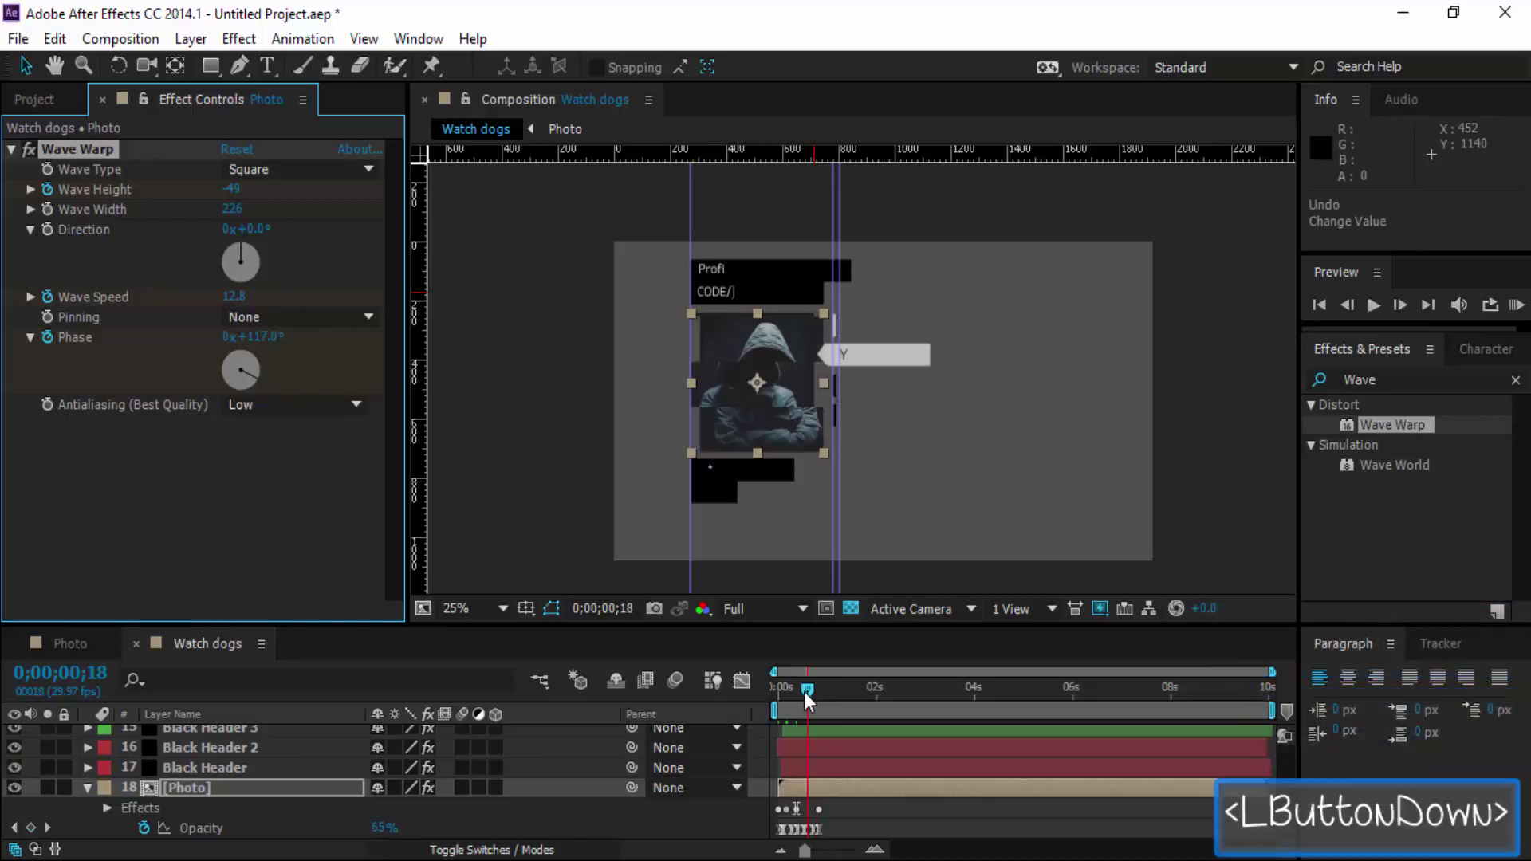
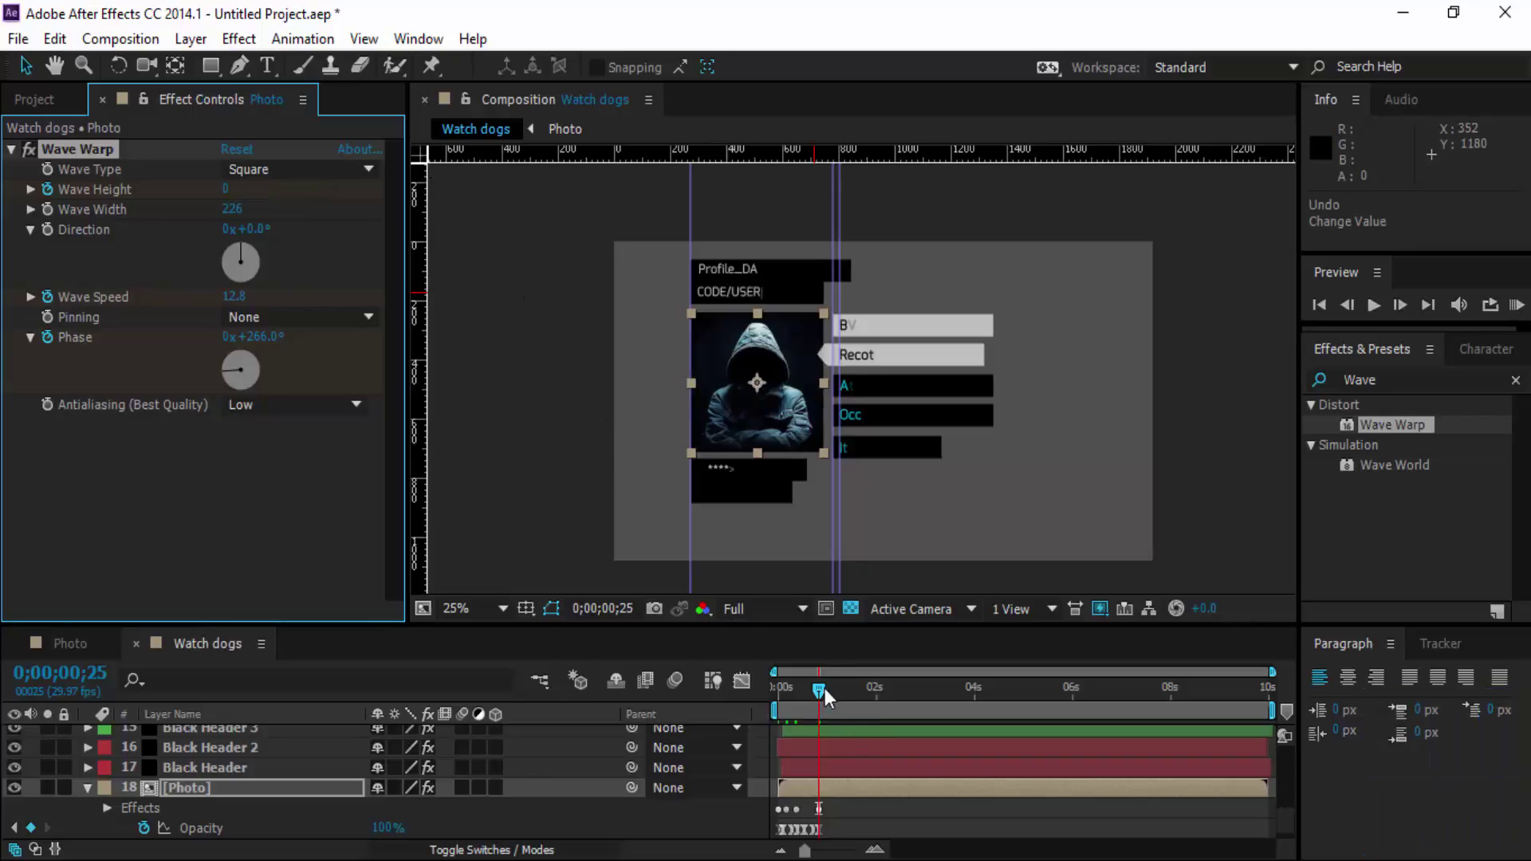
Preview the finished glitchy fade-in from the start of the timeline.
{"action": "left_click", "coordinate": [824, 697]}
{"action": "key", "text": "space"}
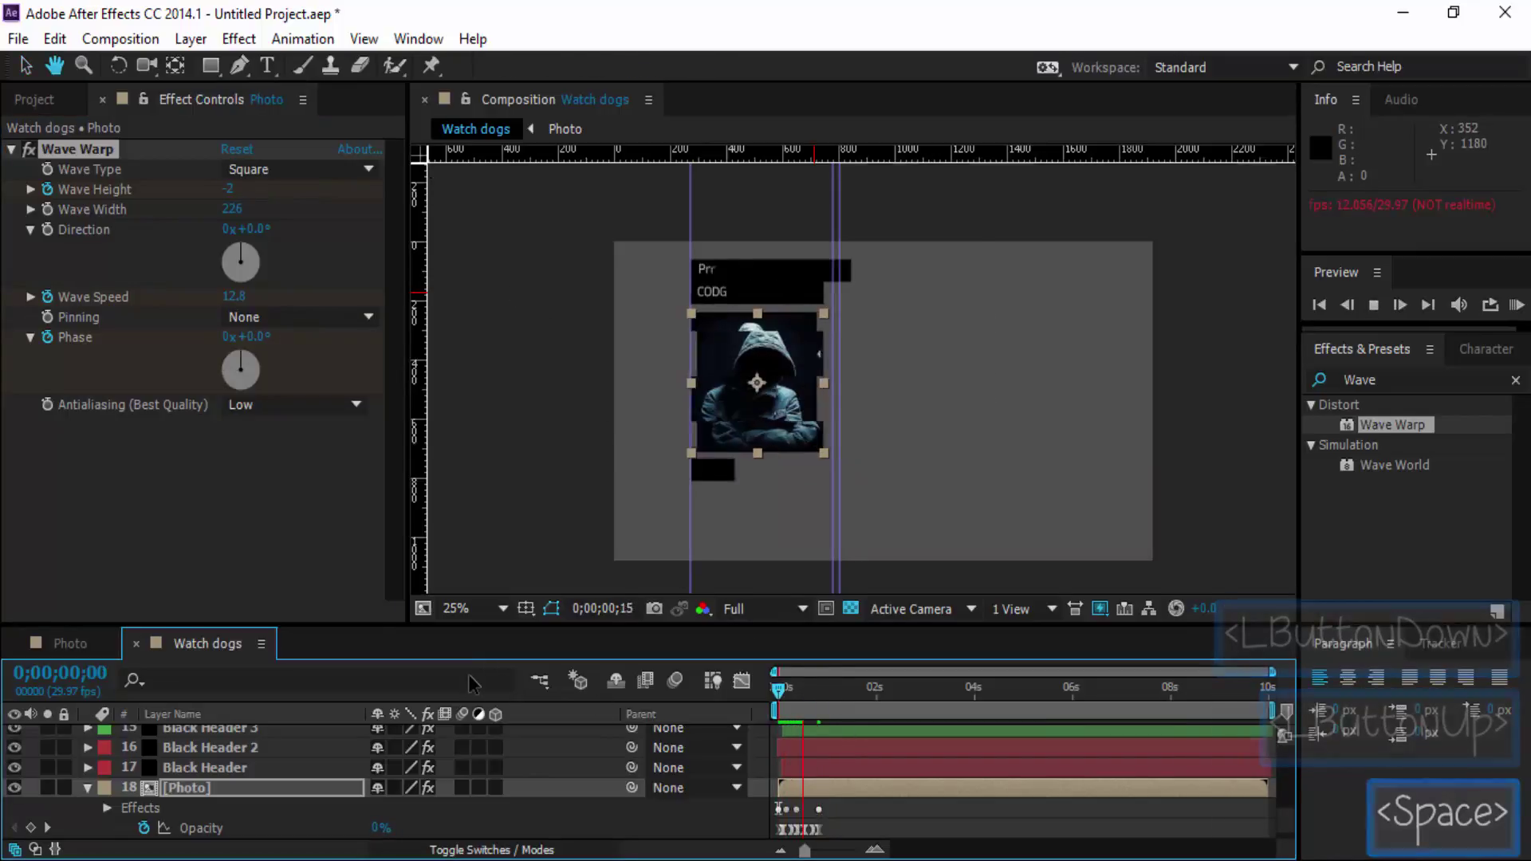
{"action": "key", "text": "space"}
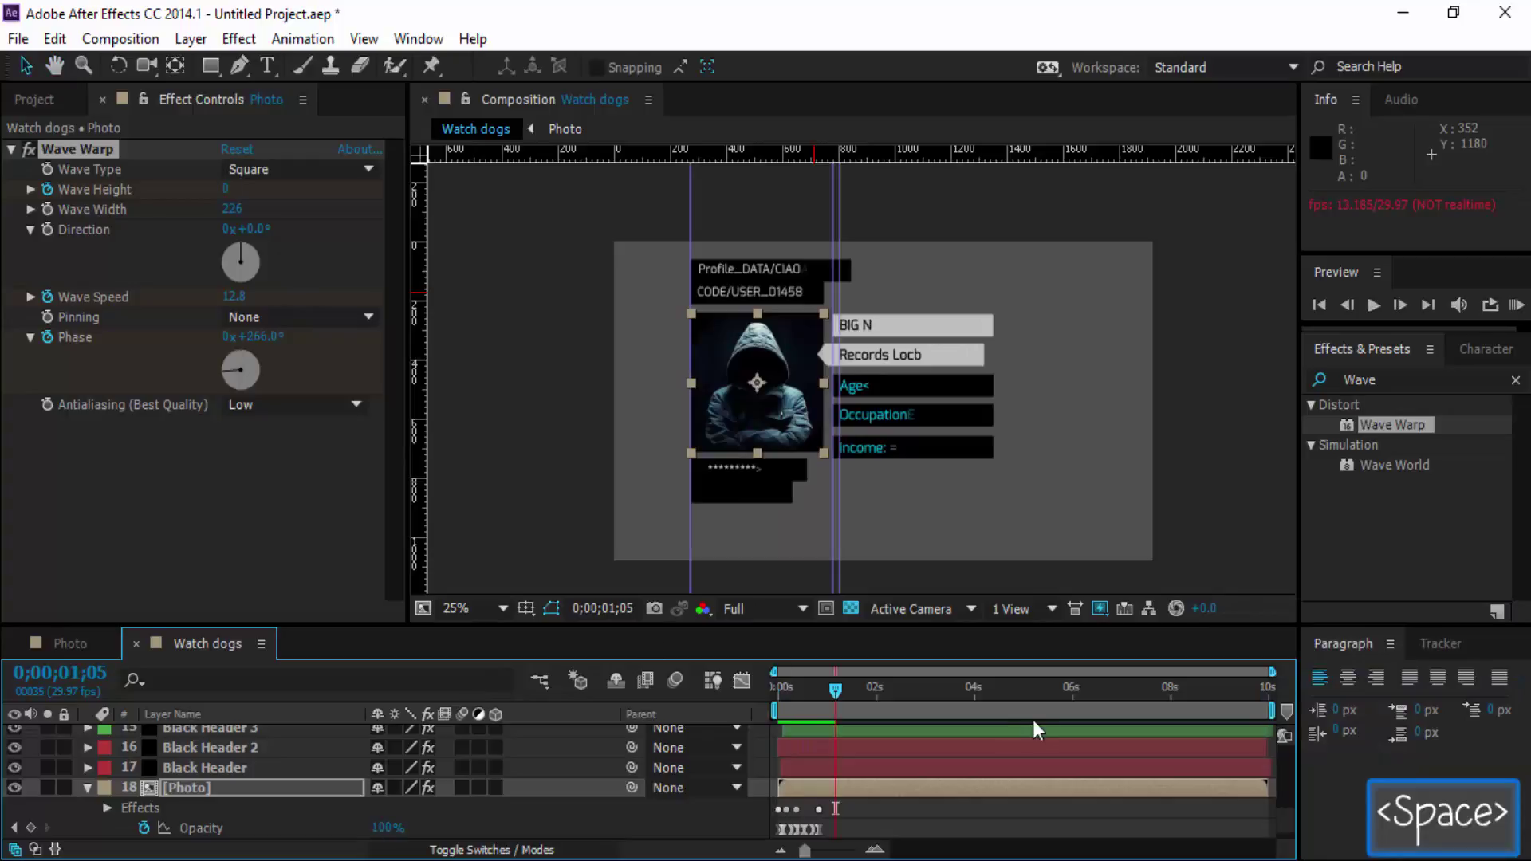
{"action": "key", "text": "space"}
{"action": "key", "text": "space"}
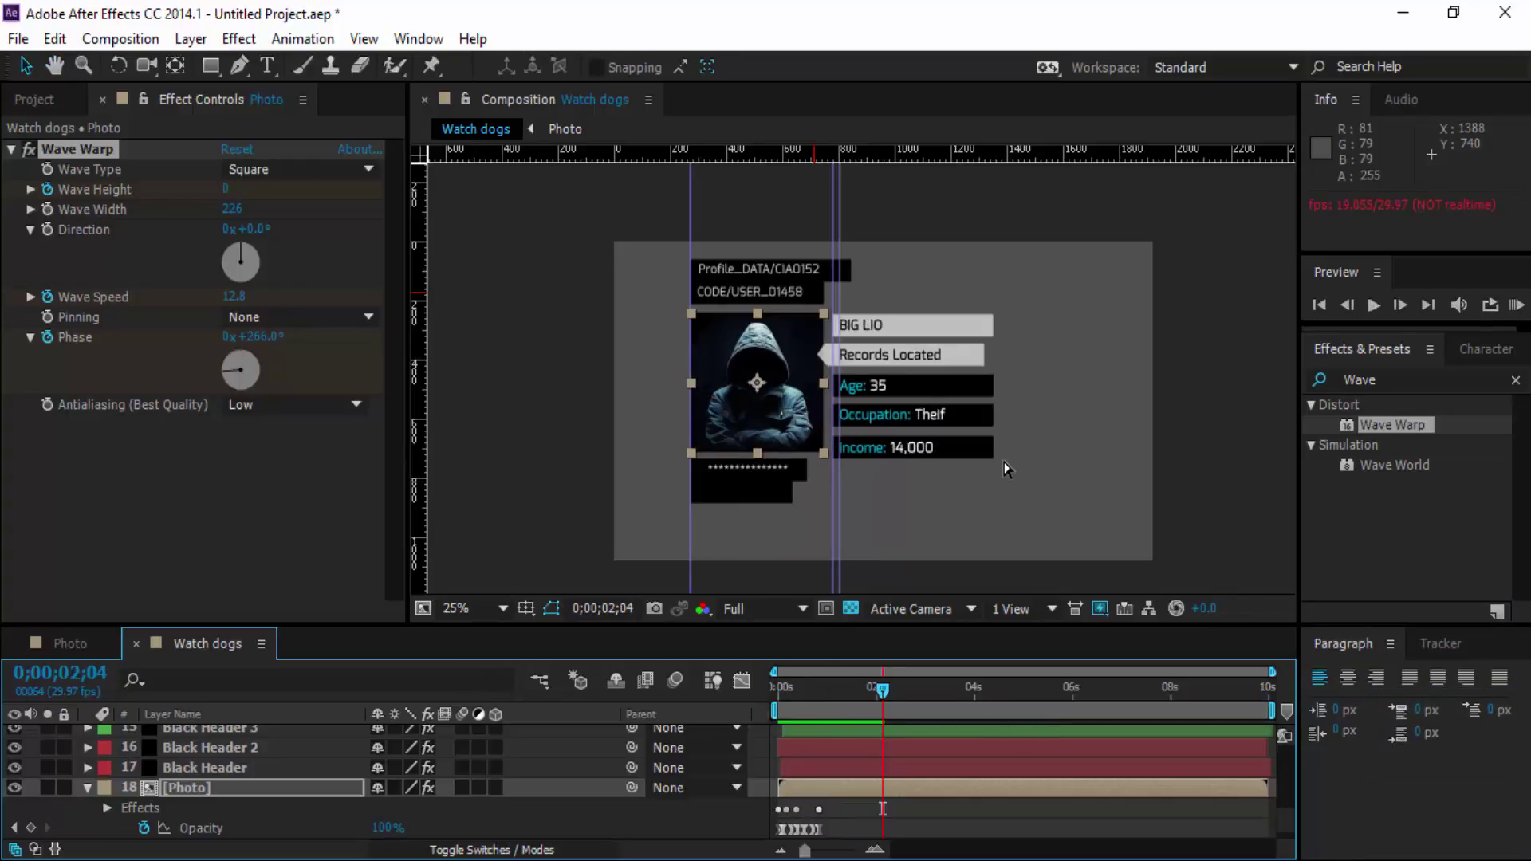
Collapse the Photo layer's properties and return to the project's footage list.
{"action": "left_click", "coordinate": [1298, 819]}
{"action": "double_click", "coordinate": [85, 775]}
{"action": "double_click", "coordinate": [93, 772]}
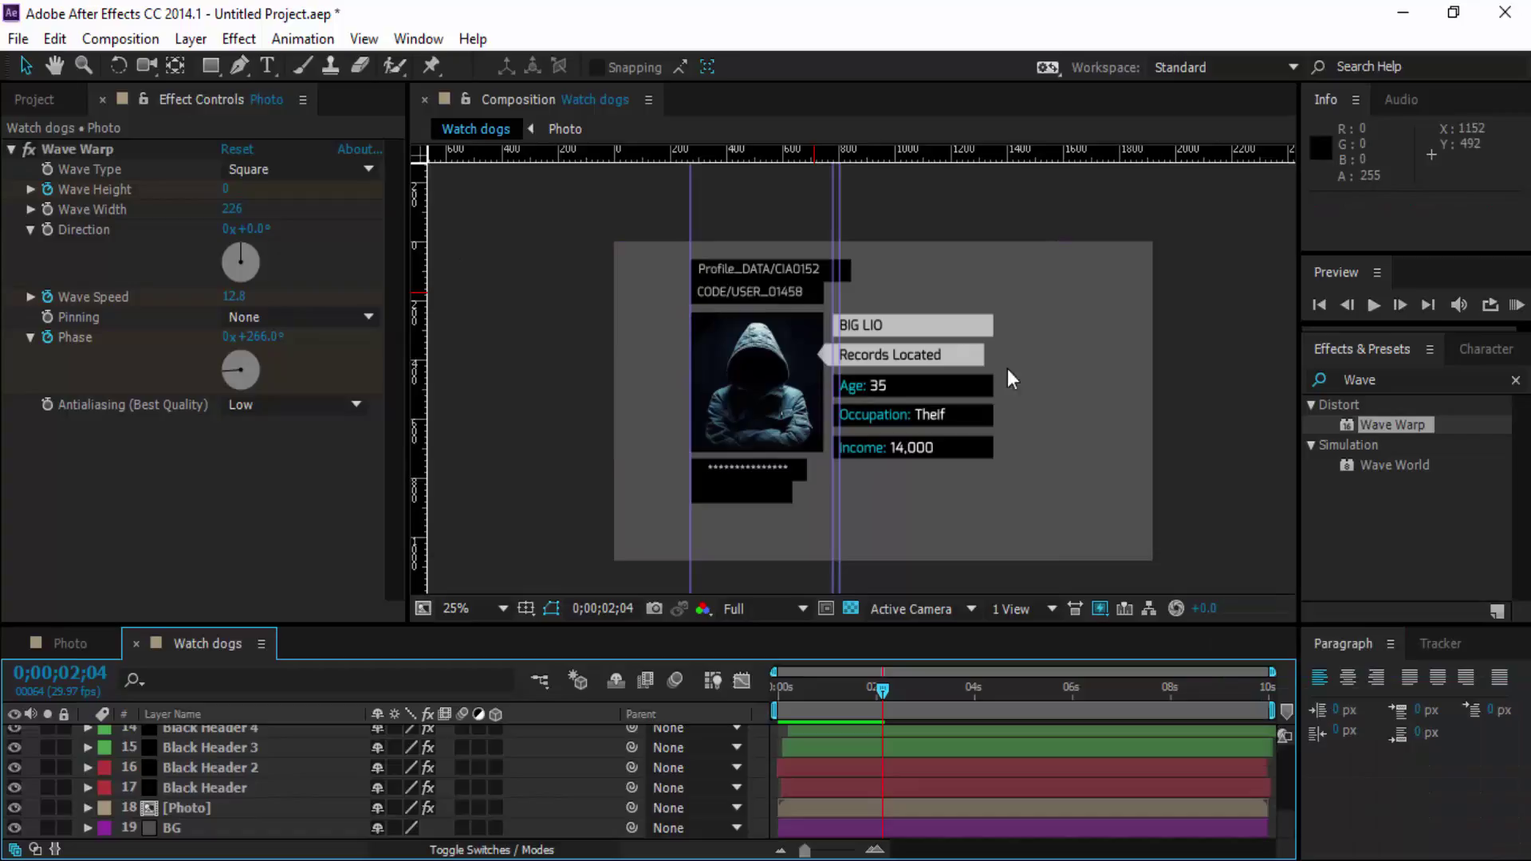
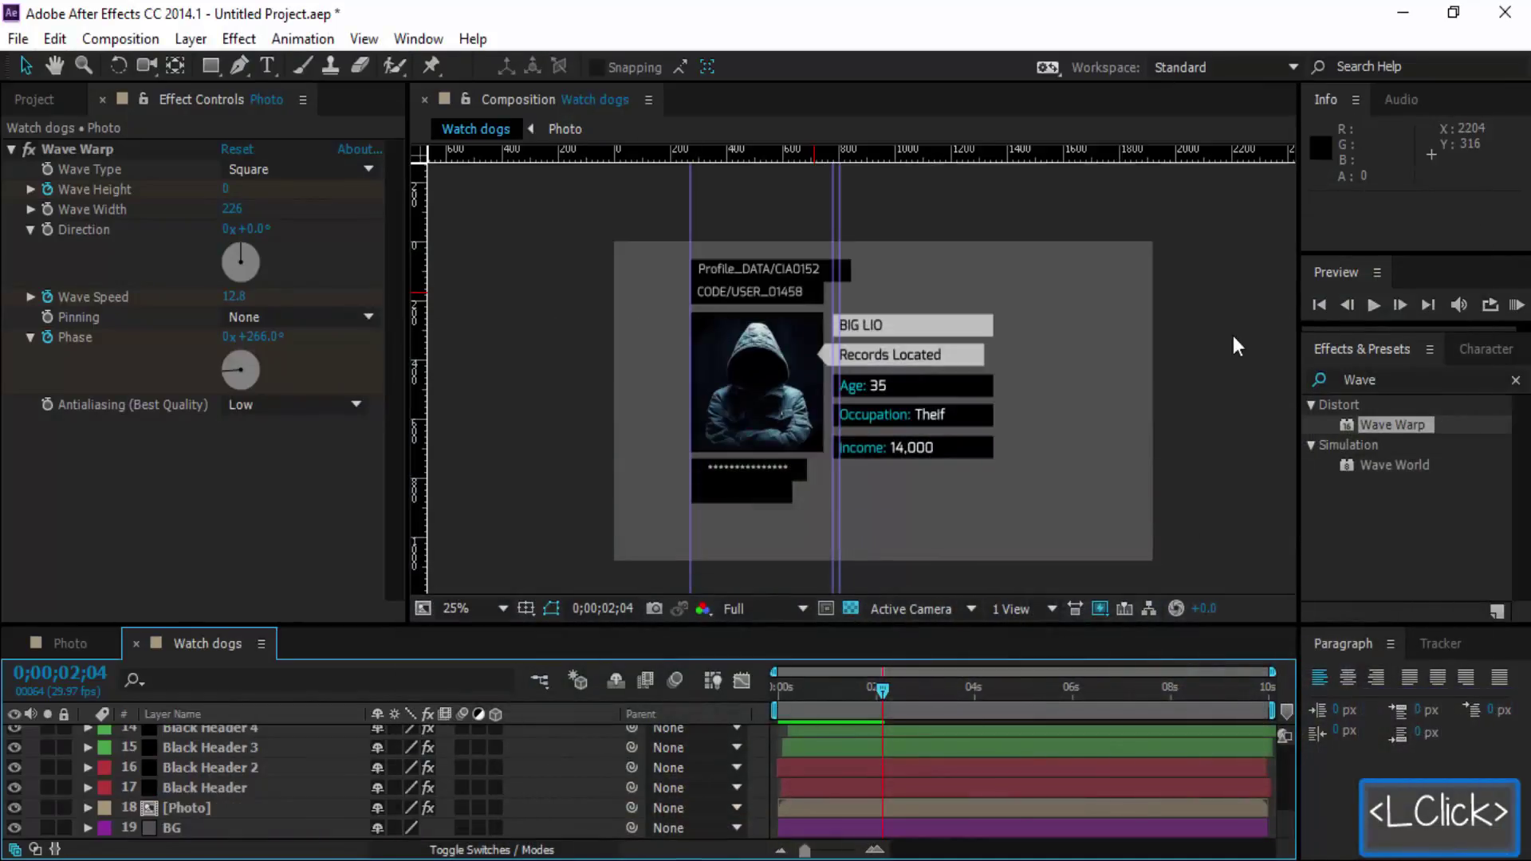
{"action": "double_click", "coordinate": [70, 112]}
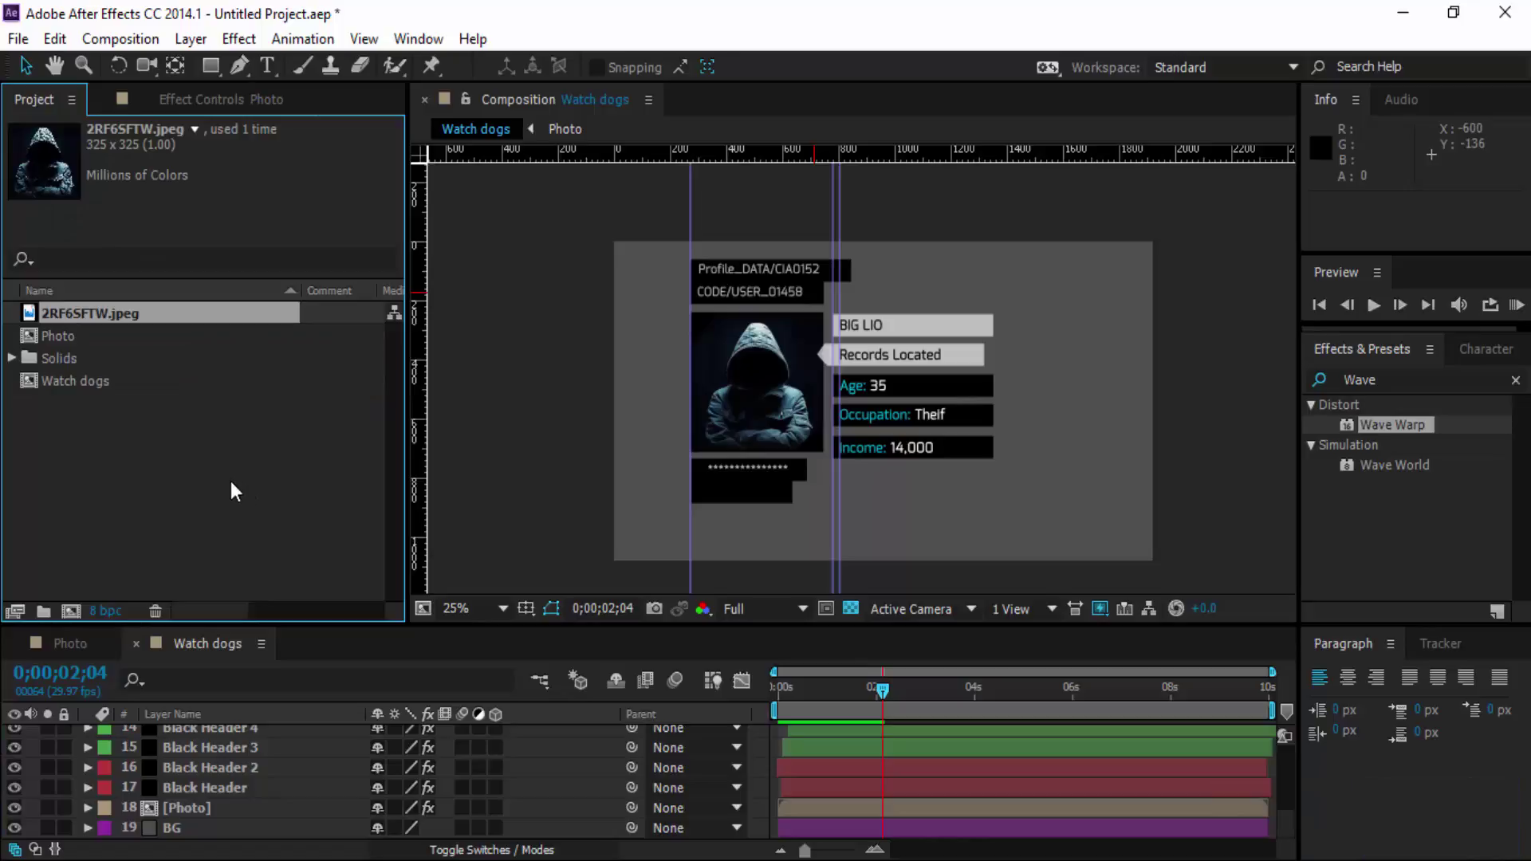